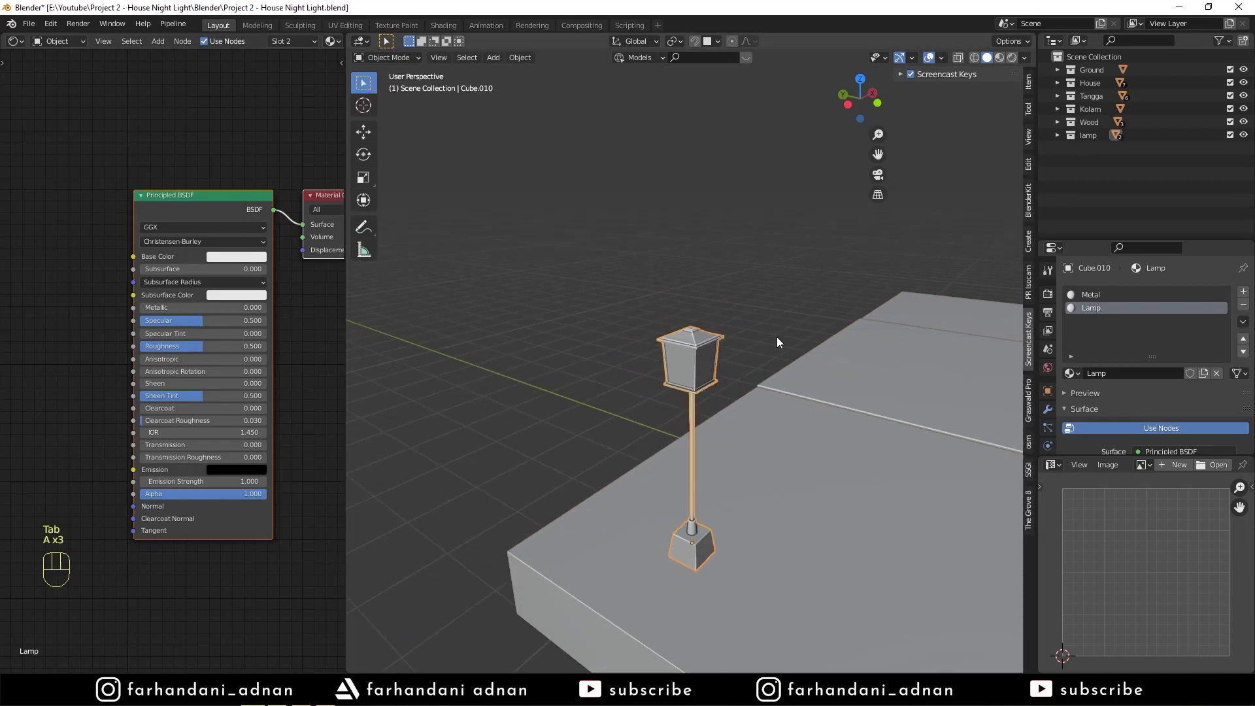
Step: Make the lamp's Metal material fully metallic with lowered roughness, shown in Material Preview
{"action": "left_click", "coordinate": [1102, 297]}
{"action": "left_click_drag", "start_coordinate": [185, 313], "coordinate": [177, 308]}
{"action": "left_click", "coordinate": [223, 262]}
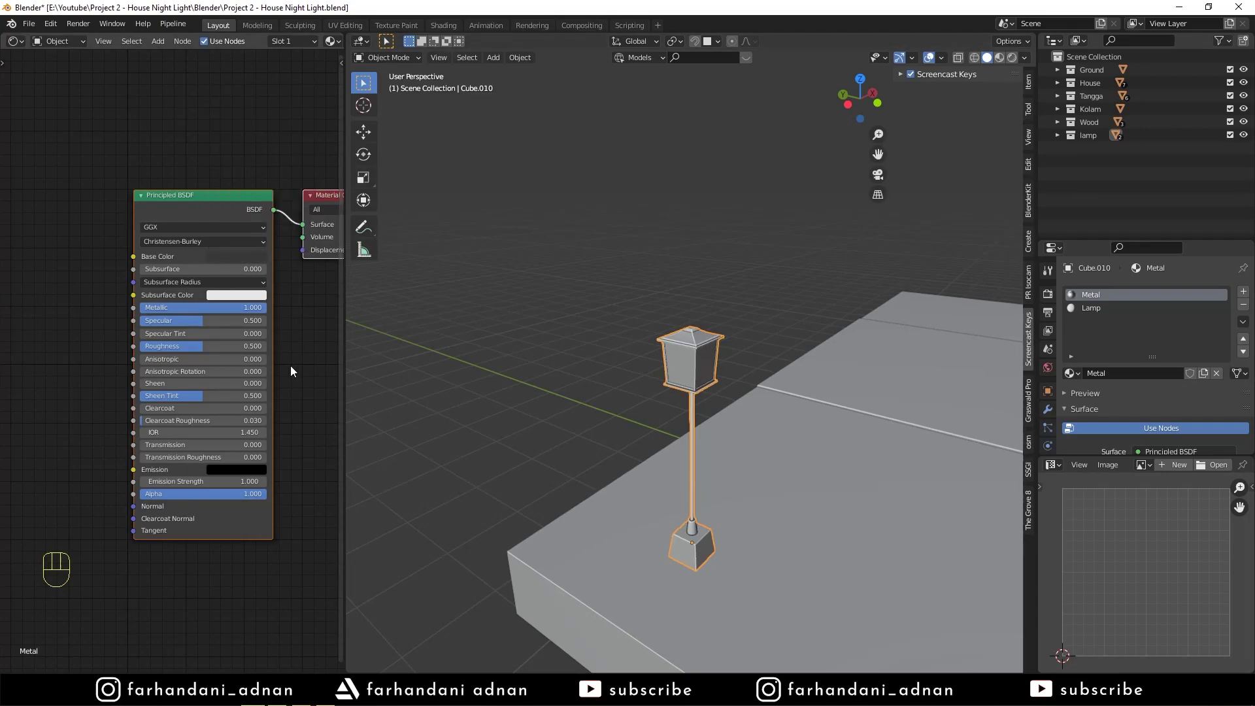
{"action": "left_click_drag", "start_coordinate": [217, 345], "coordinate": [225, 351]}
{"action": "left_click_drag", "start_coordinate": [249, 348], "coordinate": [296, 344]}
{"action": "key", "text": "z"}
{"action": "key", "text": "a"}
{"action": "key", "text": "a"}
Step: Tint the Lamp glass material's Base Color a pale warm yellow
{"action": "left_click", "coordinate": [1121, 310]}
{"action": "left_click", "coordinate": [262, 261]}
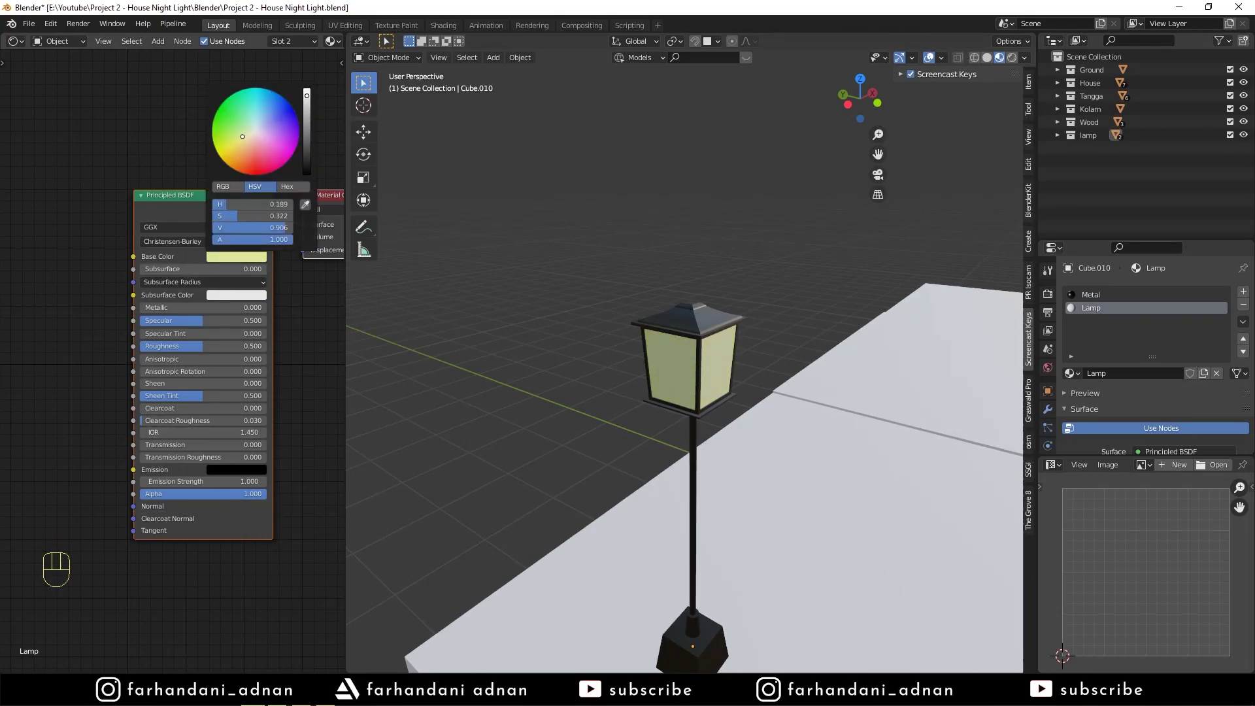
{"action": "left_click", "coordinate": [229, 472]}
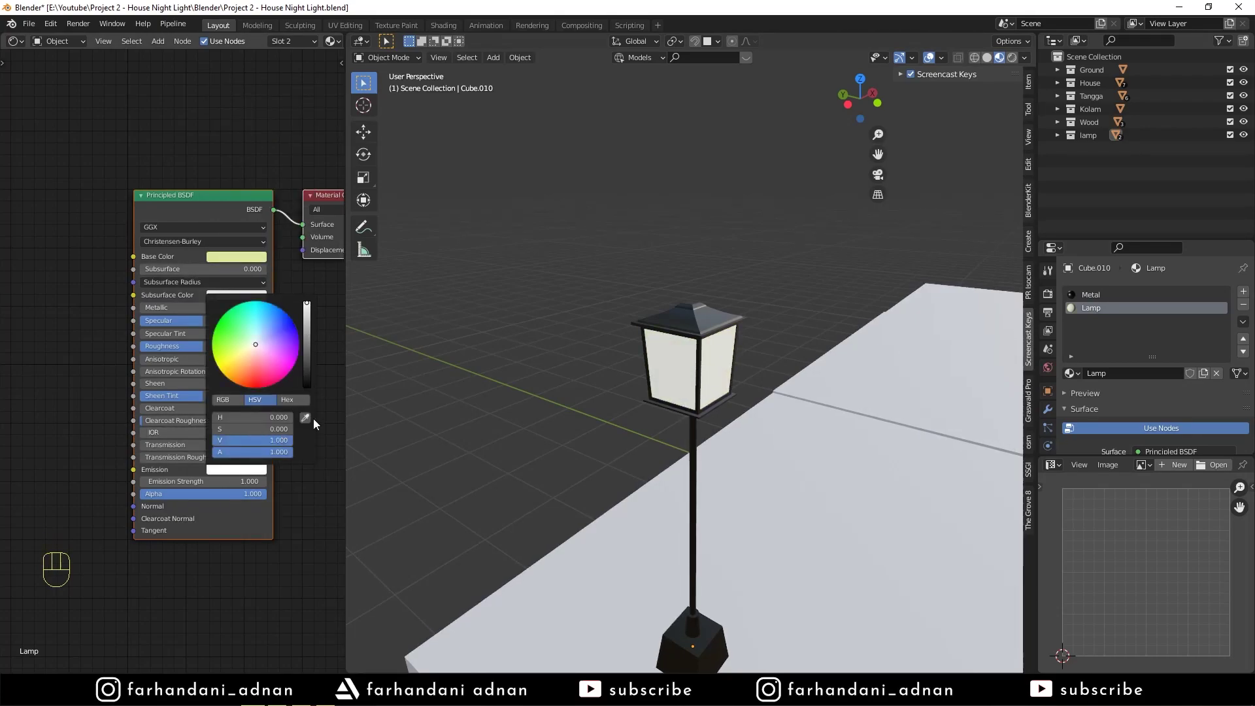
{"action": "left_click", "coordinate": [240, 478]}
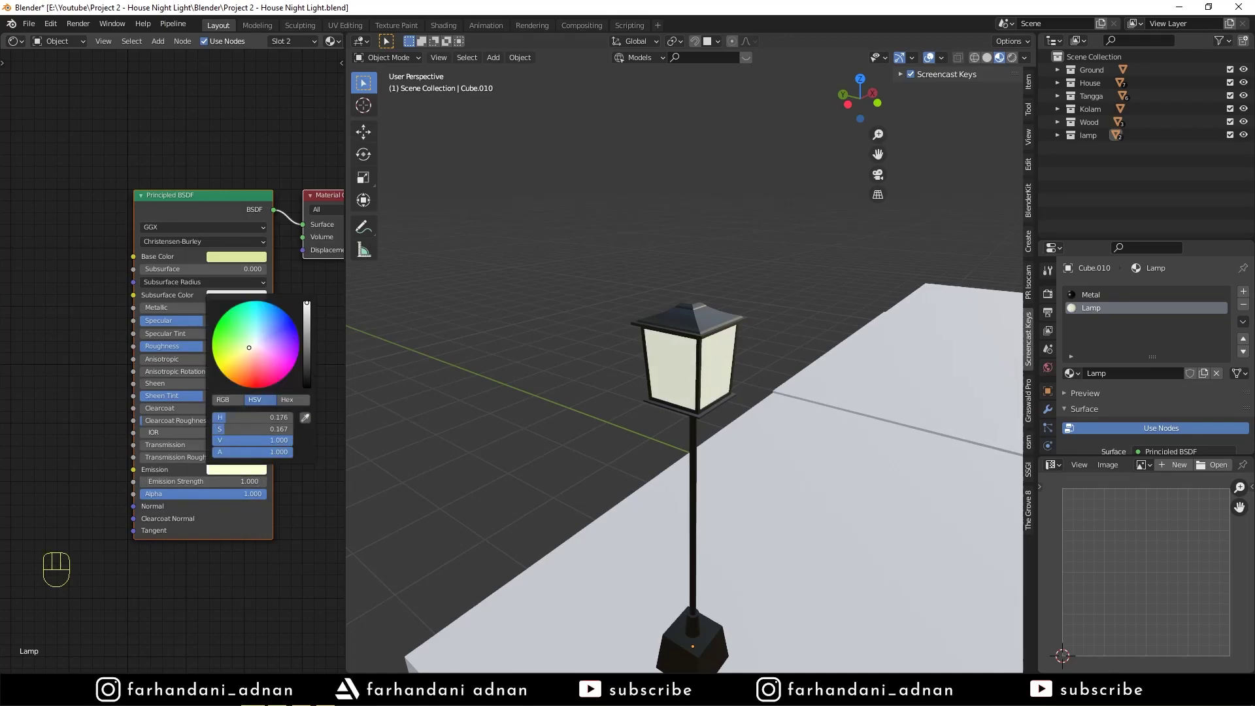
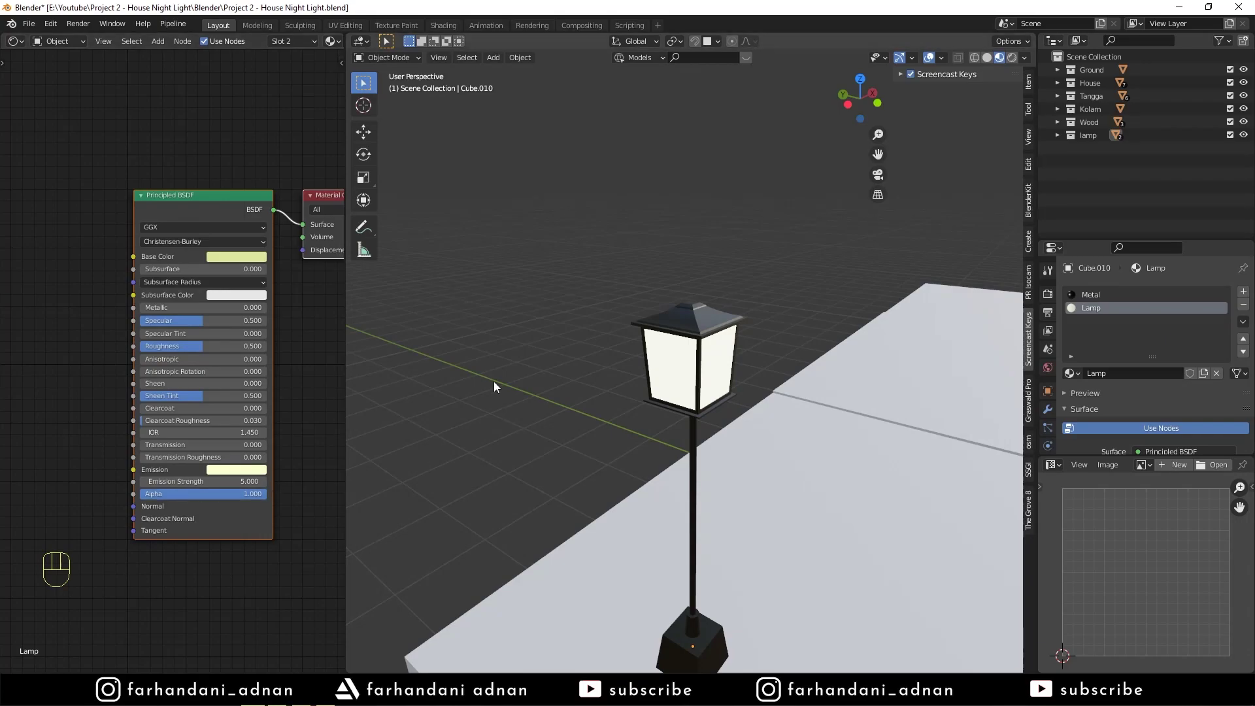
Step: Duplicate the street lamp twice and slide the copies along the terrace edges on one axis
{"action": "left_click_drag", "start_coordinate": [819, 390], "coordinate": [823, 399]}
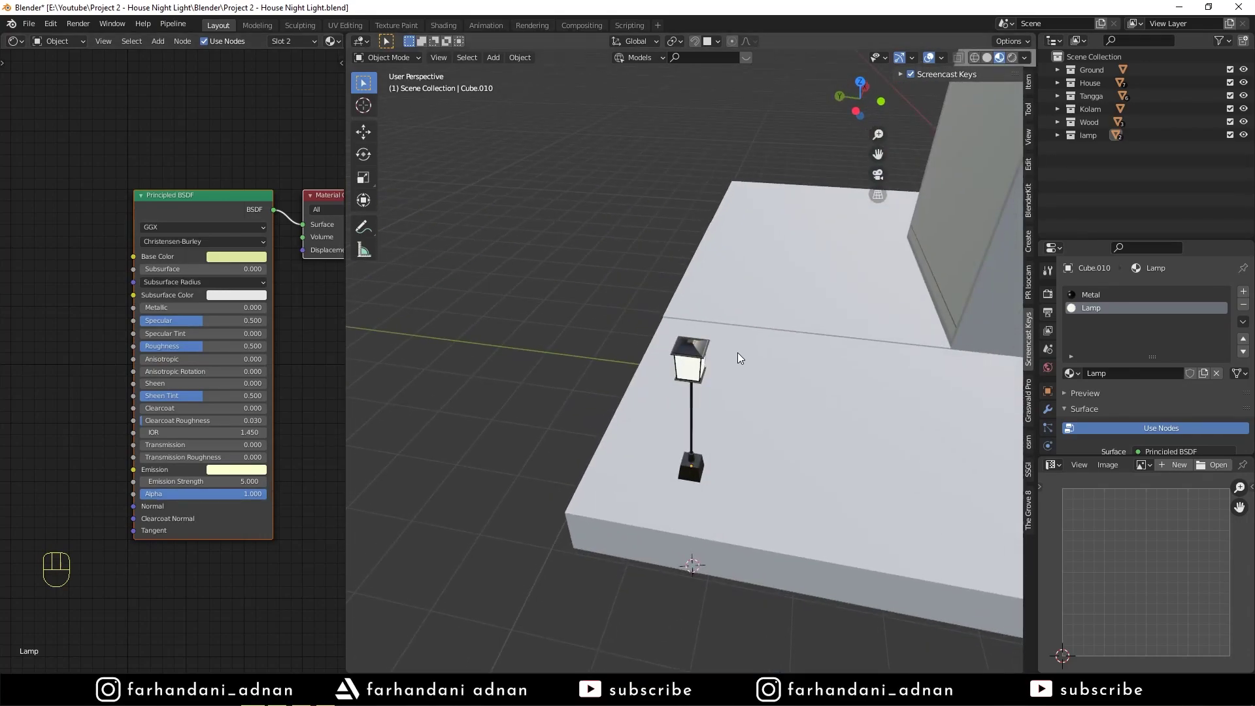
{"action": "left_click_drag", "start_coordinate": [719, 417], "coordinate": [766, 411]}
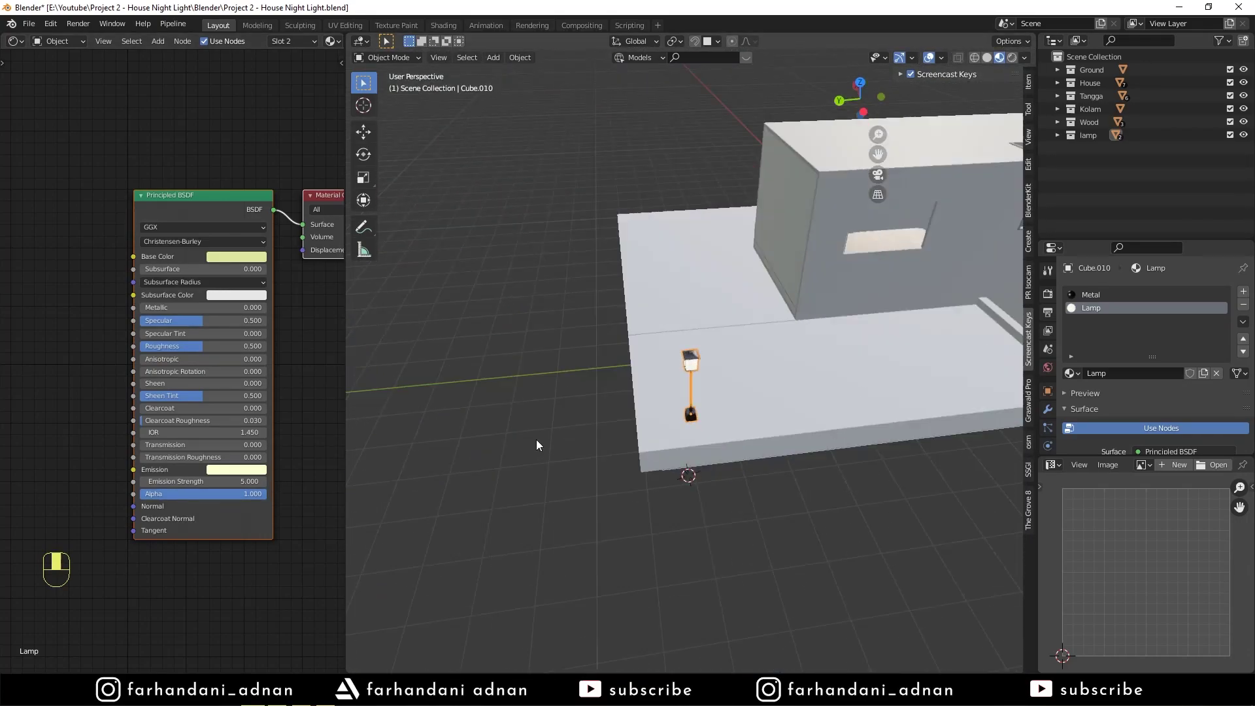
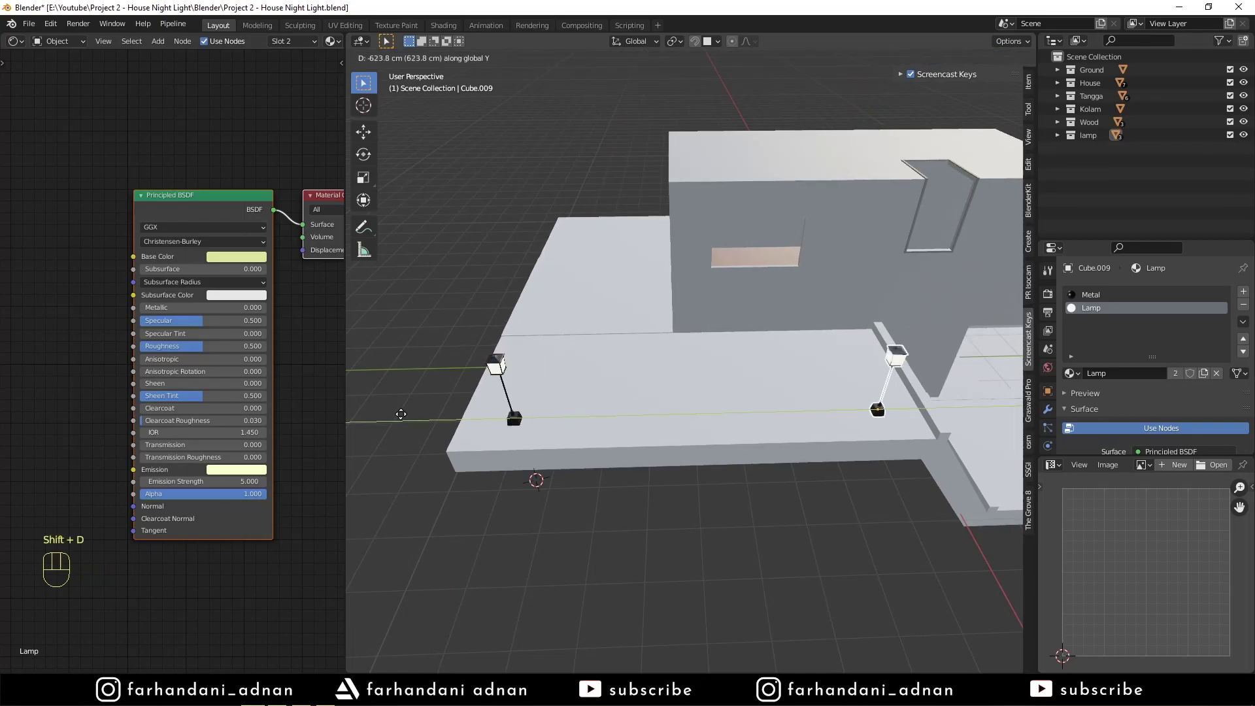
{"action": "middle_click", "coordinate": [747, 380]}
{"action": "key", "text": "shift+d"}
{"action": "key", "text": "shift+Tab"}
{"action": "key", "text": "g"}
{"action": "middle_click", "coordinate": [801, 437]}
{"action": "left_click_drag", "start_coordinate": [897, 502], "coordinate": [700, 455]}
{"action": "key", "text": "shift+d"}
{"action": "key", "text": "shift+Tab"}
{"action": "key", "text": "g"}
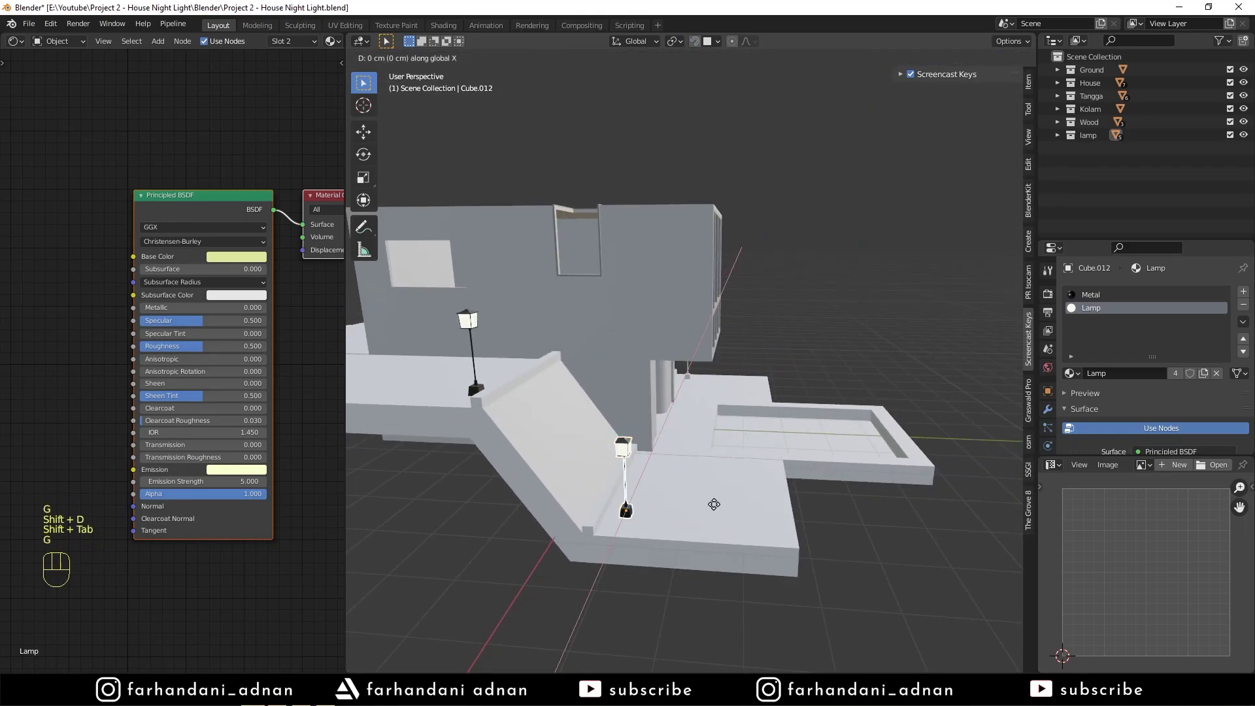
{"action": "left_click_drag", "start_coordinate": [813, 495], "coordinate": [819, 516]}
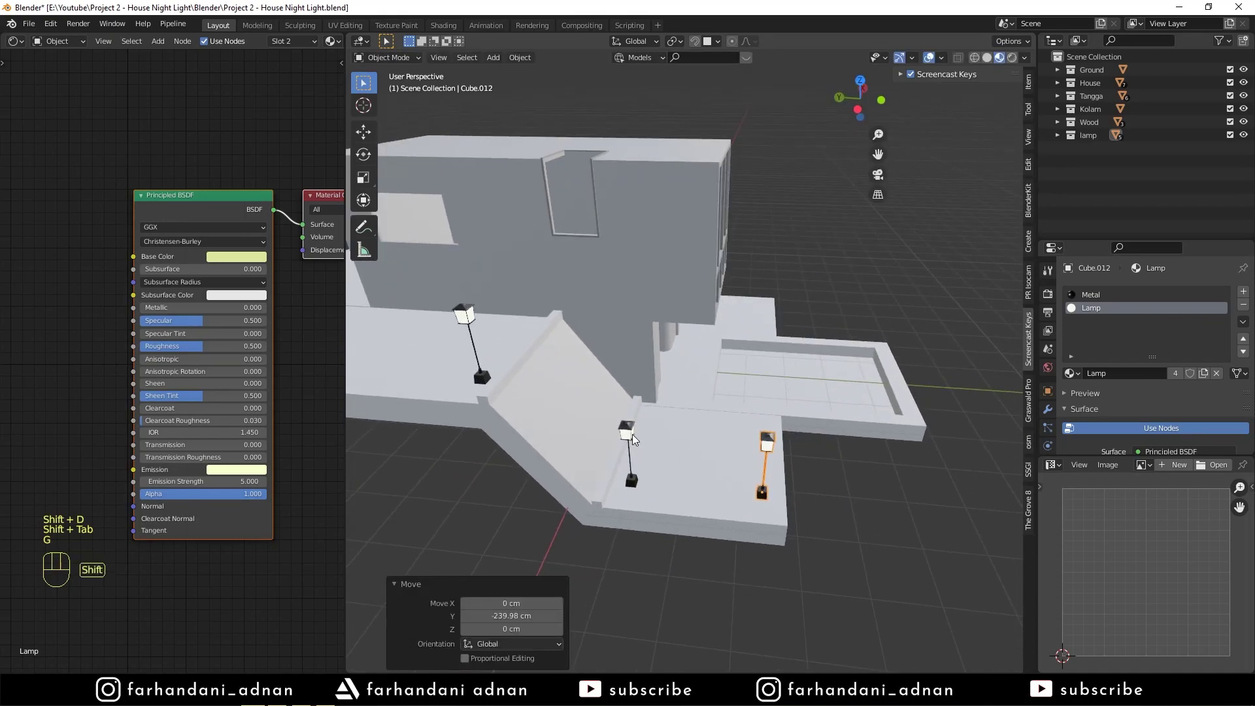
{"action": "left_click_drag", "start_coordinate": [662, 439], "coordinate": [713, 410]}
Step: Select three lamps in top view and duplicate them across to the opposite ground edge
{"action": "left_click", "coordinate": [627, 469]}
{"action": "middle_click", "coordinate": [750, 381]}
{"action": "middle_click", "coordinate": [667, 449]}
{"action": "left_click", "coordinate": [546, 298]}
{"action": "middle_click", "coordinate": [511, 353]}
{"action": "left_click", "coordinate": [458, 365]}
{"action": "left_click_drag", "start_coordinate": [766, 410], "coordinate": [849, 412]}
{"action": "key", "text": "KP_7"}
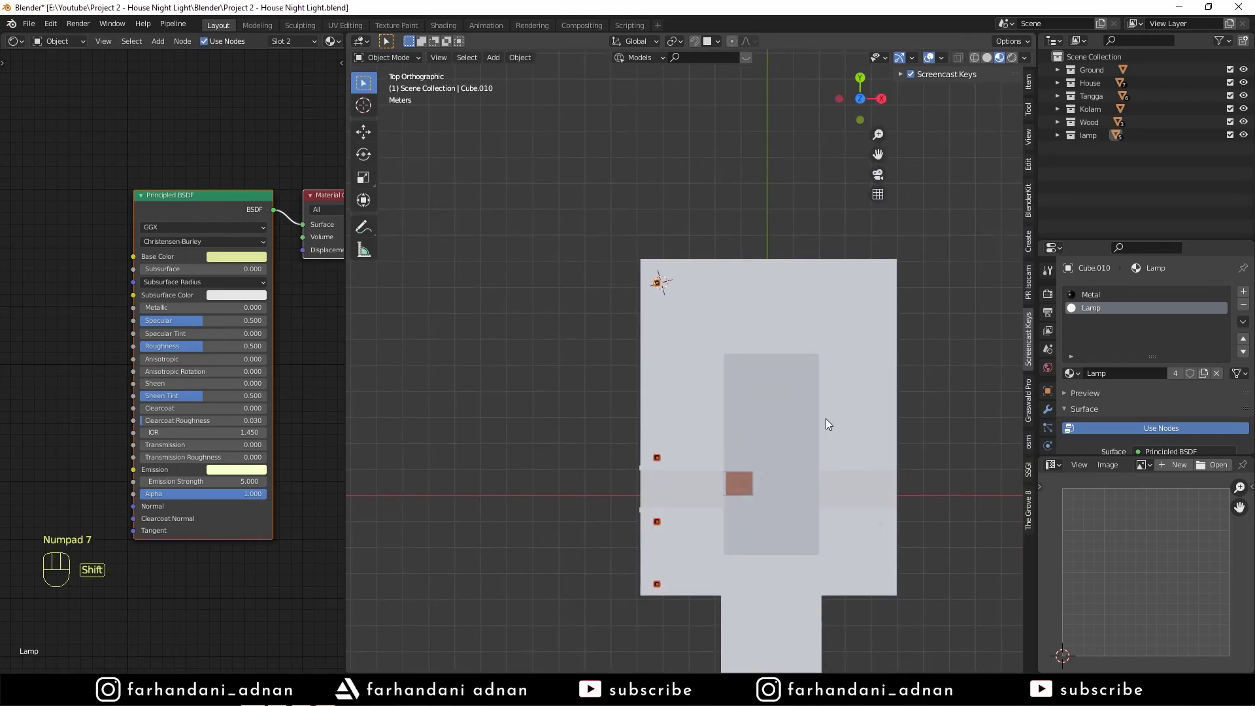
{"action": "middle_click", "coordinate": [775, 376]}
{"action": "key", "text": "shift+d"}
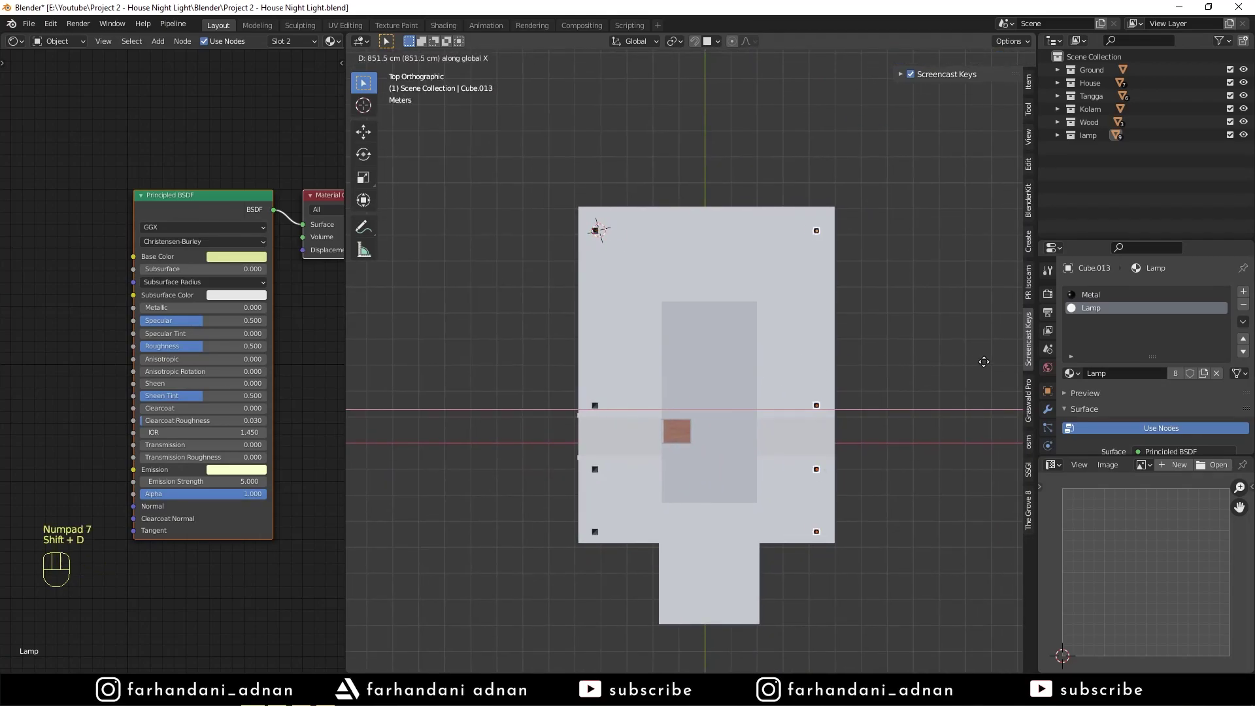
{"action": "left_click_drag", "start_coordinate": [599, 422], "coordinate": [729, 329]}
{"action": "key", "text": "a"}
{"action": "key", "text": "a"}
{"action": "left_click_drag", "start_coordinate": [715, 376], "coordinate": [746, 418]}
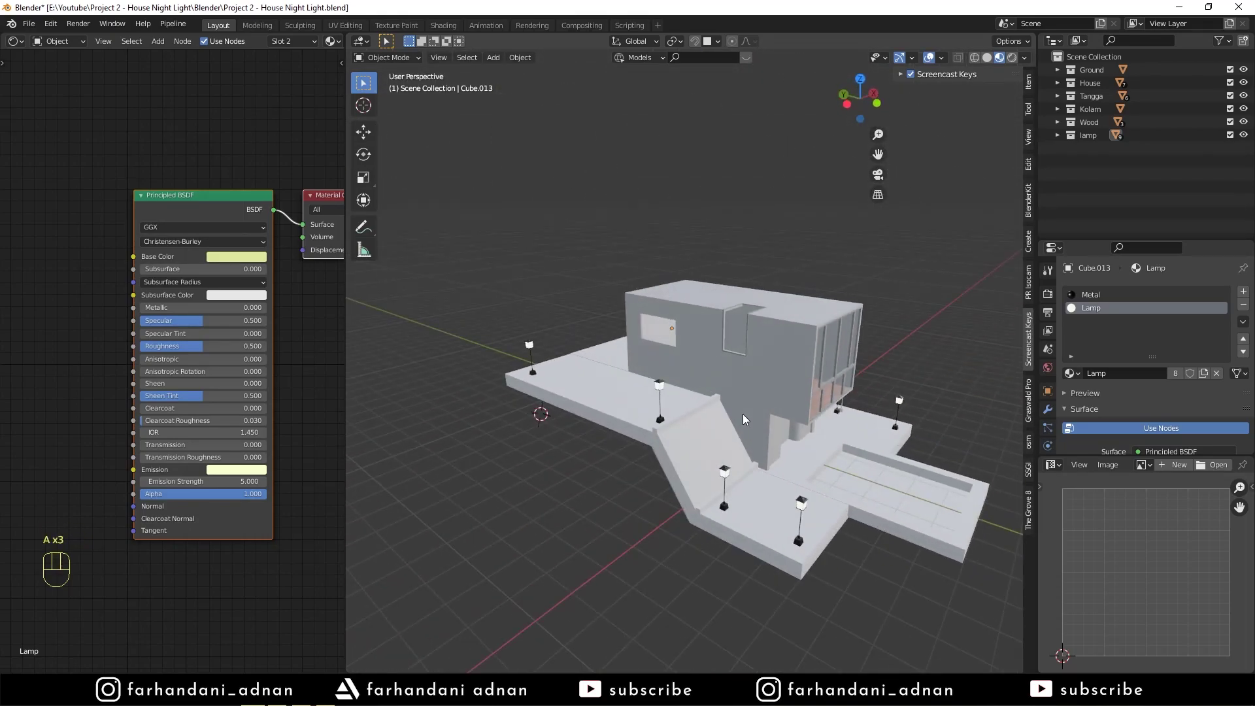
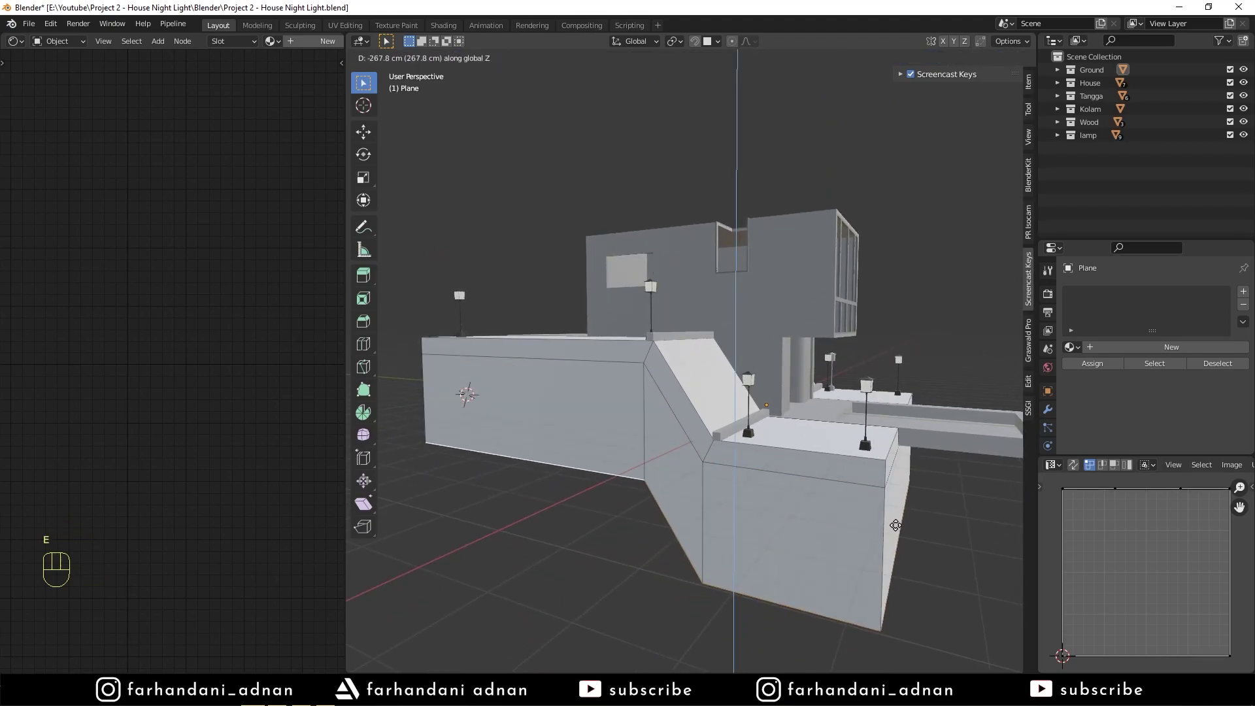
Step: Scale the extruded base bottom flat along Z so the slab's underside sits at one level
{"action": "key", "text": "s"}
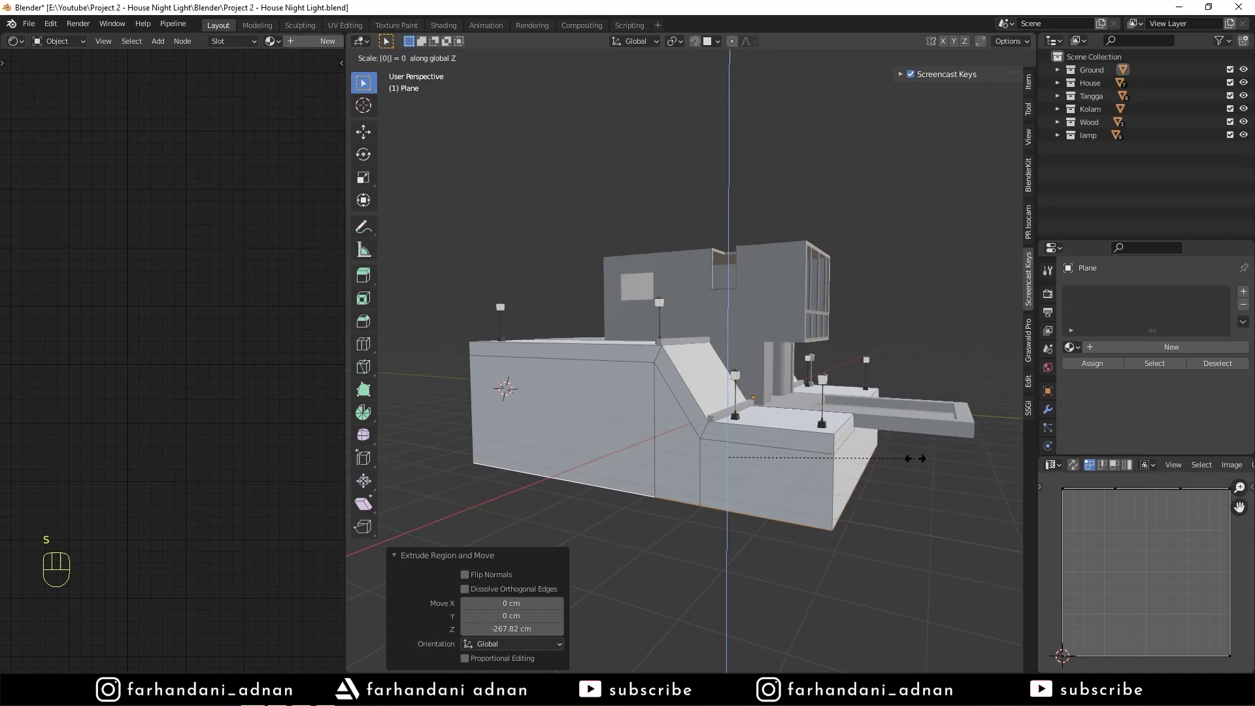
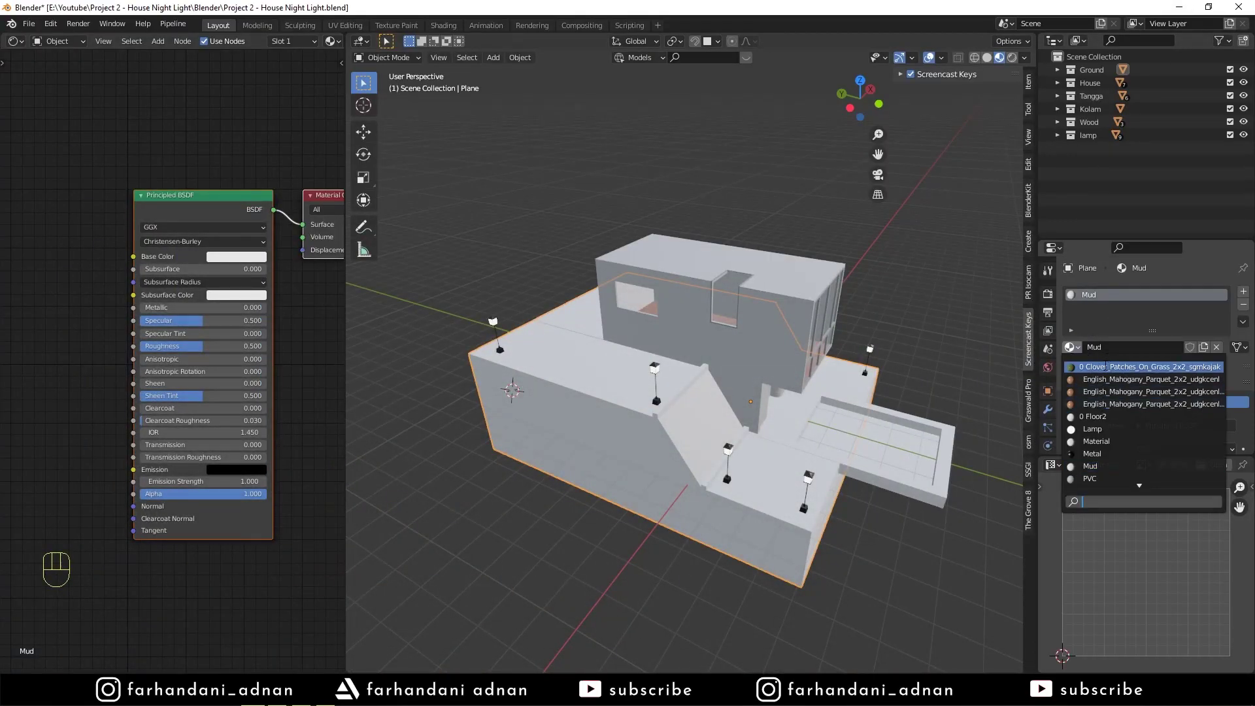
Step: Assign the Clover_Patches_On_Grass material to the ground and arrange its shader nodes
{"action": "left_click_drag", "start_coordinate": [655, 315], "coordinate": [682, 316]}
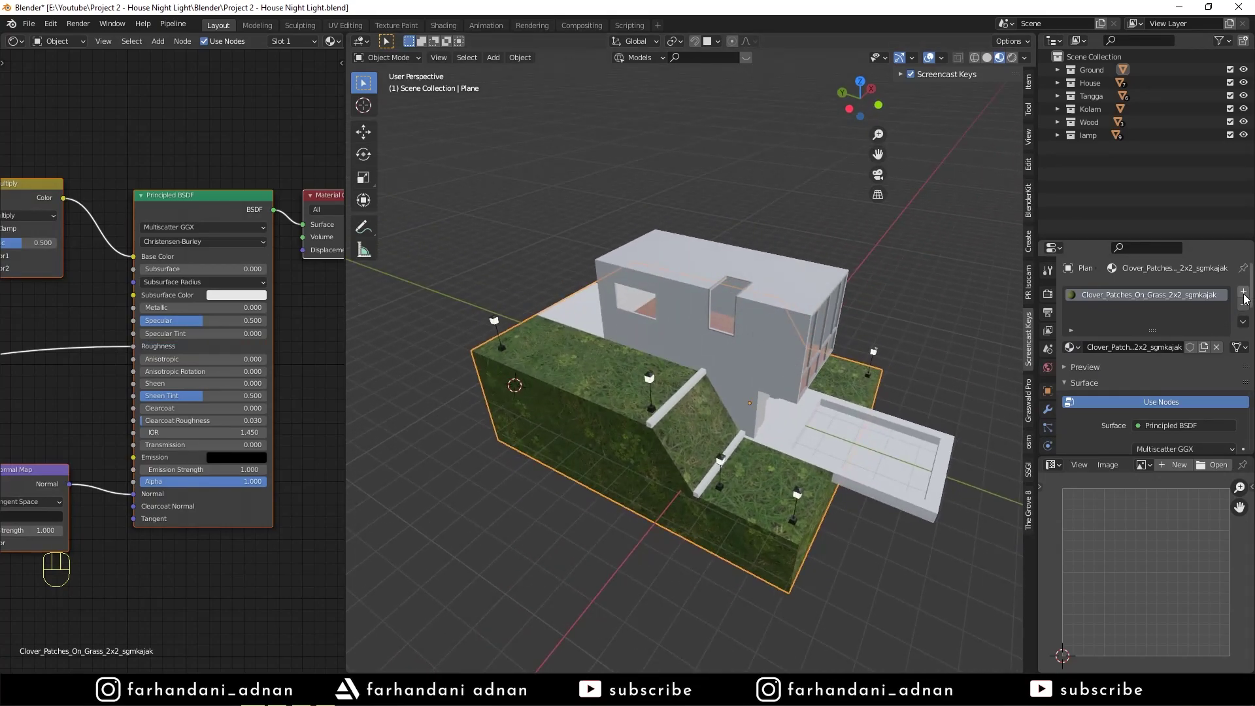
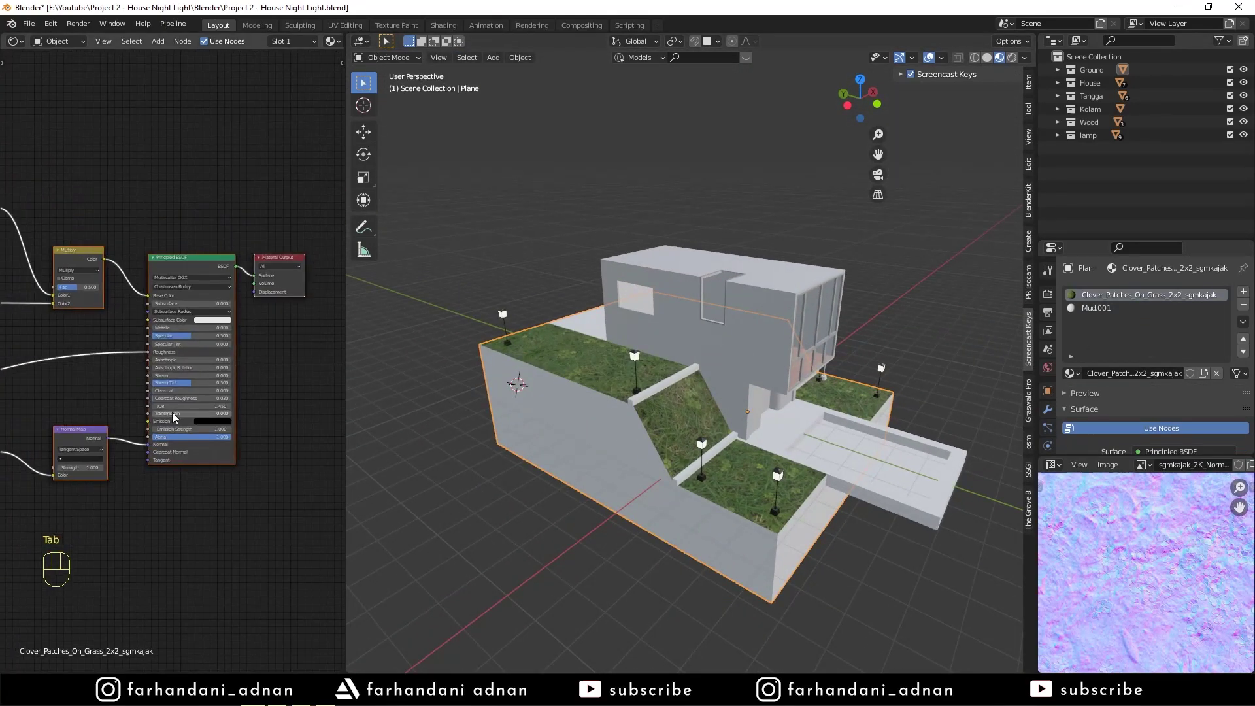
{"action": "left_click_drag", "start_coordinate": [127, 380], "coordinate": [251, 361]}
{"action": "middle_click", "coordinate": [125, 393]}
{"action": "left_click_drag", "start_coordinate": [201, 423], "coordinate": [230, 385]}
{"action": "left_click", "coordinate": [246, 376]}
{"action": "left_click", "coordinate": [203, 414]}
{"action": "left_click_drag", "start_coordinate": [15, 357], "coordinate": [178, 355]}
{"action": "middle_click", "coordinate": [95, 311]}
Step: Add Texture Coordinate and Mapping nodes to the grass texture and raise its scale to 7
{"action": "key", "text": "shift+a"}
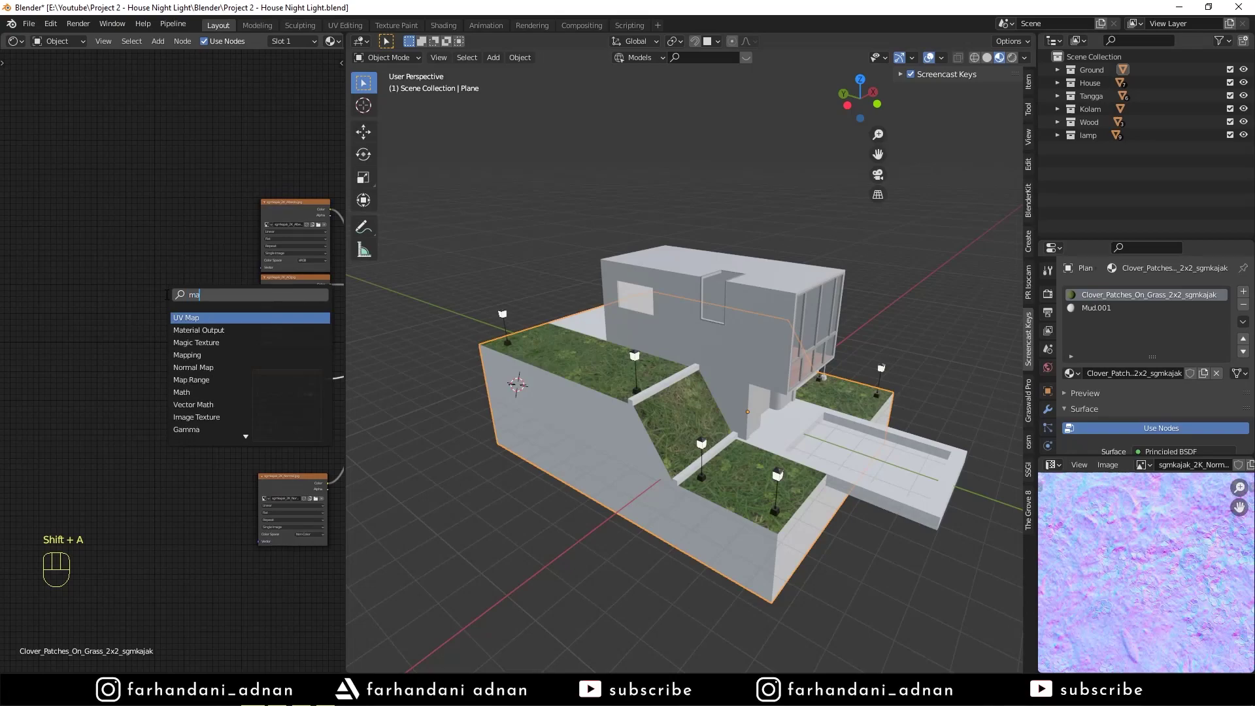
{"action": "key", "text": "p"}
{"action": "key", "text": "shift+a"}
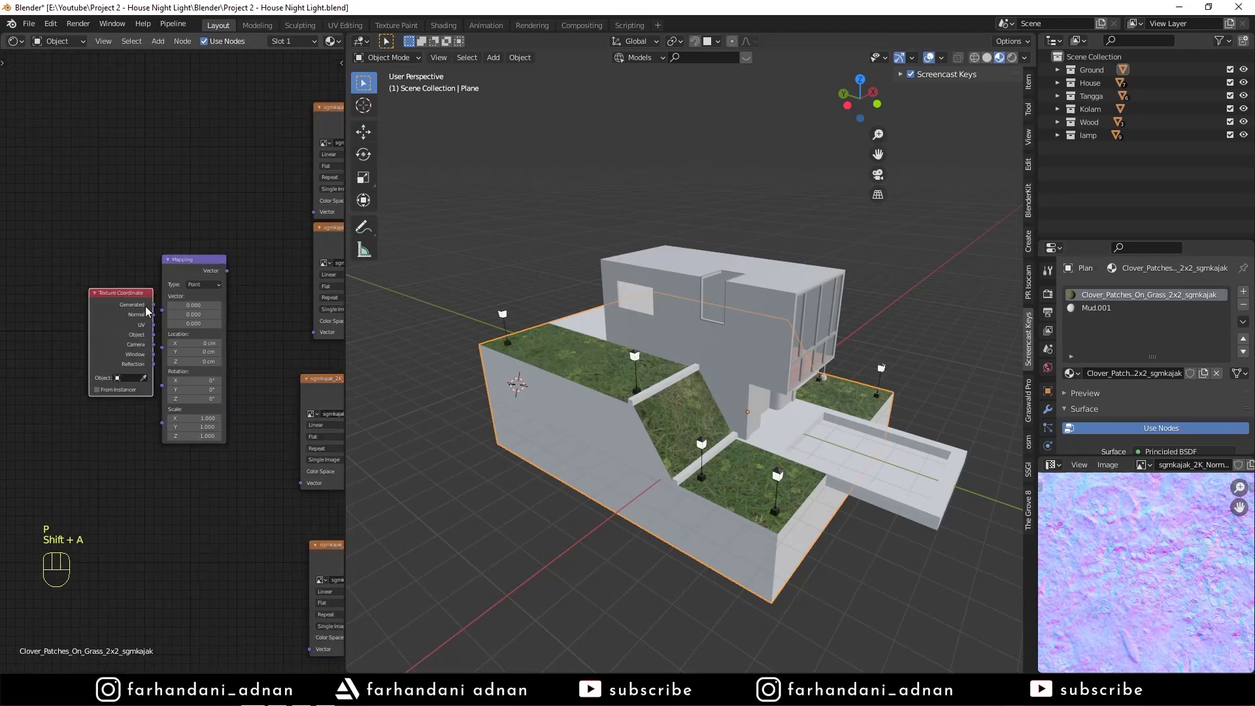
{"action": "left_click_drag", "start_coordinate": [140, 304], "coordinate": [122, 298]}
{"action": "left_click_drag", "start_coordinate": [151, 322], "coordinate": [165, 312]}
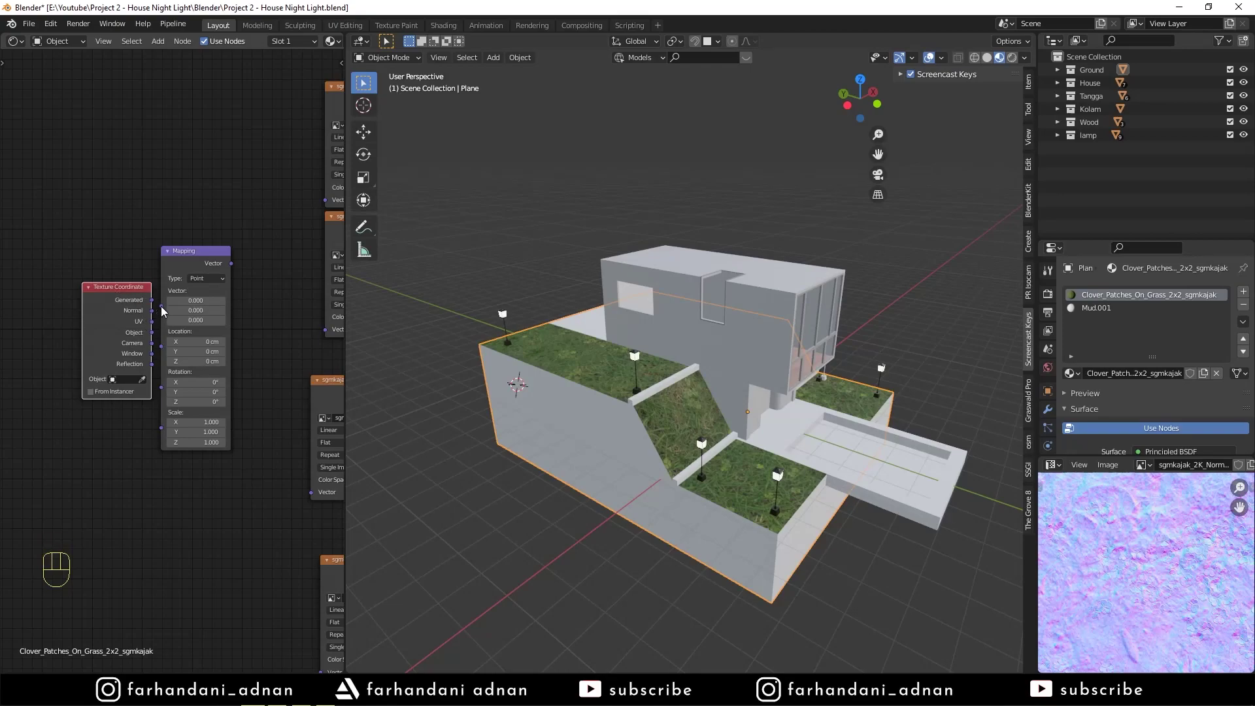
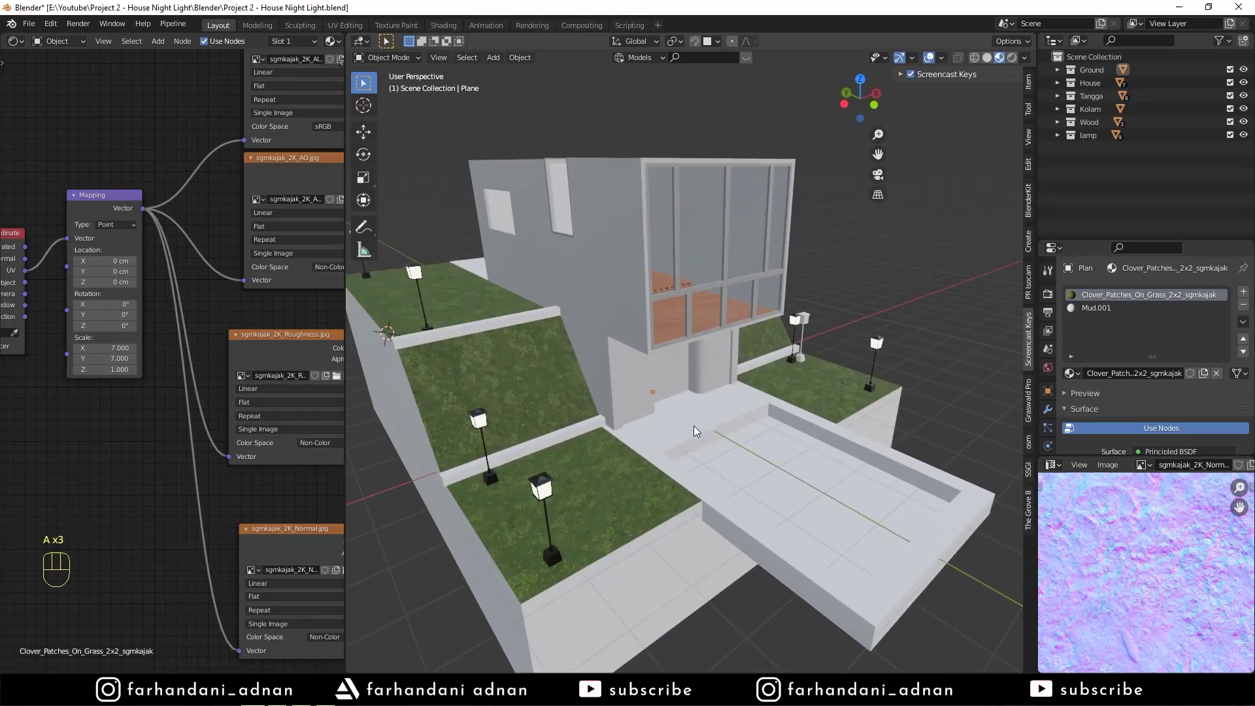
{"action": "middle_click", "coordinate": [820, 423]}
Step: Smart UV Project all of the ground's faces so the grass tiles evenly, then return to Object Mode
{"action": "key", "text": "Tab"}
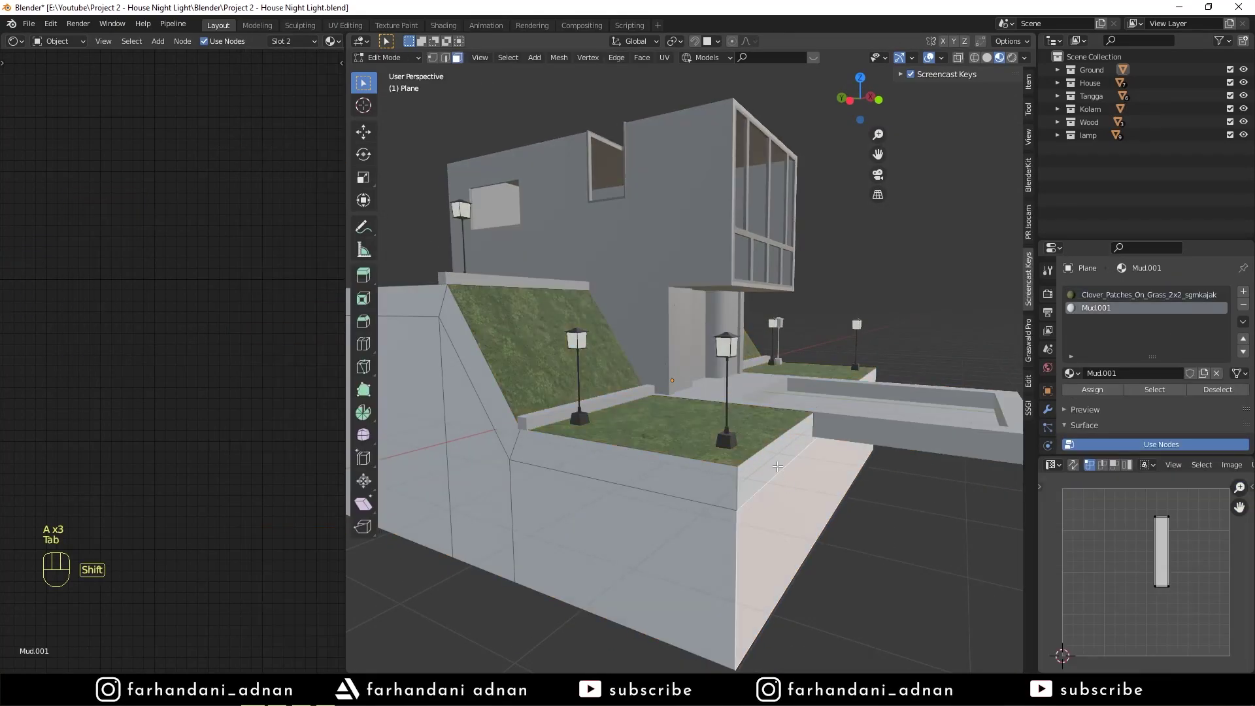
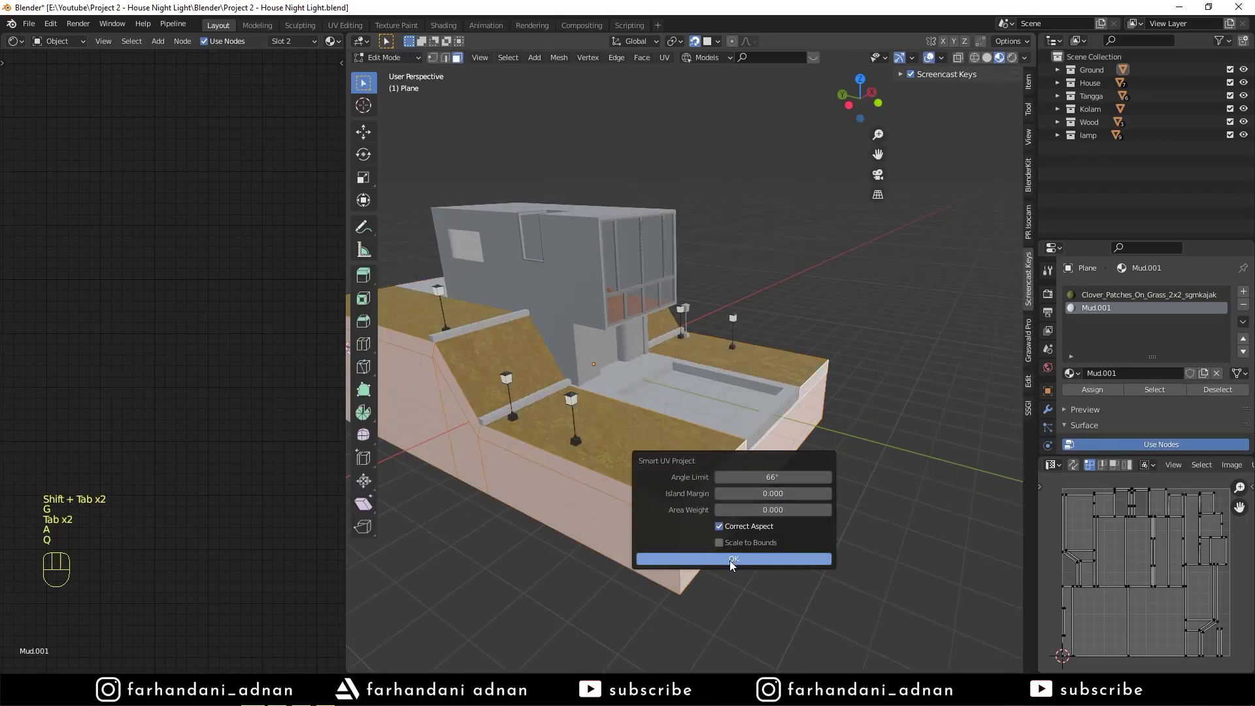
{"action": "key", "text": "Tab"}
{"action": "key", "text": "ctrl+a"}
{"action": "left_click_drag", "start_coordinate": [692, 420], "coordinate": [689, 408]}
{"action": "key", "text": "a"}
{"action": "key", "text": "a"}
{"action": "left_click_drag", "start_coordinate": [683, 400], "coordinate": [636, 395]}
{"action": "left_click", "coordinate": [628, 385]}
{"action": "middle_click", "coordinate": [766, 392]}
{"action": "left_click_drag", "start_coordinate": [744, 411], "coordinate": [759, 409]}
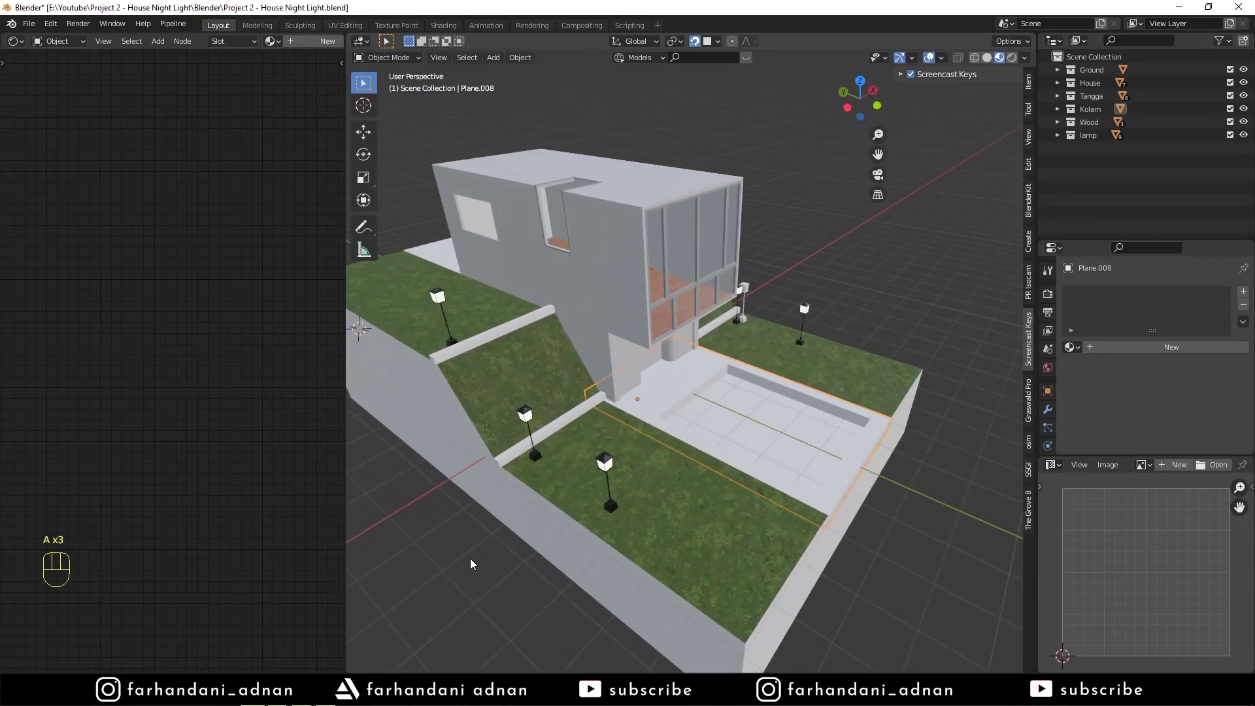
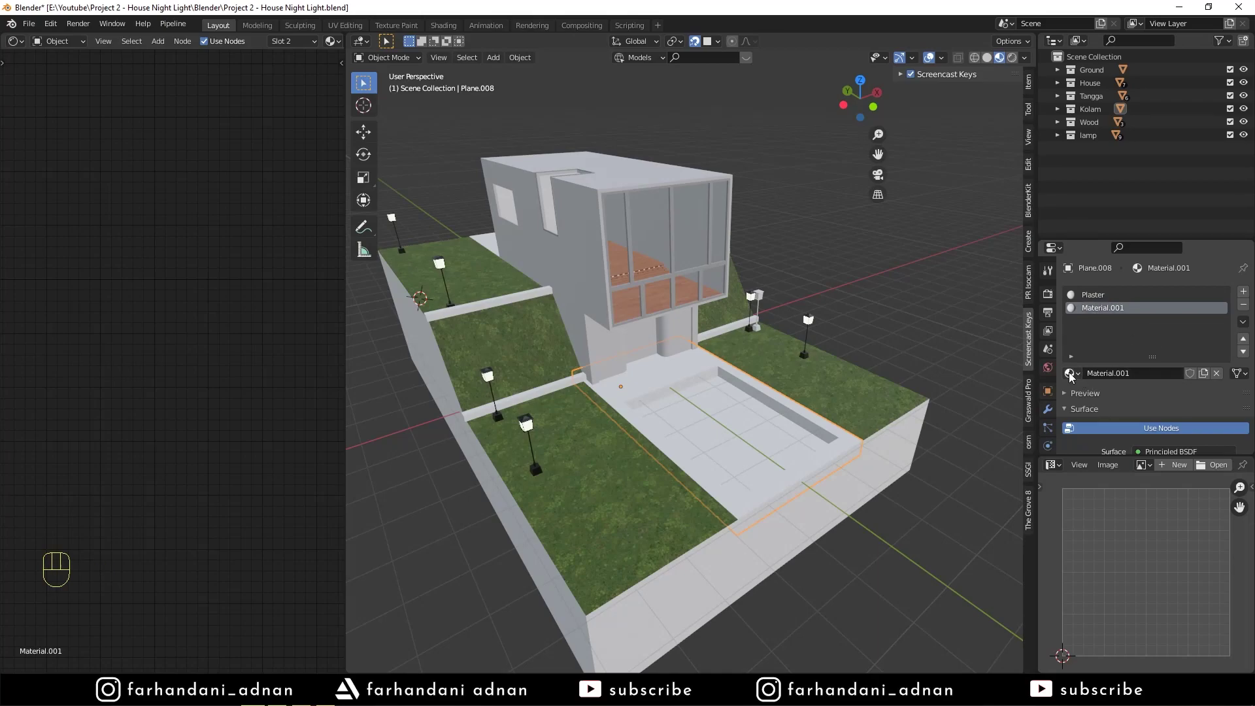
Step: Put the Wooden_Planks material in Plane.008's second slot and start editing its border faces
{"action": "left_click", "coordinate": [1073, 377]}
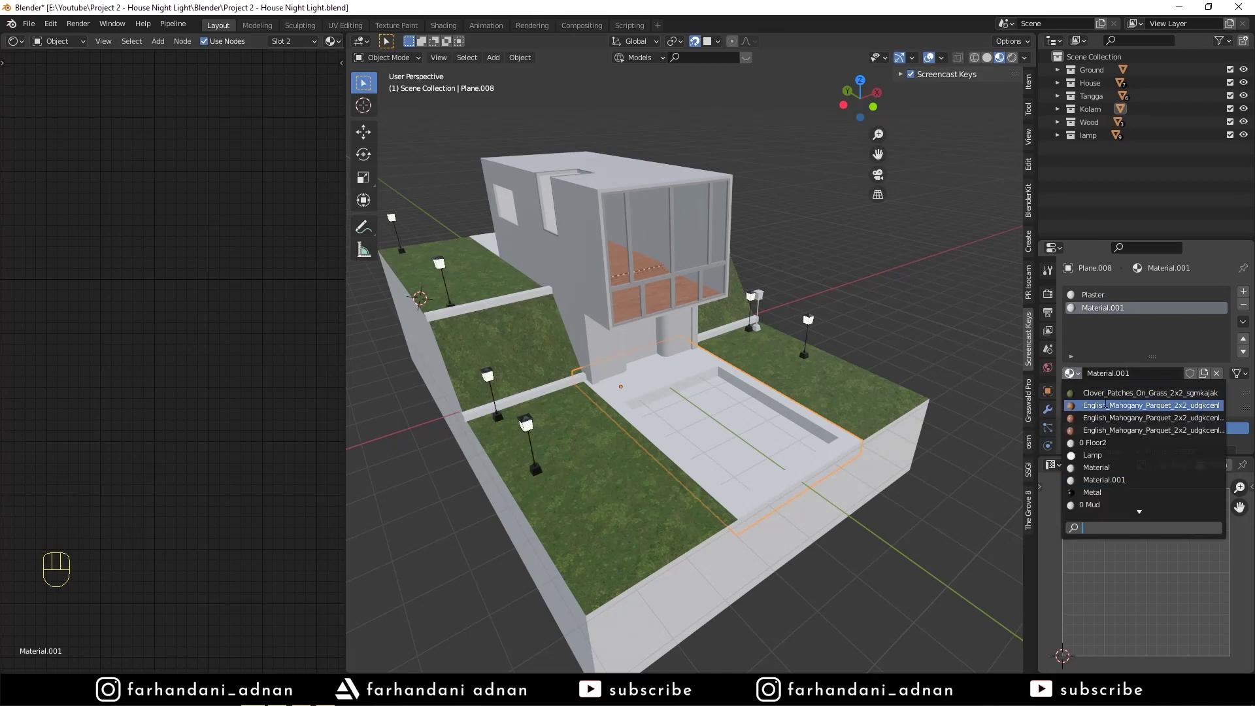
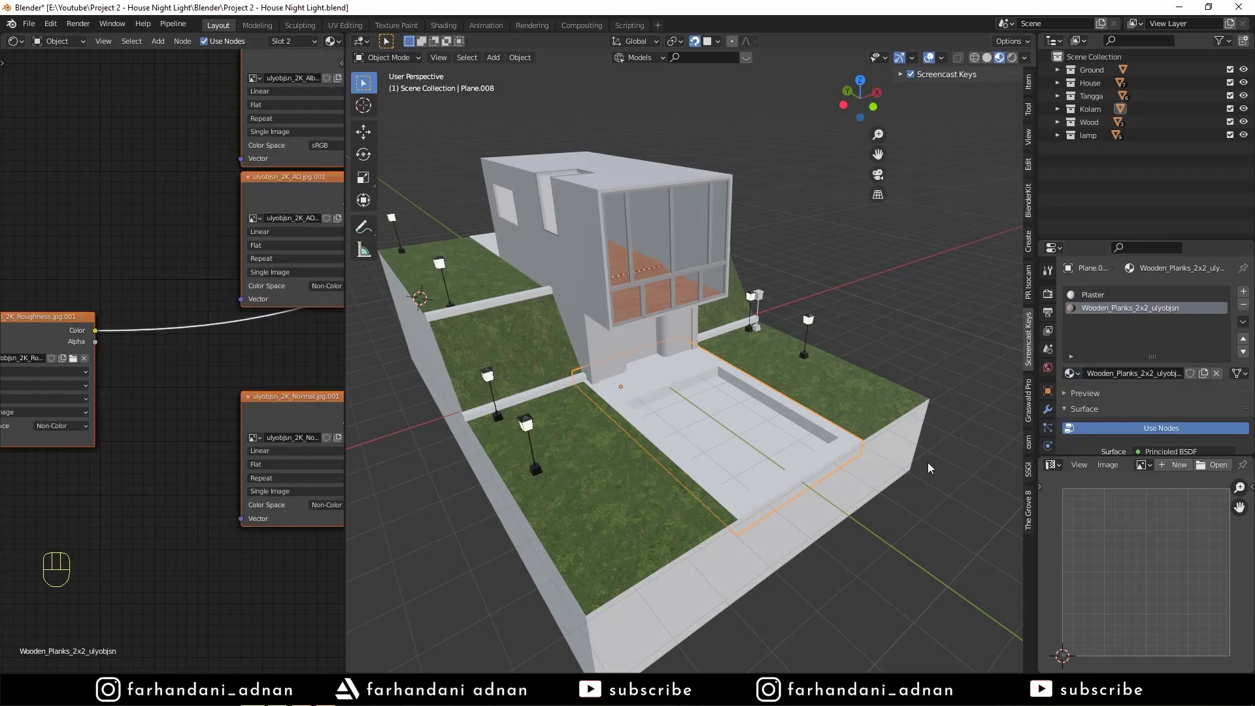
{"action": "key", "text": "Tab"}
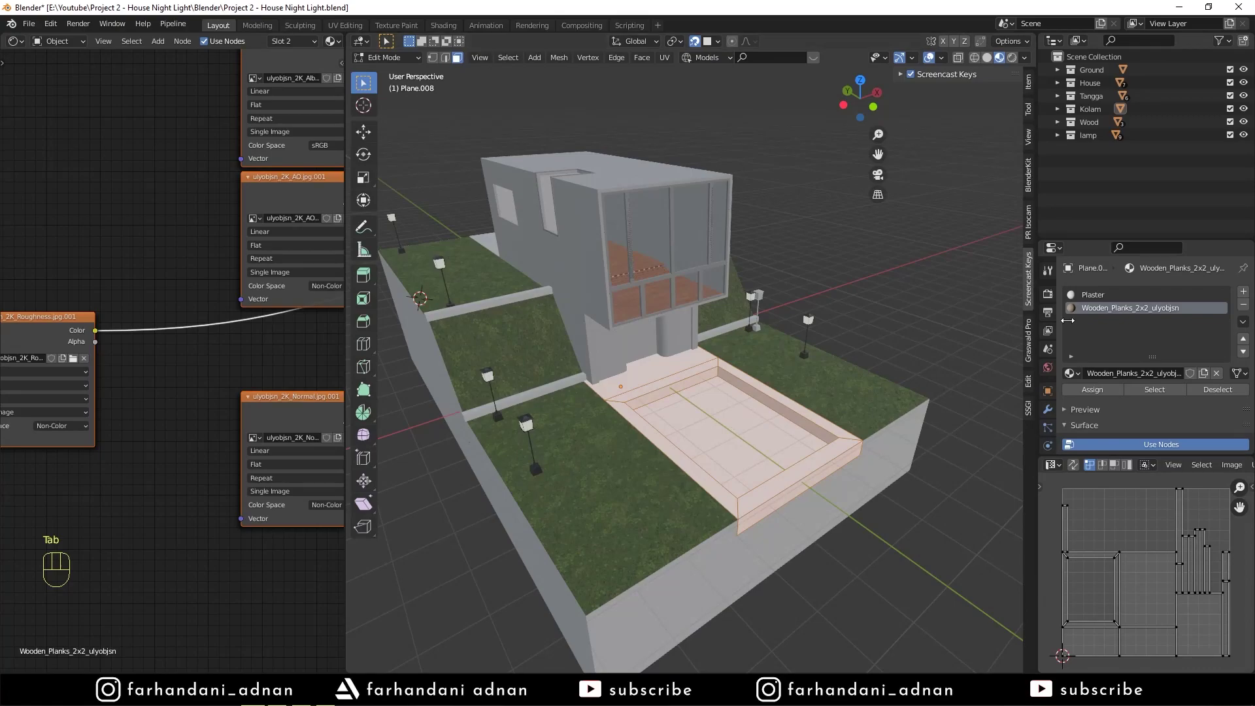
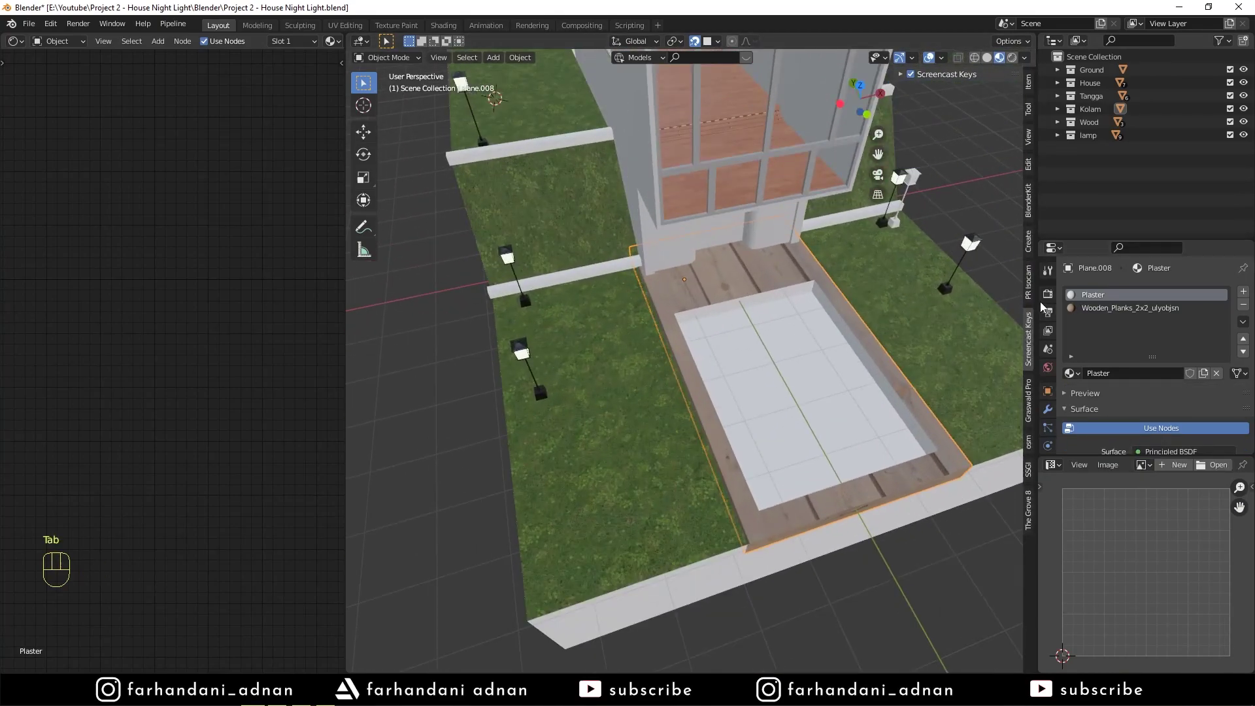
Step: Tidy the Wooden_Planks node tree, removing stray nodes and bringing the texture group into view
{"action": "left_click", "coordinate": [1104, 313]}
{"action": "left_click", "coordinate": [258, 397]}
{"action": "left_click", "coordinate": [273, 392]}
{"action": "left_click_drag", "start_coordinate": [196, 383], "coordinate": [228, 455]}
{"action": "left_click", "coordinate": [300, 473]}
{"action": "left_click_drag", "start_coordinate": [244, 460], "coordinate": [256, 452]}
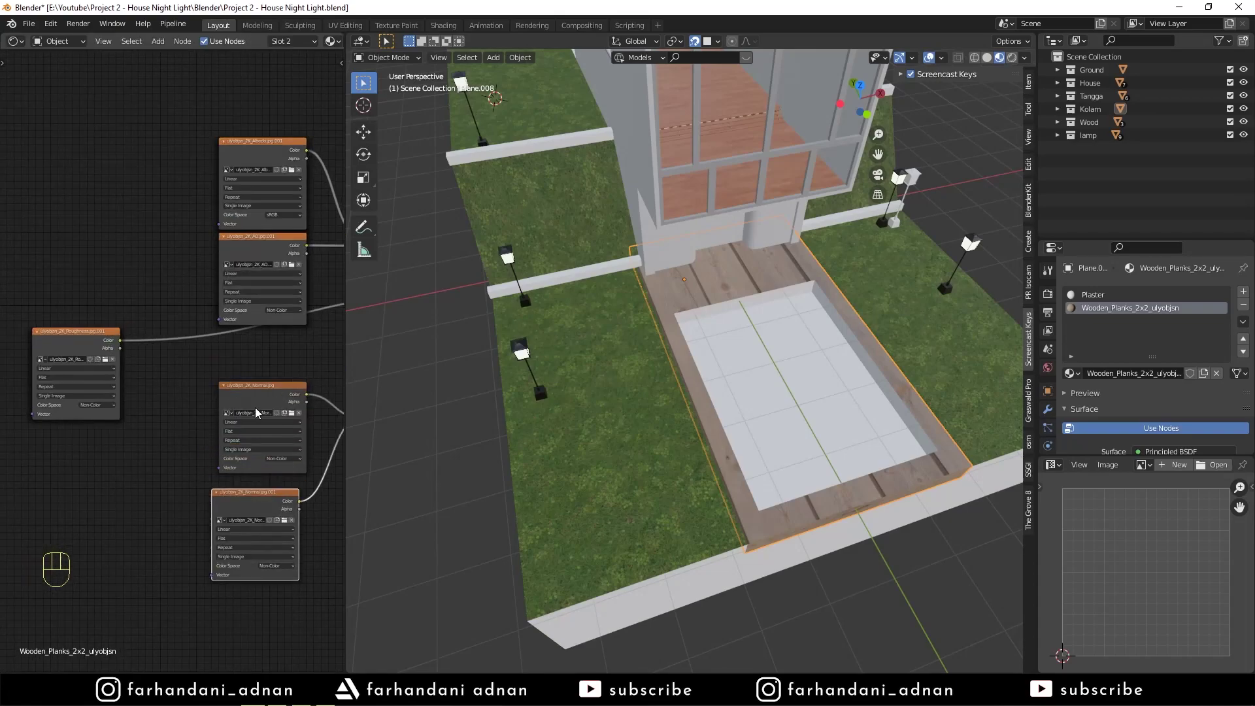
{"action": "left_click_drag", "start_coordinate": [264, 396], "coordinate": [232, 397]}
{"action": "key", "text": "Delete"}
{"action": "middle_click", "coordinate": [286, 399]}
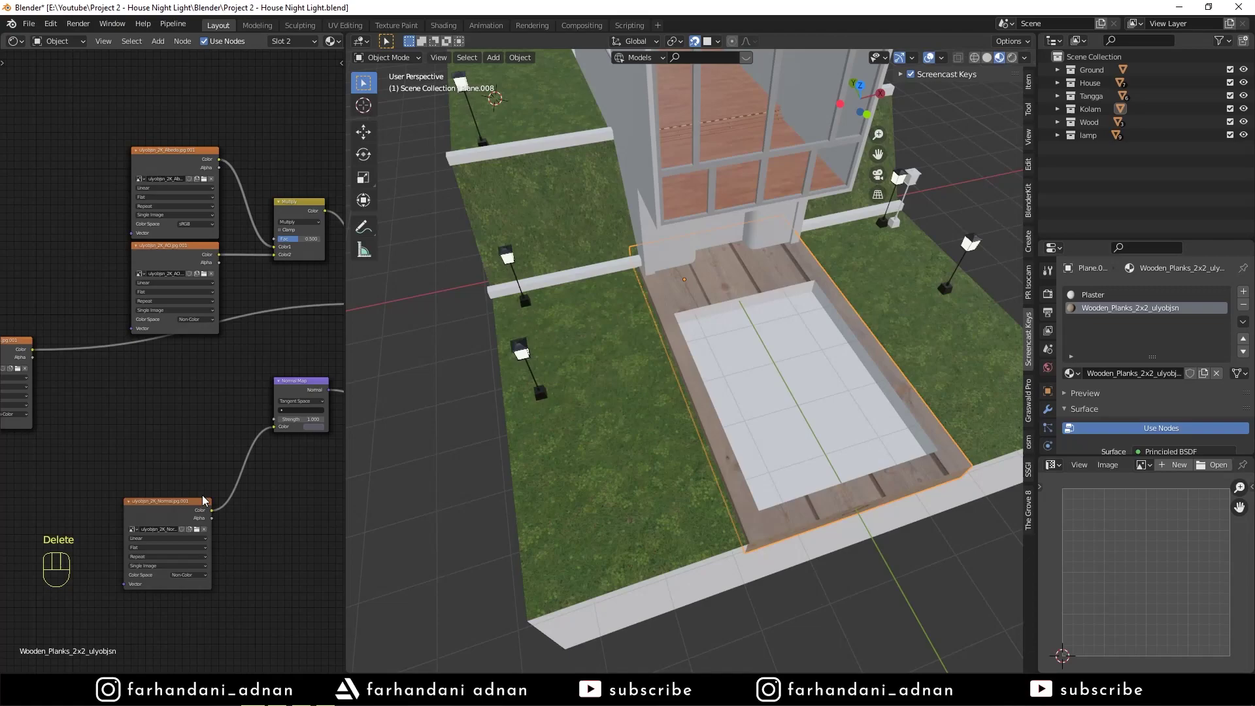
{"action": "left_click_drag", "start_coordinate": [191, 503], "coordinate": [185, 440]}
{"action": "middle_click", "coordinate": [182, 367]}
{"action": "left_click_drag", "start_coordinate": [48, 379], "coordinate": [190, 386]}
{"action": "left_click", "coordinate": [53, 327]}
{"action": "key", "text": "Delete"}
Step: Add Texture Coordinate and Mapping nodes to the wood textures and shrink the plank scale
{"action": "middle_click", "coordinate": [256, 271]}
{"action": "left_click_drag", "start_coordinate": [275, 293], "coordinate": [300, 299]}
{"action": "left_click_drag", "start_coordinate": [275, 252], "coordinate": [224, 257]}
{"action": "left_click_drag", "start_coordinate": [213, 251], "coordinate": [263, 210]}
{"action": "left_click_drag", "start_coordinate": [250, 198], "coordinate": [281, 237]}
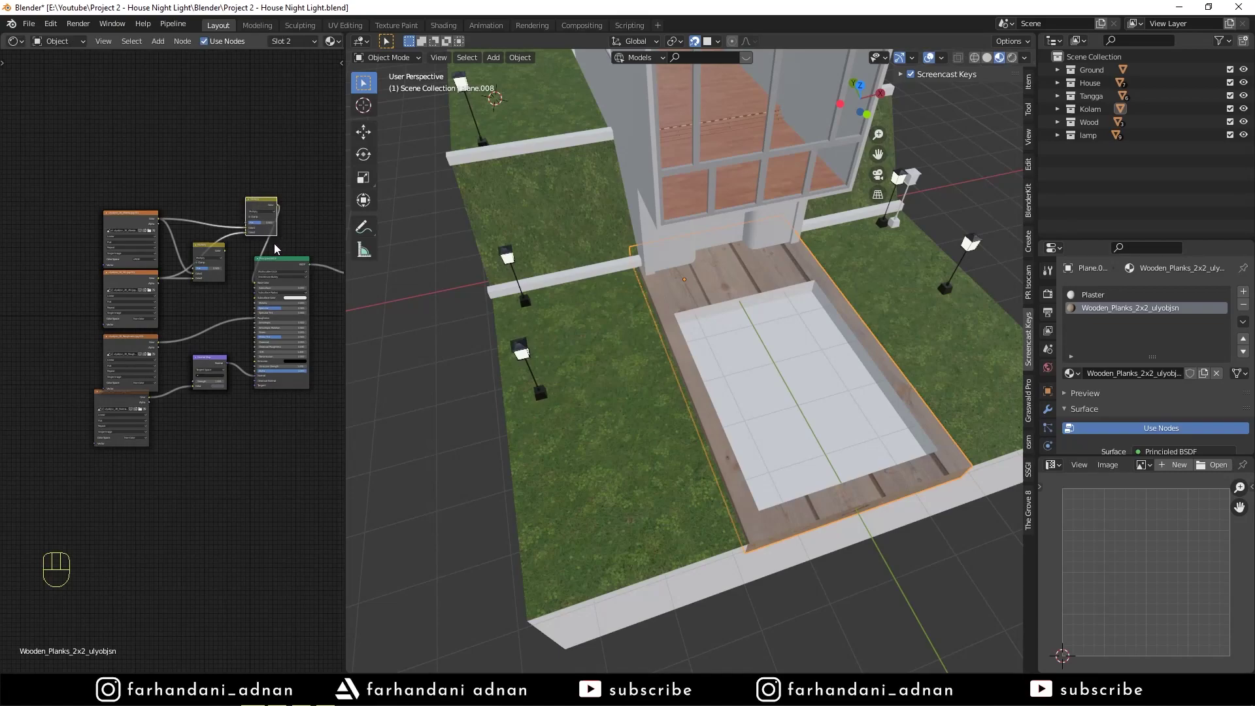
{"action": "left_click", "coordinate": [220, 256]}
{"action": "key", "text": "Delete"}
{"action": "left_click", "coordinate": [136, 219]}
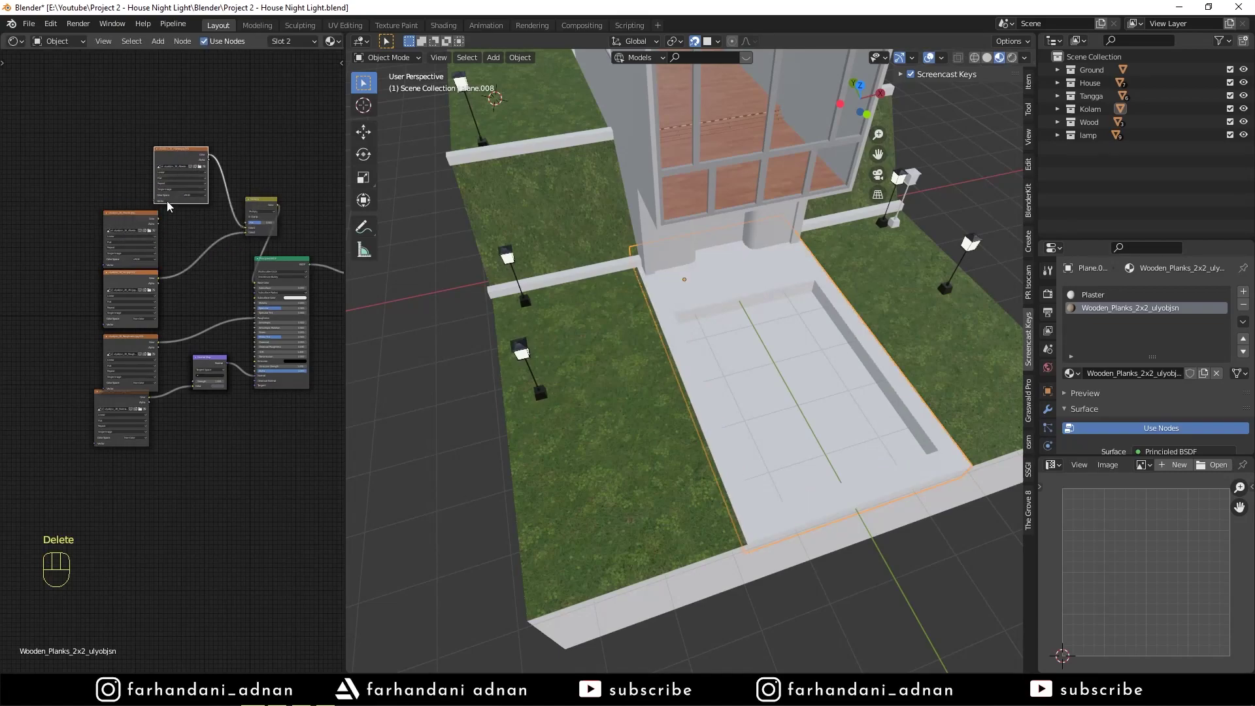
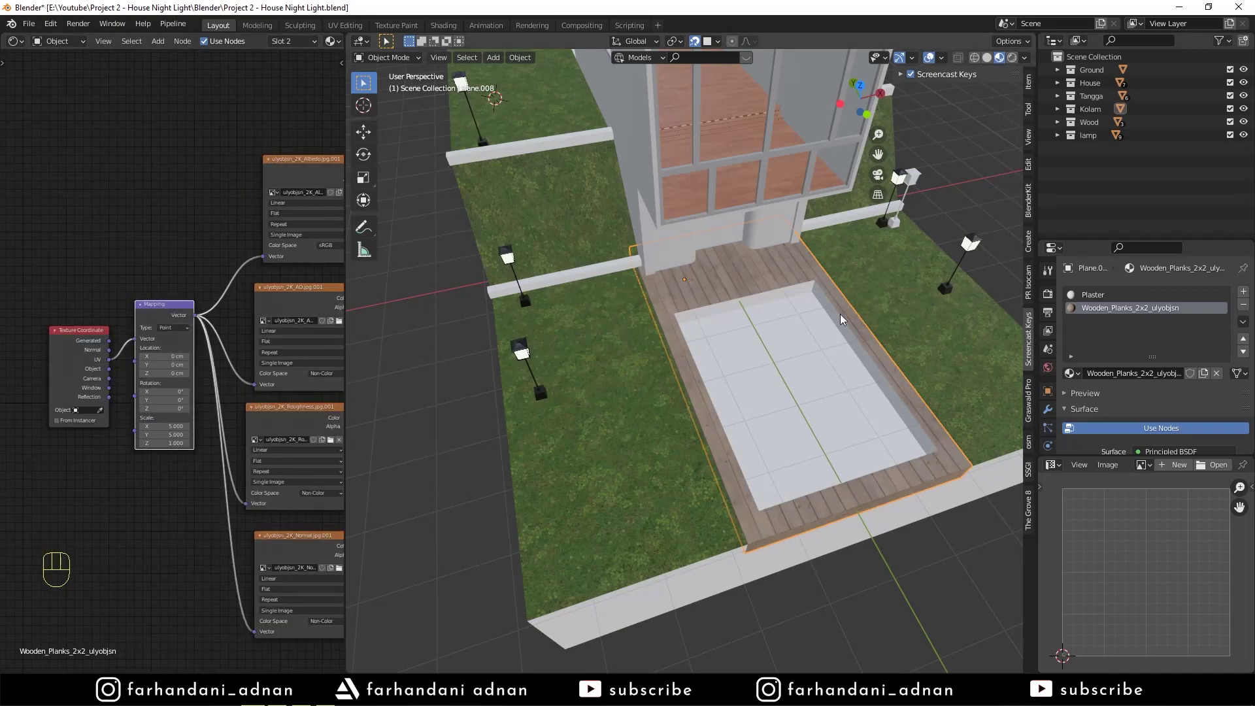
{"action": "key", "text": "a"}
{"action": "key", "text": "a"}
{"action": "left_click_drag", "start_coordinate": [769, 422], "coordinate": [709, 381]}
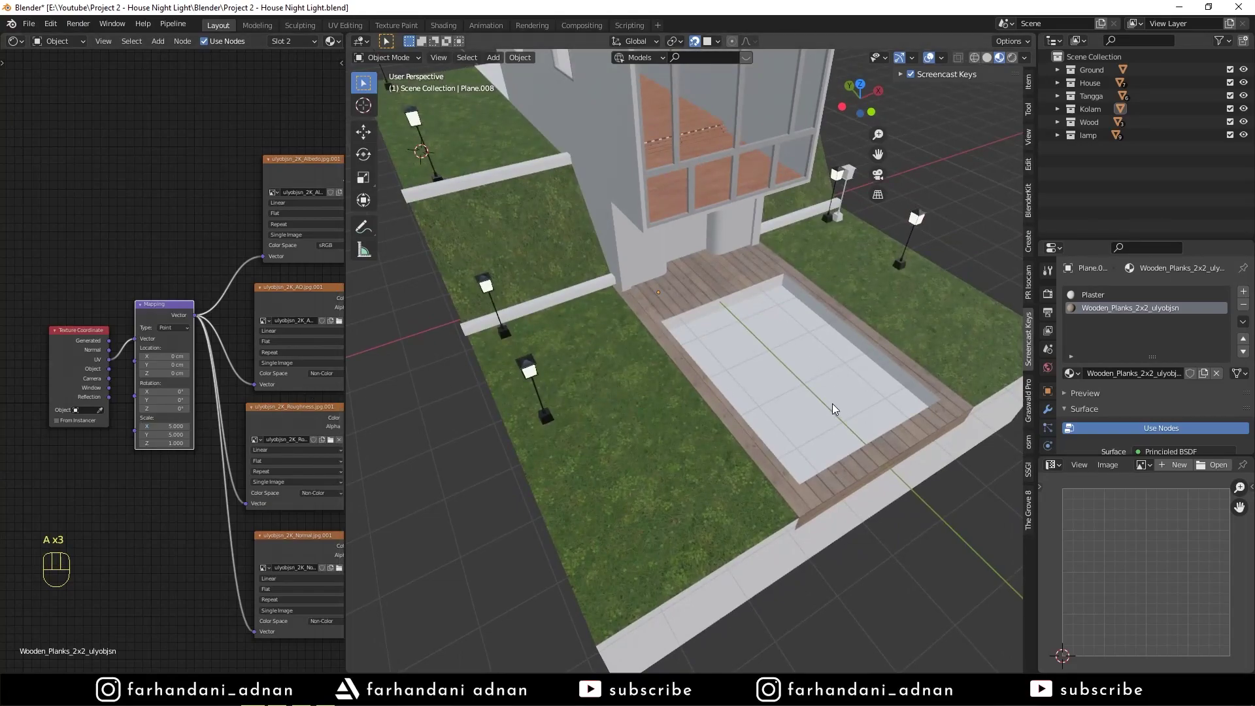
{"action": "left_click_drag", "start_coordinate": [763, 366], "coordinate": [771, 372]}
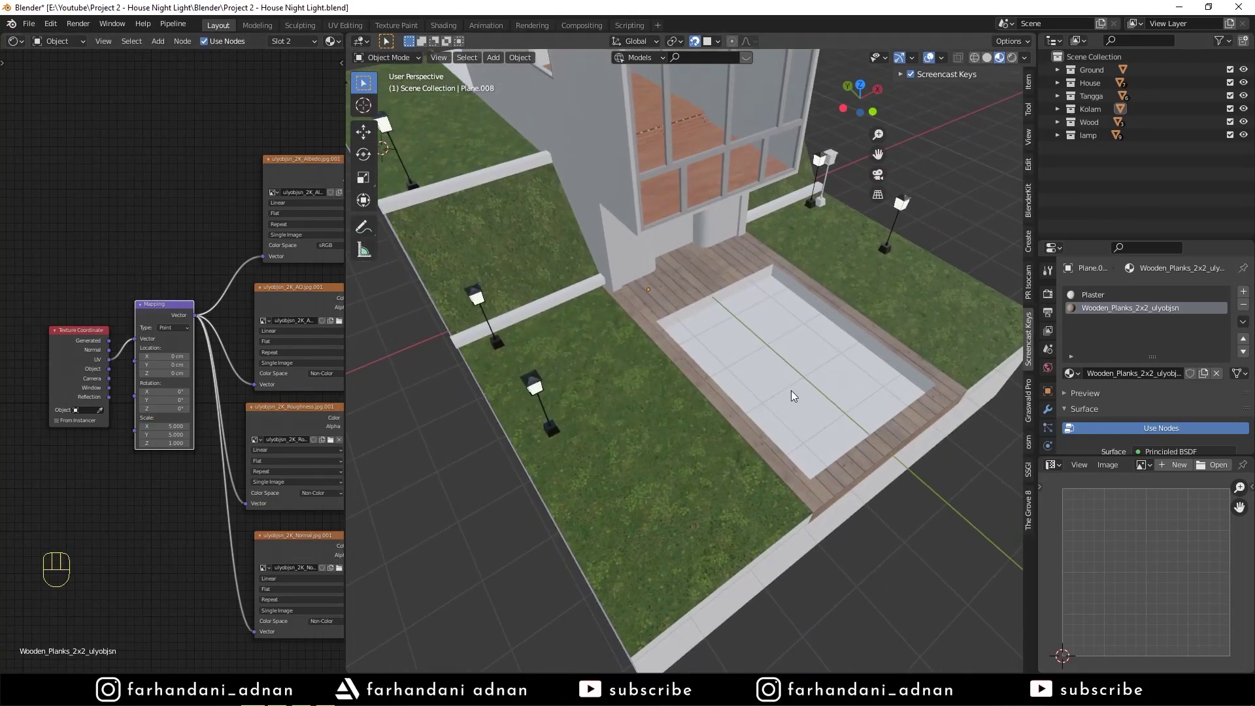
{"action": "left_click", "coordinate": [926, 506]}
{"action": "middle_click", "coordinate": [783, 362]}
{"action": "left_click", "coordinate": [1092, 298]}
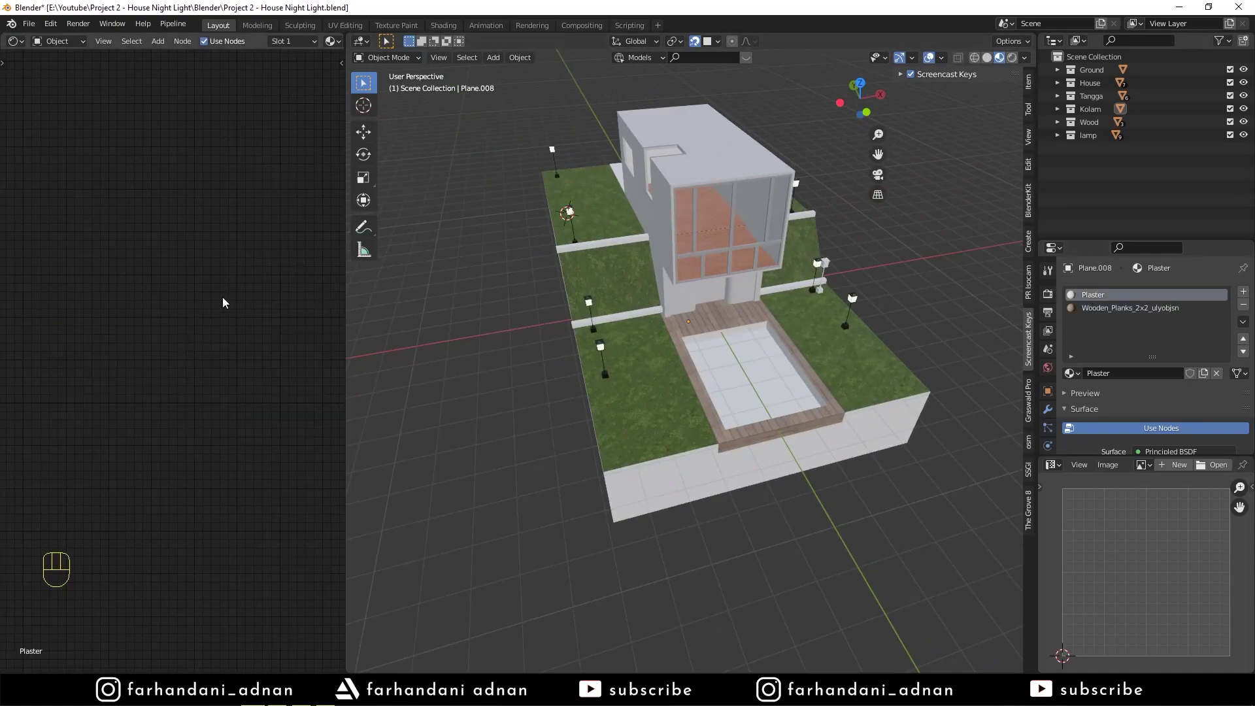
Step: Set the Plaster pool material's Base Color to light blue with roughness 0.2
{"action": "middle_click", "coordinate": [198, 276]}
{"action": "middle_click", "coordinate": [225, 276]}
{"action": "left_click", "coordinate": [252, 265]}
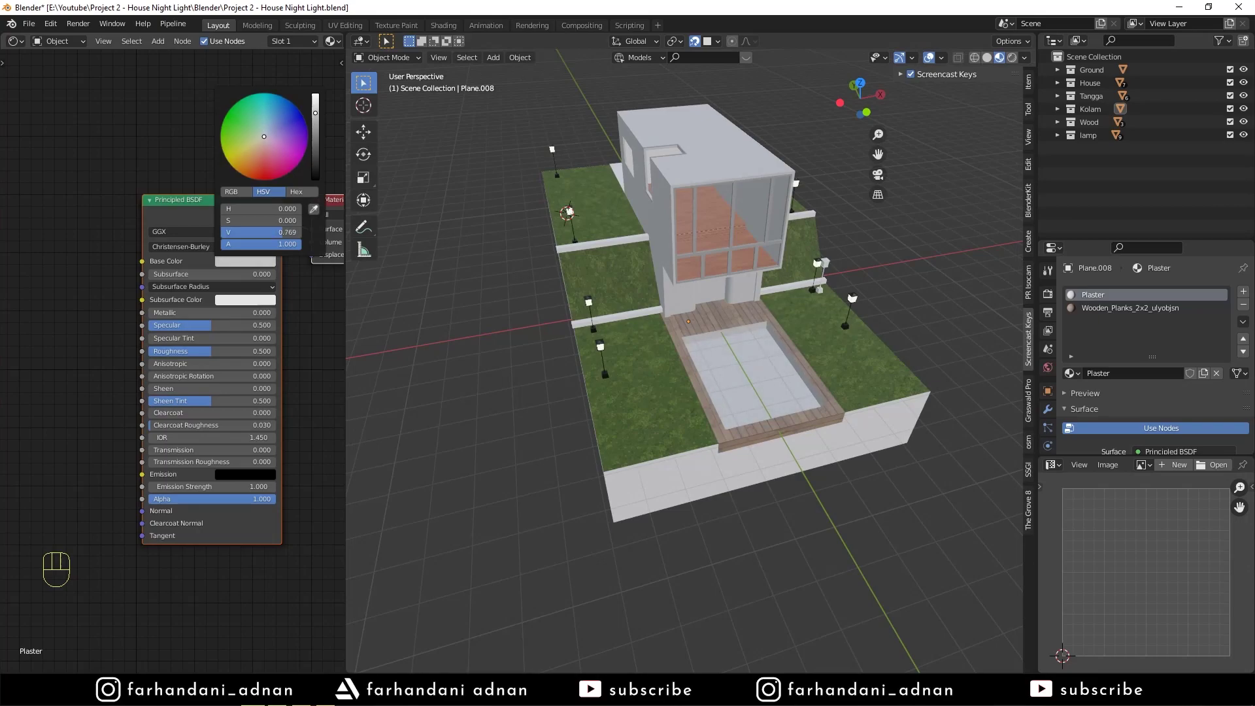
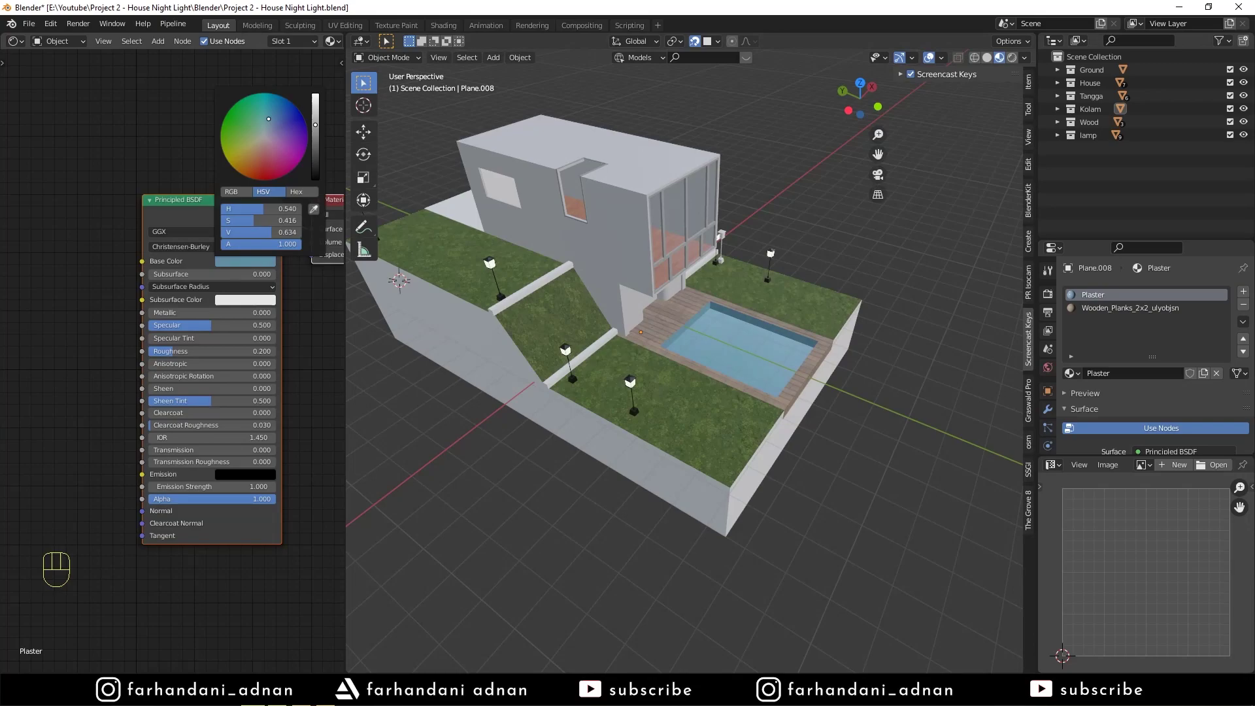
{"action": "left_click_drag", "start_coordinate": [716, 337], "coordinate": [716, 338]}
{"action": "middle_click", "coordinate": [545, 296]}
{"action": "left_click_drag", "start_coordinate": [724, 315], "coordinate": [715, 337]}
Step: Smart UV Project all faces of Plane.007 beside the house and return to Object Mode
{"action": "key", "text": "ctrl+a"}
{"action": "key", "text": "Tab"}
{"action": "key", "text": "a"}
{"action": "key", "text": "q"}
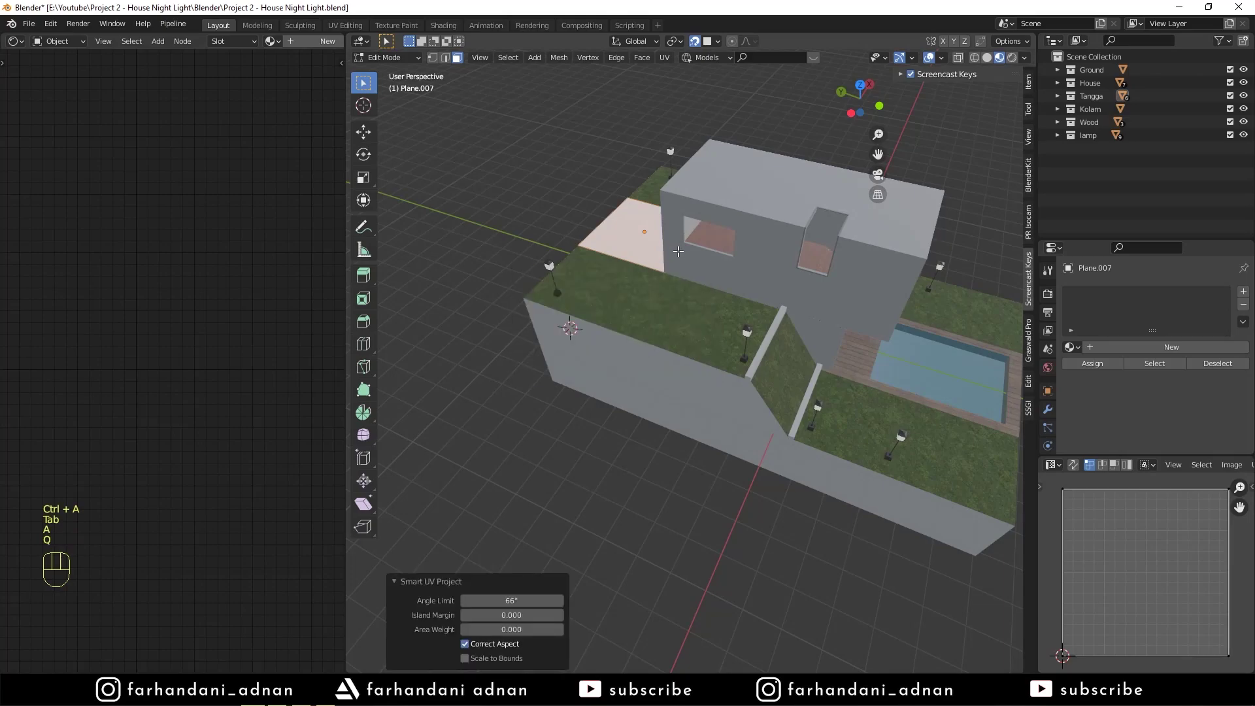
{"action": "key", "text": "q"}
{"action": "key", "text": "Tab"}
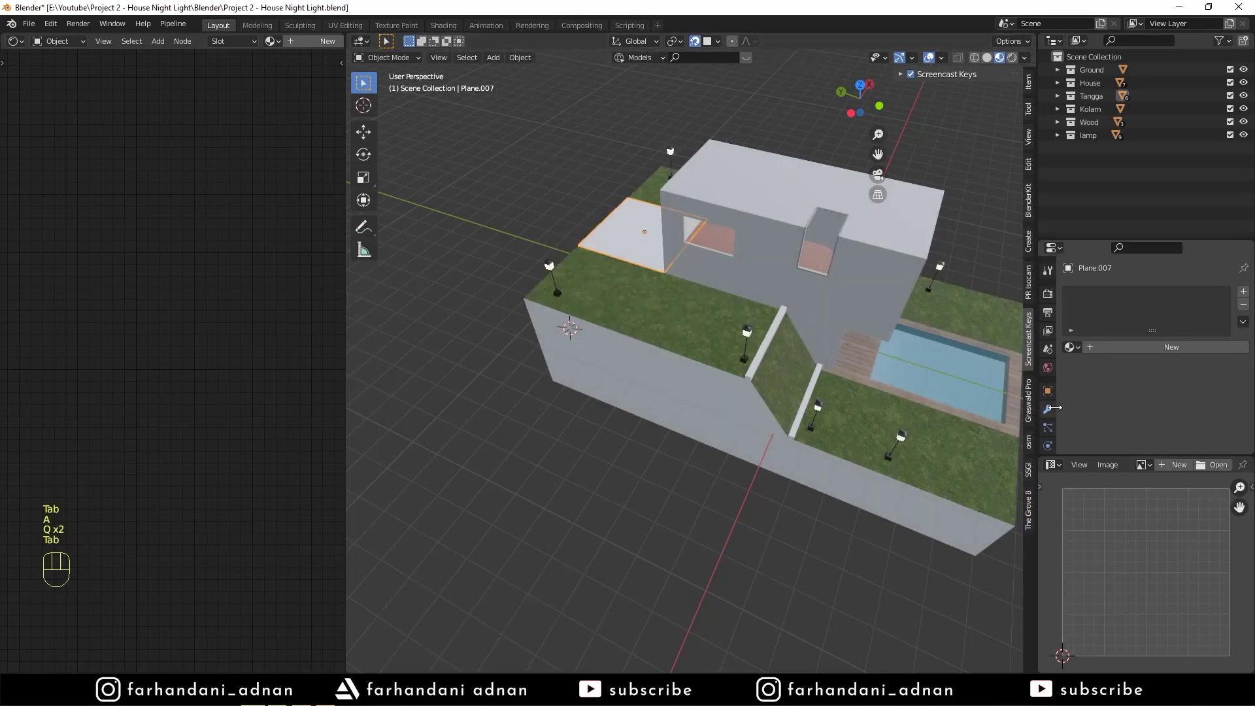
Step: Repeat the Smart UV Project on the neighbouring terrace strip
{"action": "left_click", "coordinate": [1057, 416]}
{"action": "left_click_drag", "start_coordinate": [1217, 317], "coordinate": [1196, 332]}
{"action": "key", "text": "Tab"}
{"action": "key", "text": "a"}
{"action": "key", "text": "q"}
{"action": "key", "text": "Tab"}
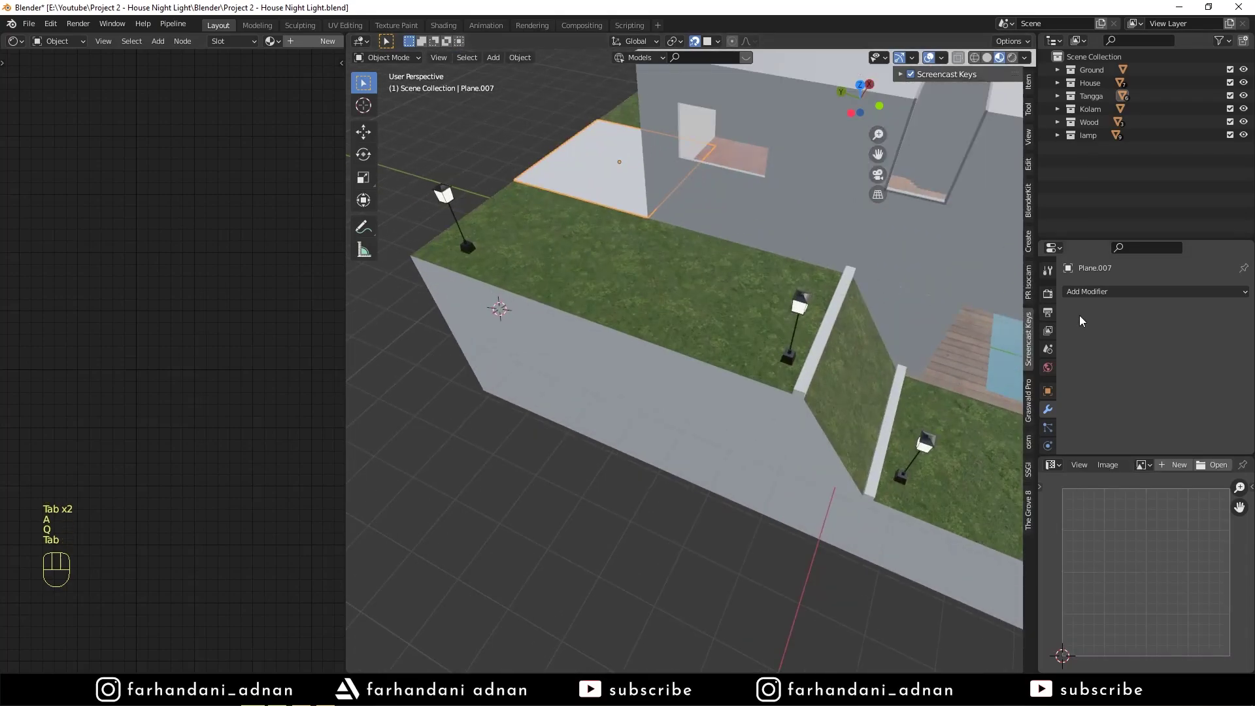
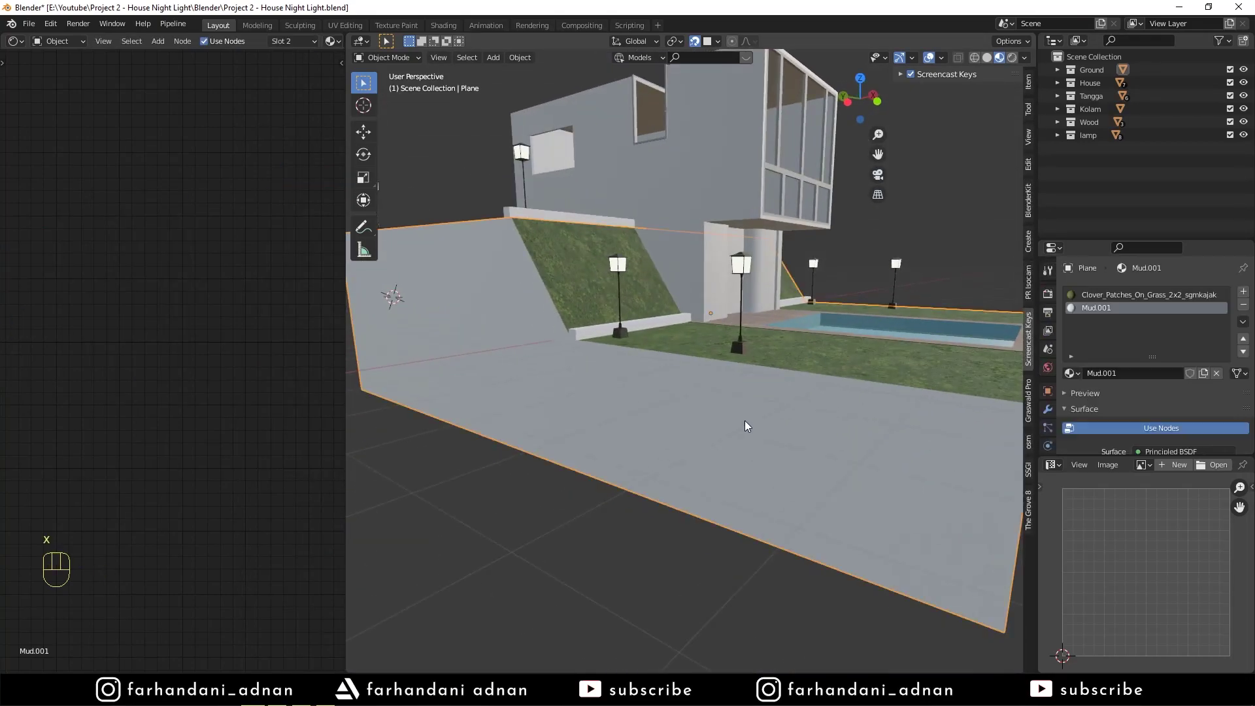
Step: Darken the ground block's Mud.001 Base Color to grey for its sides
{"action": "left_click_drag", "start_coordinate": [821, 379], "coordinate": [803, 401]}
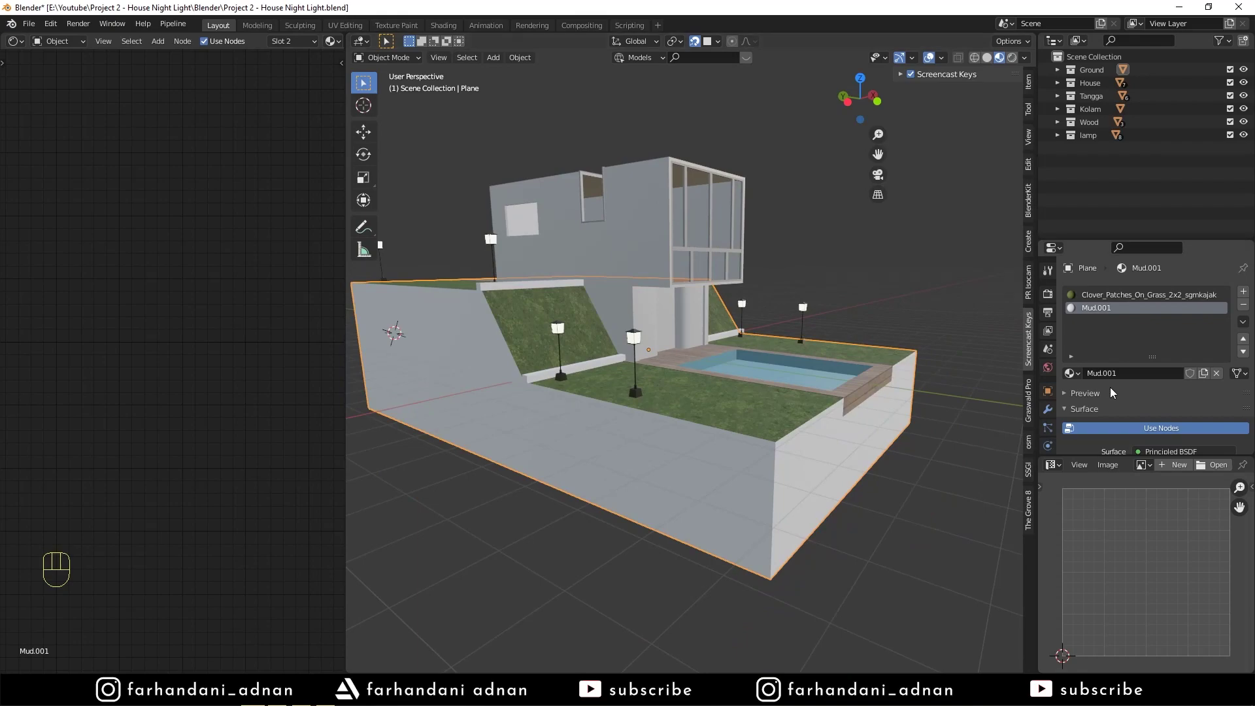
{"action": "left_click_drag", "start_coordinate": [731, 352], "coordinate": [724, 370]}
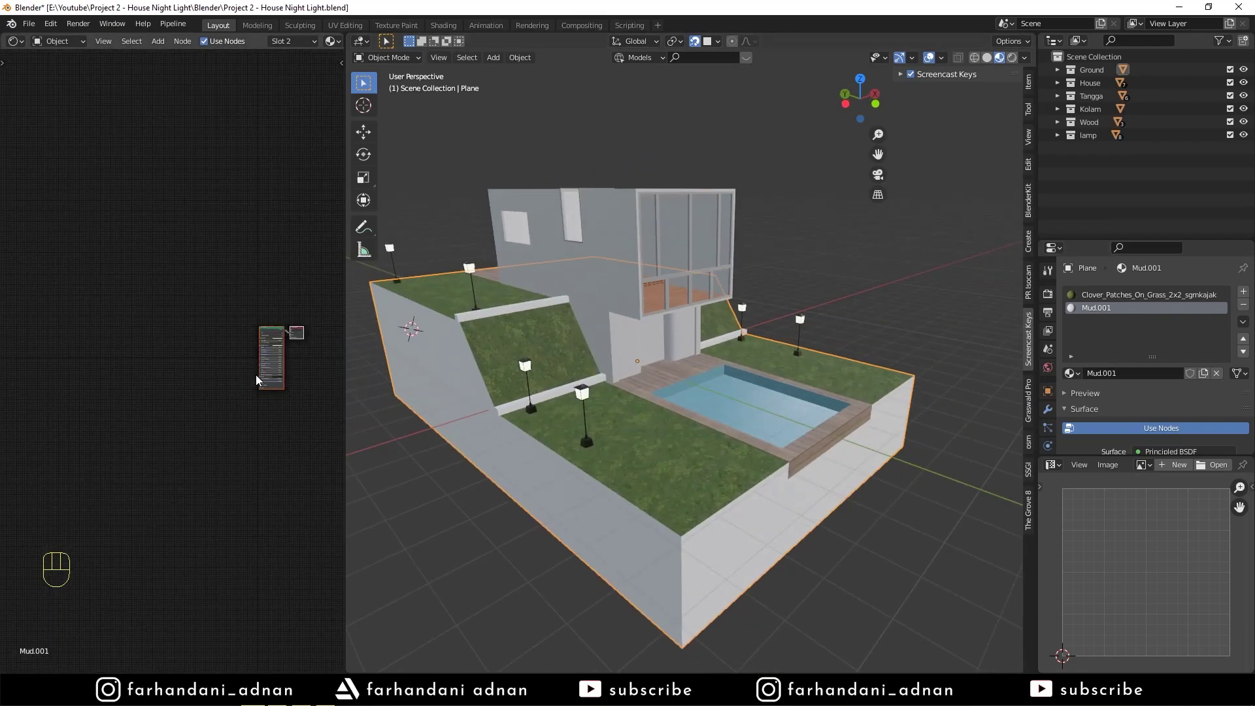
{"action": "middle_click", "coordinate": [290, 363]}
{"action": "middle_click", "coordinate": [256, 291]}
{"action": "double_click", "coordinate": [259, 300]}
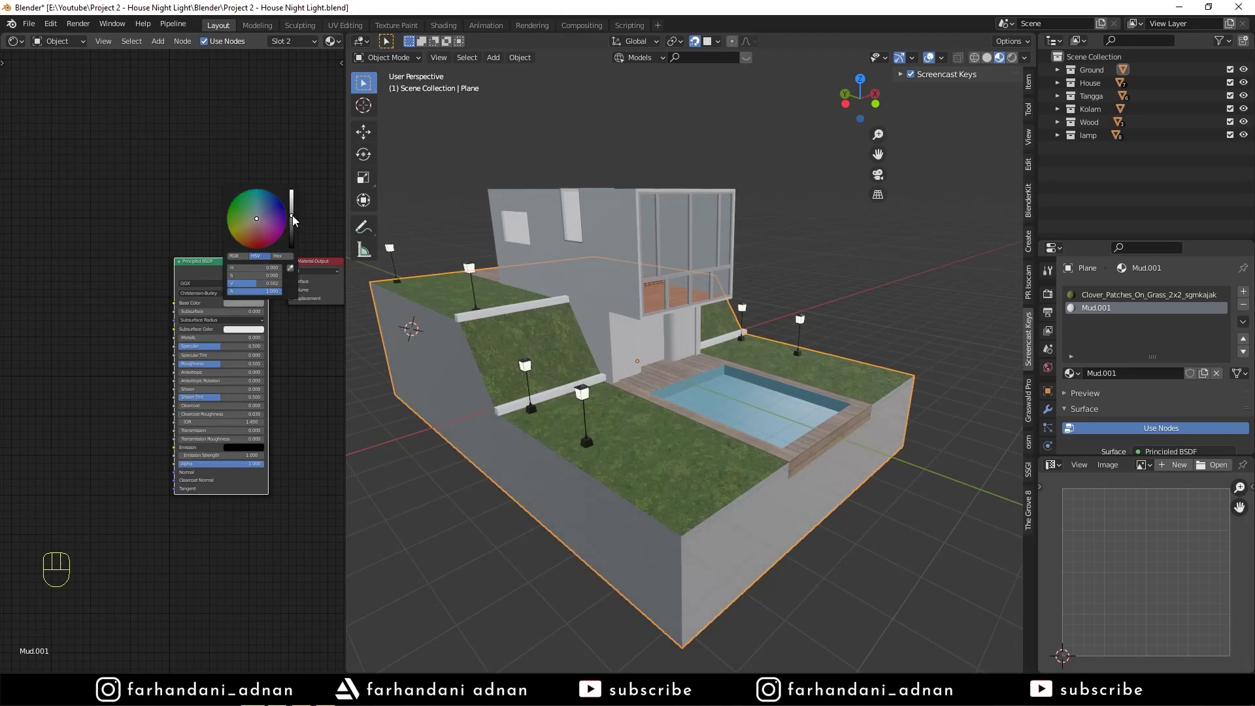
{"action": "left_click", "coordinate": [236, 309]}
{"action": "left_click", "coordinate": [290, 349]}
{"action": "left_click_drag", "start_coordinate": [733, 408], "coordinate": [739, 428]}
{"action": "key", "text": "a"}
{"action": "key", "text": "a"}
Step: Switch the viewport to Rendered shading and orbit the dark night scene with glowing lamps
{"action": "left_click_drag", "start_coordinate": [740, 387], "coordinate": [581, 396]}
{"action": "left_click_drag", "start_coordinate": [659, 429], "coordinate": [695, 433]}
{"action": "left_click_drag", "start_coordinate": [696, 432], "coordinate": [700, 403]}
{"action": "left_click", "coordinate": [1046, 300]}
{"action": "key", "text": "z"}
{"action": "left_click_drag", "start_coordinate": [794, 406], "coordinate": [792, 373]}
{"action": "left_click_drag", "start_coordinate": [800, 389], "coordinate": [738, 365]}
Step: Create a Light collection and add an Area light above the house
{"action": "middle_click", "coordinate": [695, 390]}
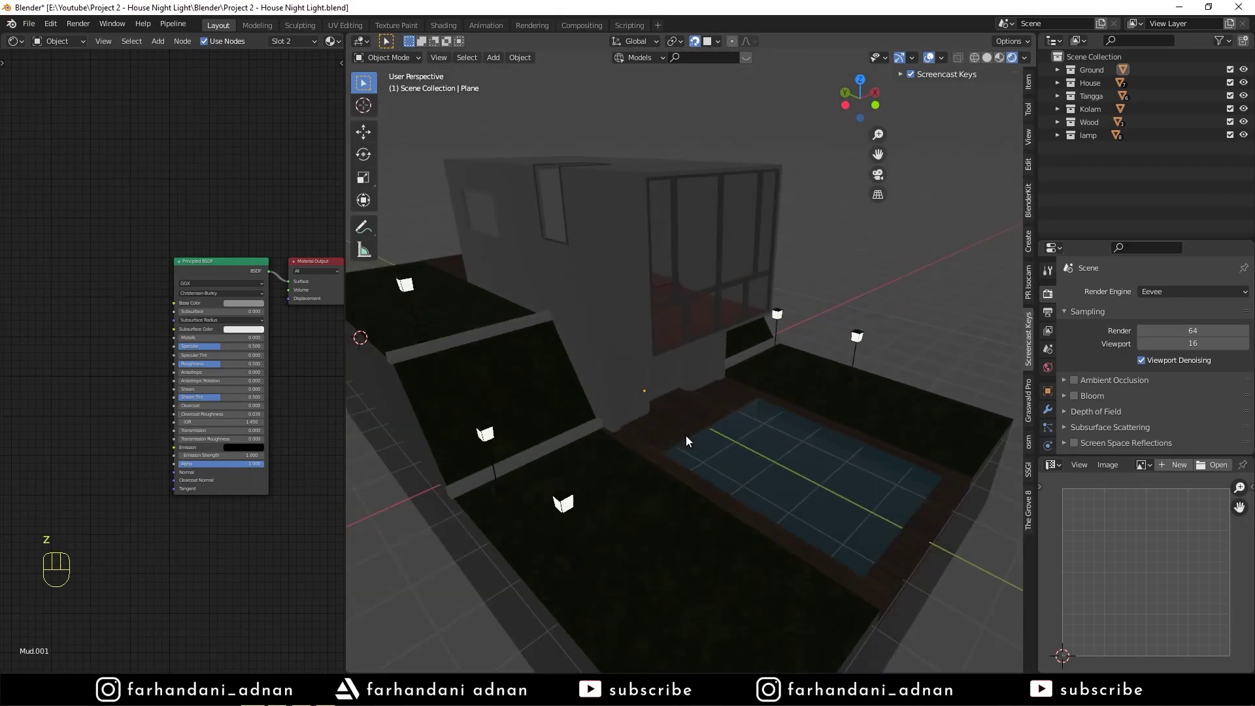
{"action": "left_click_drag", "start_coordinate": [719, 418], "coordinate": [738, 423]}
{"action": "left_click_drag", "start_coordinate": [720, 444], "coordinate": [709, 425]}
{"action": "left_click_drag", "start_coordinate": [768, 422], "coordinate": [786, 489]}
{"action": "left_click_drag", "start_coordinate": [742, 368], "coordinate": [767, 377]}
{"action": "left_click", "coordinate": [1104, 167]}
{"action": "left_click_drag", "start_coordinate": [1105, 159], "coordinate": [938, 334]}
{"action": "key", "text": "shift+a"}
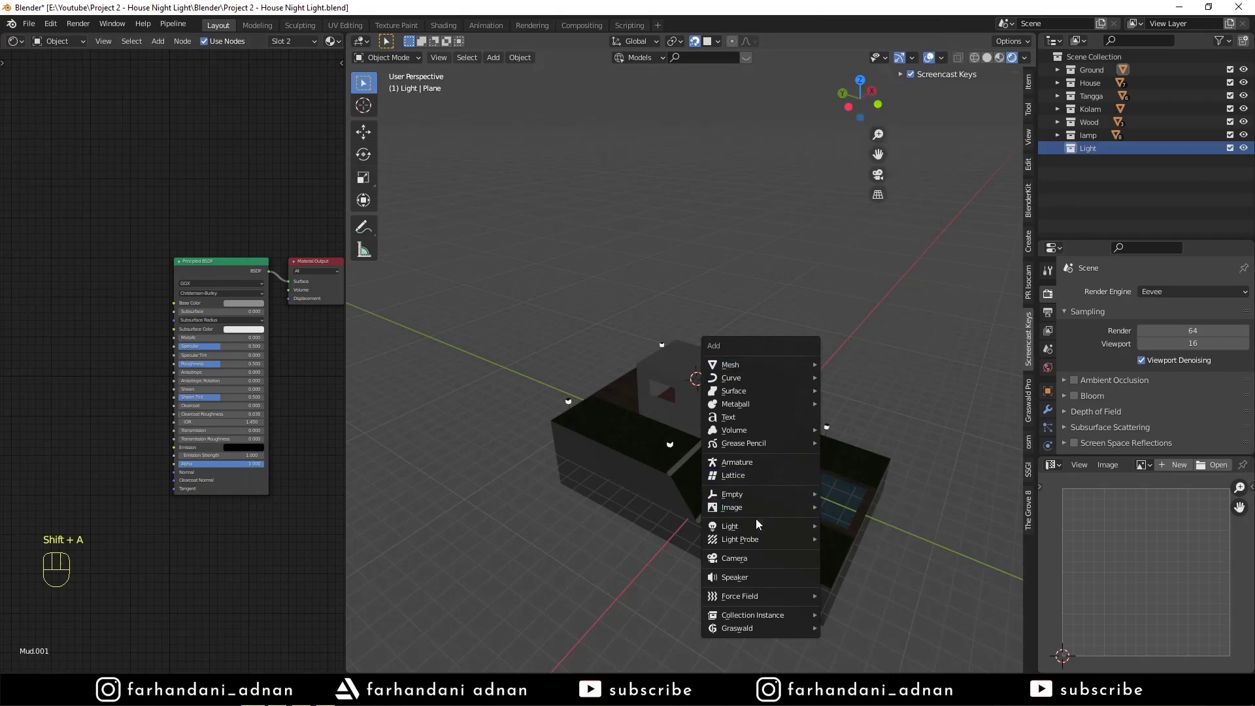
{"action": "middle_click", "coordinate": [709, 454]}
{"action": "key", "text": "x"}
{"action": "key", "text": "shift+a"}
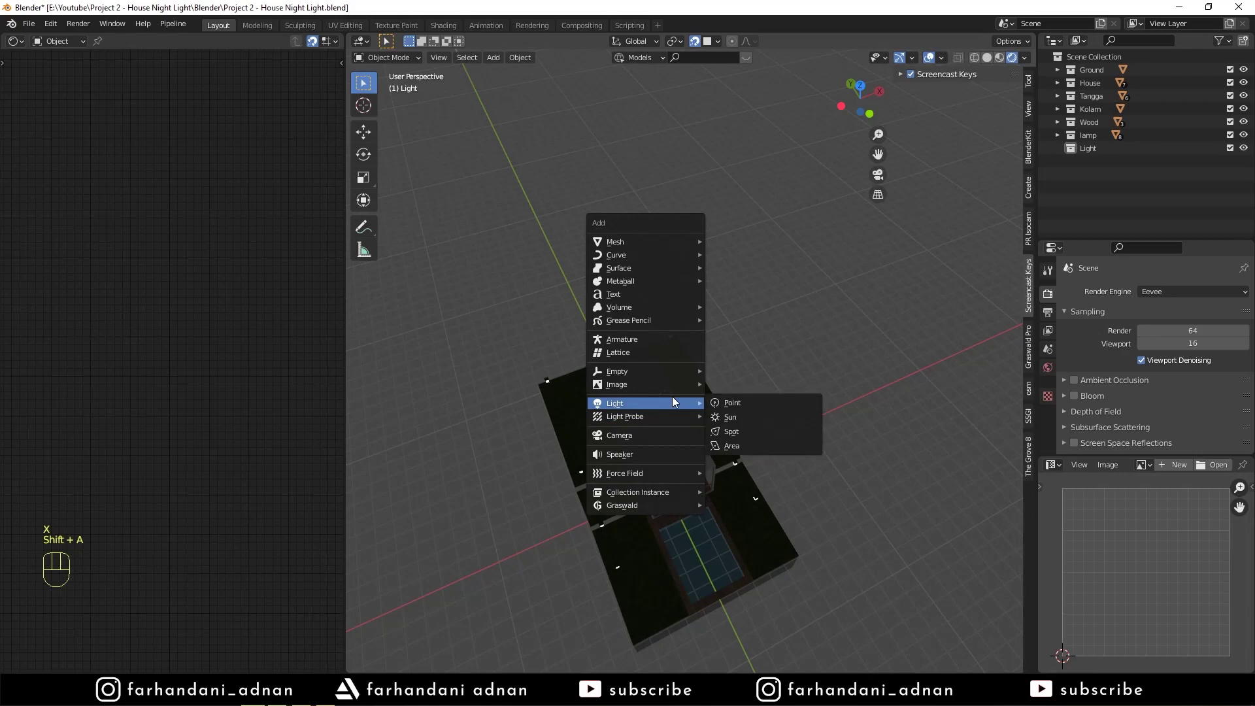
Step: From top view, move the Area light over the house and scale it into a long narrow rectangle
{"action": "key", "text": "KP_7"}
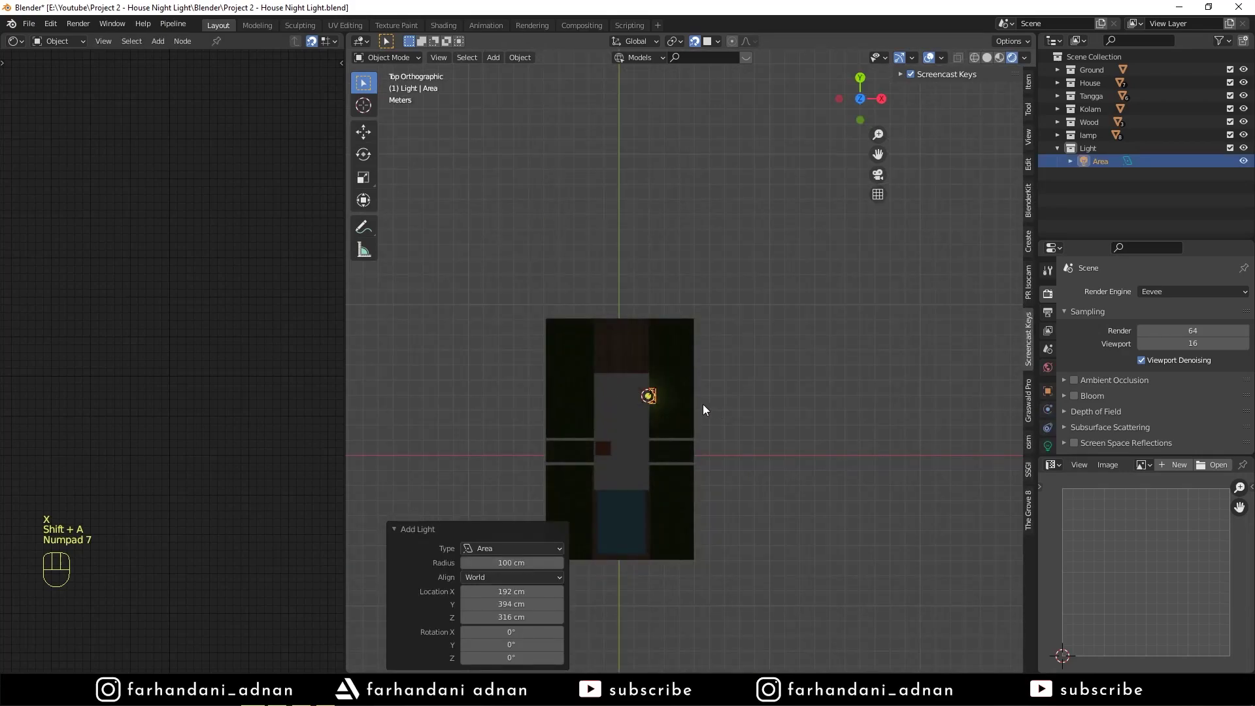
{"action": "key", "text": "g"}
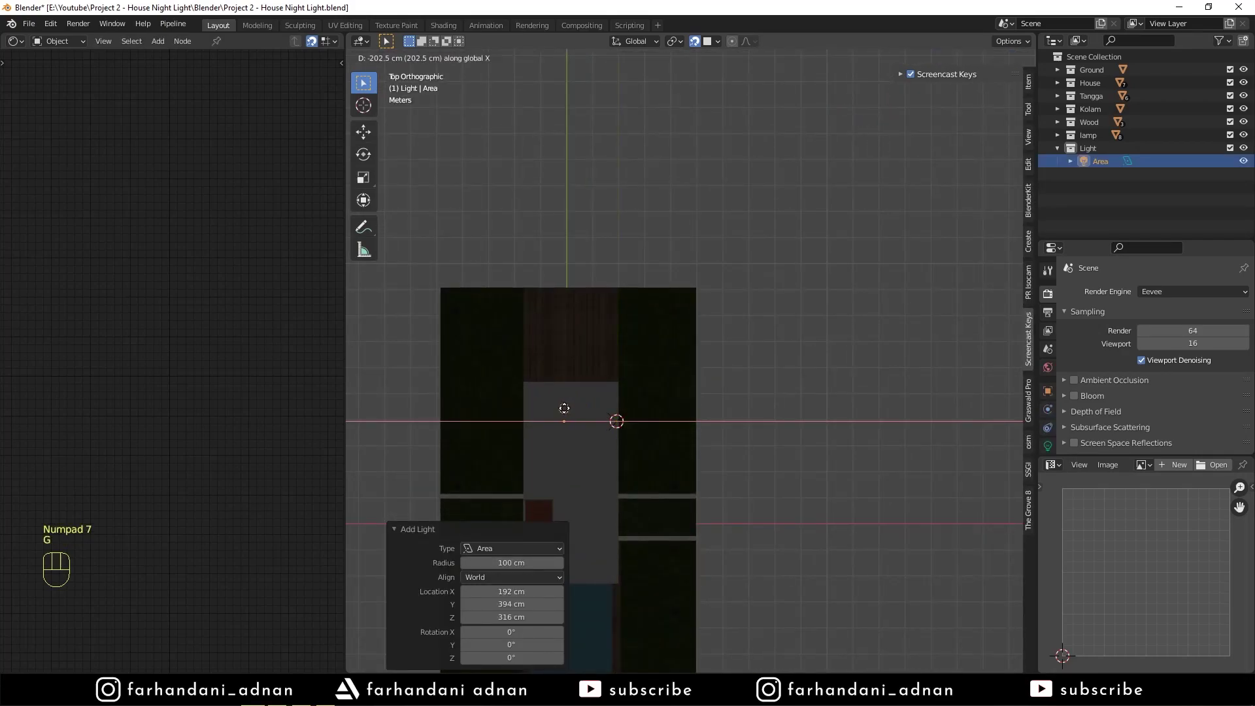
{"action": "key", "text": "shift+Tab"}
{"action": "key", "text": "s"}
{"action": "key", "text": "z"}
{"action": "key", "text": "s"}
{"action": "key", "text": "s"}
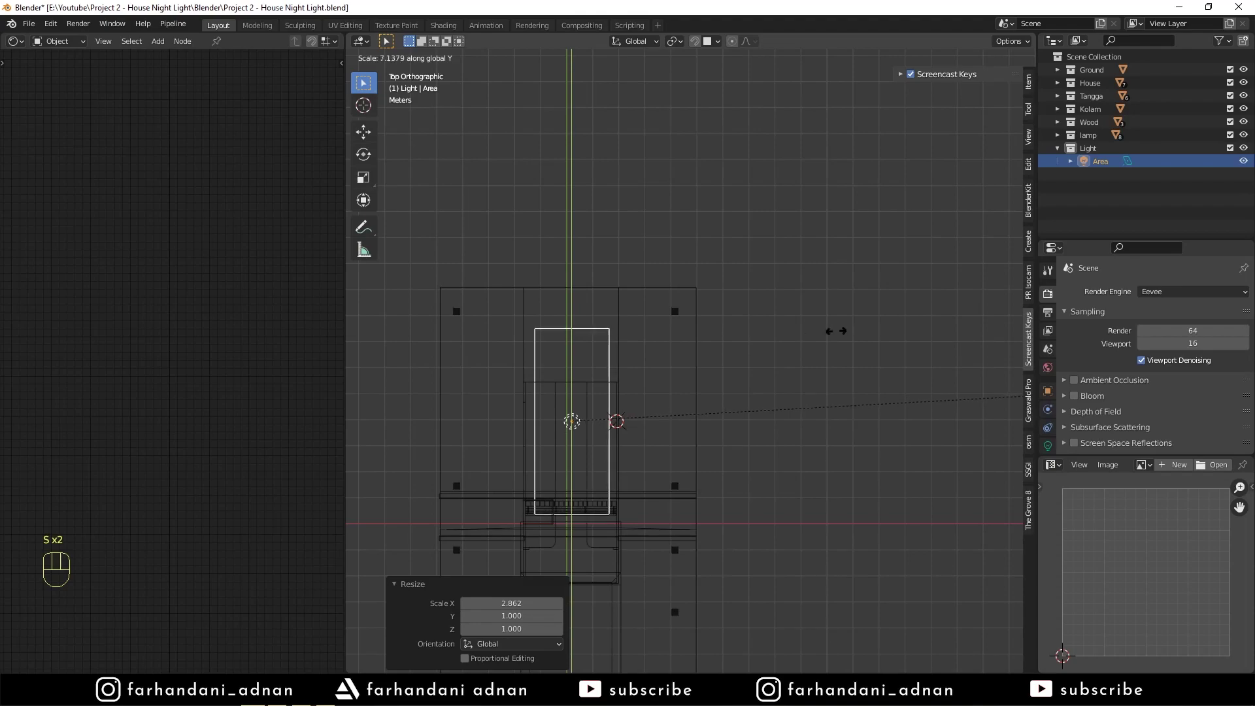
{"action": "key", "text": "g"}
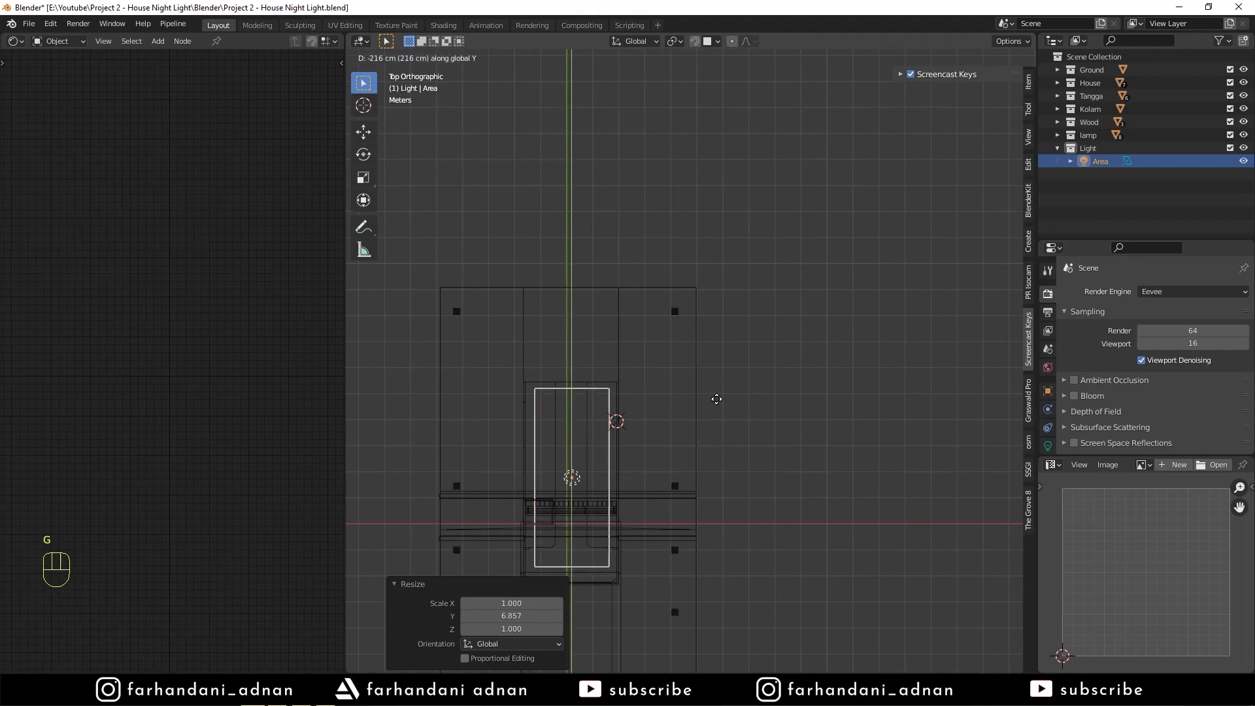
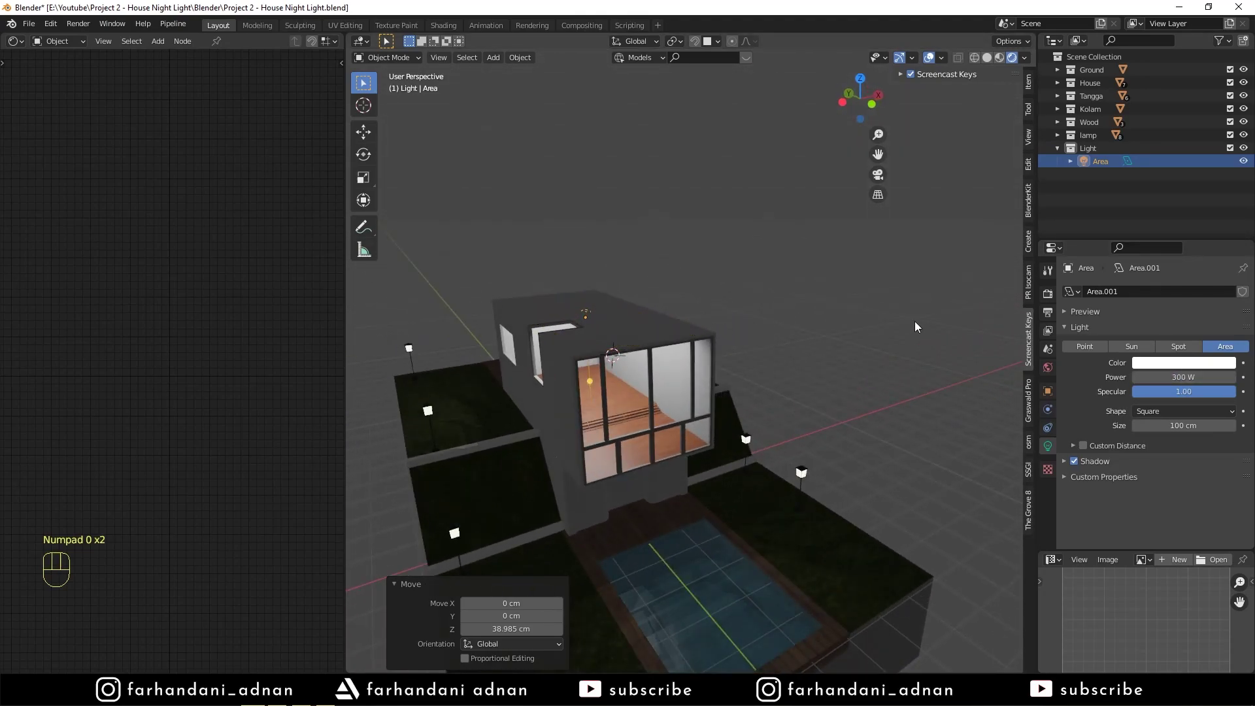
Step: Set the Area light to 300 W, then add a Point light at the left garden lamp post via the 3D cursor
{"action": "left_click", "coordinate": [1192, 368]}
{"action": "left_click_drag", "start_coordinate": [644, 361], "coordinate": [722, 361]}
{"action": "left_click_drag", "start_coordinate": [649, 408], "coordinate": [724, 397]}
{"action": "left_click_drag", "start_coordinate": [667, 417], "coordinate": [650, 433]}
{"action": "middle_click", "coordinate": [666, 416]}
{"action": "left_click_drag", "start_coordinate": [682, 370], "coordinate": [756, 379]}
{"action": "left_click", "coordinate": [655, 357]}
{"action": "key", "text": "shift+a"}
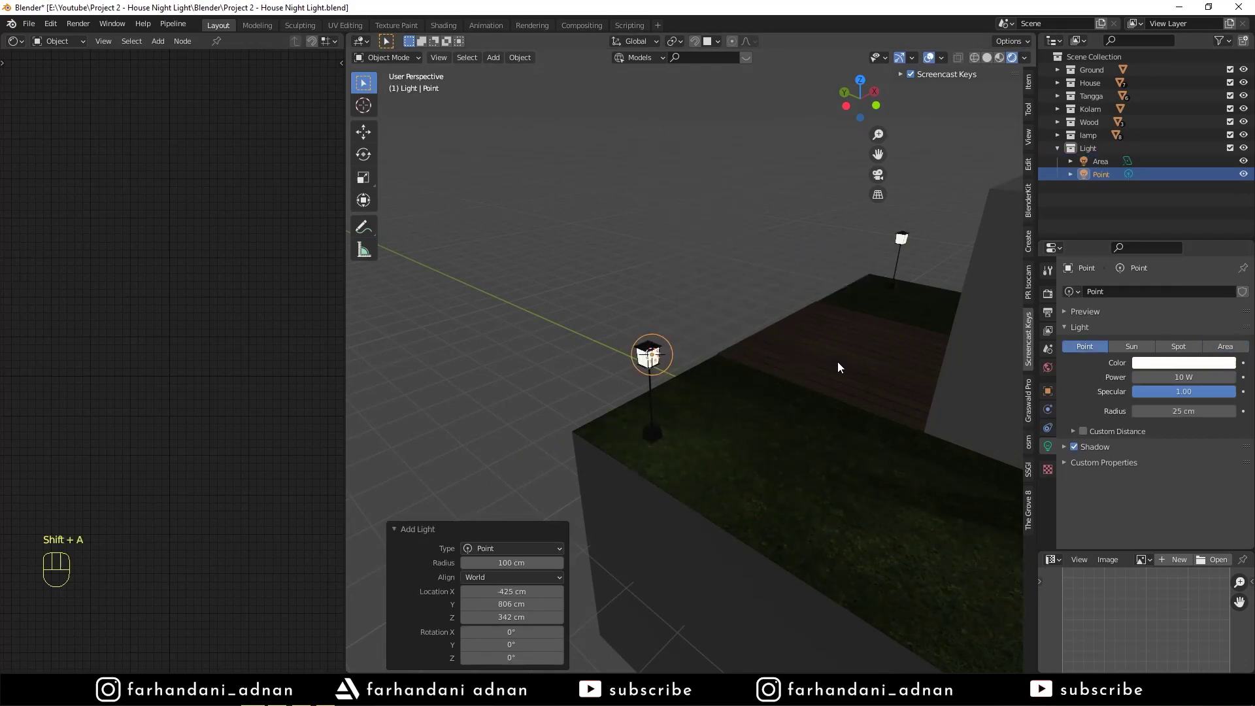
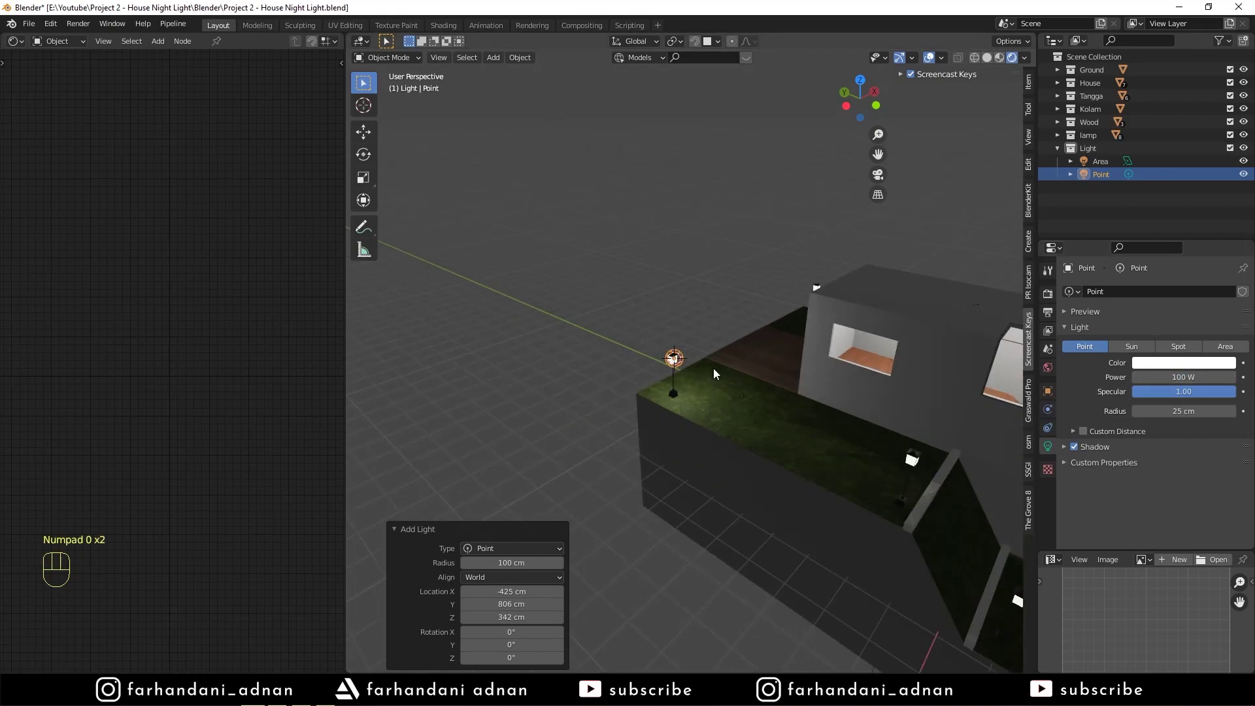
Step: Tint the 100 W point light warm white and duplicate it onto the neighbouring lamp posts
{"action": "left_click", "coordinate": [1152, 358]}
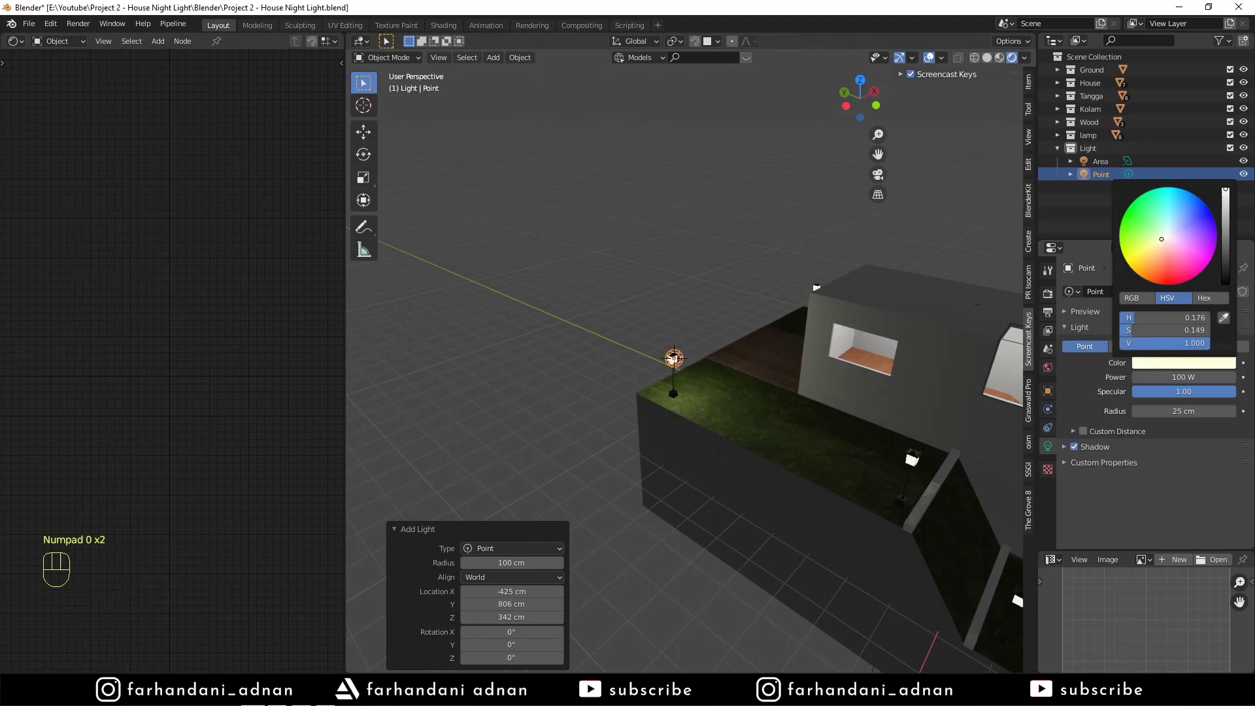
{"action": "left_click_drag", "start_coordinate": [773, 315], "coordinate": [799, 336]}
{"action": "middle_click", "coordinate": [773, 389]}
{"action": "key", "text": "shift+d"}
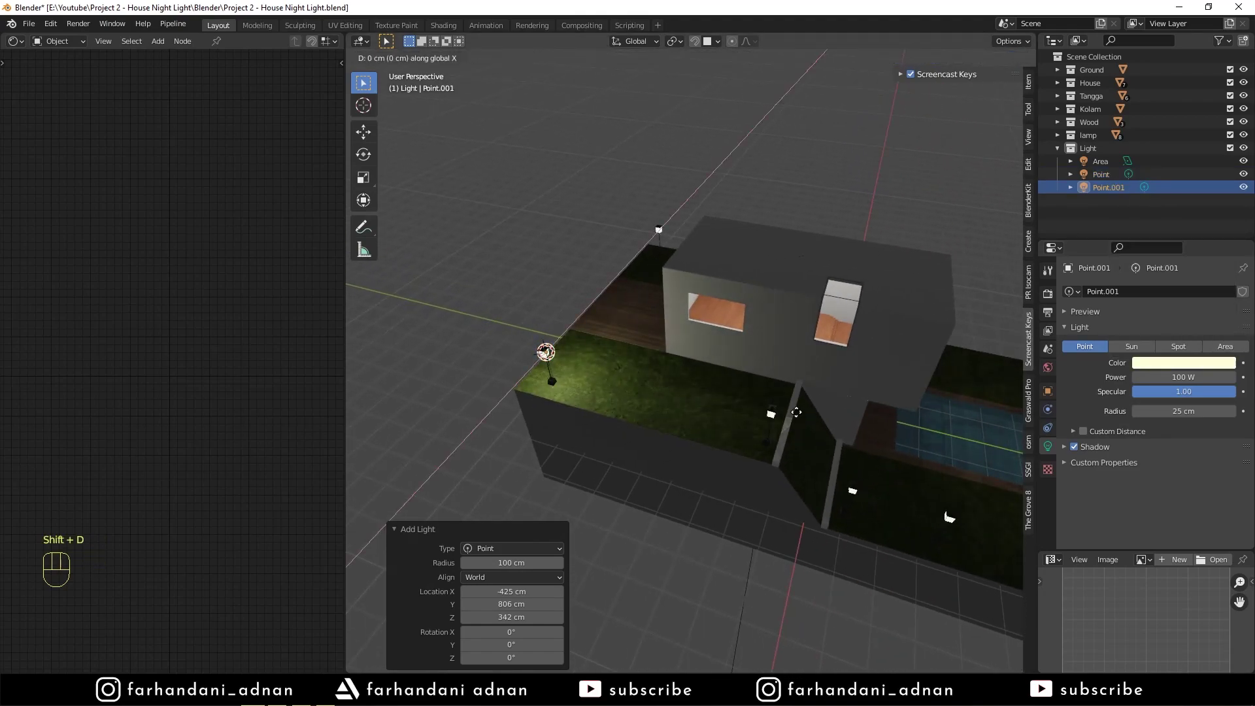
{"action": "left_click_drag", "start_coordinate": [789, 471], "coordinate": [697, 400]}
{"action": "key", "text": "shift+d"}
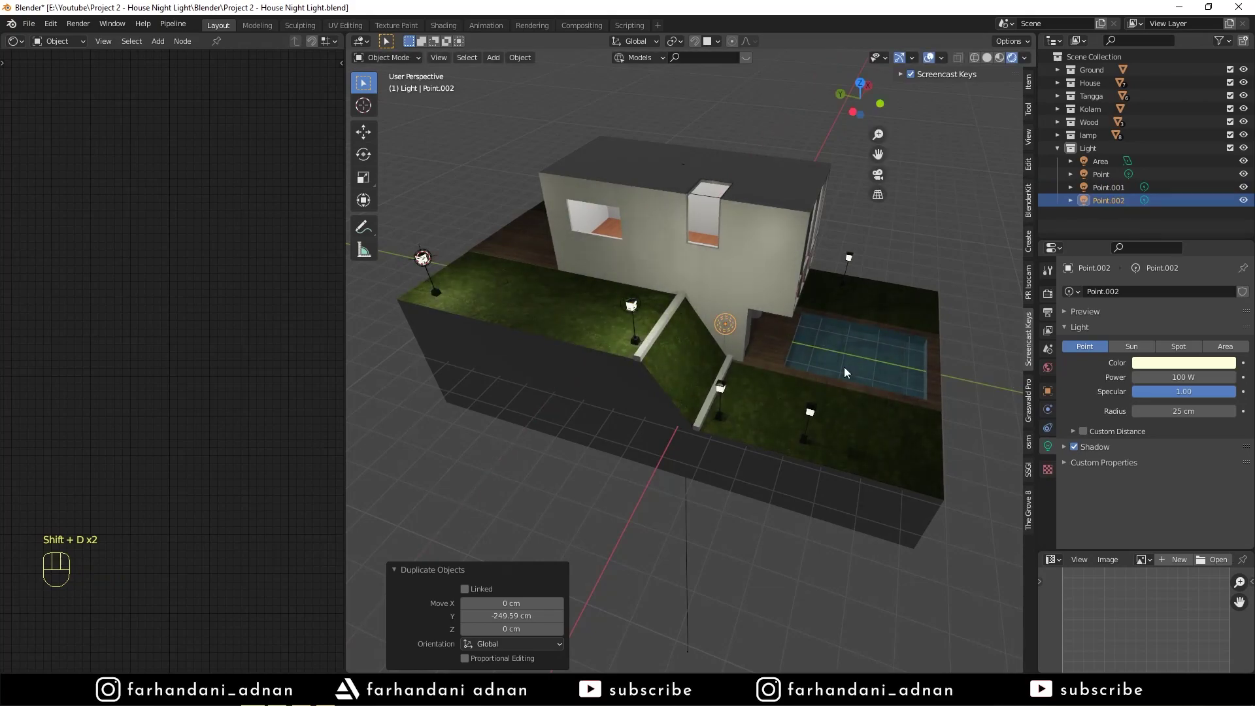
{"action": "key", "text": "g"}
Step: Duplicate the row of lamp lights and mirror the copies across onto the pool-side lamp posts
{"action": "key", "text": "shift+d"}
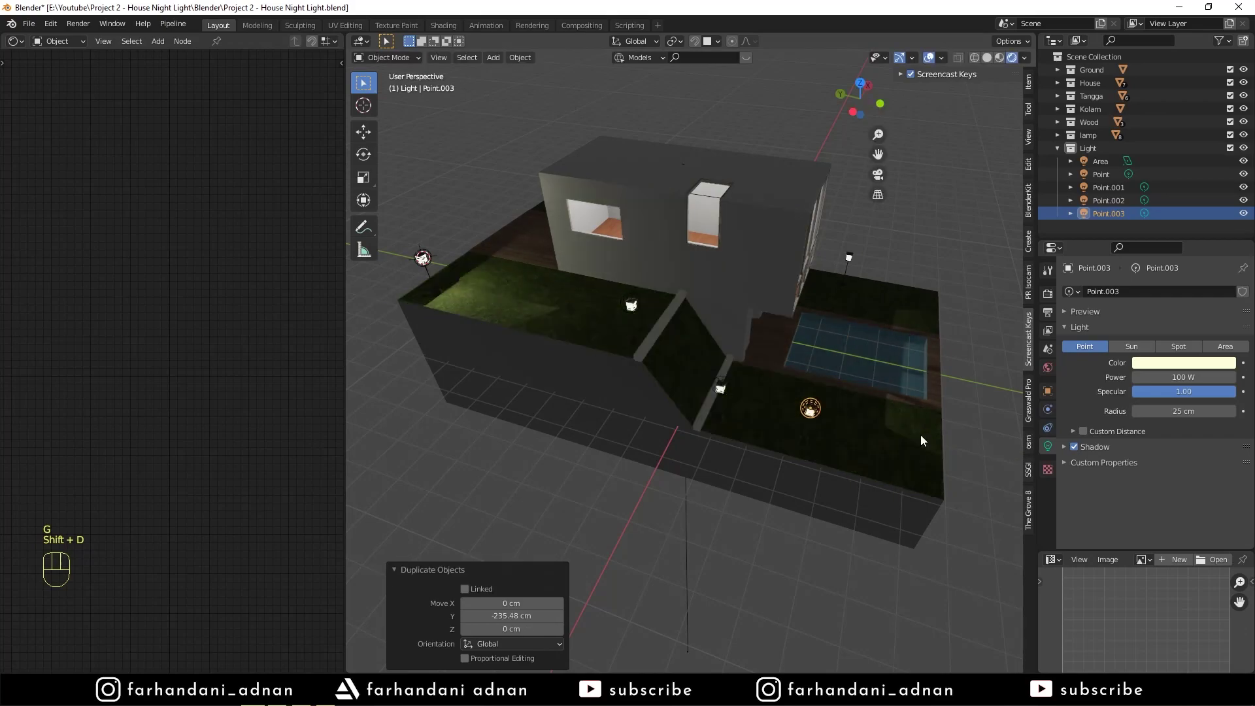
{"action": "left_click_drag", "start_coordinate": [806, 269], "coordinate": [723, 287]}
{"action": "key", "text": "shift+d"}
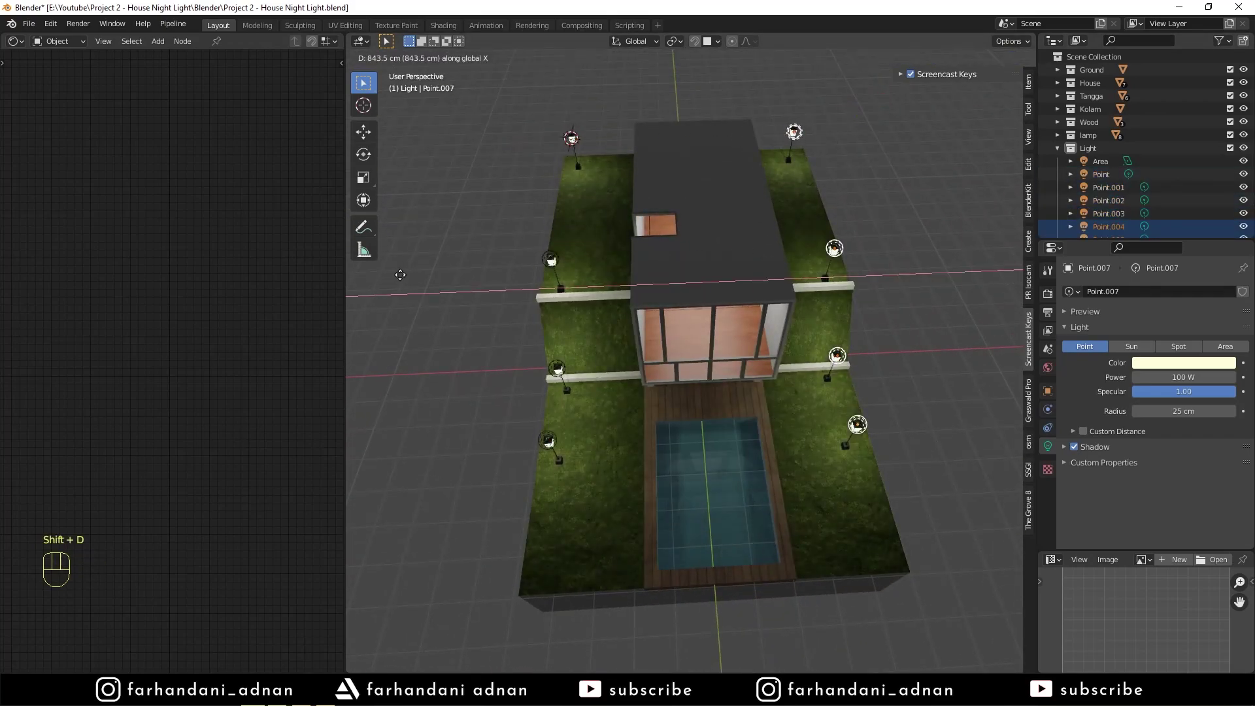
{"action": "left_click_drag", "start_coordinate": [704, 326], "coordinate": [728, 274]}
{"action": "middle_click", "coordinate": [762, 334]}
{"action": "left_click_drag", "start_coordinate": [800, 371], "coordinate": [786, 388]}
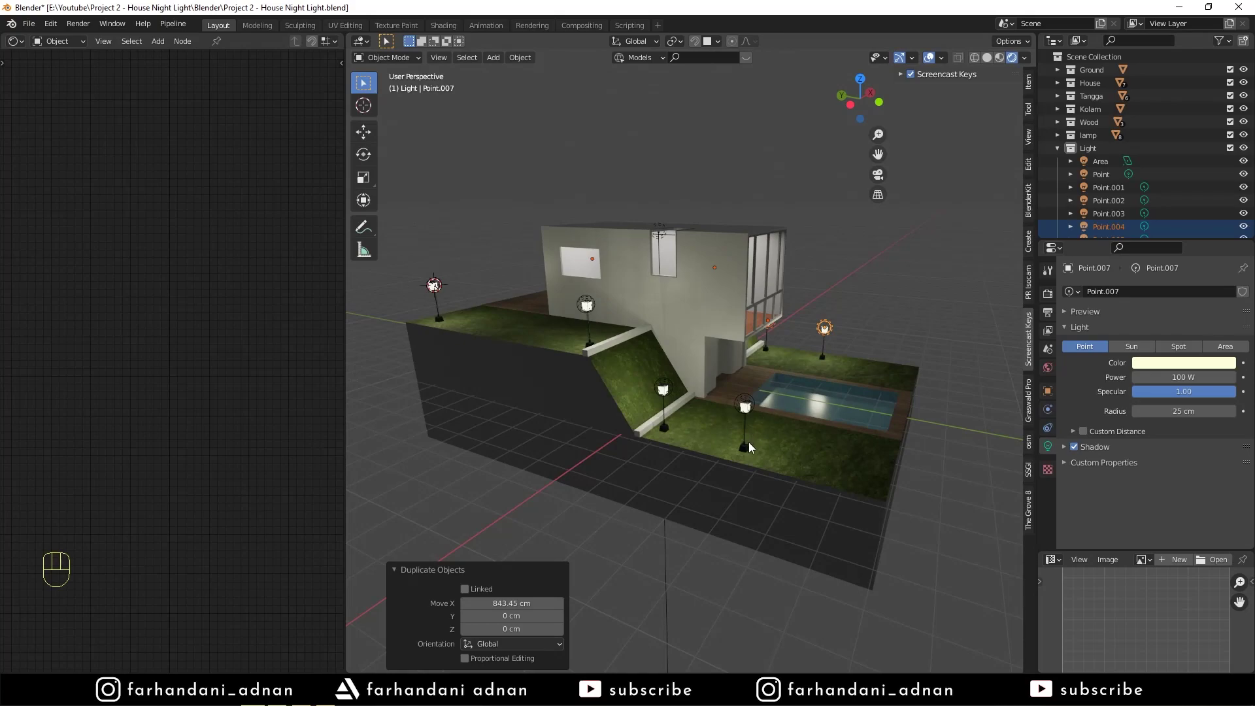
{"action": "left_click", "coordinate": [750, 448]}
Step: Undo the stray move and slide Point.007 along Y onto the front-right lamp post
{"action": "left_click", "coordinate": [750, 403]}
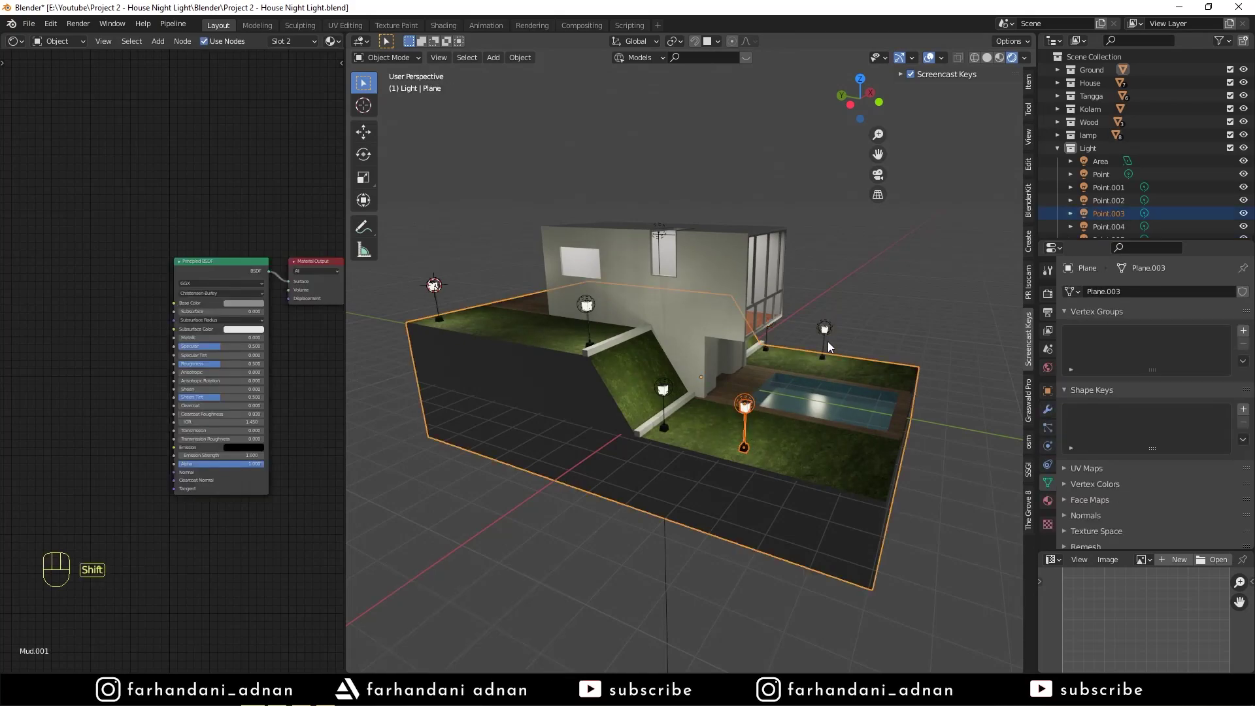
{"action": "key", "text": "ctrl+z"}
{"action": "left_click", "coordinate": [825, 360]}
{"action": "key", "text": "g"}
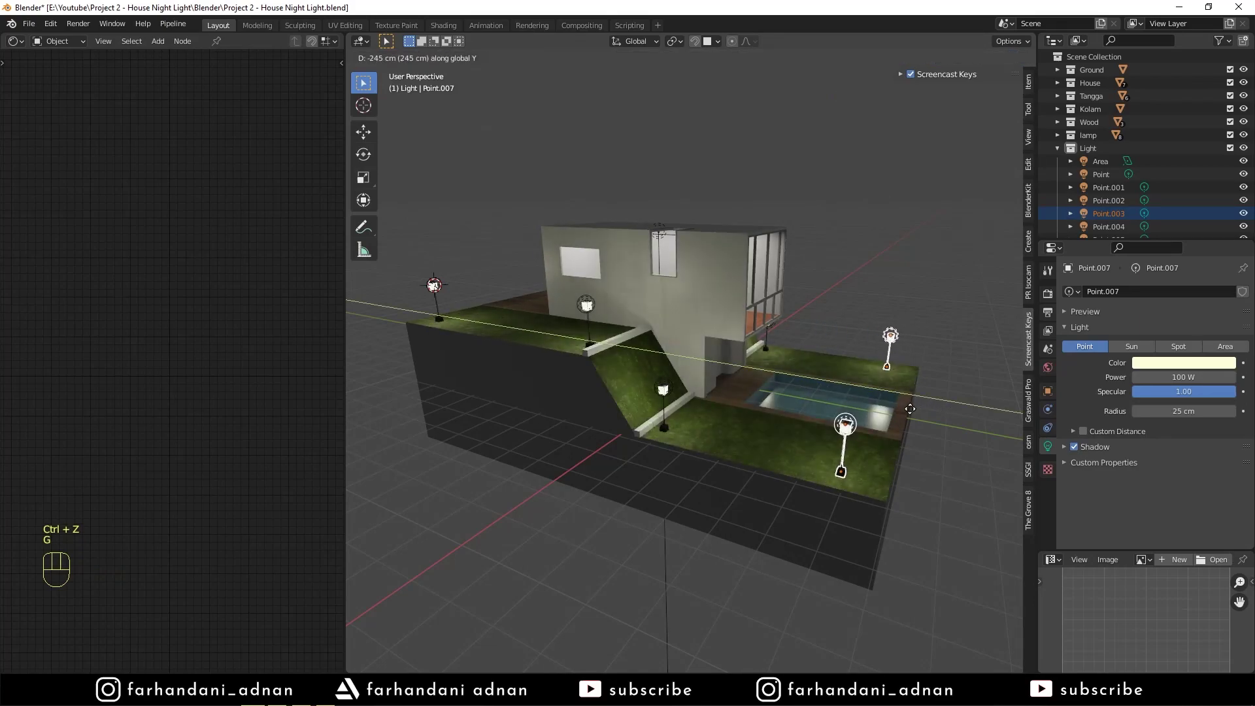
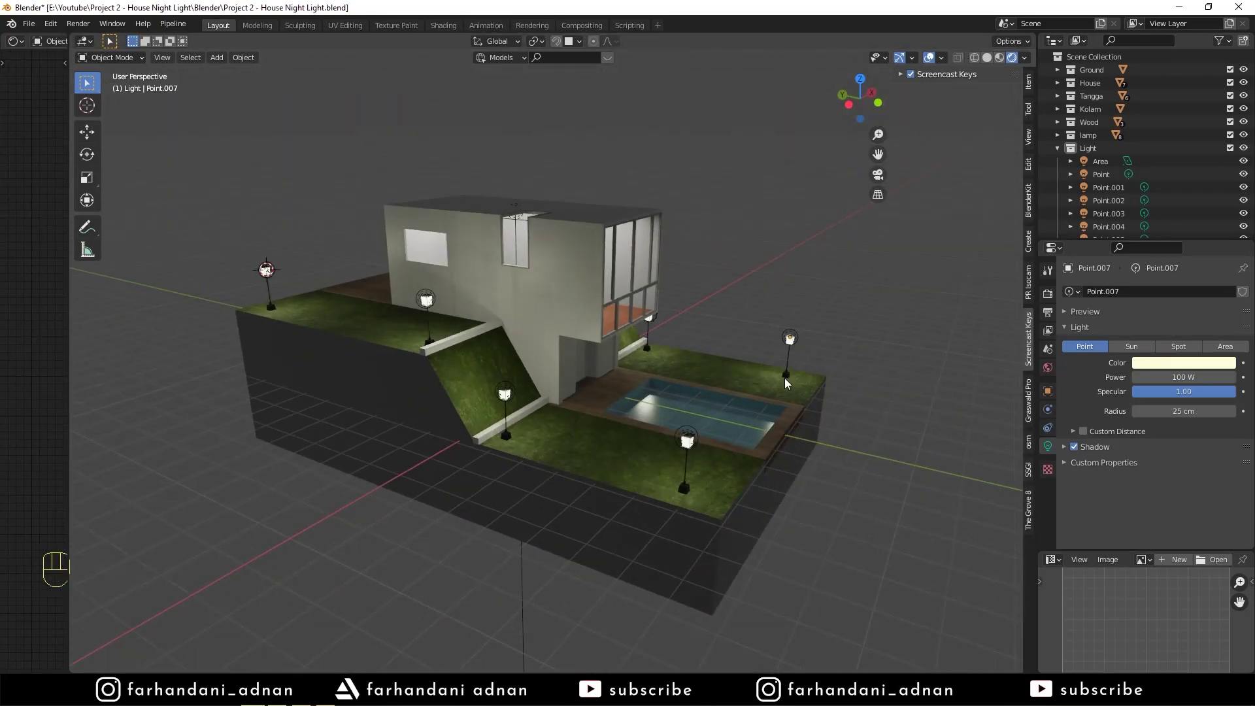
{"action": "key", "text": "="}
{"action": "middle_click", "coordinate": [811, 221]}
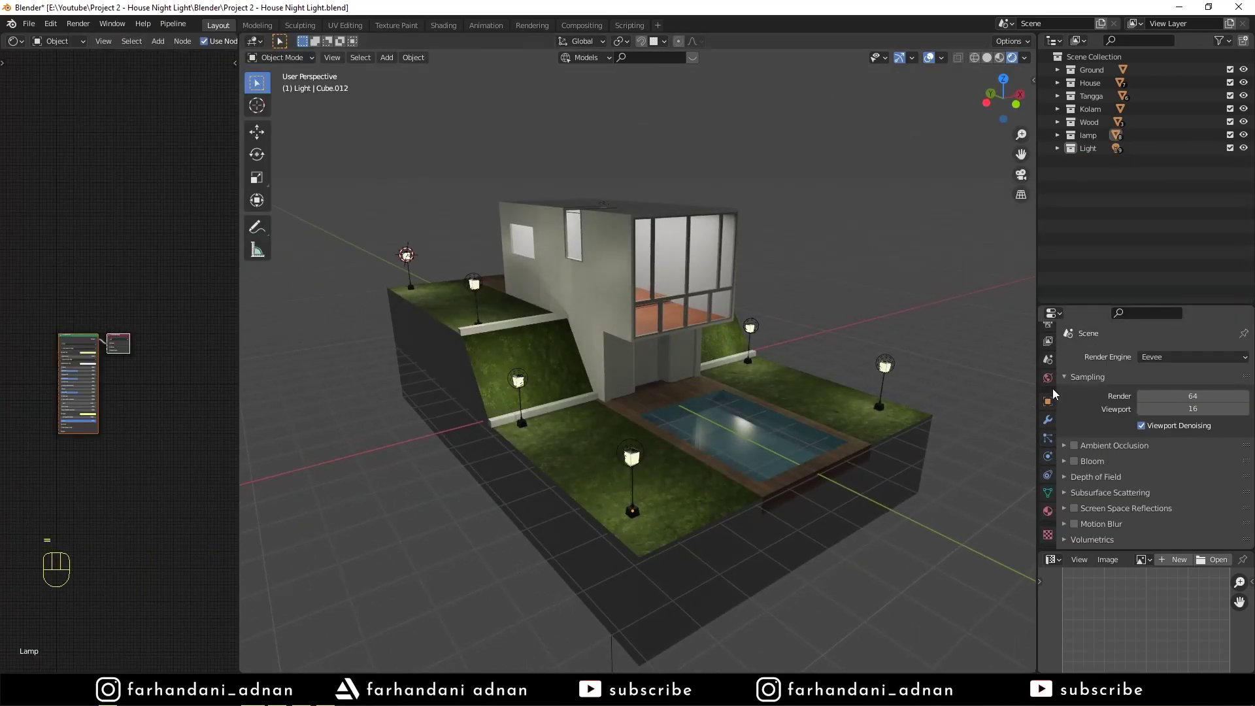
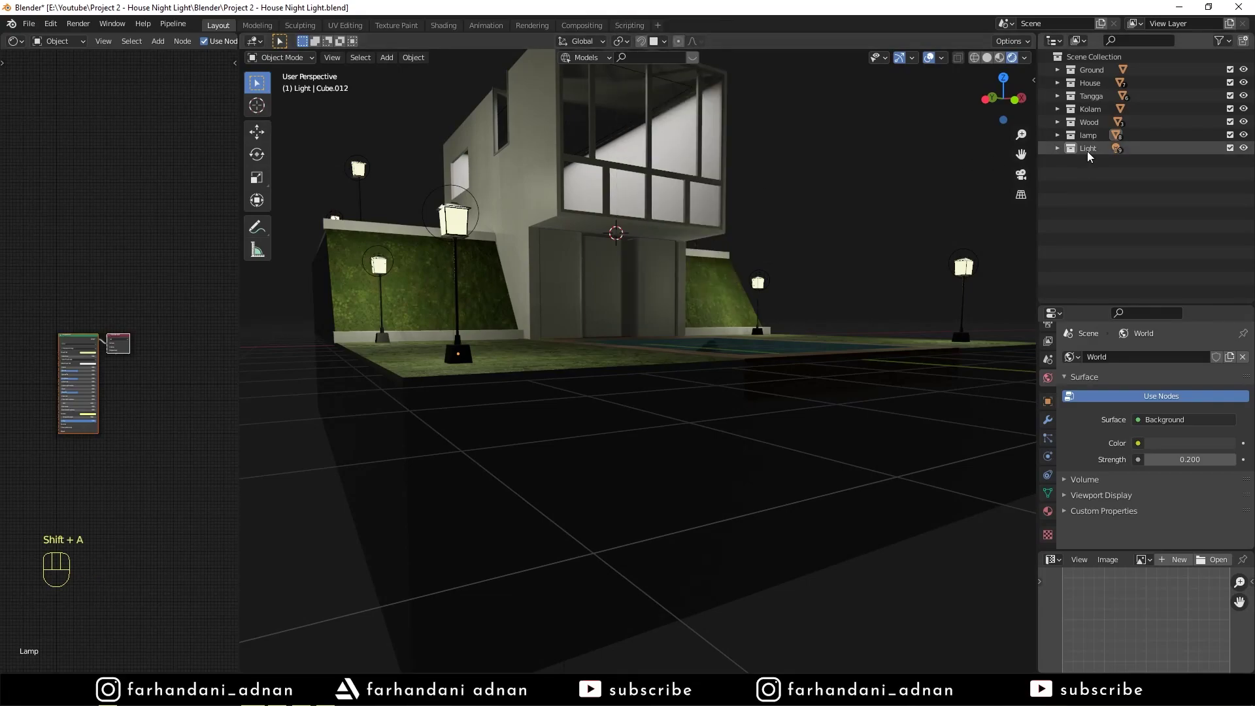
Step: Add an Area light at the entrance, widen it along X and shift it under the overhang
{"action": "key", "text": "shift+a"}
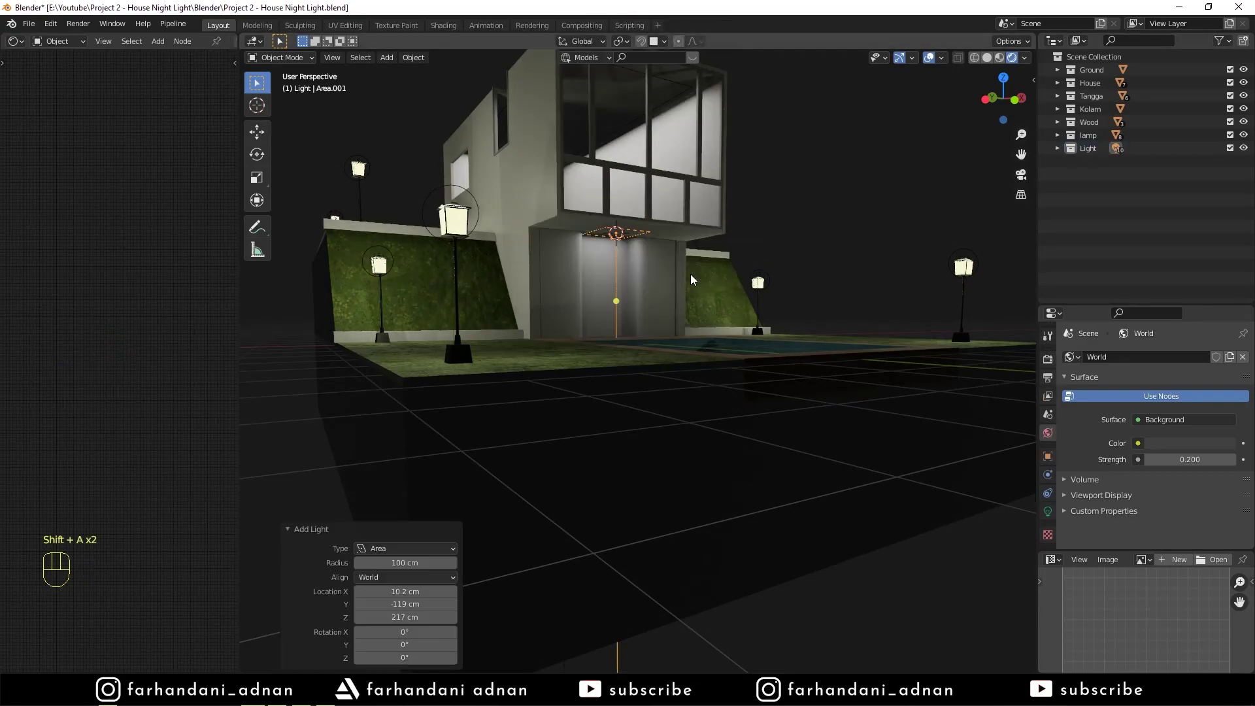
{"action": "left_click_drag", "start_coordinate": [731, 245], "coordinate": [723, 281]}
{"action": "key", "text": "s"}
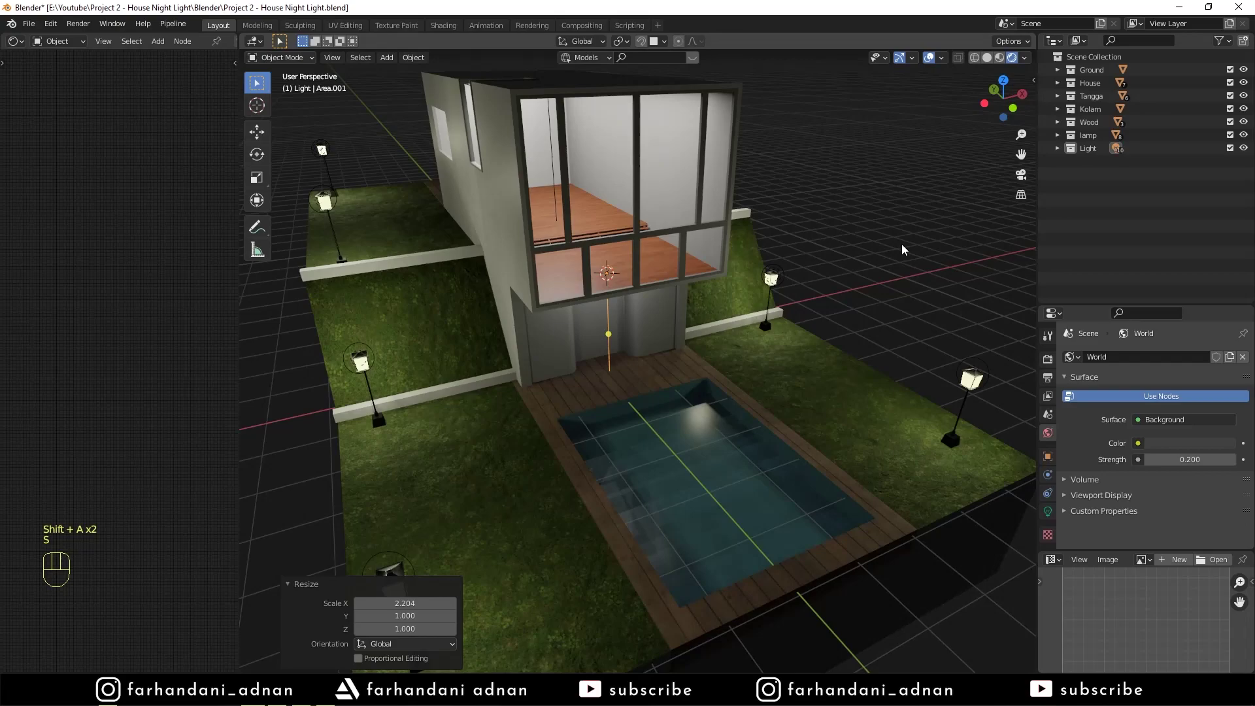
{"action": "left_click_drag", "start_coordinate": [673, 240], "coordinate": [807, 171]}
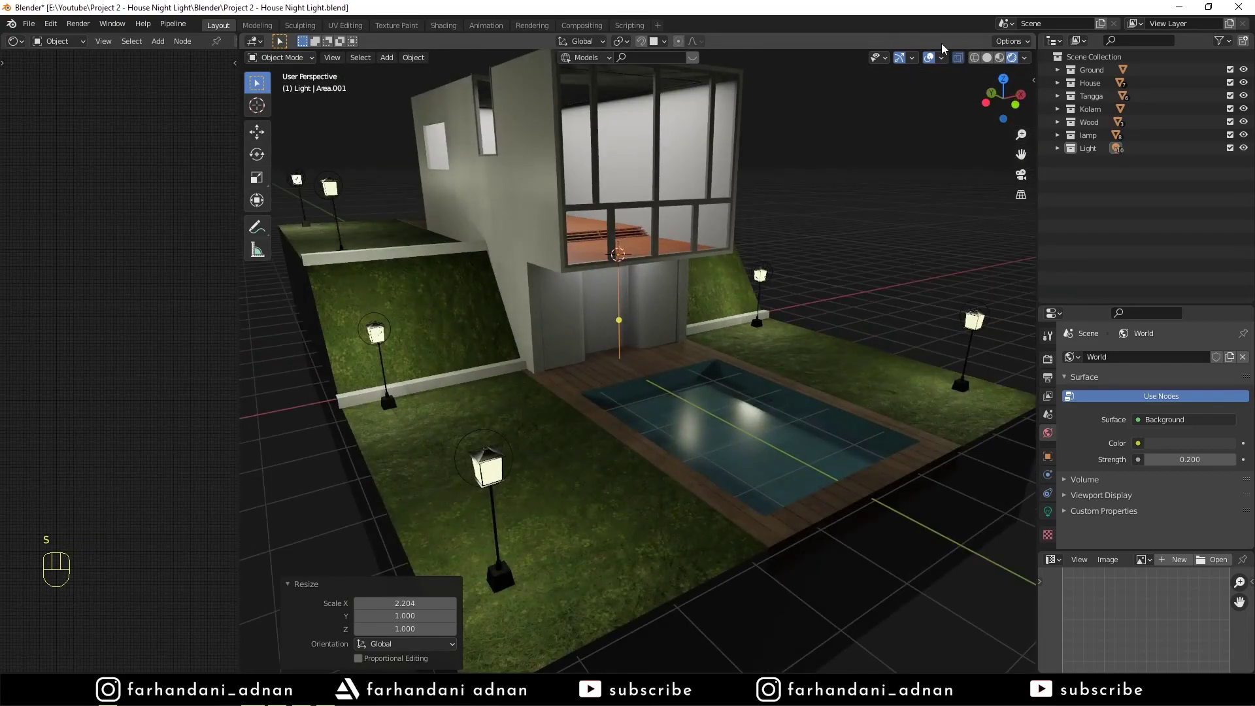
{"action": "left_click", "coordinate": [959, 60]}
{"action": "middle_click", "coordinate": [698, 240]}
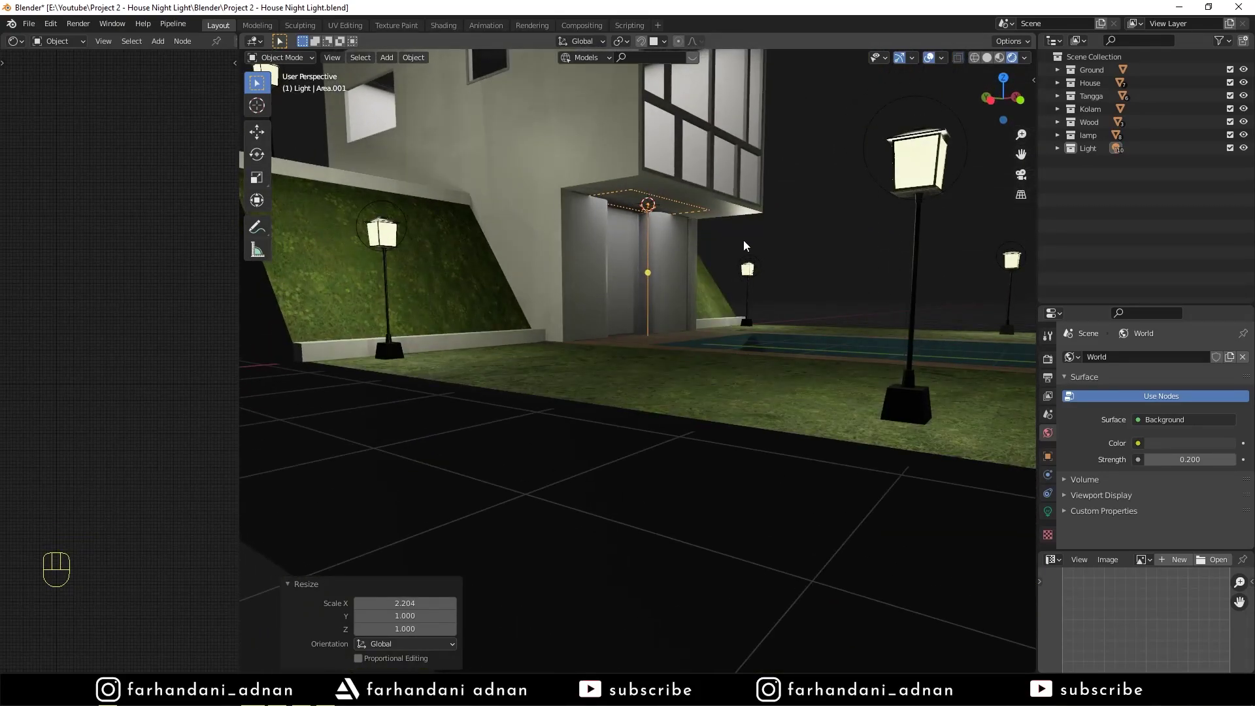
{"action": "key", "text": "s"}
{"action": "key", "text": "g"}
{"action": "key", "text": "s"}
Step: Tilt the entrance light, set it to 200 W with a warm peach colour and raise it into place
{"action": "key", "text": "r"}
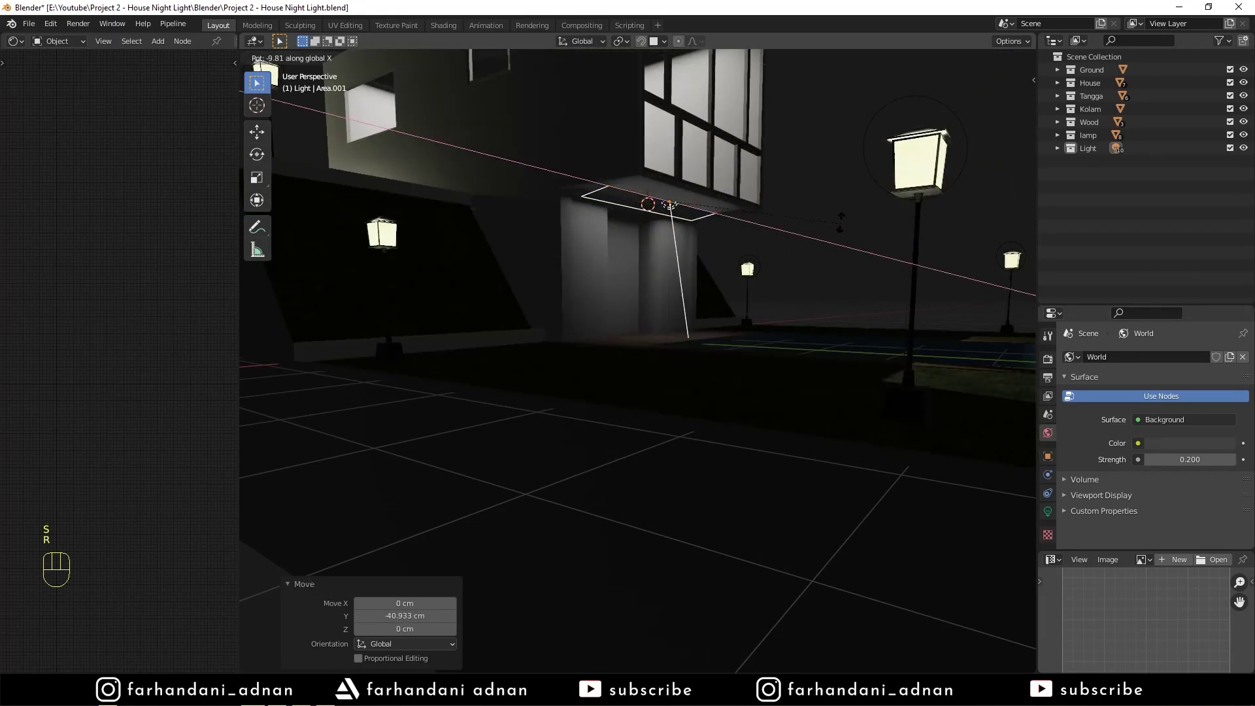
{"action": "key", "text": "g"}
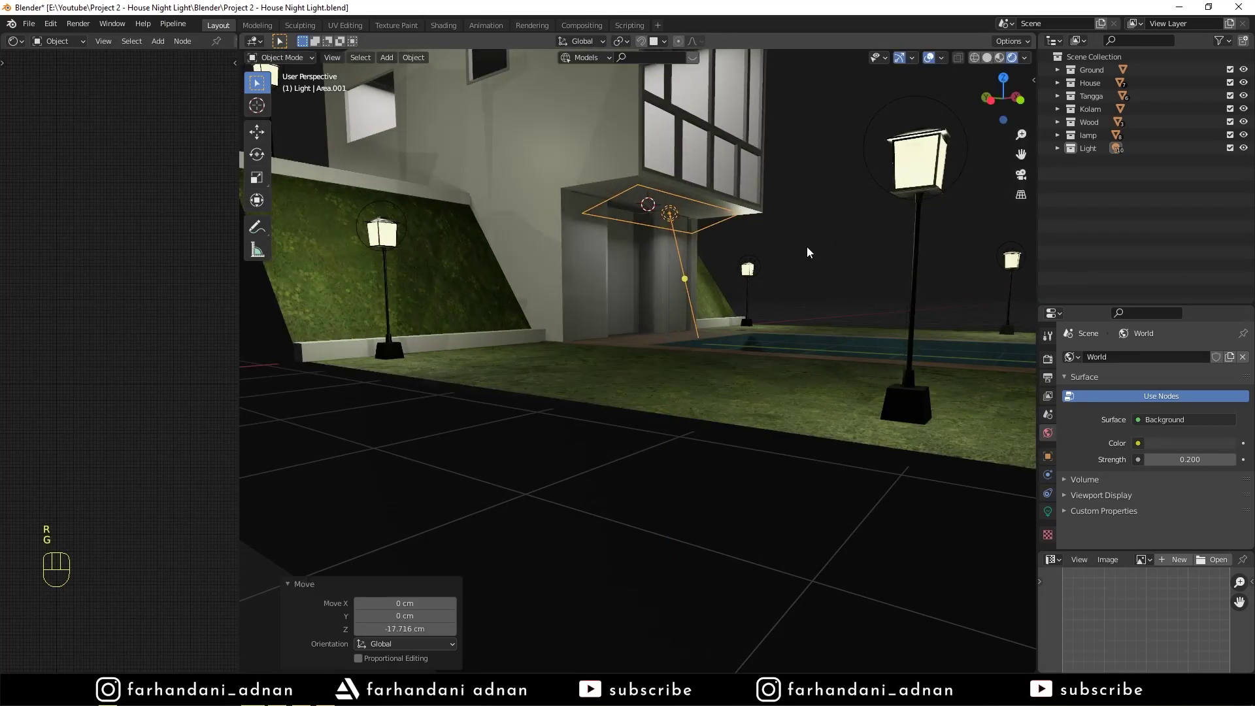
{"action": "key", "text": "r"}
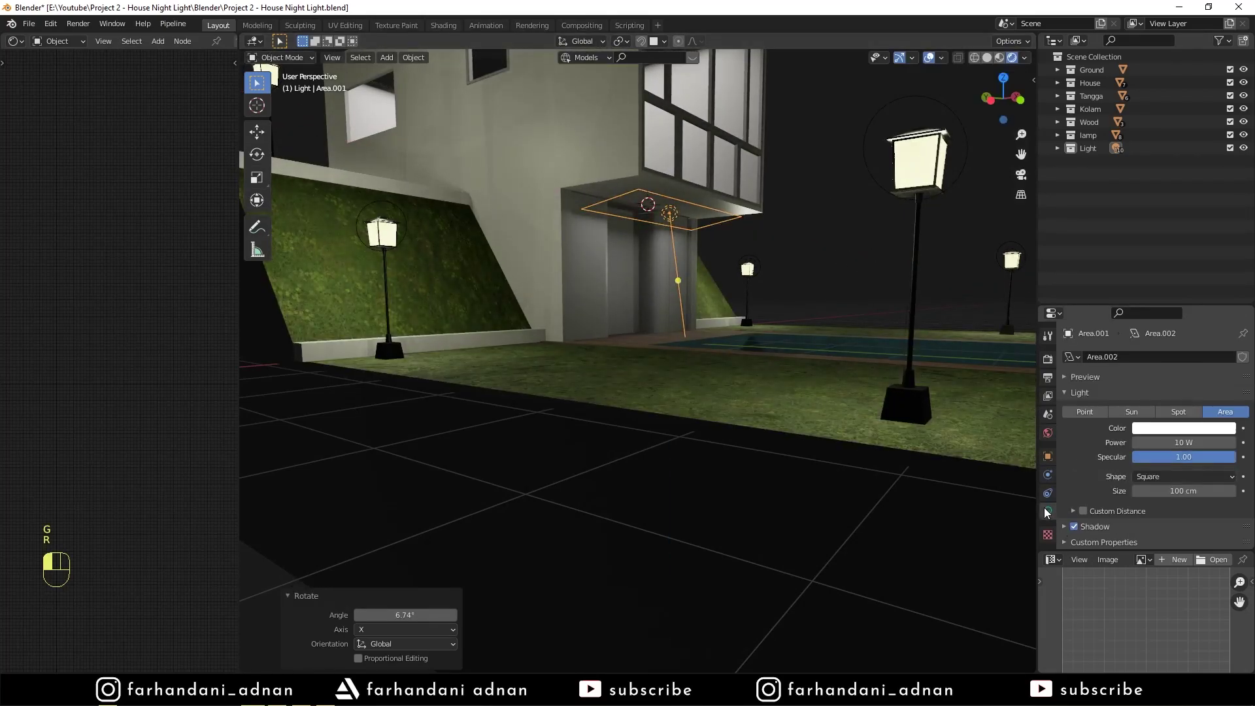
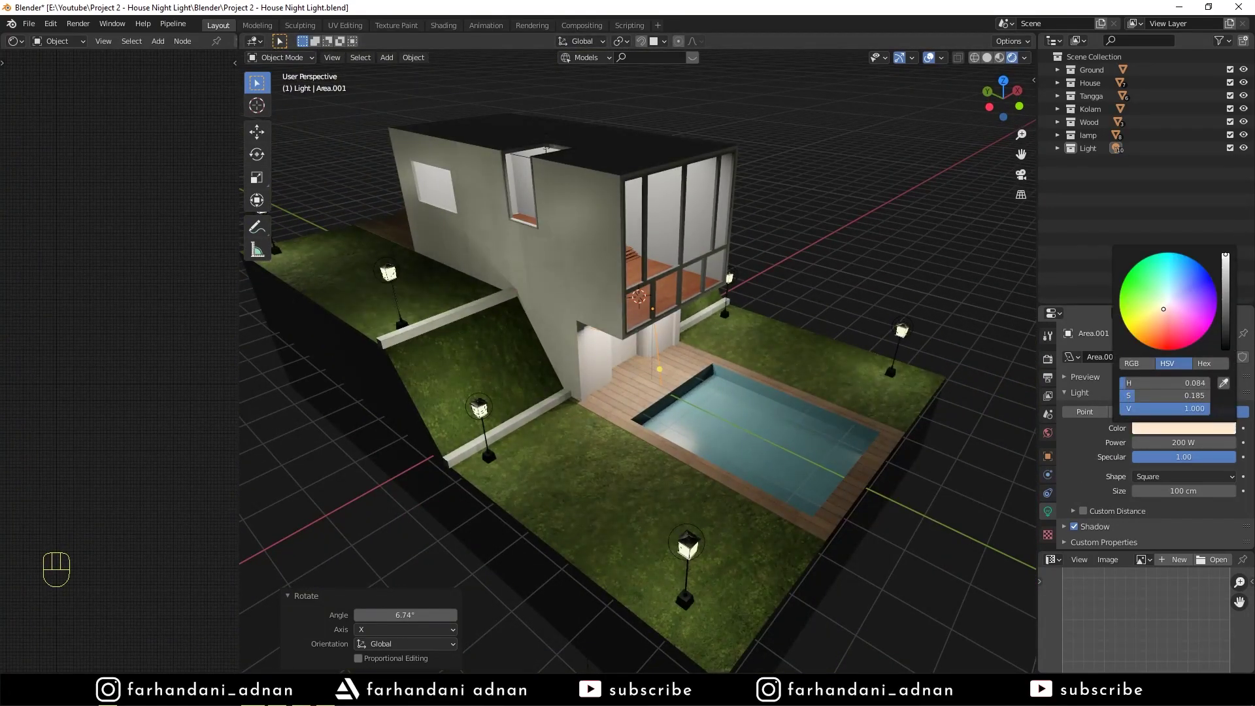
{"action": "left_click_drag", "start_coordinate": [808, 324], "coordinate": [817, 335]}
{"action": "key", "text": "r"}
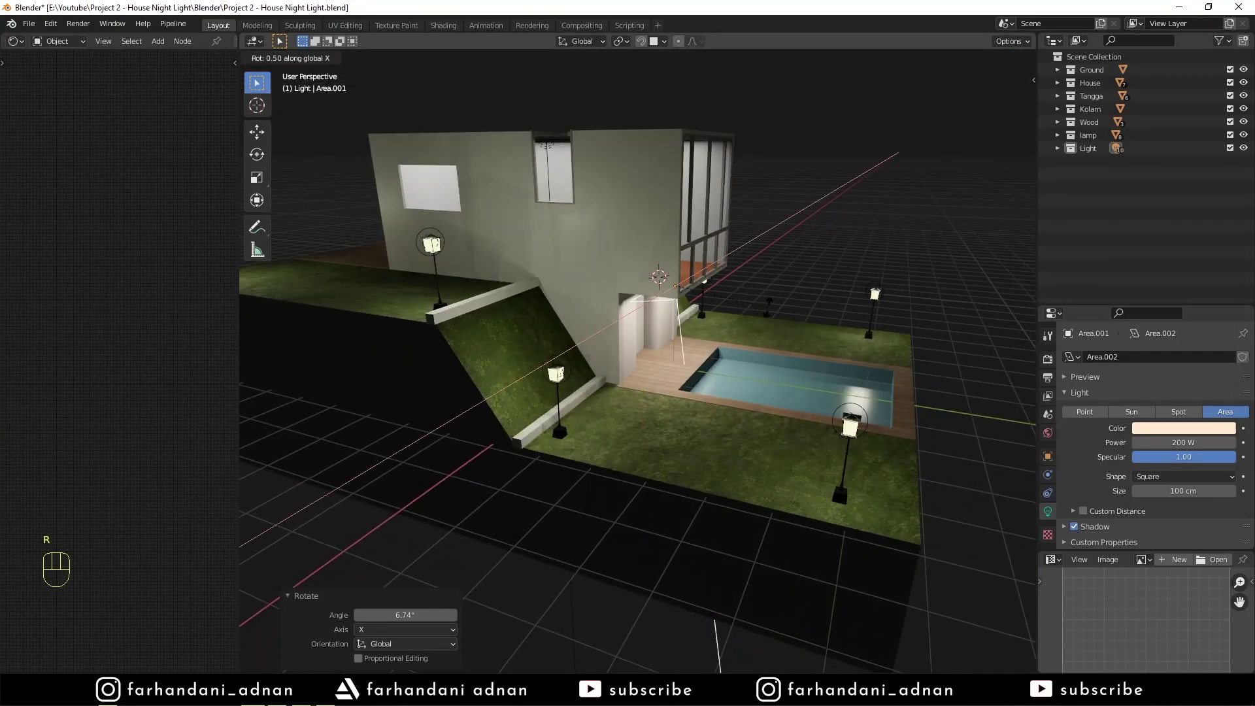
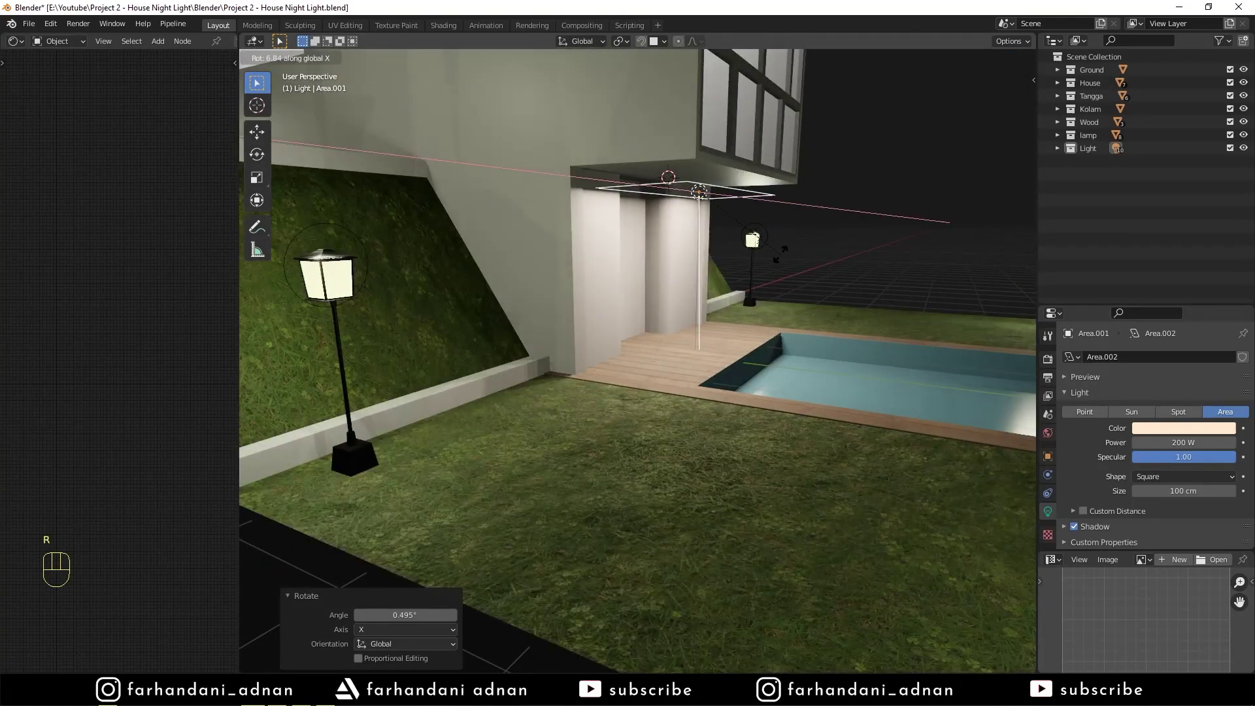
{"action": "key", "text": "g"}
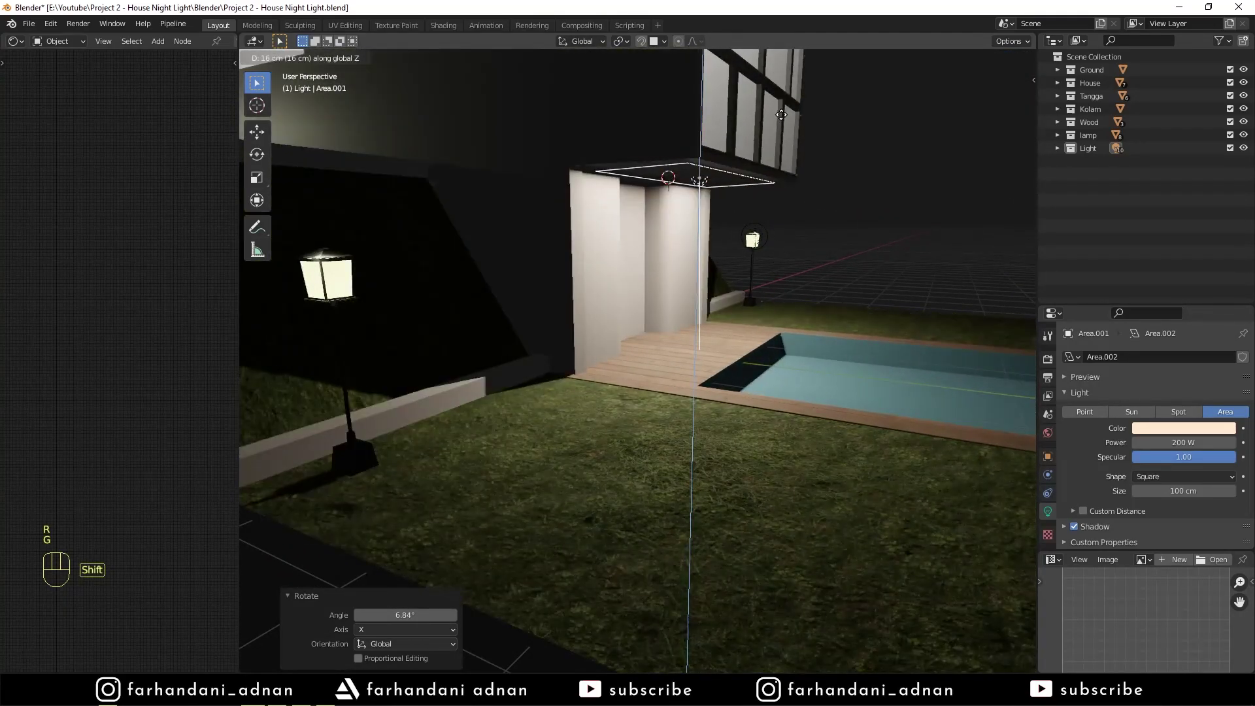
{"action": "middle_click", "coordinate": [782, 279]}
Step: Duplicate the entrance area light and move the copy beside the house's left wall
{"action": "key", "text": "shift+d"}
{"action": "left_click_drag", "start_coordinate": [613, 304], "coordinate": [690, 315]}
{"action": "left_click_drag", "start_coordinate": [612, 326], "coordinate": [662, 326]}
{"action": "key", "text": "g"}
{"action": "key", "text": "r"}
{"action": "key", "text": "g"}
{"action": "key", "text": "g"}
{"action": "middle_click", "coordinate": [699, 238]}
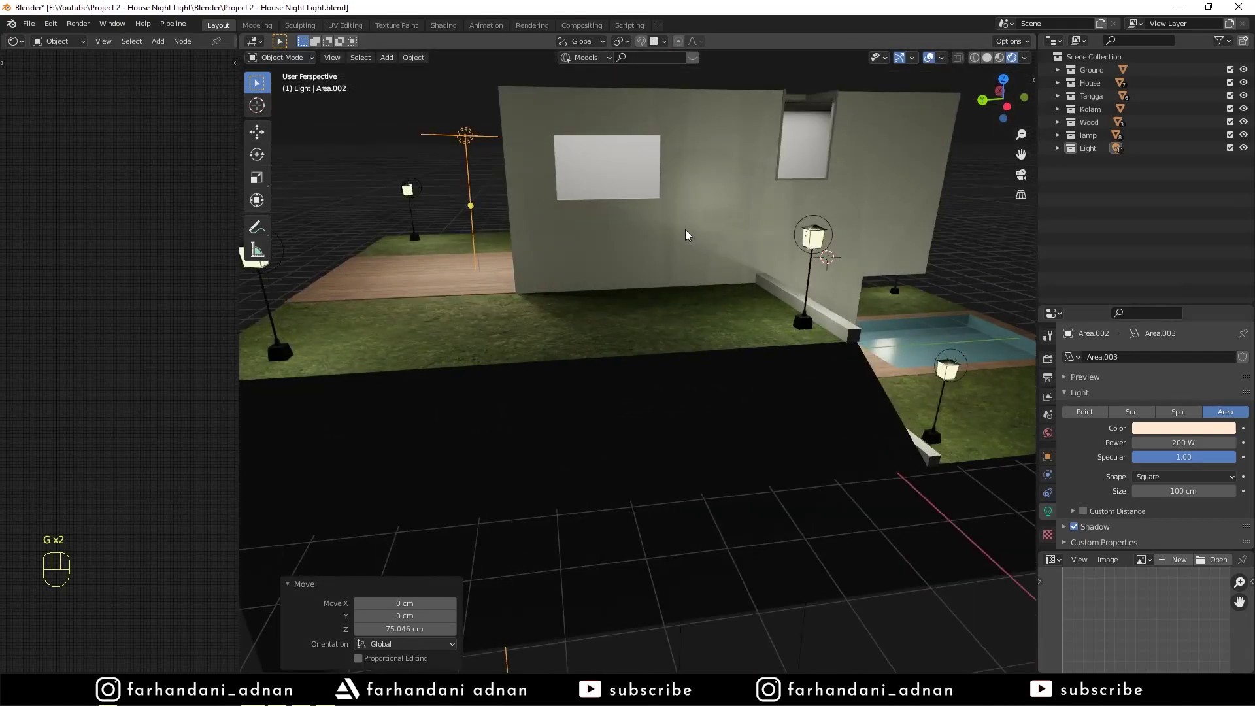
Step: Rotate the side-wall light 30° on X toward the wall and nudge it along Y
{"action": "key", "text": "g"}
{"action": "middle_click", "coordinate": [736, 240]}
{"action": "key", "text": "r"}
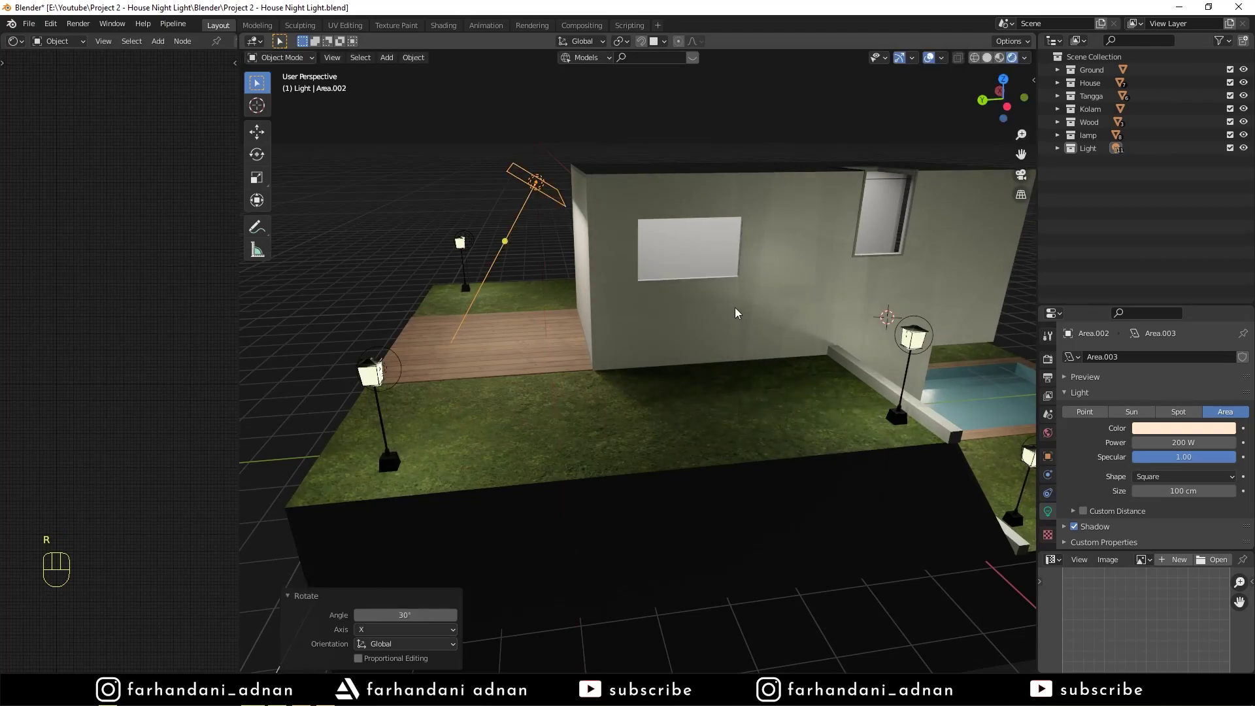
{"action": "key", "text": "g"}
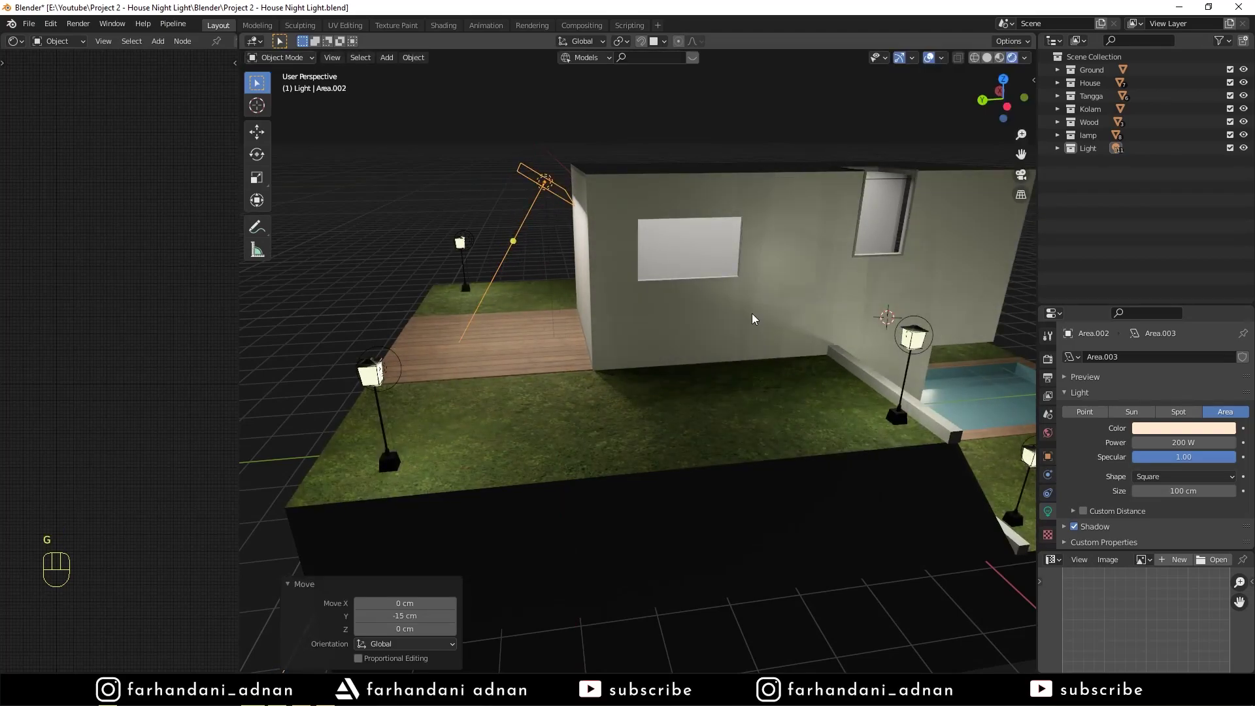
{"action": "key", "text": "r"}
{"action": "middle_click", "coordinate": [731, 383]}
Step: Drag a small potted tree from BlenderKit beside the entrance and duplicate a second one next to it
{"action": "key", "text": "a"}
{"action": "key", "text": "a"}
{"action": "left_click_drag", "start_coordinate": [752, 387], "coordinate": [736, 362]}
{"action": "middle_click", "coordinate": [755, 392]}
{"action": "left_click_drag", "start_coordinate": [785, 396], "coordinate": [725, 355]}
{"action": "left_click_drag", "start_coordinate": [708, 361], "coordinate": [700, 349]}
{"action": "left_click_drag", "start_coordinate": [663, 354], "coordinate": [657, 371]}
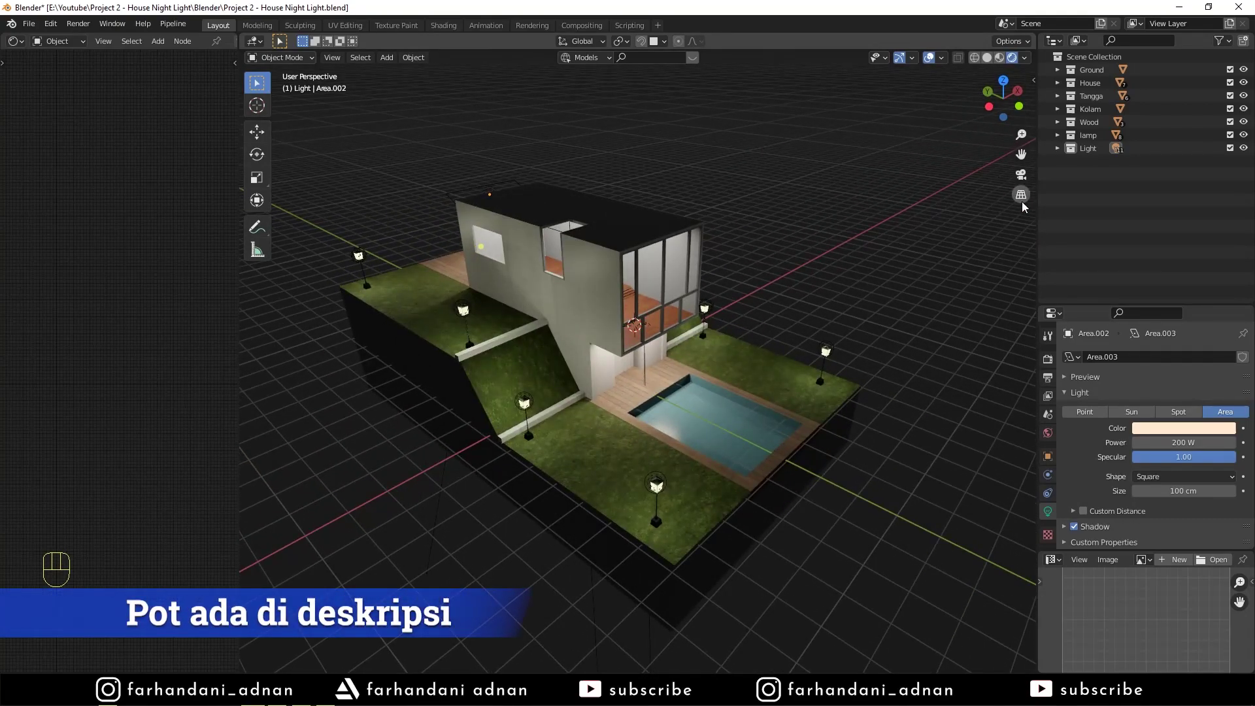
{"action": "left_click_drag", "start_coordinate": [650, 61], "coordinate": [659, 366]}
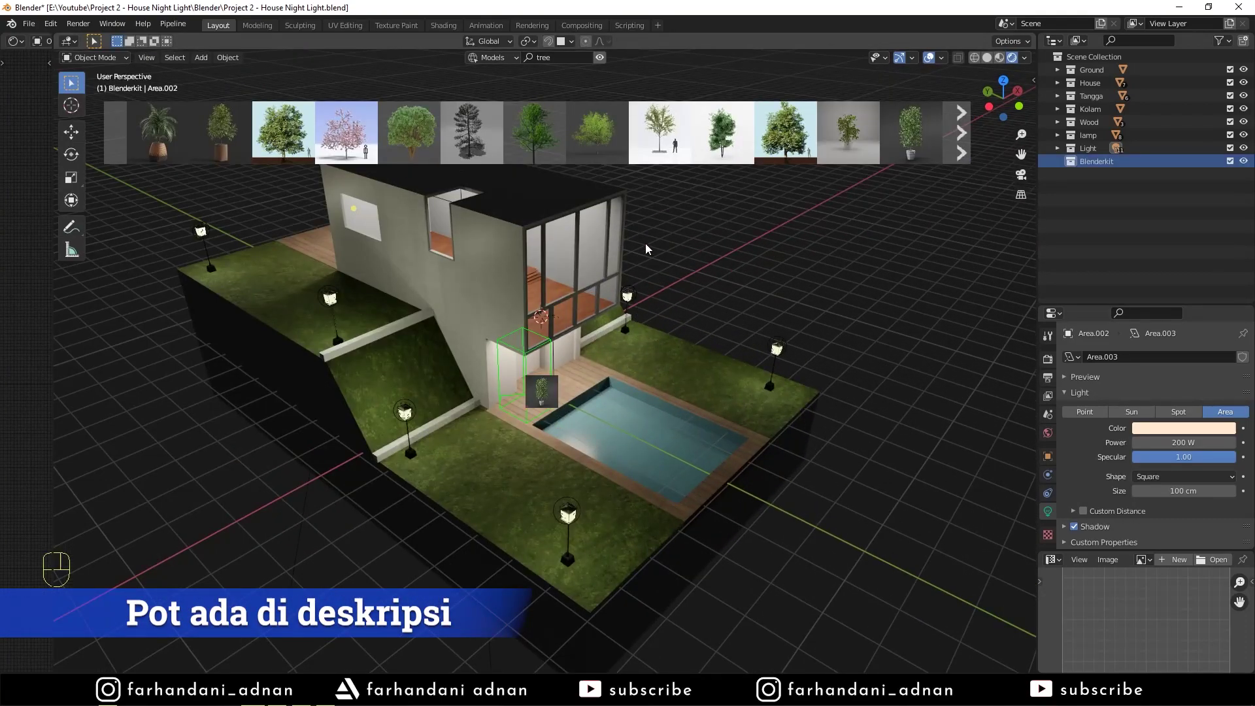
{"action": "left_click", "coordinate": [602, 62]}
{"action": "key", "text": "s"}
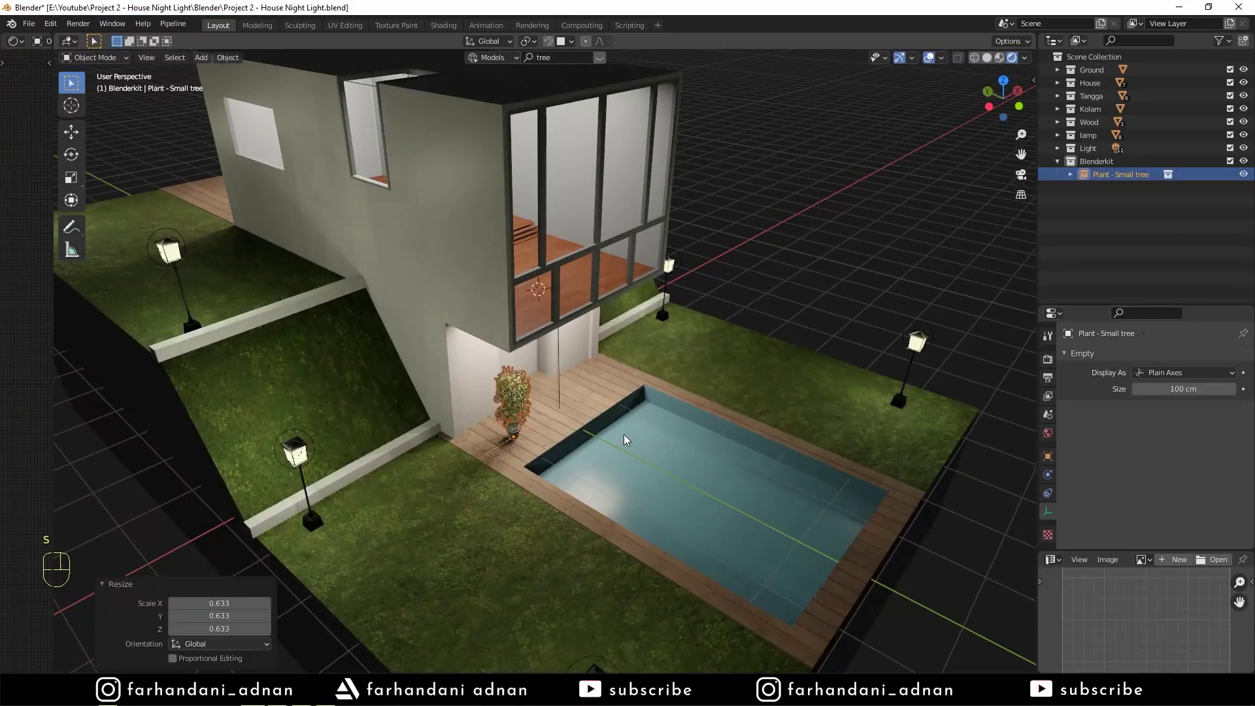
{"action": "key", "text": "g"}
{"action": "key", "text": "shift+d"}
{"action": "left_click", "coordinate": [604, 59]}
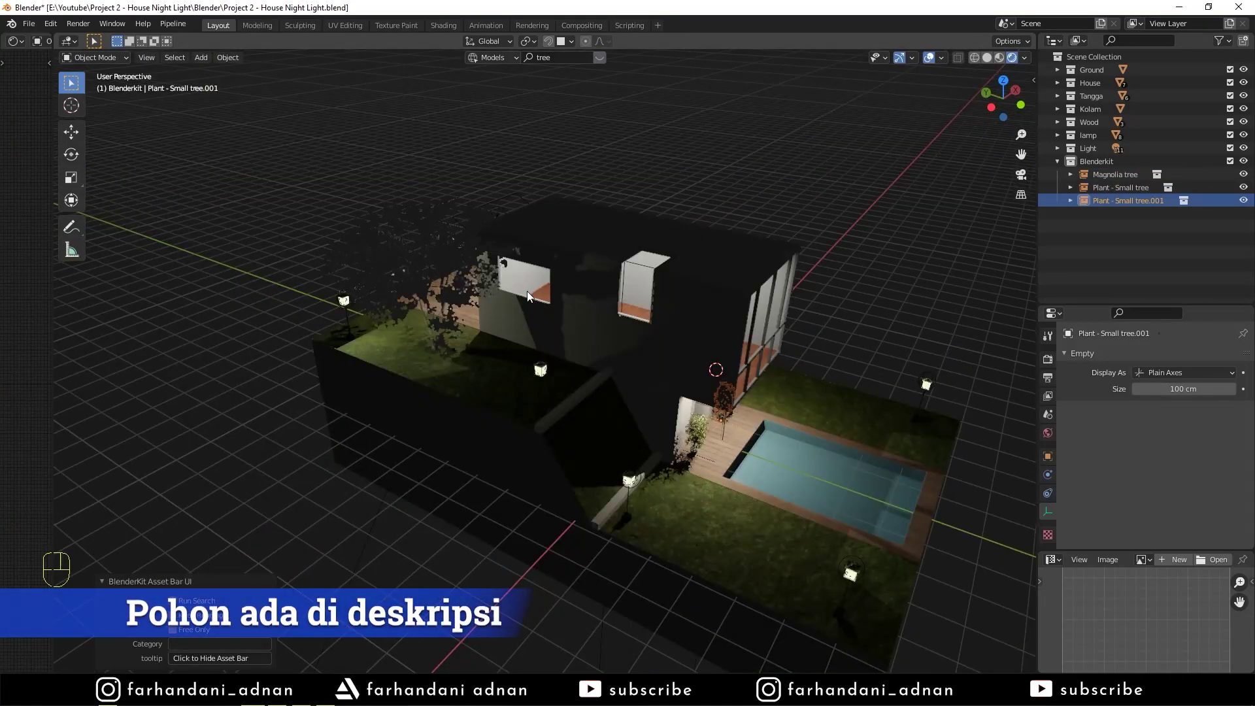
Step: Place a magnolia tree on the upper lawn and adjust its height along Z
{"action": "middle_click", "coordinate": [532, 296]}
{"action": "left_click", "coordinate": [459, 362]}
{"action": "left_click_drag", "start_coordinate": [509, 288], "coordinate": [504, 257]}
{"action": "key", "text": "s"}
{"action": "middle_click", "coordinate": [569, 293]}
{"action": "key", "text": "g"}
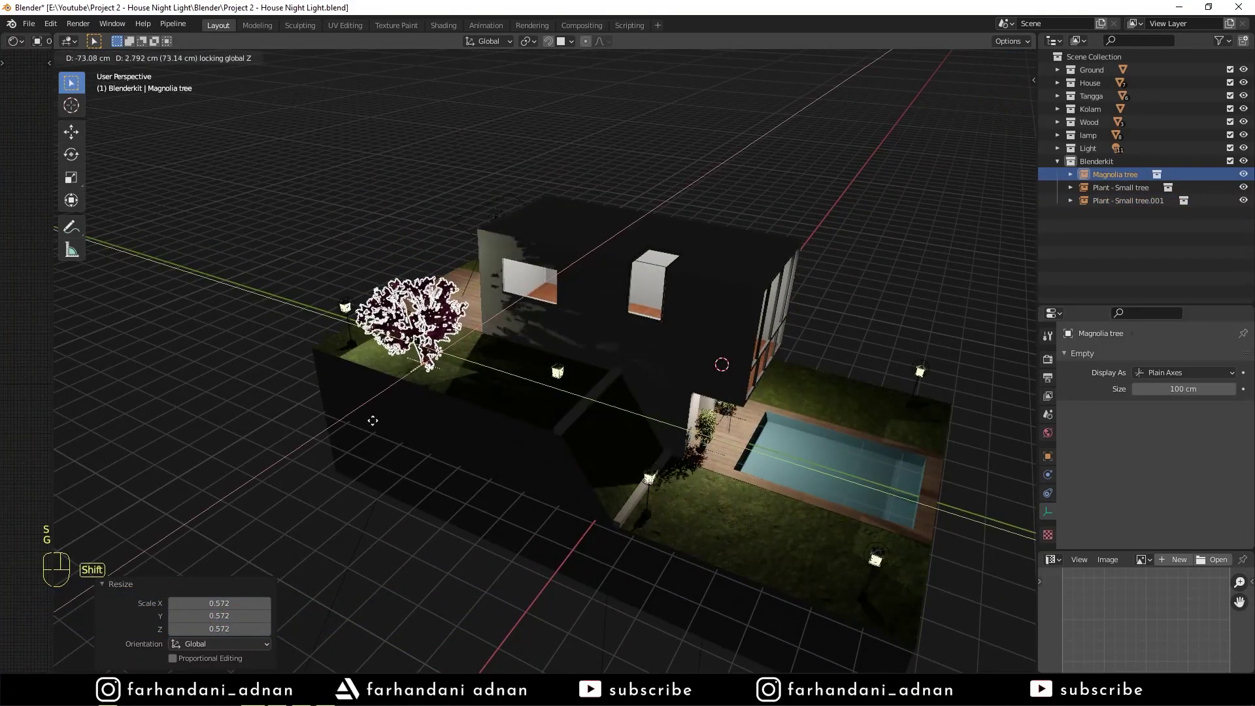
Step: Duplicate the magnolia into four trees spread across both upper lawns
{"action": "left_click_drag", "start_coordinate": [521, 338], "coordinate": [530, 340]}
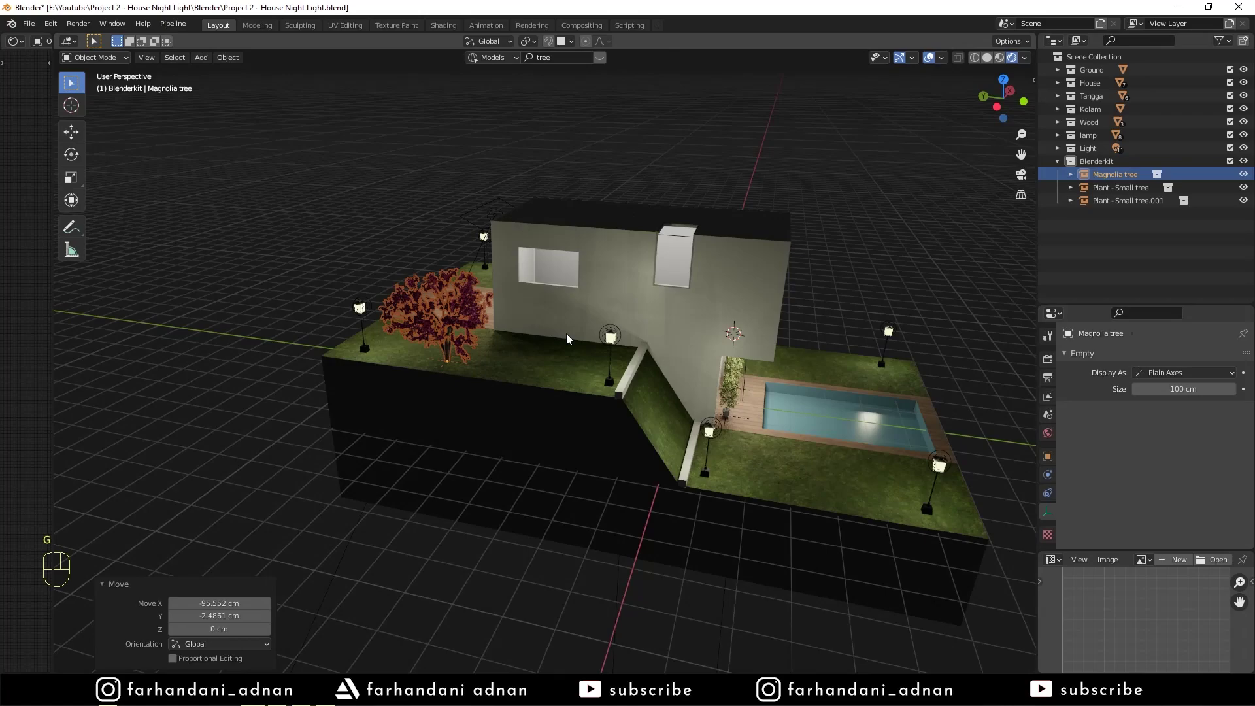
{"action": "key", "text": "g"}
{"action": "key", "text": "s"}
{"action": "key", "text": "shift+d"}
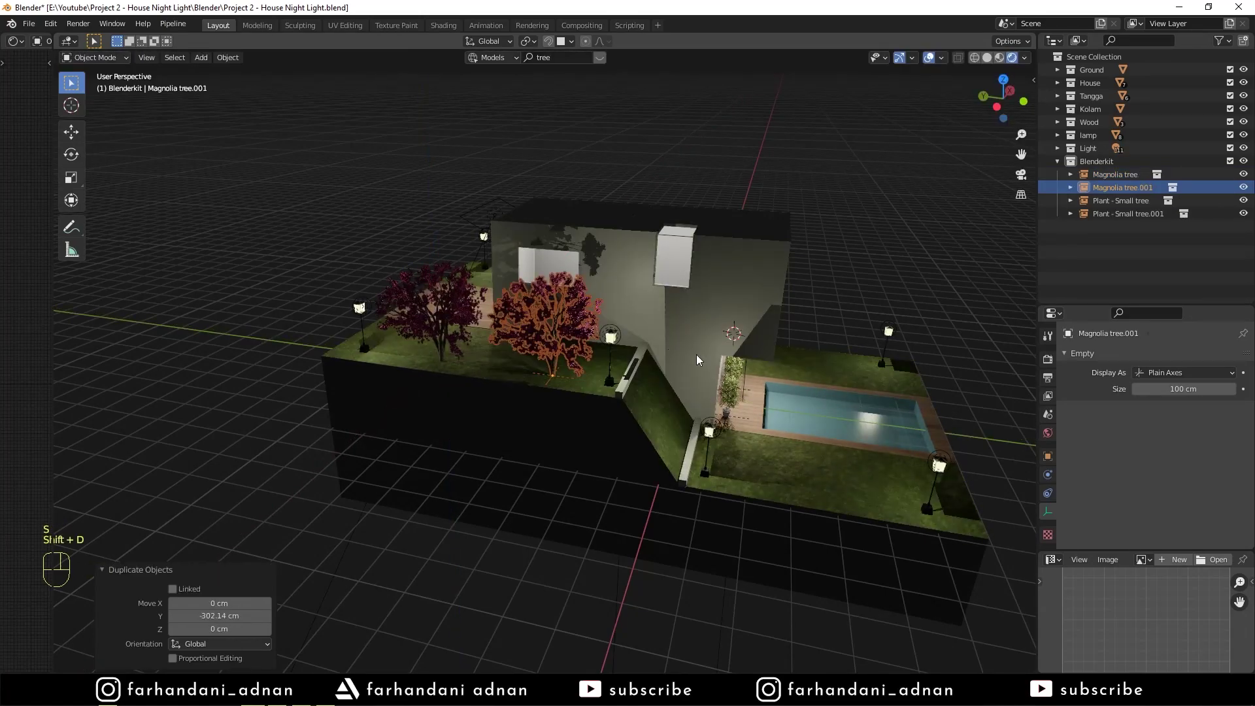
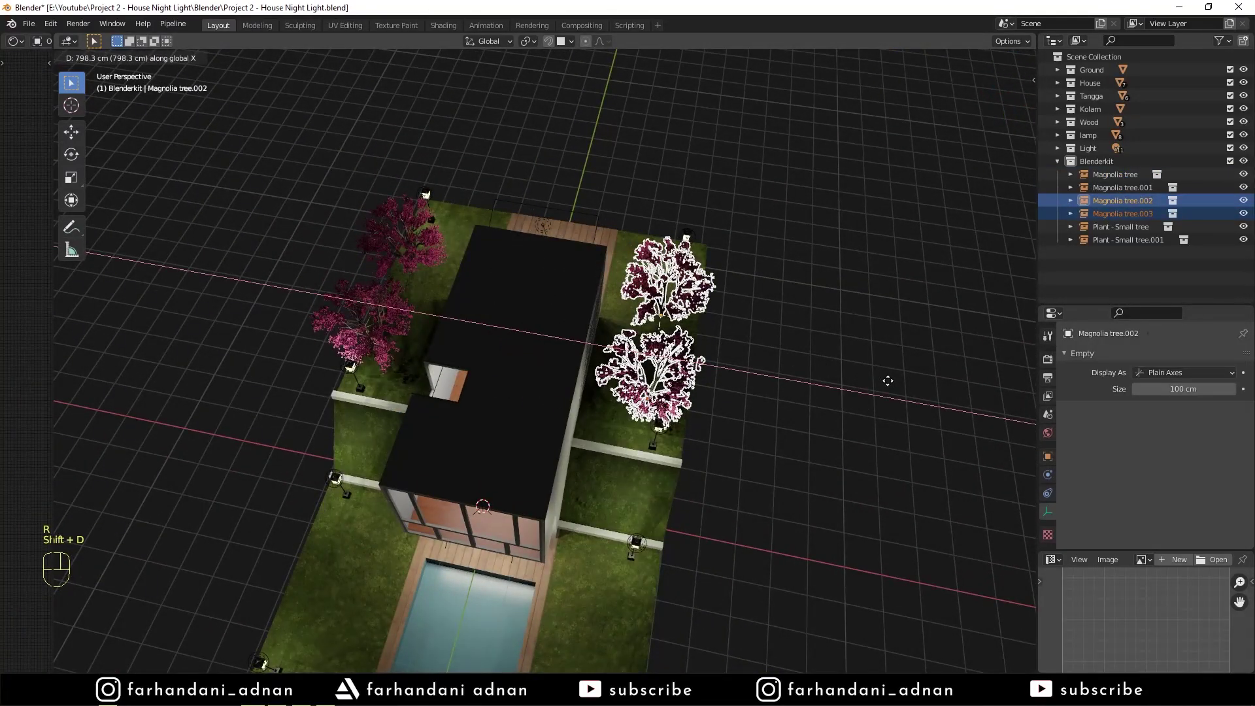
{"action": "left_click_drag", "start_coordinate": [536, 345], "coordinate": [634, 275]}
{"action": "left_click_drag", "start_coordinate": [726, 315], "coordinate": [666, 315]}
{"action": "left_click_drag", "start_coordinate": [652, 325], "coordinate": [657, 314]}
{"action": "left_click_drag", "start_coordinate": [480, 318], "coordinate": [504, 323]}
{"action": "left_click", "coordinate": [1085, 152]}
{"action": "middle_click", "coordinate": [566, 306]}
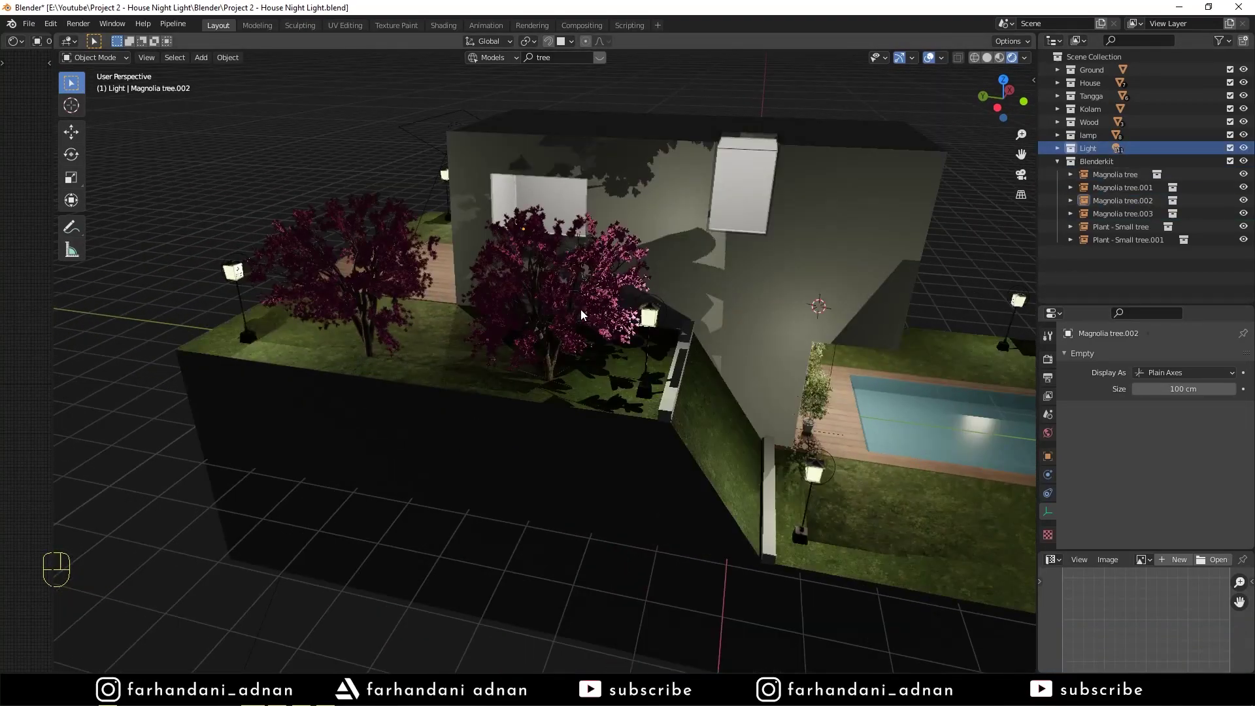
Step: Add a pink 50 W point light with 50 cm radius and move it beneath a magnolia tree
{"action": "key", "text": "shift+a"}
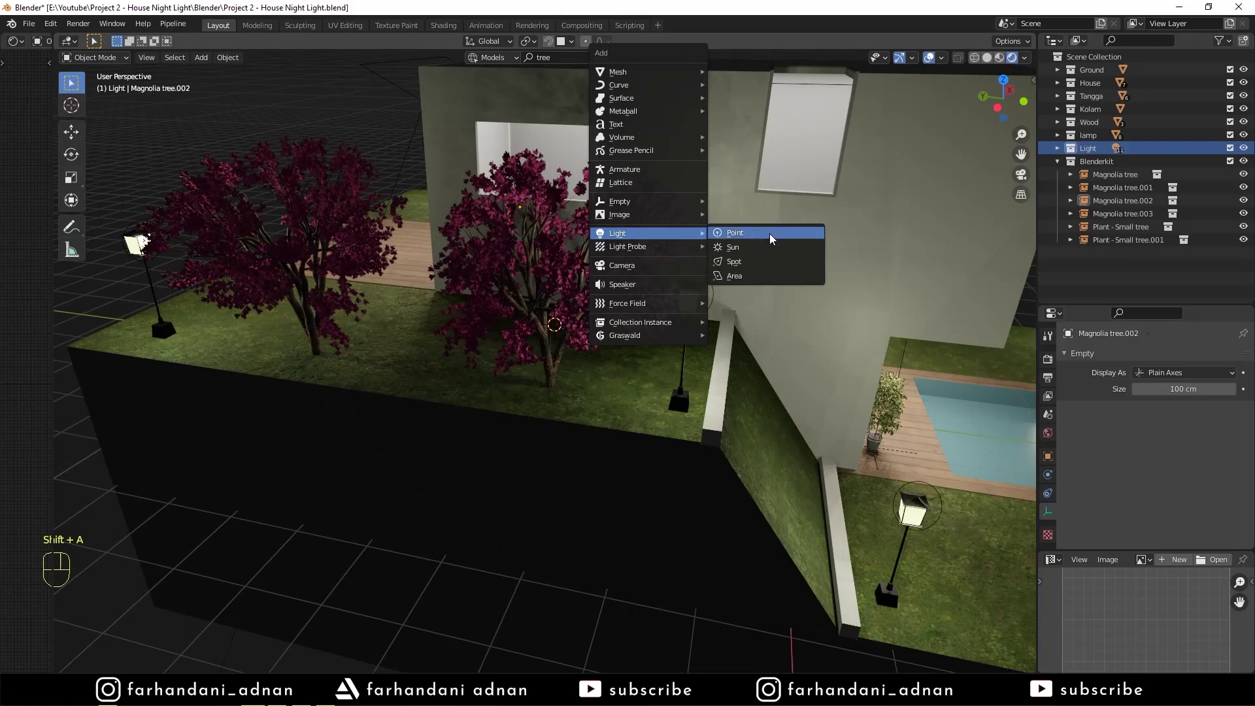
{"action": "left_click", "coordinate": [1191, 431]}
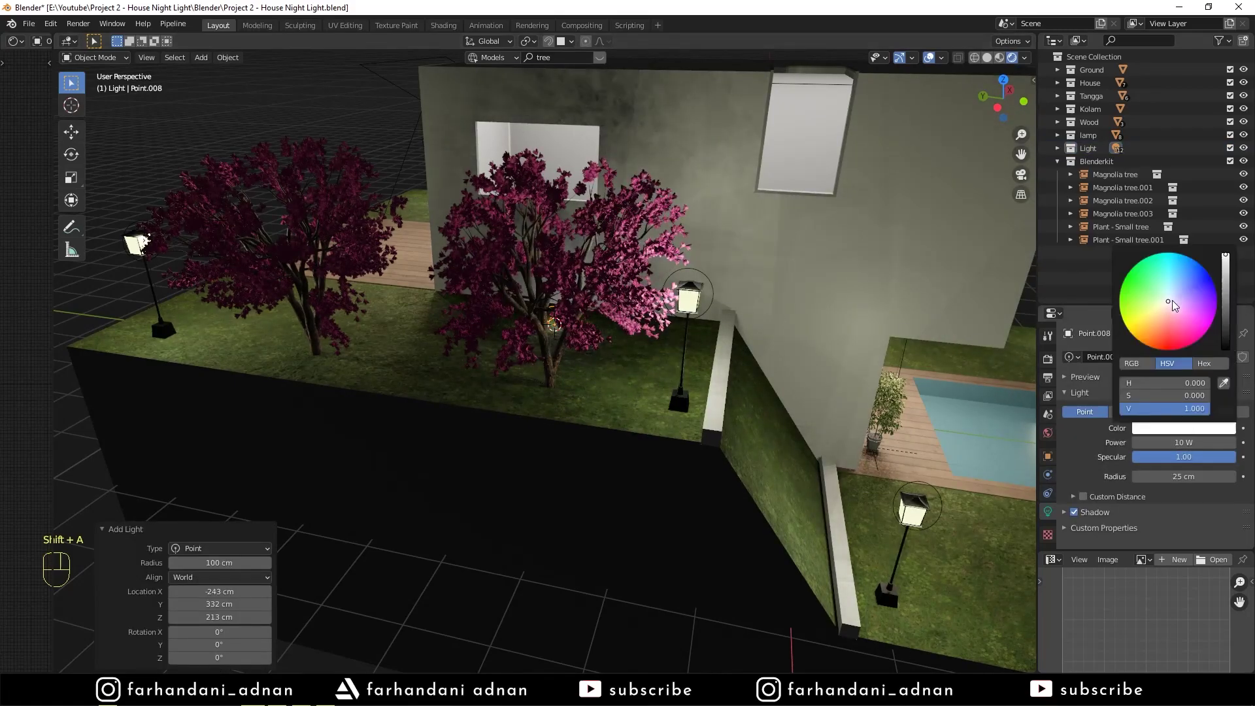
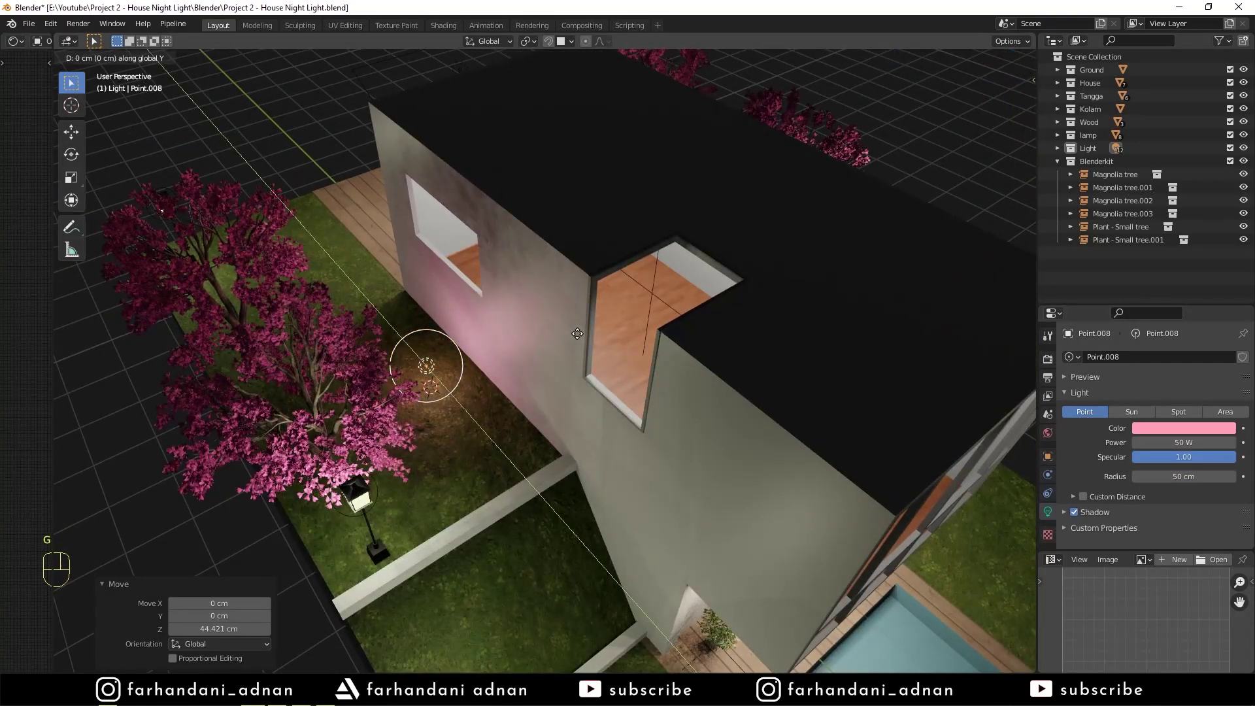
{"action": "middle_click", "coordinate": [508, 373]}
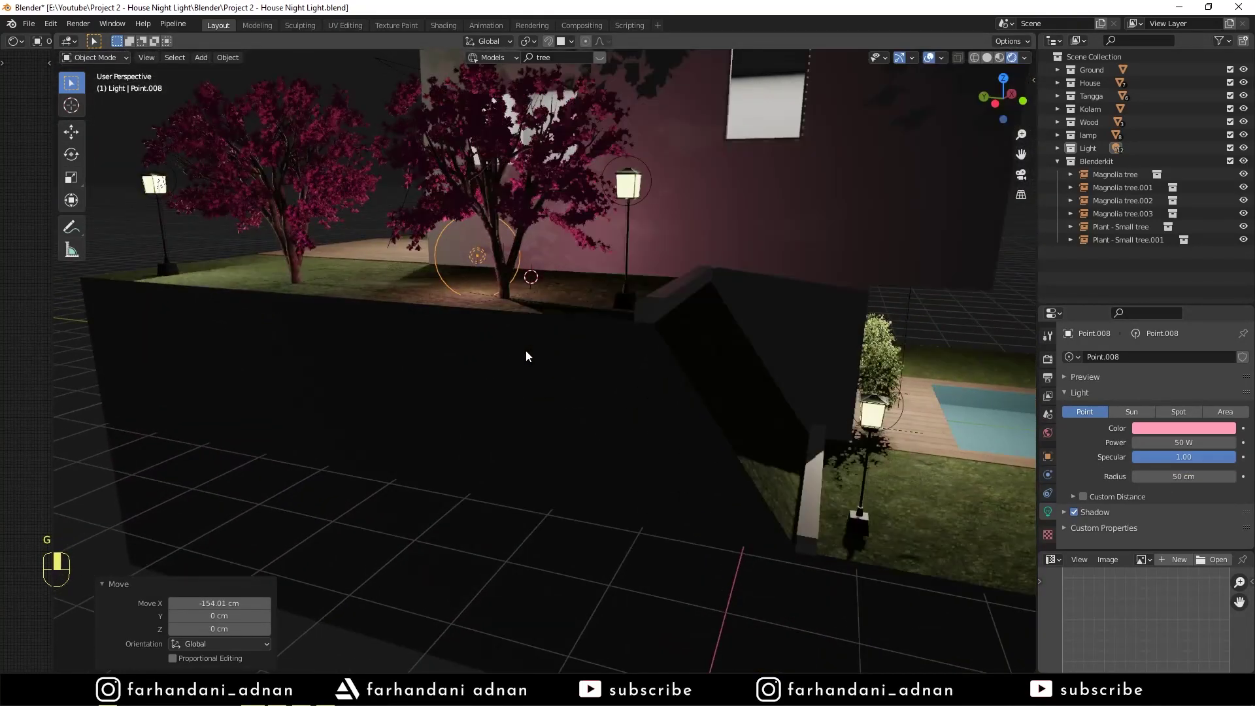
{"action": "key", "text": "g"}
{"action": "key", "text": "g"}
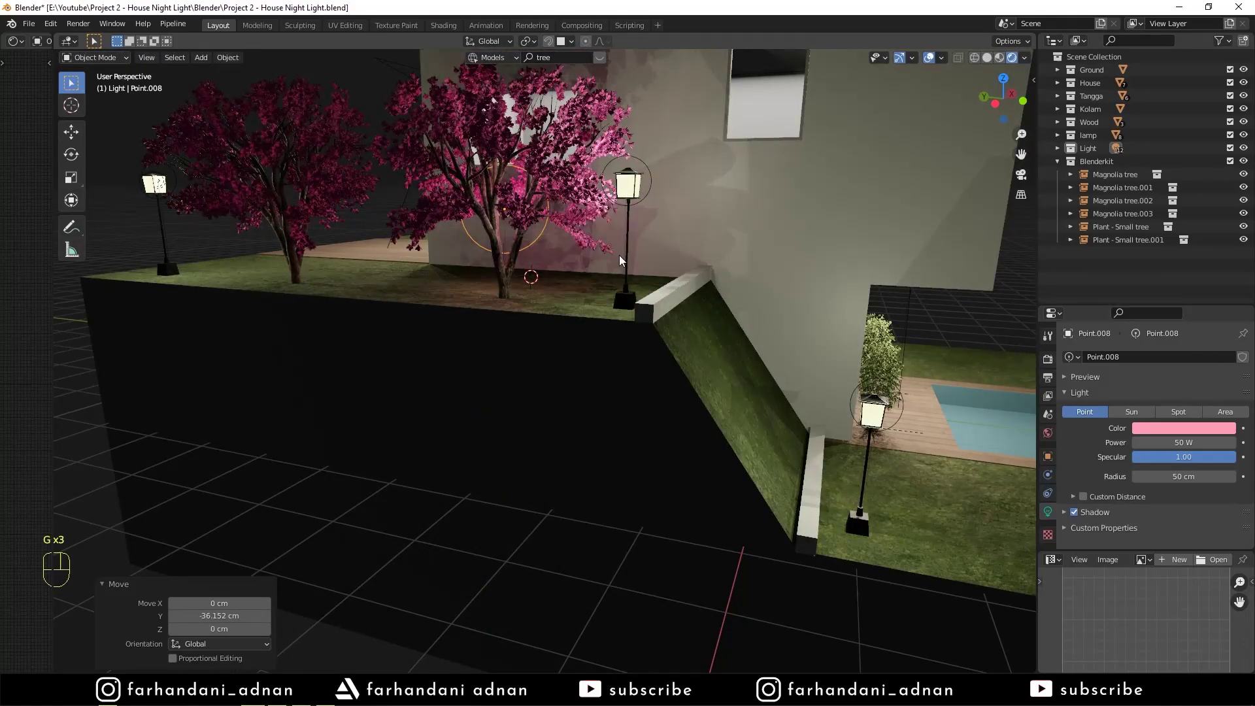
Step: From top view, duplicate the pink light under the other three magnolia trees (Point.008–Point.011)
{"action": "left_click_drag", "start_coordinate": [615, 227], "coordinate": [615, 294]}
{"action": "key", "text": "KP_7"}
{"action": "key", "text": "g"}
{"action": "key", "text": "shift+d"}
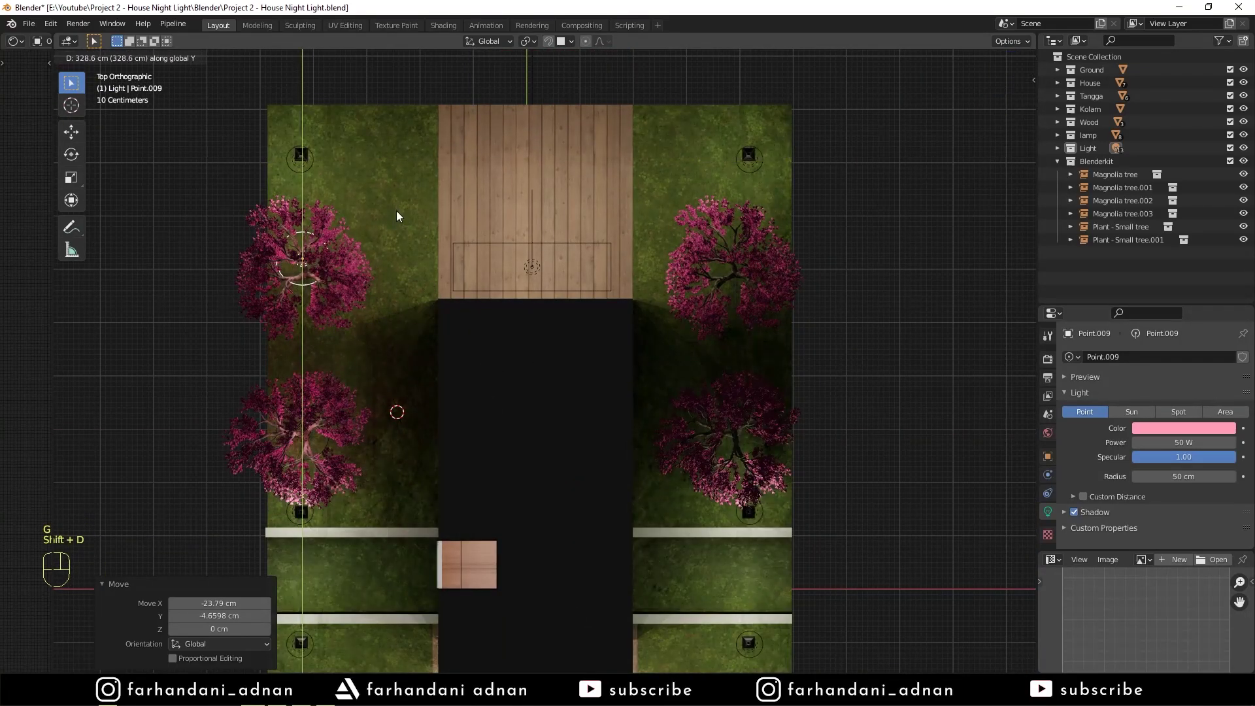
{"action": "key", "text": "shift+d"}
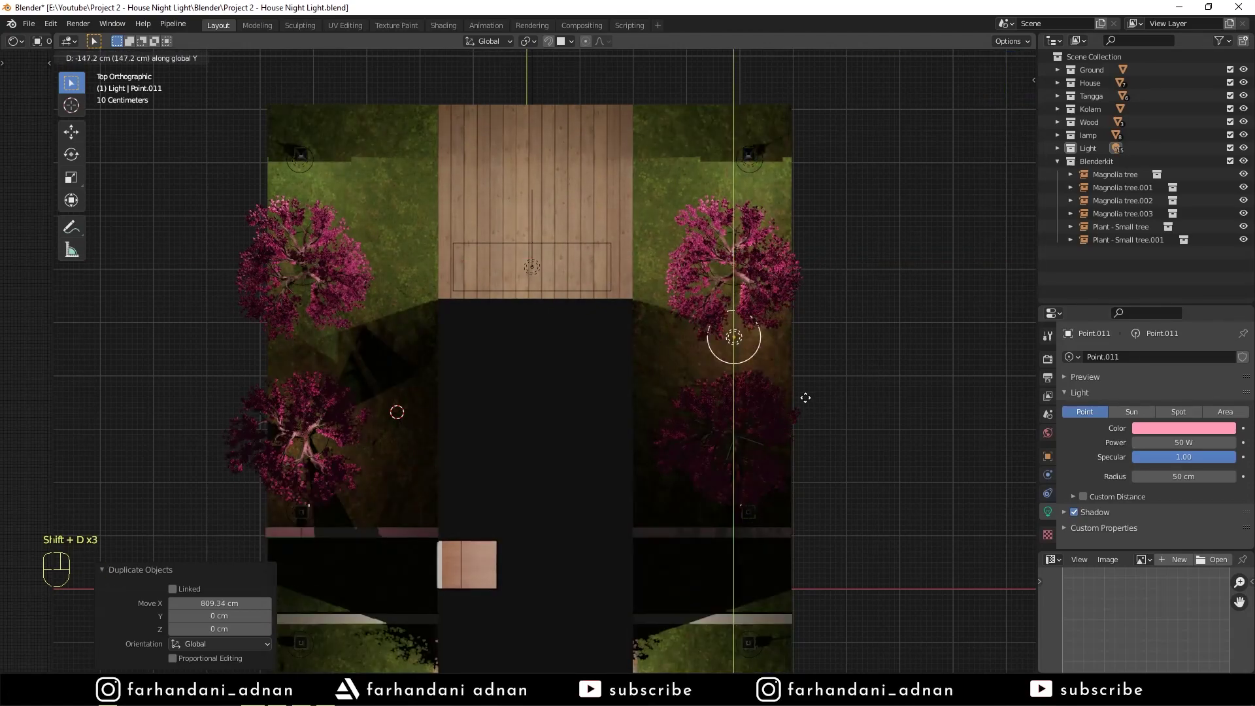
{"action": "left_click_drag", "start_coordinate": [602, 316], "coordinate": [676, 268]}
{"action": "left_click_drag", "start_coordinate": [709, 289], "coordinate": [731, 275]}
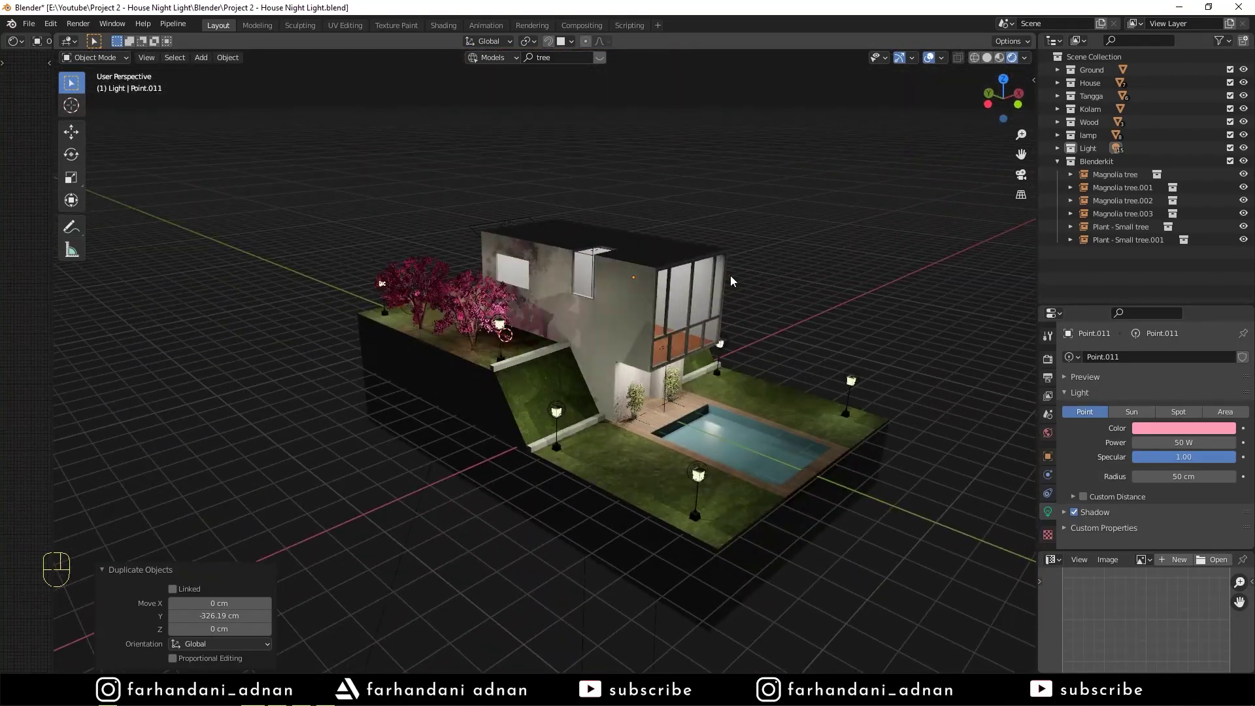
Step: Hide the four Magnolia tree objects via their Outliner eye icons
{"action": "middle_click", "coordinate": [702, 409]}
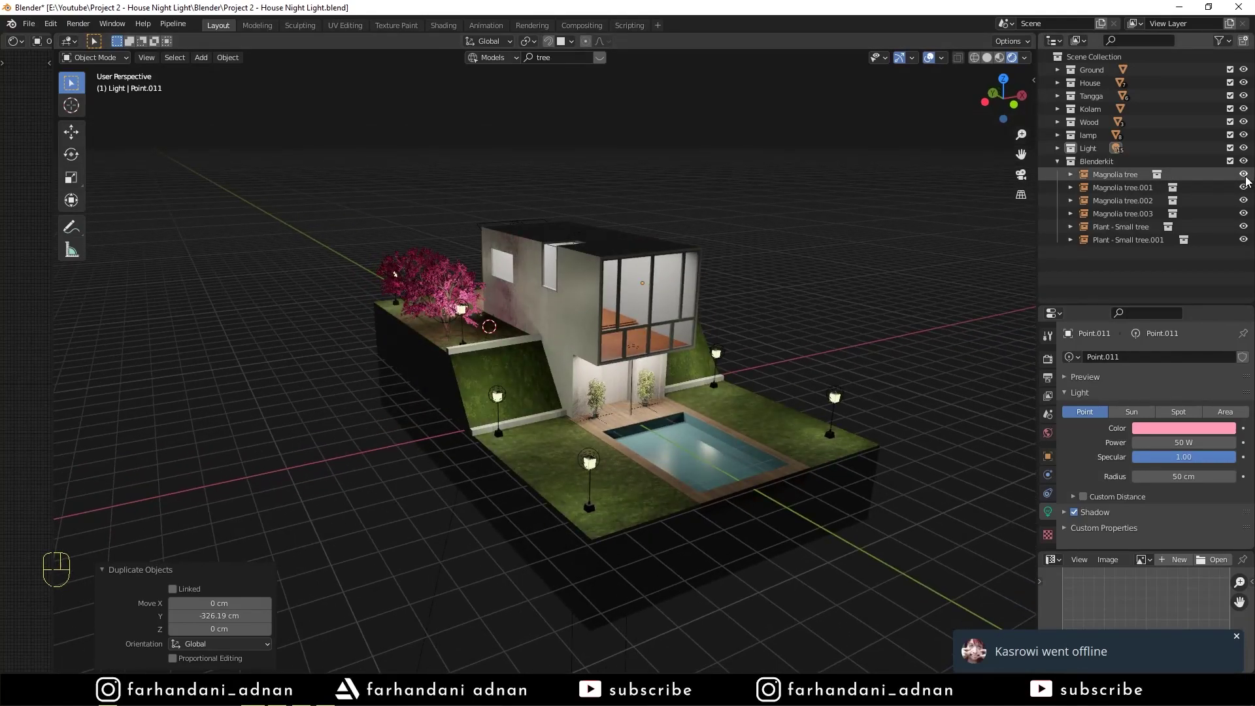
{"action": "left_click", "coordinate": [1249, 179]}
{"action": "left_click", "coordinate": [1249, 189]}
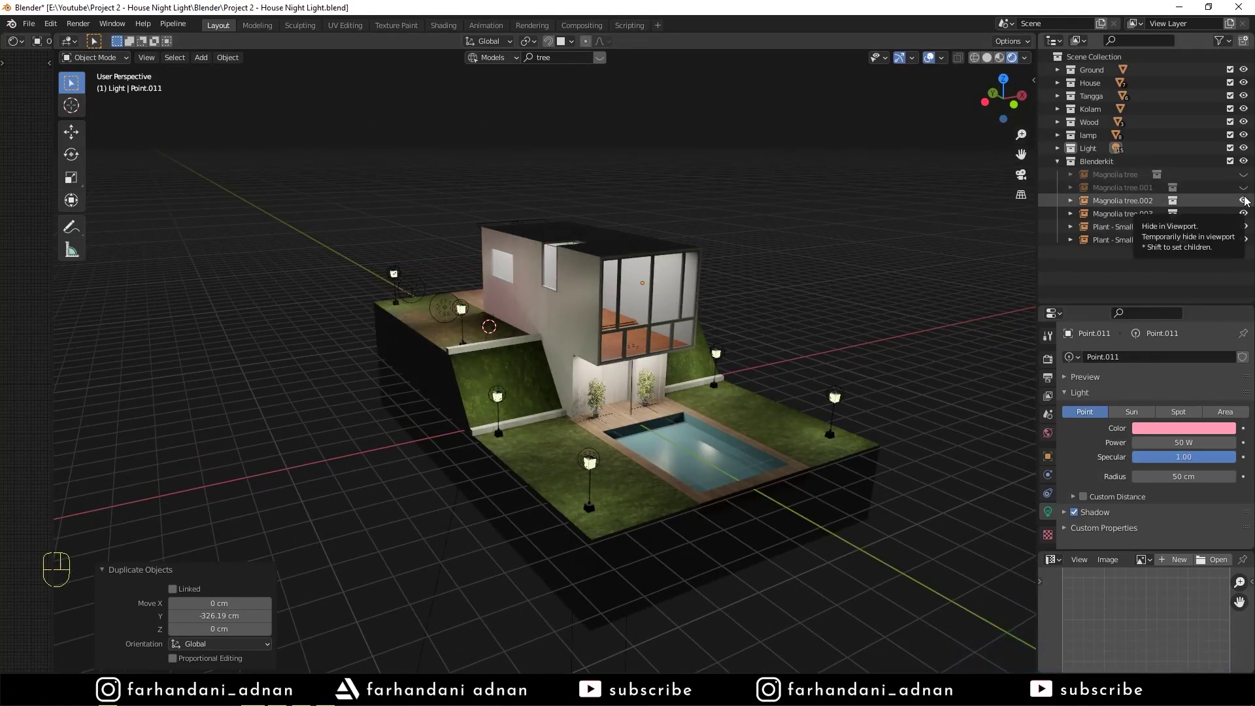
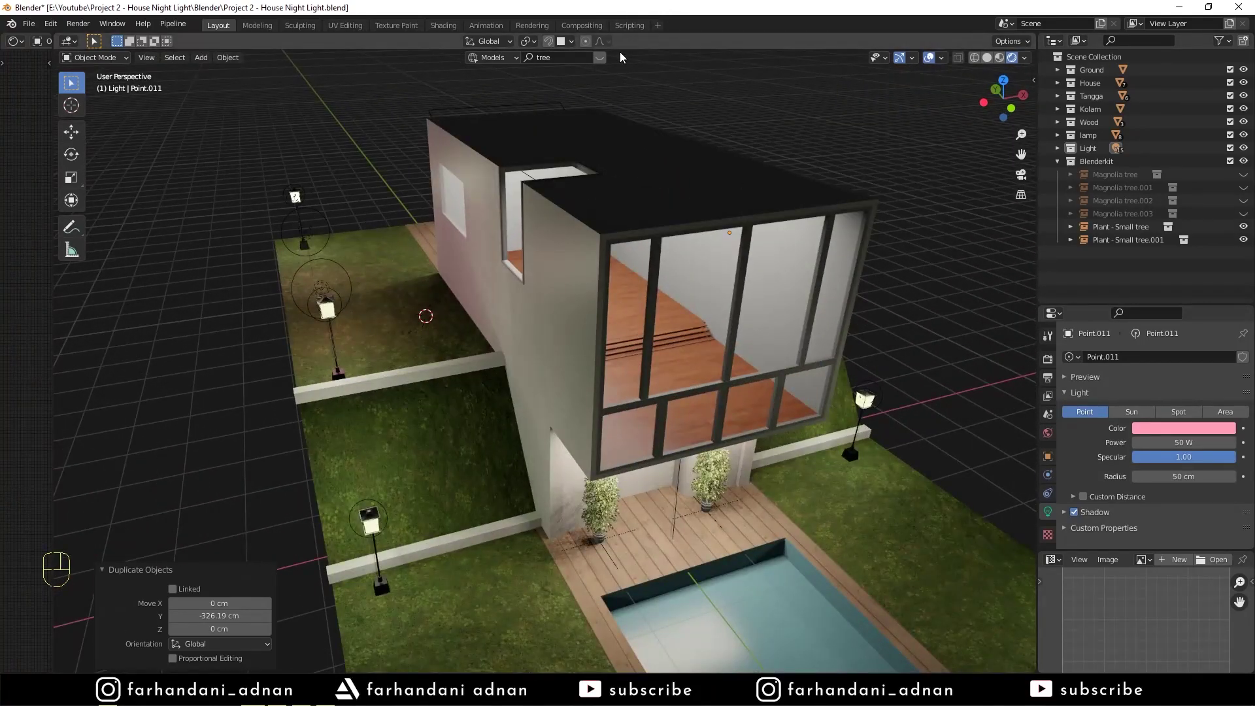
Step: Place the BlenderKit Skandi TV Table in the upper room and rotate it to face inward
{"action": "left_click", "coordinate": [605, 59]}
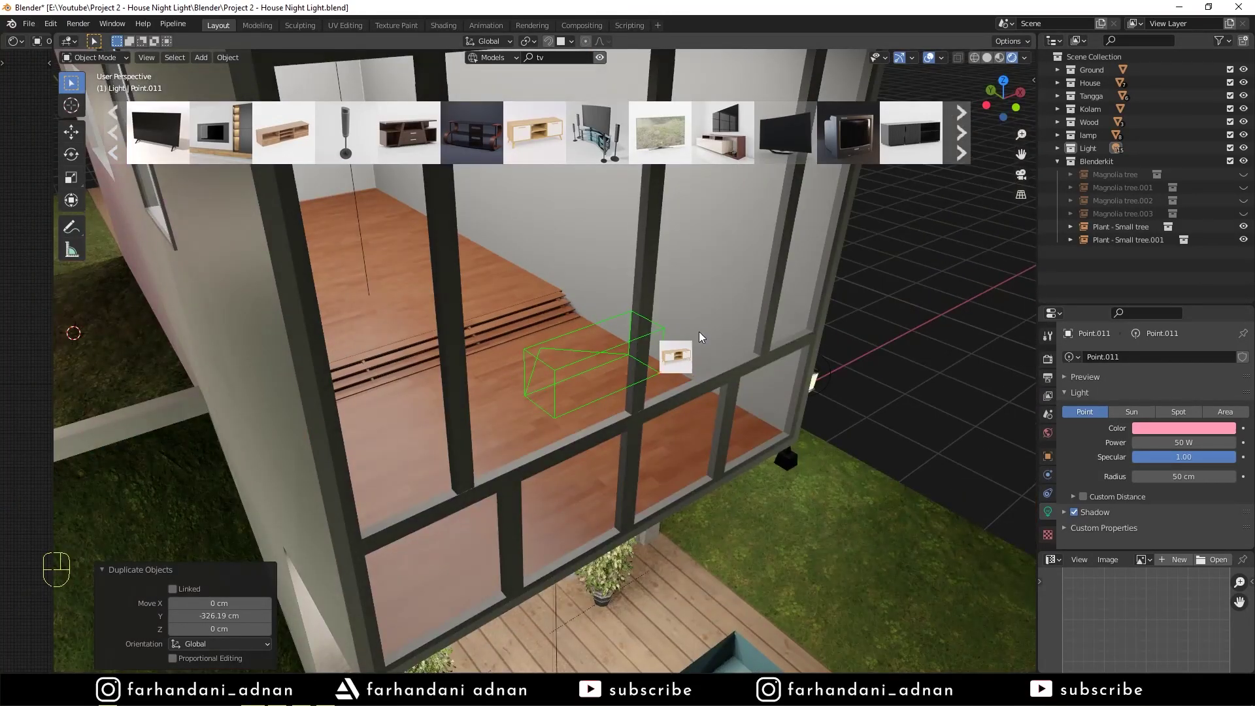
{"action": "left_click", "coordinate": [585, 364]}
{"action": "key", "text": "r"}
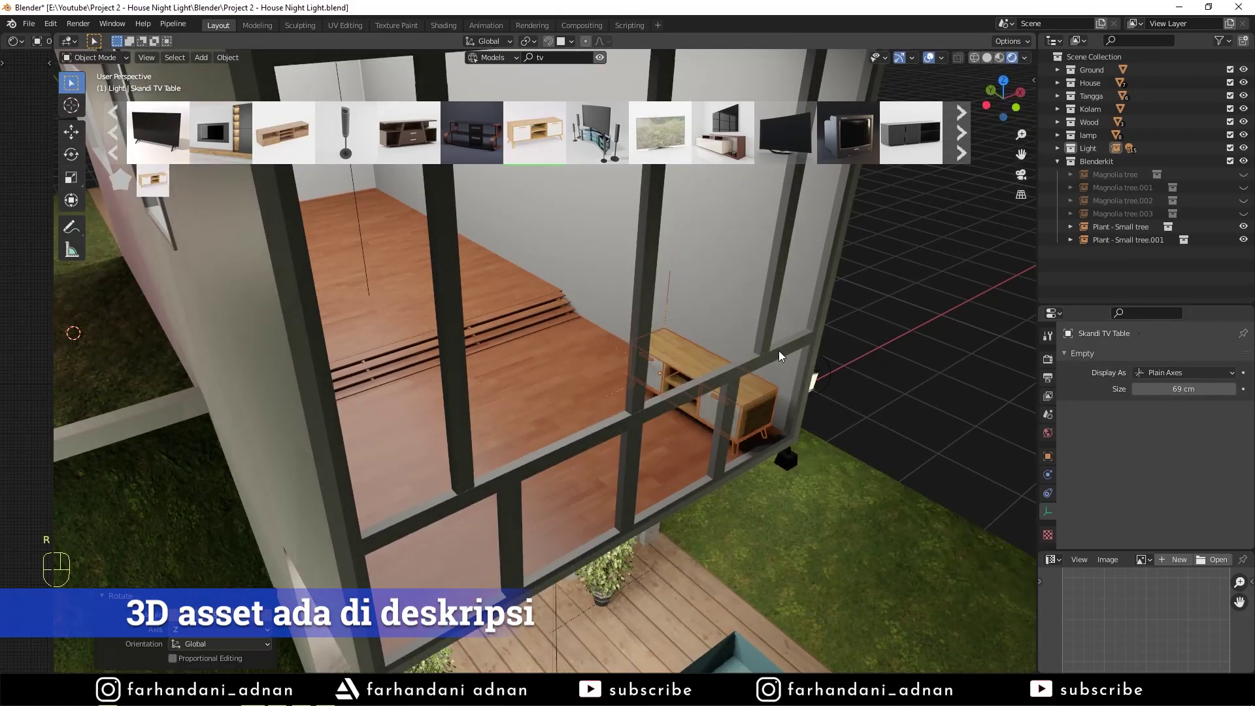
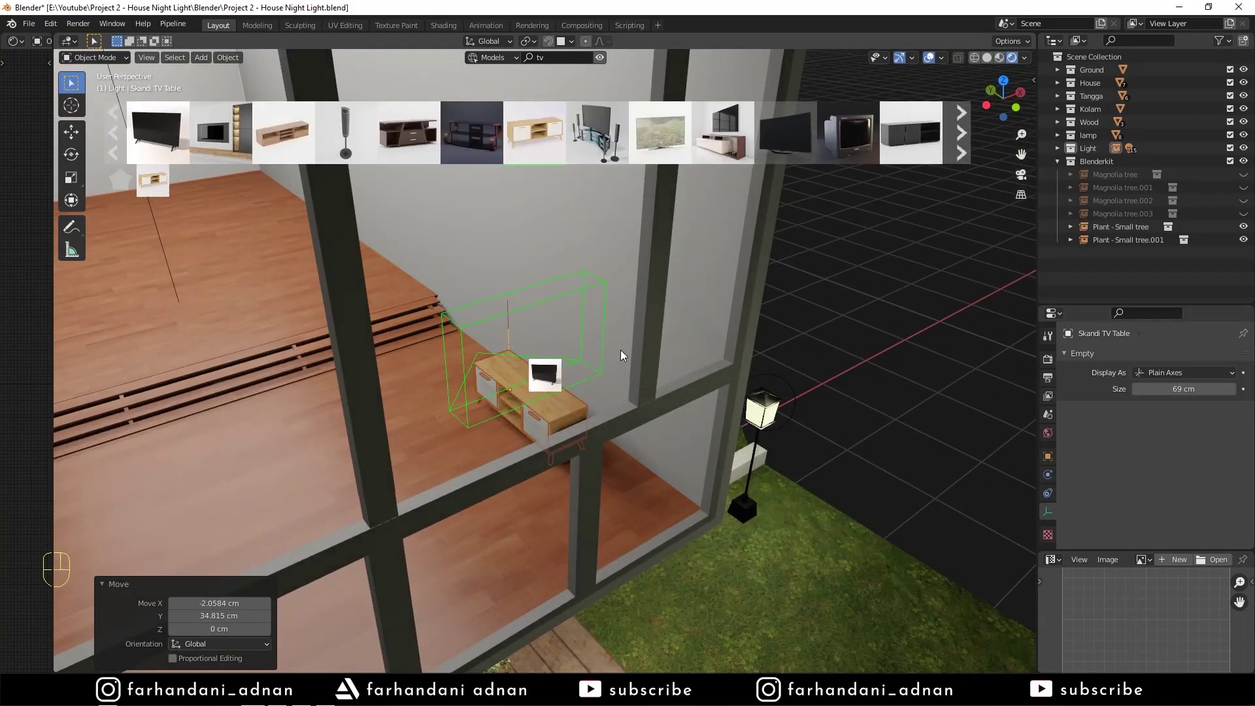
Step: Set the 43 inch TV onto the table, turning and nudging it to face into the room
{"action": "left_click", "coordinate": [607, 56]}
{"action": "left_click", "coordinate": [515, 348]}
{"action": "key", "text": "r"}
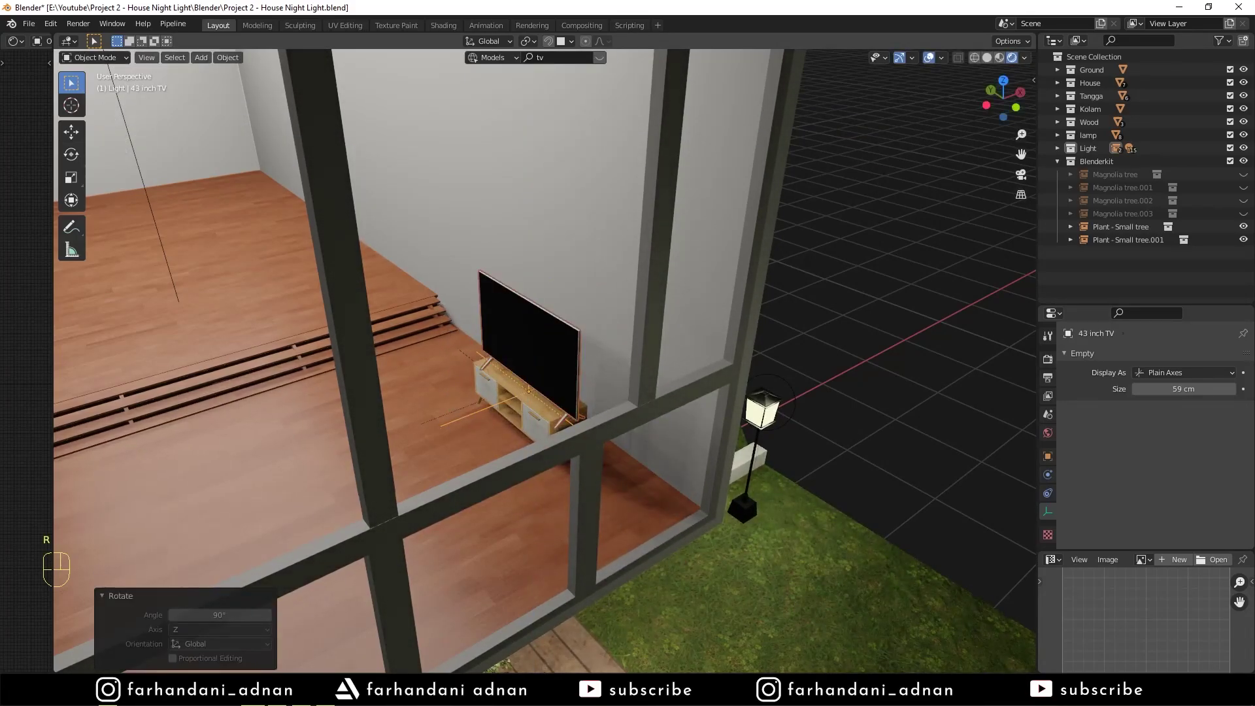
{"action": "key", "text": "s"}
{"action": "left_click_drag", "start_coordinate": [558, 394], "coordinate": [500, 404]}
{"action": "middle_click", "coordinate": [442, 400]}
{"action": "key", "text": "g"}
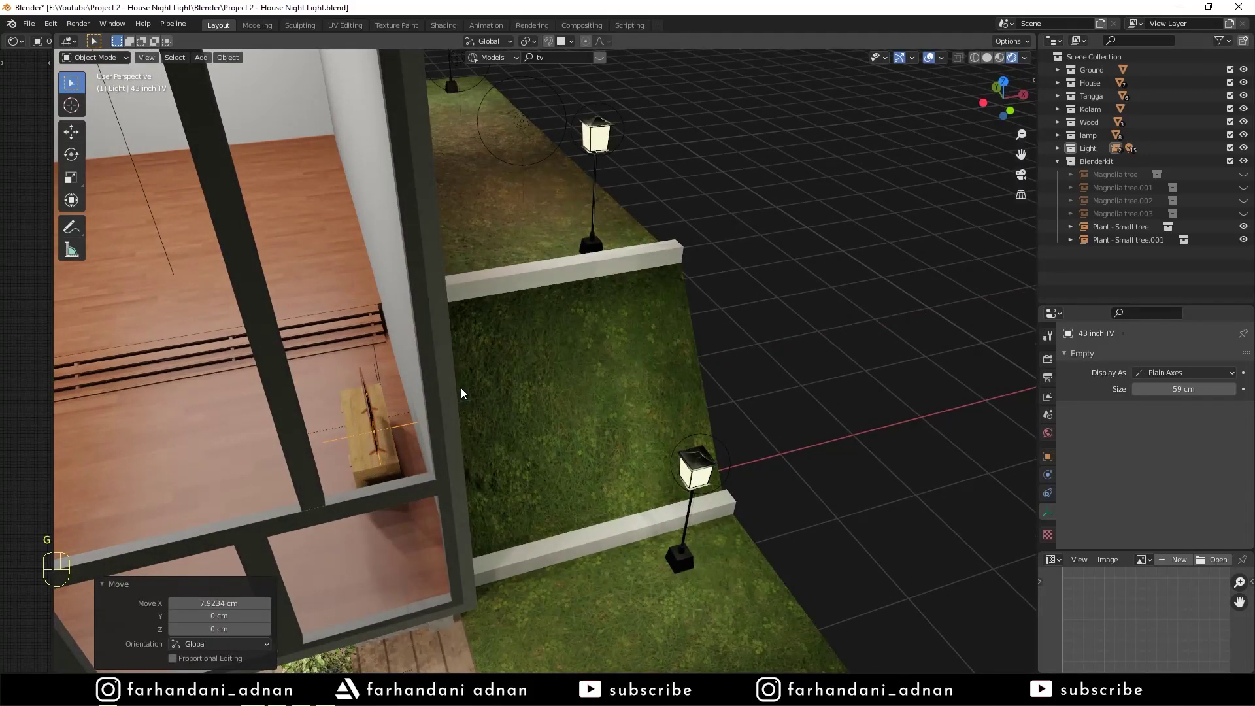
{"action": "key", "text": "g"}
{"action": "left_click_drag", "start_coordinate": [475, 411], "coordinate": [505, 397]}
{"action": "middle_click", "coordinate": [472, 408]}
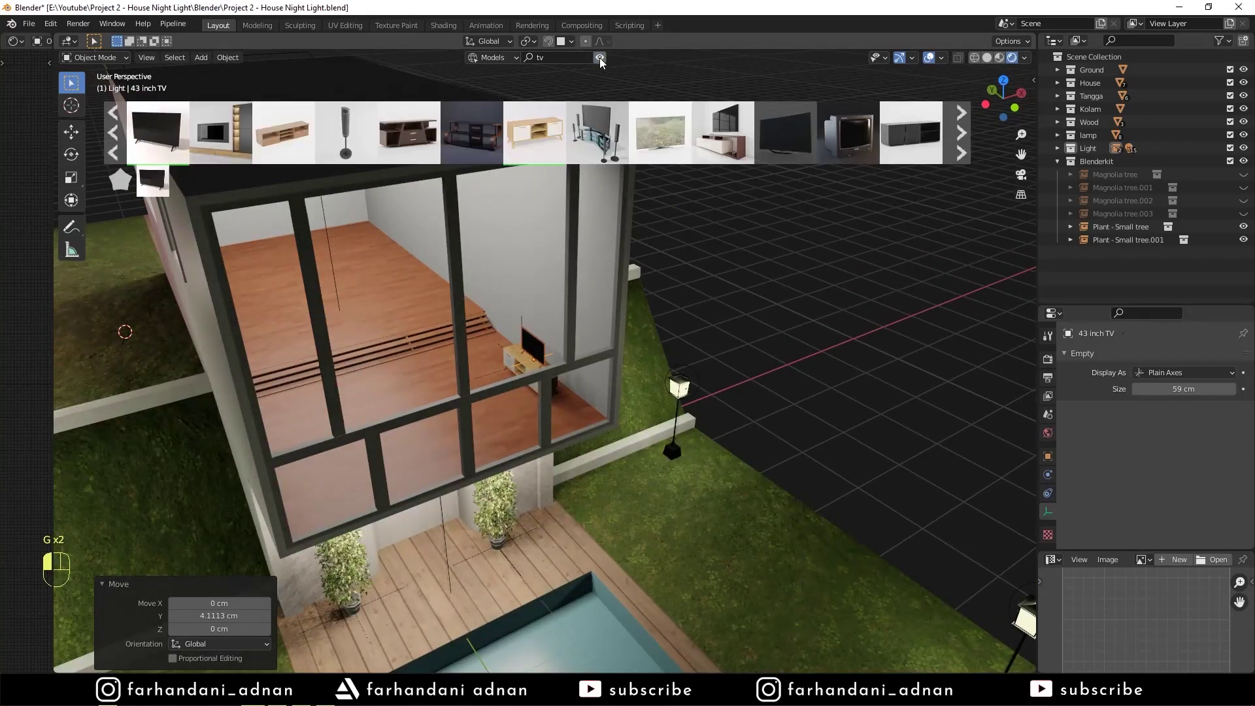
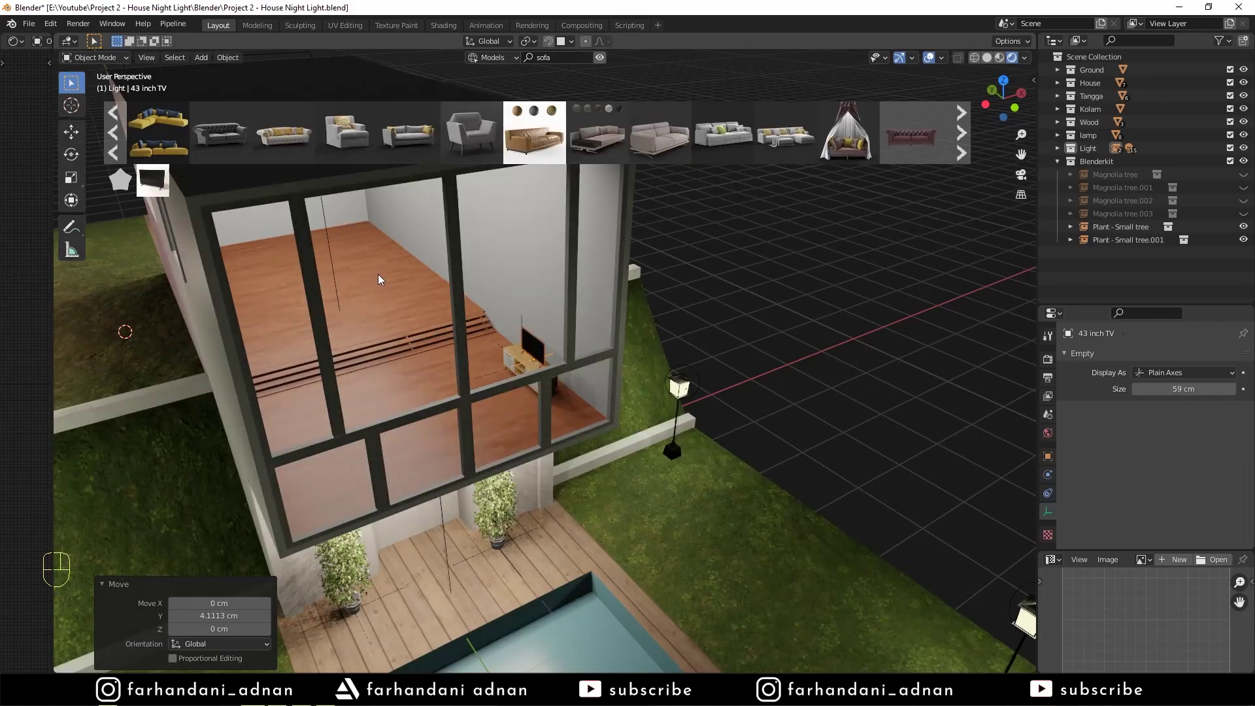
Step: Drop the BlenderKit Wolsey sofa into the upstairs living room
{"action": "middle_click", "coordinate": [481, 334]}
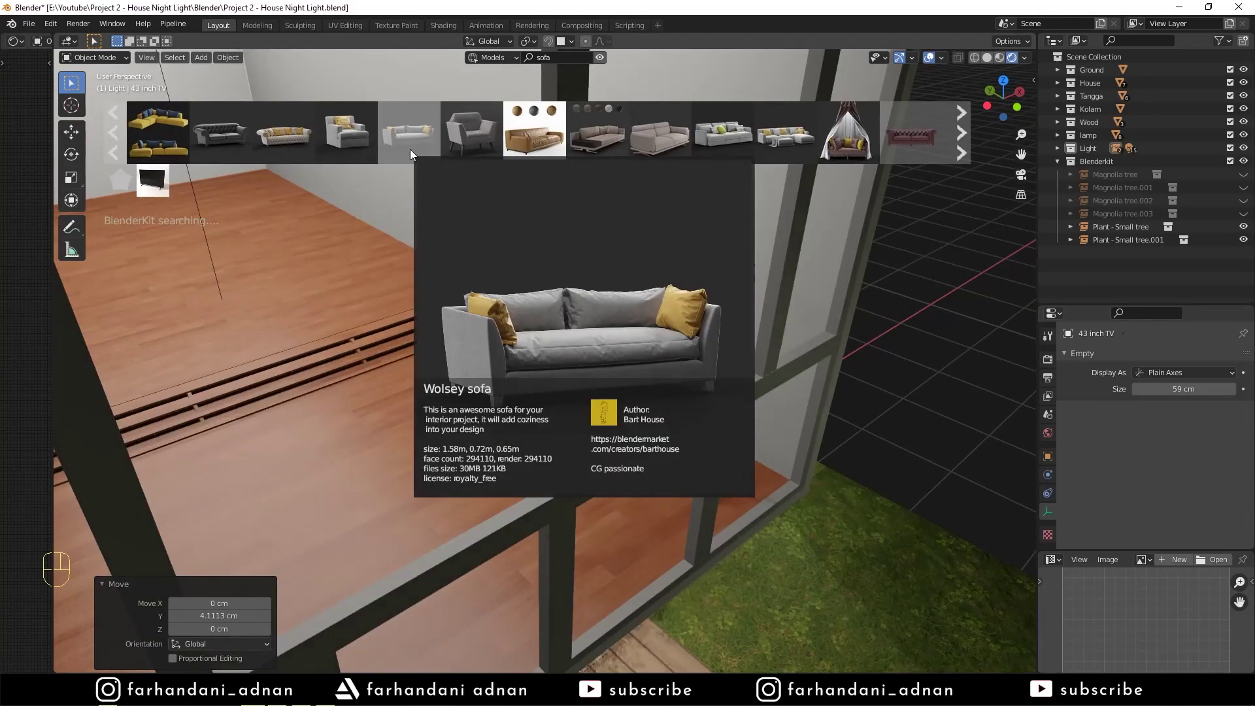
{"action": "left_click_drag", "start_coordinate": [532, 371], "coordinate": [537, 381]}
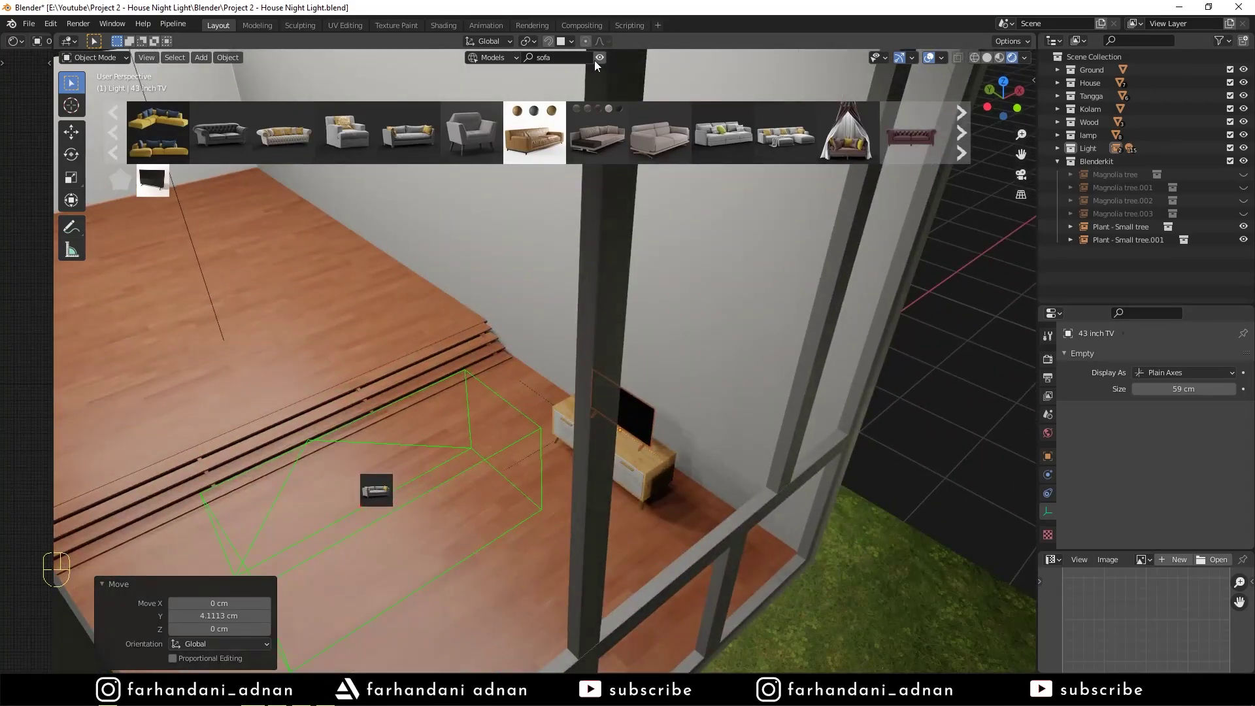
{"action": "left_click", "coordinate": [472, 454]}
{"action": "key", "text": "r"}
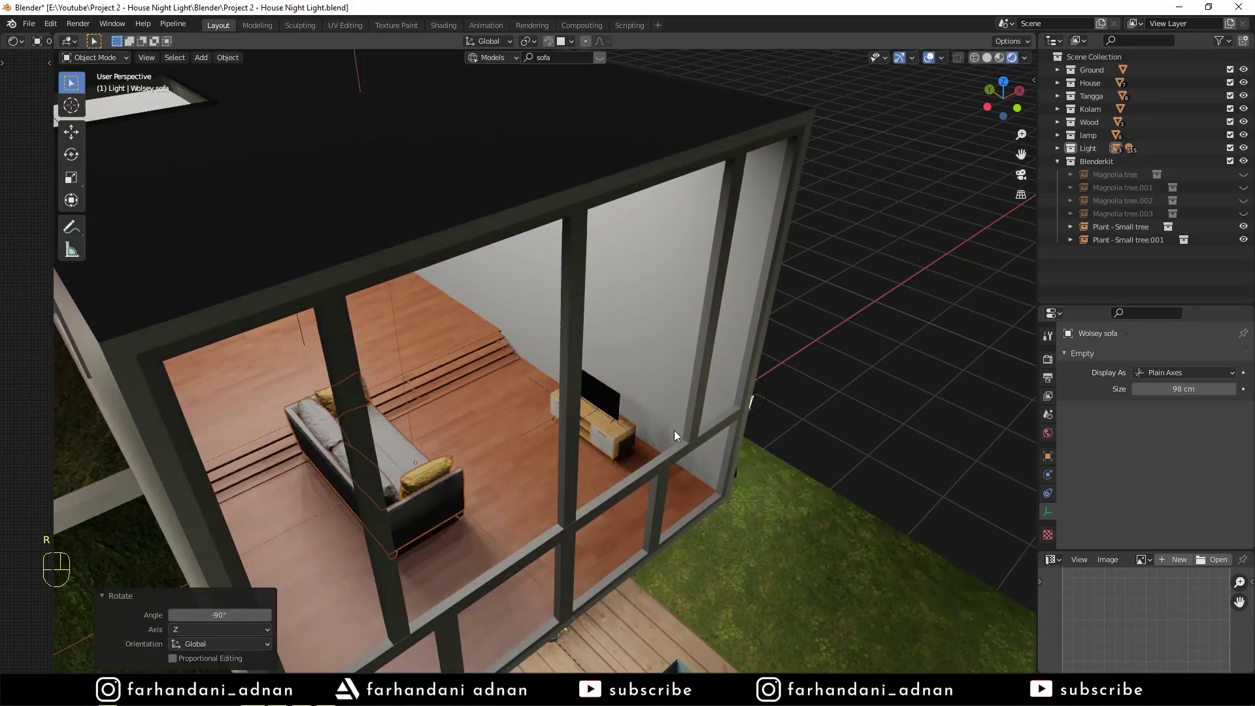
{"action": "key", "text": "s"}
Step: Slide the sofa along the floor into place facing the TV
{"action": "key", "text": "g"}
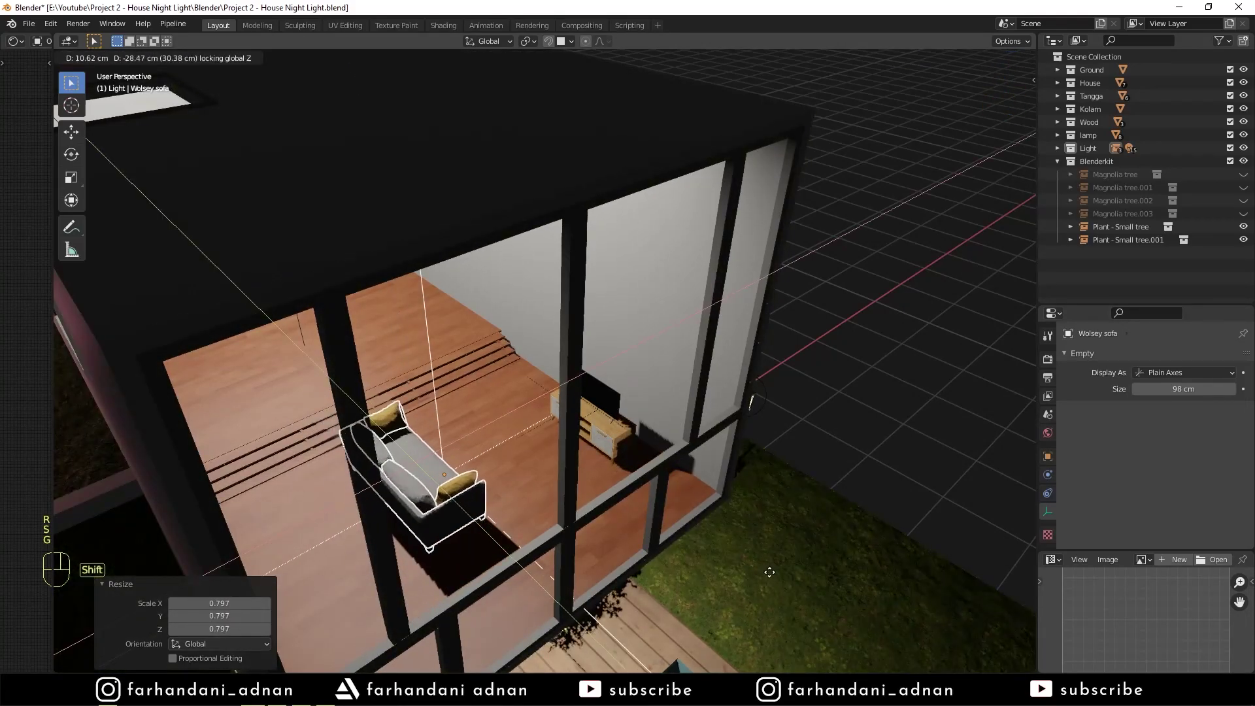
{"action": "left_click_drag", "start_coordinate": [587, 432], "coordinate": [577, 423]}
{"action": "key", "text": "KP_7"}
{"action": "left_click_drag", "start_coordinate": [476, 419], "coordinate": [542, 297]}
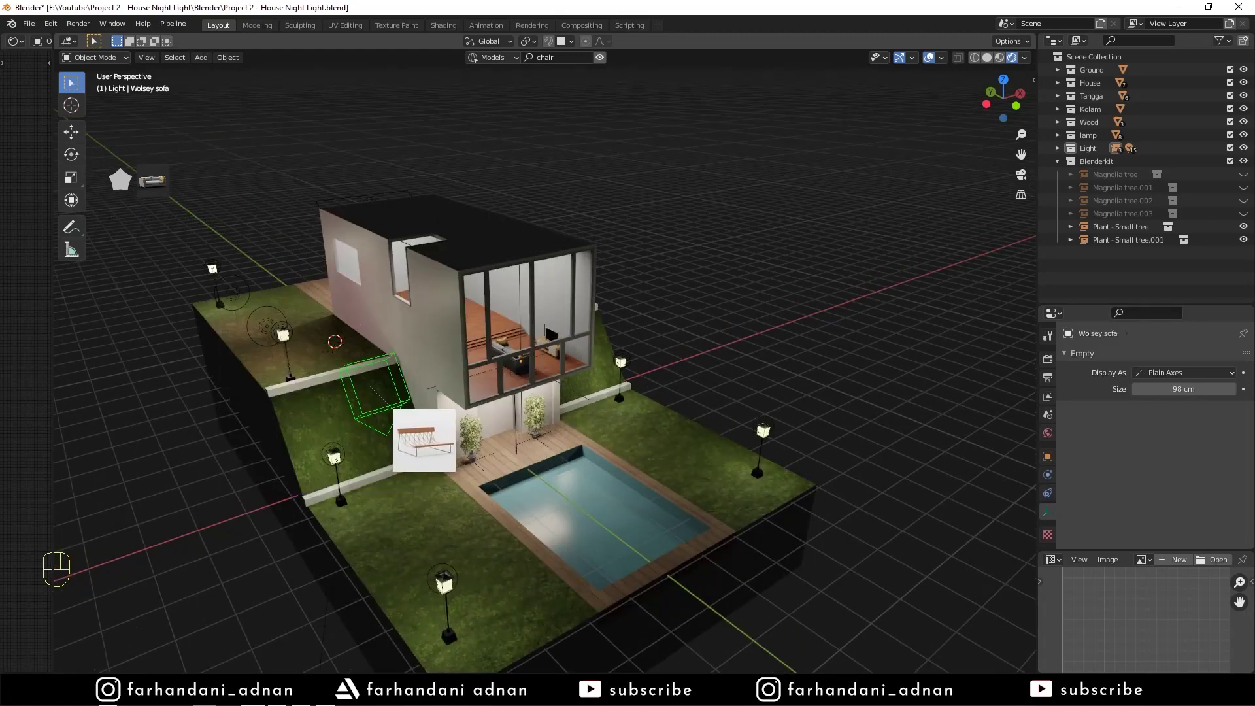
Step: Drop a BlenderKit Net chair onto the left lawn and position it beside the pool
{"action": "left_click", "coordinate": [603, 64]}
{"action": "left_click_drag", "start_coordinate": [615, 433], "coordinate": [581, 446]}
{"action": "left_click_drag", "start_coordinate": [515, 452], "coordinate": [584, 298]}
{"action": "key", "text": "r"}
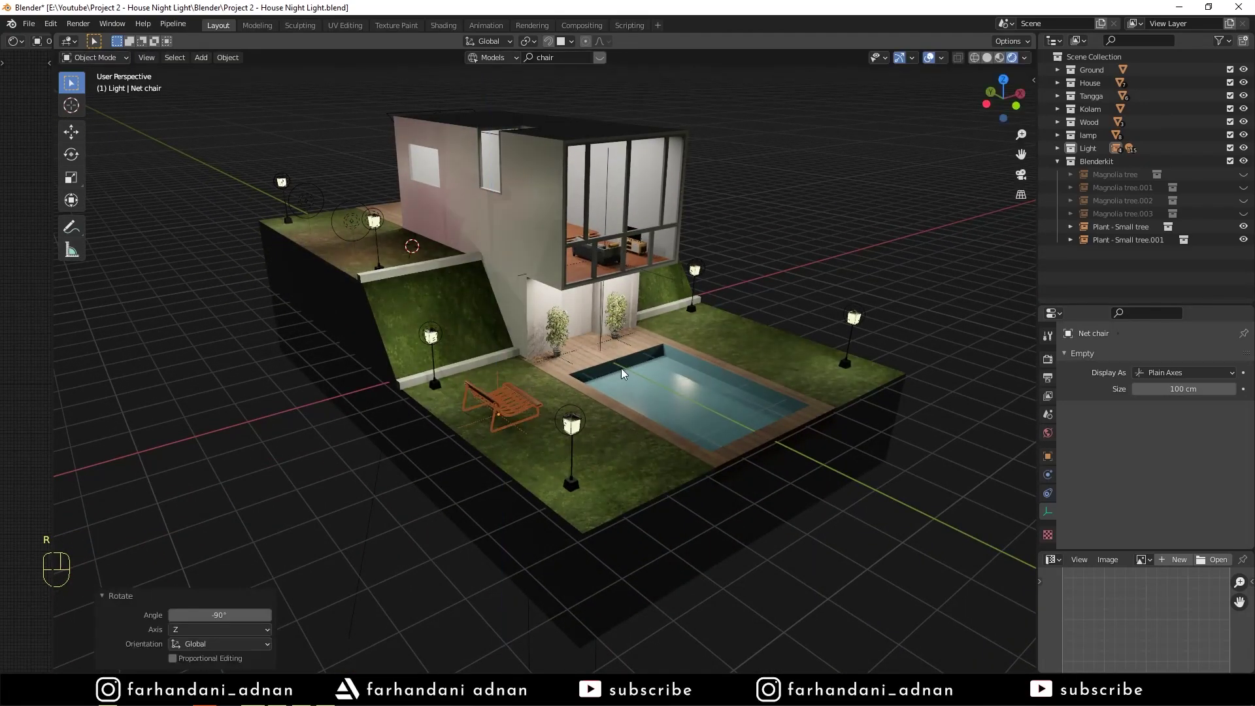
{"action": "left_click_drag", "start_coordinate": [600, 395], "coordinate": [620, 408]}
{"action": "left_click_drag", "start_coordinate": [711, 469], "coordinate": [684, 442]}
Step: Duplicate the chair into two pairs, moving the copies to the right lawn and turning them 90°
{"action": "key", "text": "g"}
{"action": "key", "text": "s"}
{"action": "key", "text": "g"}
{"action": "key", "text": "shift+d"}
{"action": "left_click_drag", "start_coordinate": [571, 422], "coordinate": [683, 432]}
{"action": "left_click_drag", "start_coordinate": [669, 439], "coordinate": [638, 447]}
{"action": "key", "text": "shift+d"}
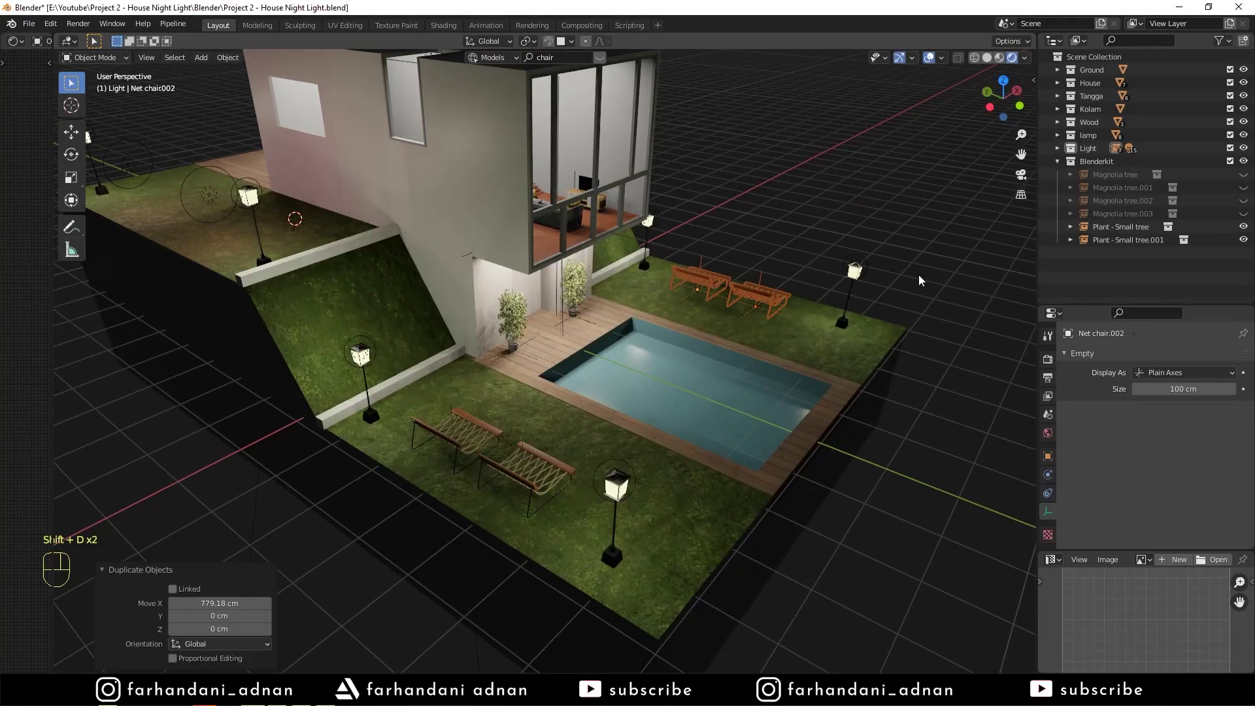
{"action": "key", "text": "r"}
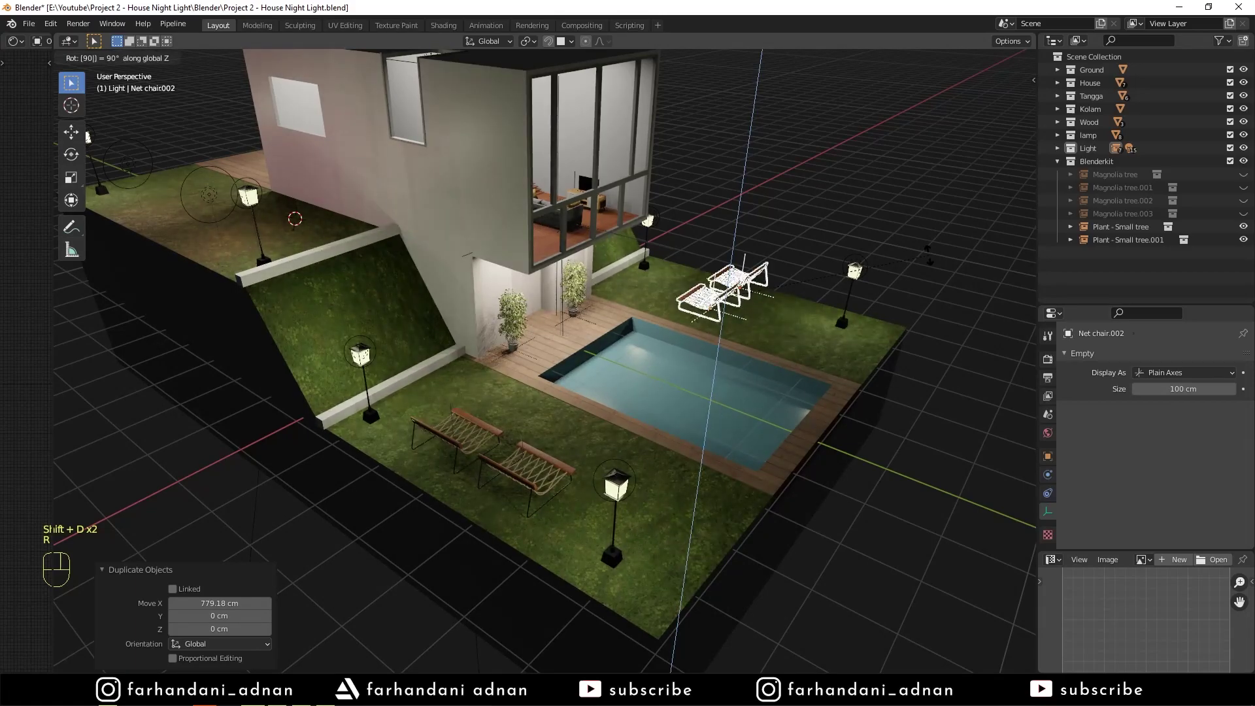
Step: Hide the two magnolia trees and the small tree plant via the Outliner eye icons
{"action": "left_click_drag", "start_coordinate": [809, 308], "coordinate": [784, 337]}
{"action": "left_click_drag", "start_coordinate": [649, 320], "coordinate": [672, 301]}
{"action": "left_click", "coordinate": [1245, 205]}
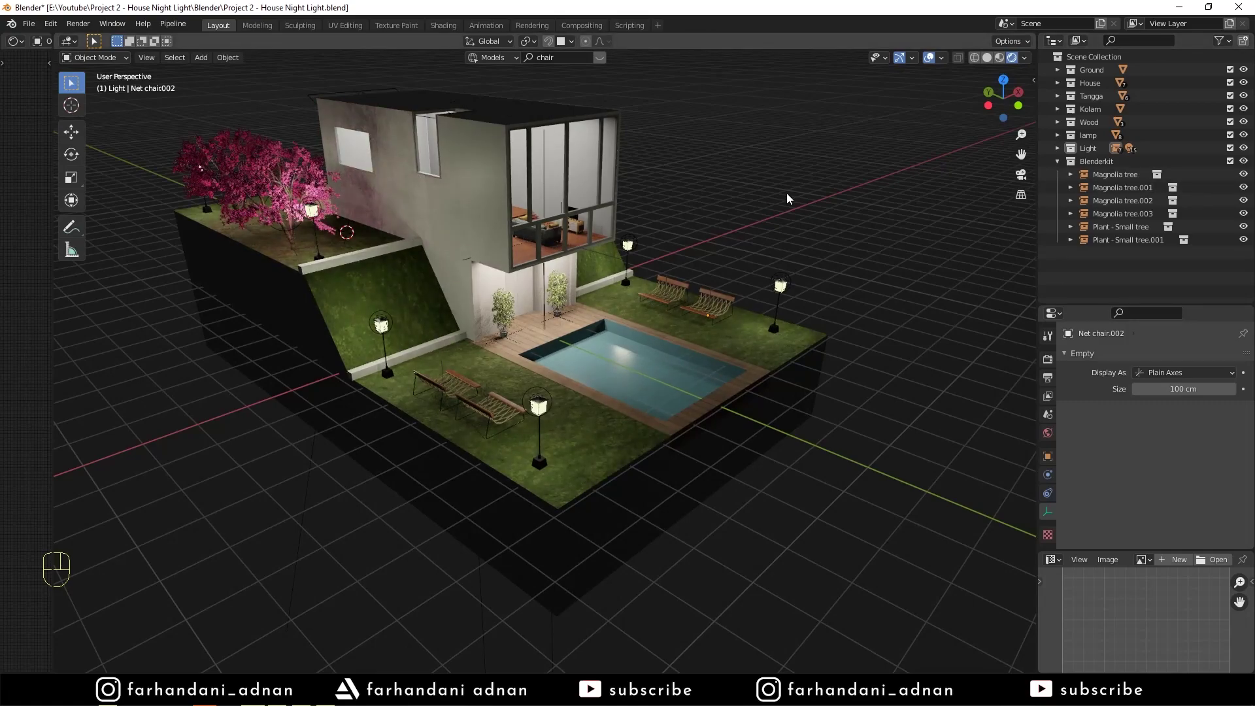
{"action": "left_click_drag", "start_coordinate": [612, 253], "coordinate": [664, 292]}
{"action": "left_click_drag", "start_coordinate": [660, 367], "coordinate": [627, 384]}
{"action": "middle_click", "coordinate": [606, 403]}
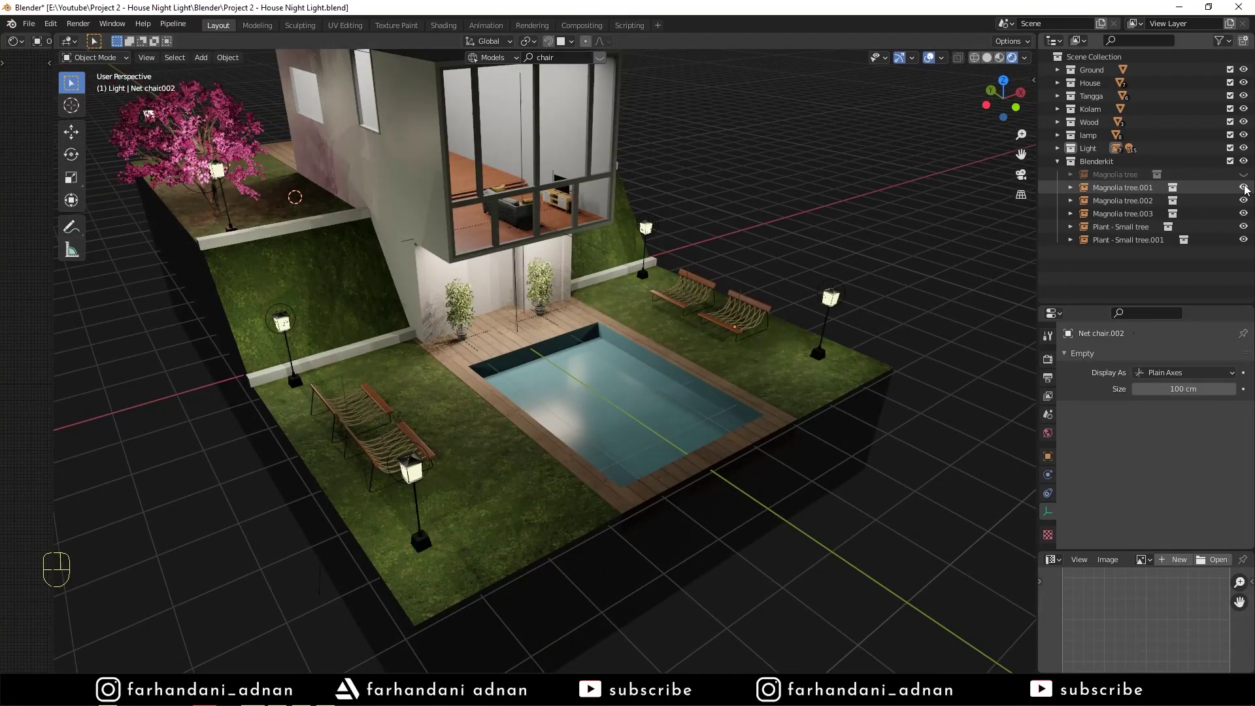
{"action": "double_click", "coordinate": [1247, 200]}
{"action": "left_click", "coordinate": [1247, 218]}
{"action": "left_click", "coordinate": [1248, 227]}
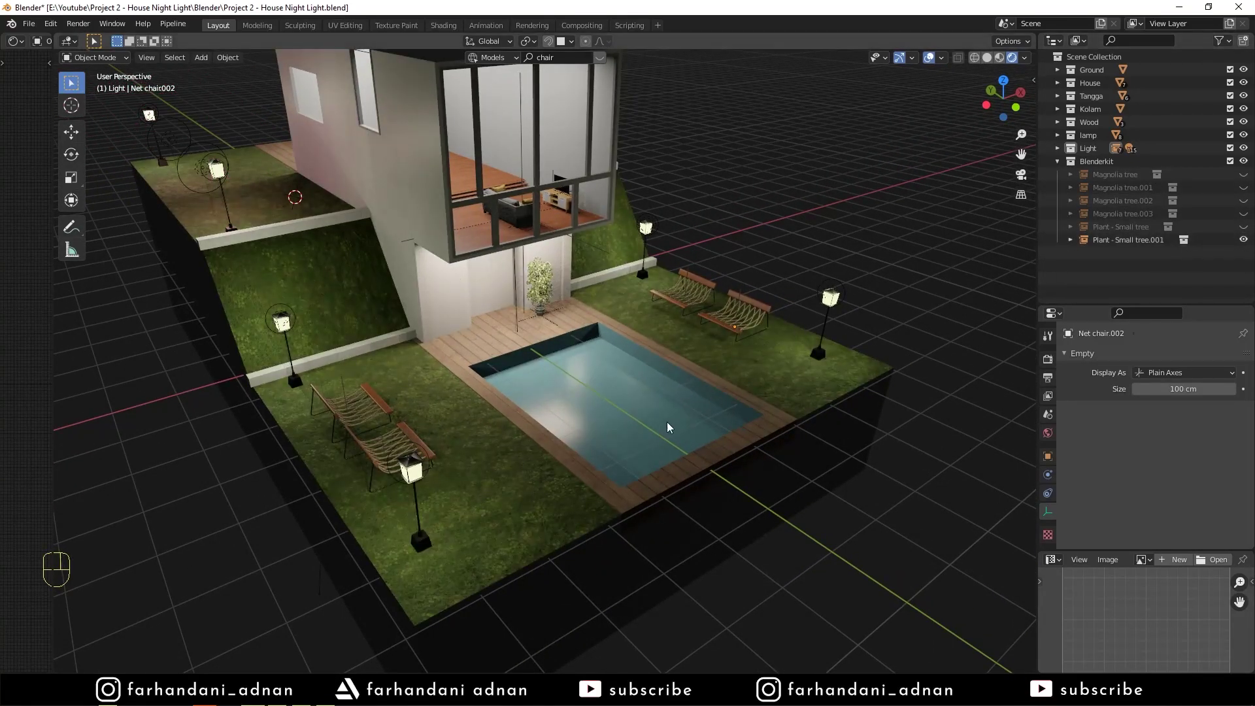
Step: Duplicate and separate the pool water surface in Edit Mode, raising it toward the deck edge
{"action": "left_click_drag", "start_coordinate": [688, 419], "coordinate": [670, 409]}
{"action": "key", "text": "Tab"}
{"action": "key", "text": "shift+d"}
{"action": "key", "text": "p"}
{"action": "key", "text": "Tab"}
Step: Select the pool water and make its Water material almost fully transparent
{"action": "left_click", "coordinate": [653, 426]}
{"action": "key", "text": "g"}
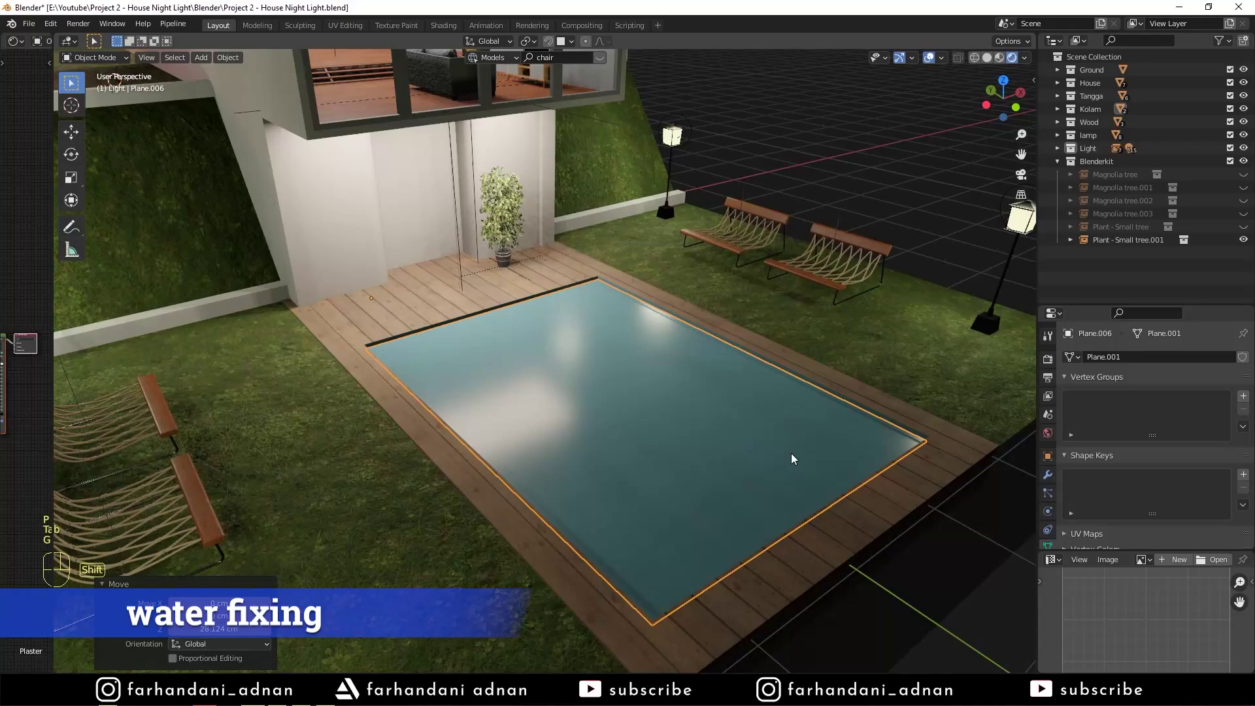
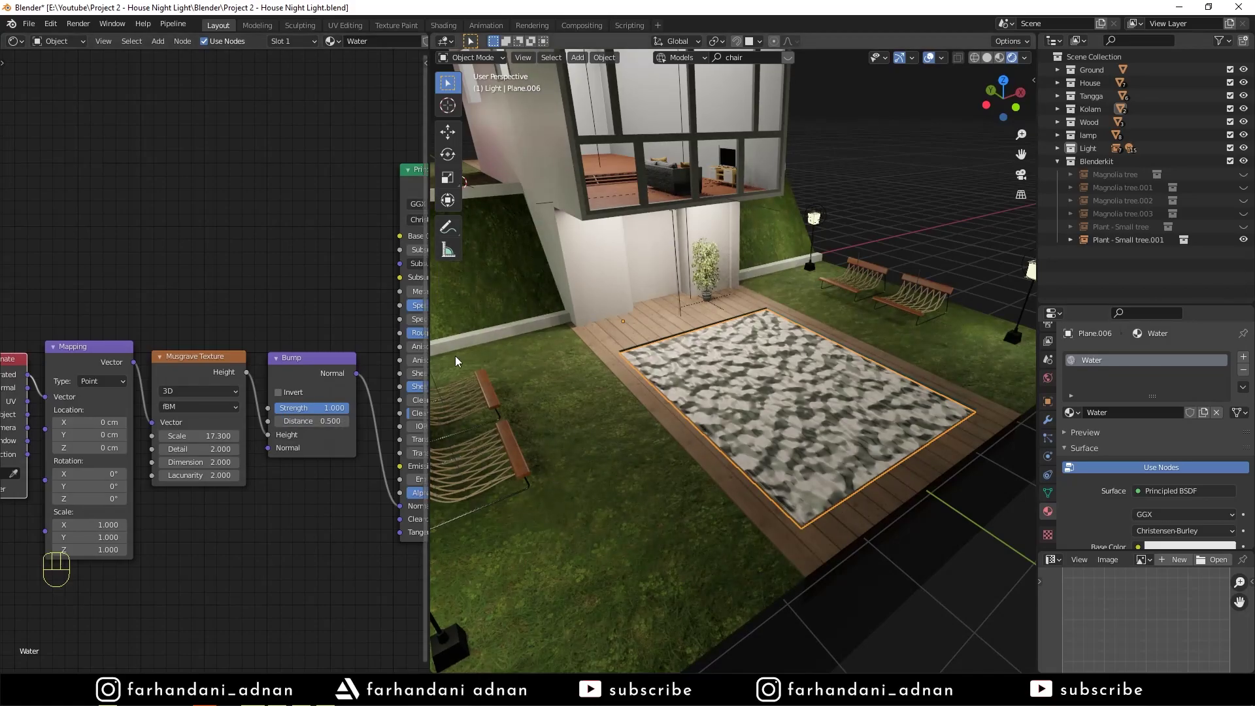
{"action": "middle_click", "coordinate": [808, 488]}
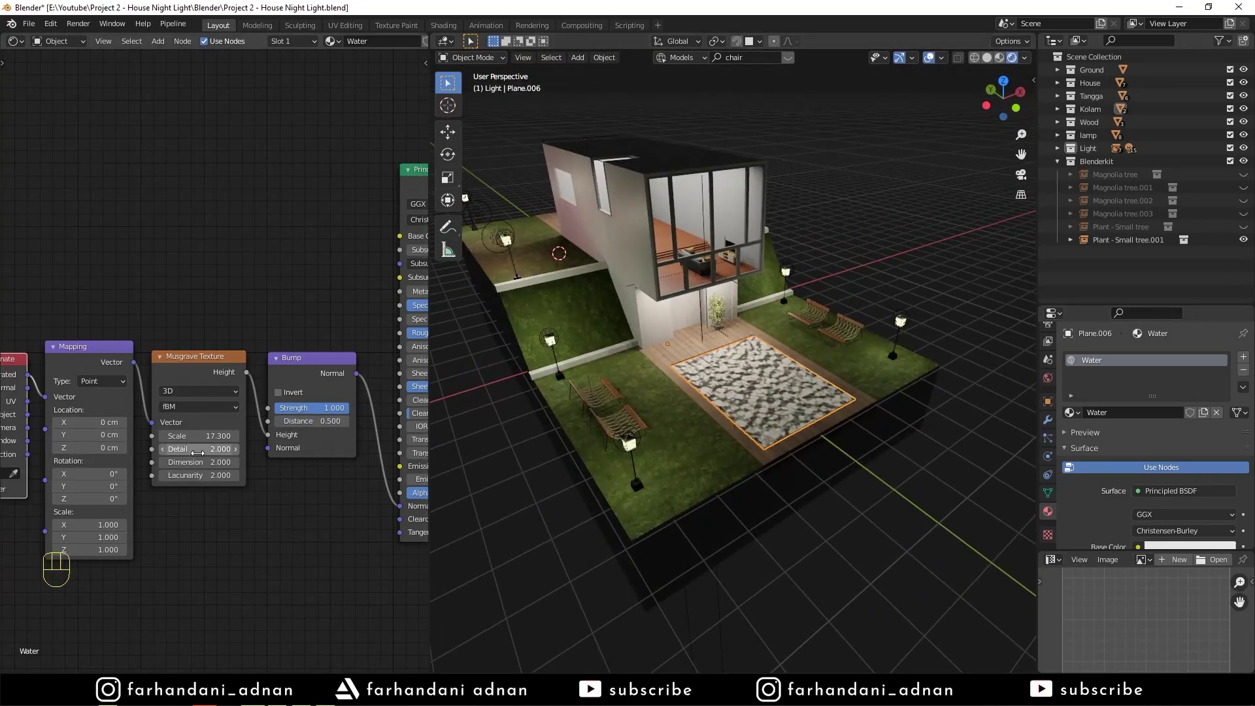
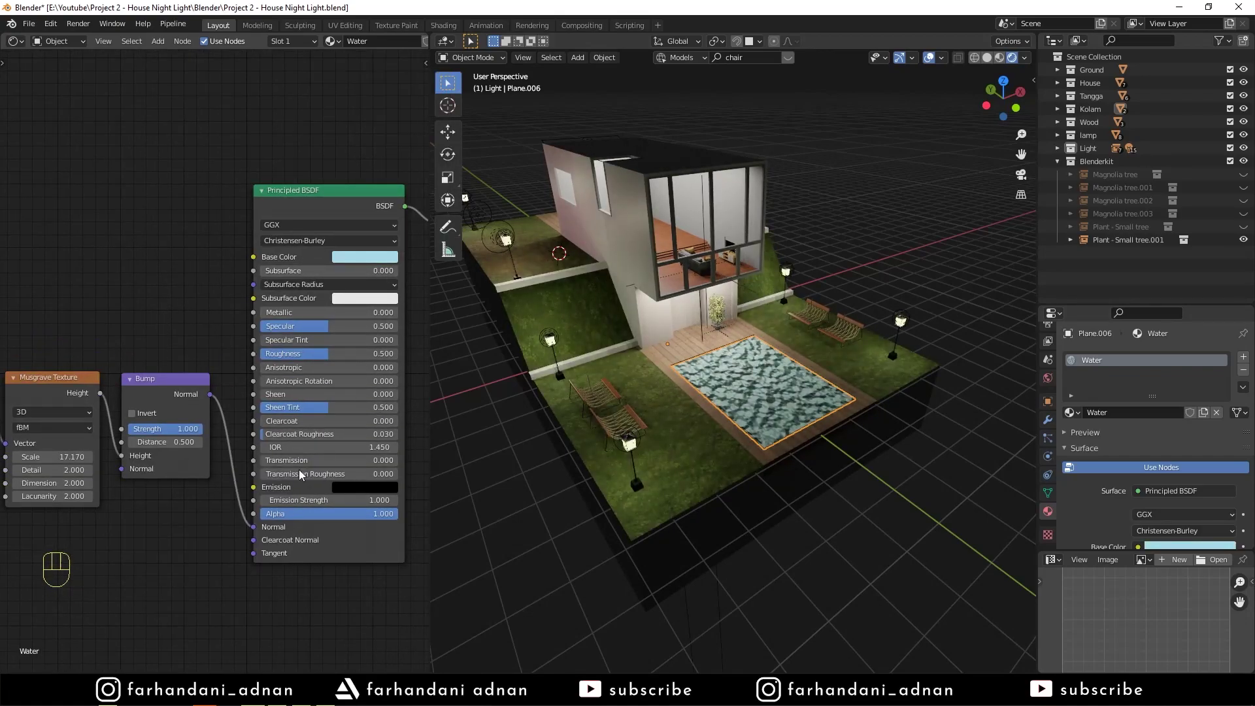
{"action": "left_click_drag", "start_coordinate": [285, 465], "coordinate": [398, 463]}
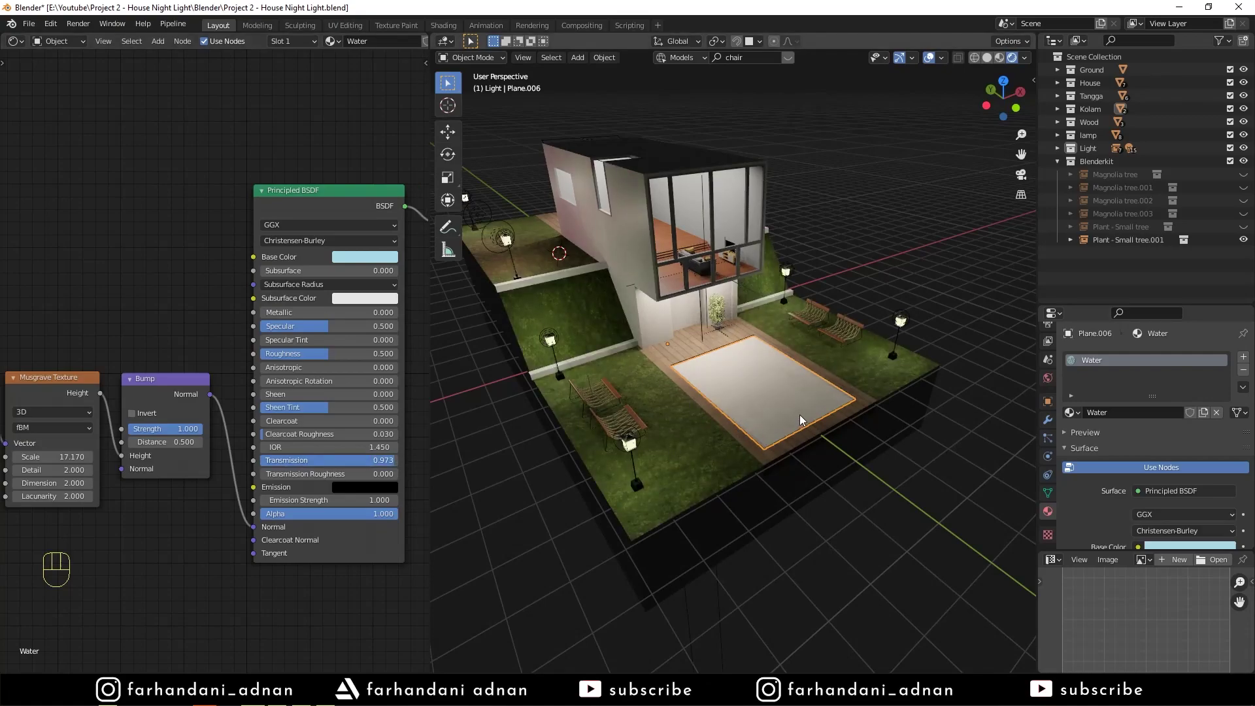
{"action": "middle_click", "coordinate": [731, 417]}
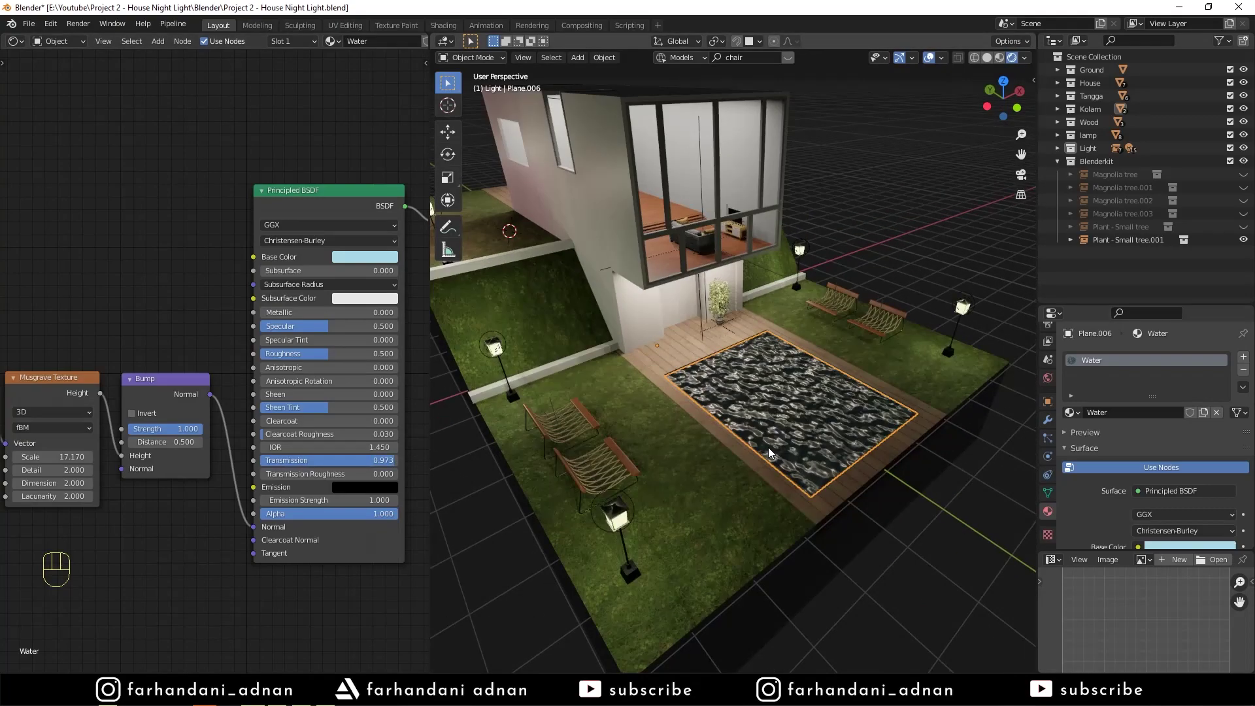
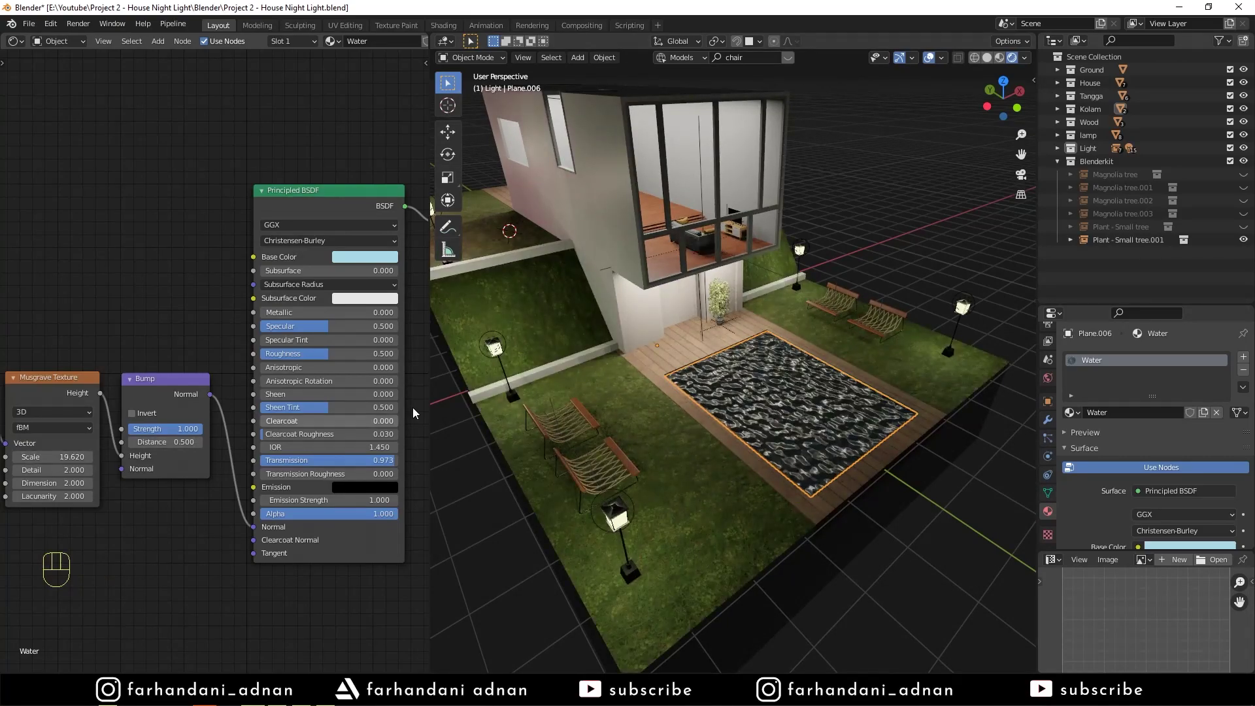
Step: Set the Water material to light blue, zero roughness and no transmission
{"action": "left_click", "coordinate": [366, 260]}
{"action": "left_click_drag", "start_coordinate": [333, 363], "coordinate": [277, 363]}
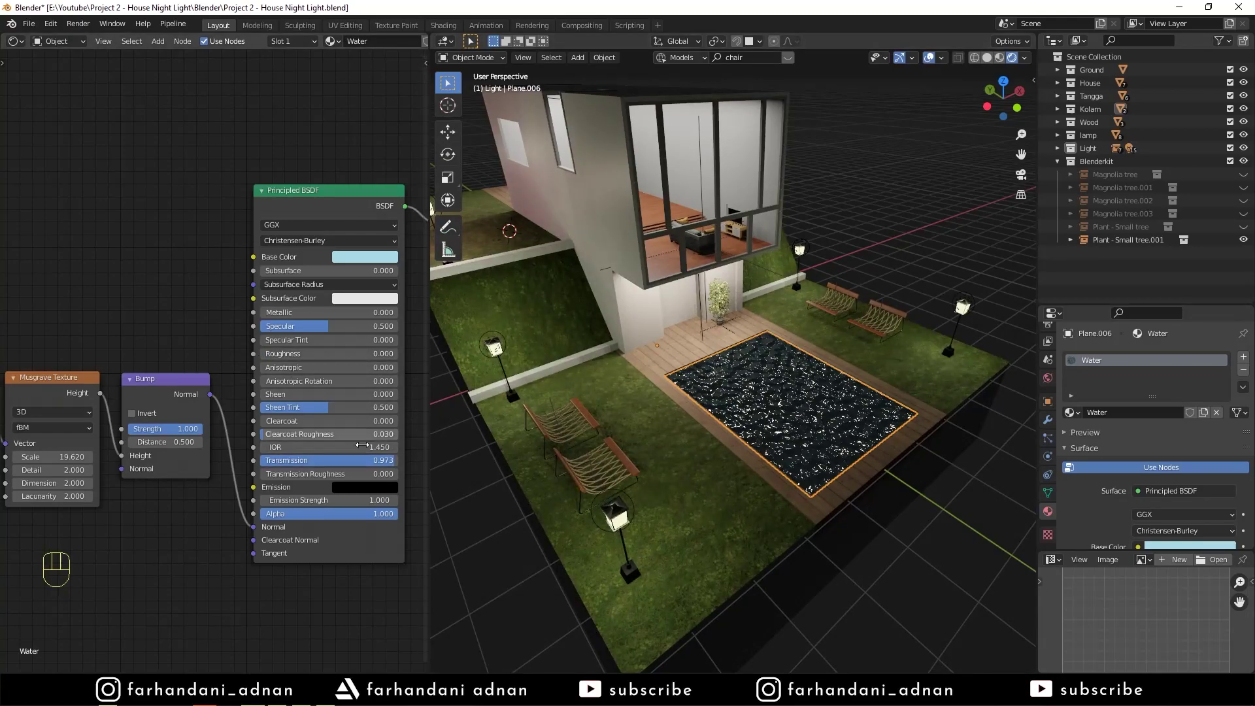
{"action": "left_click_drag", "start_coordinate": [355, 462], "coordinate": [264, 466]}
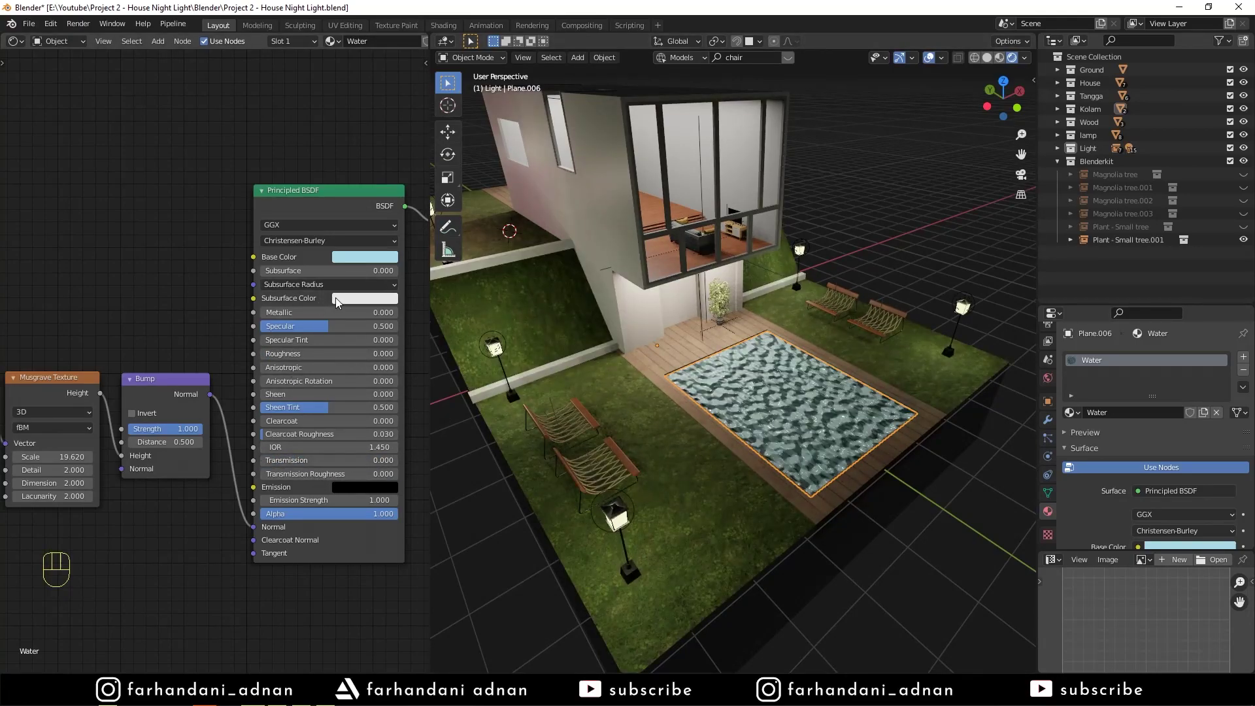
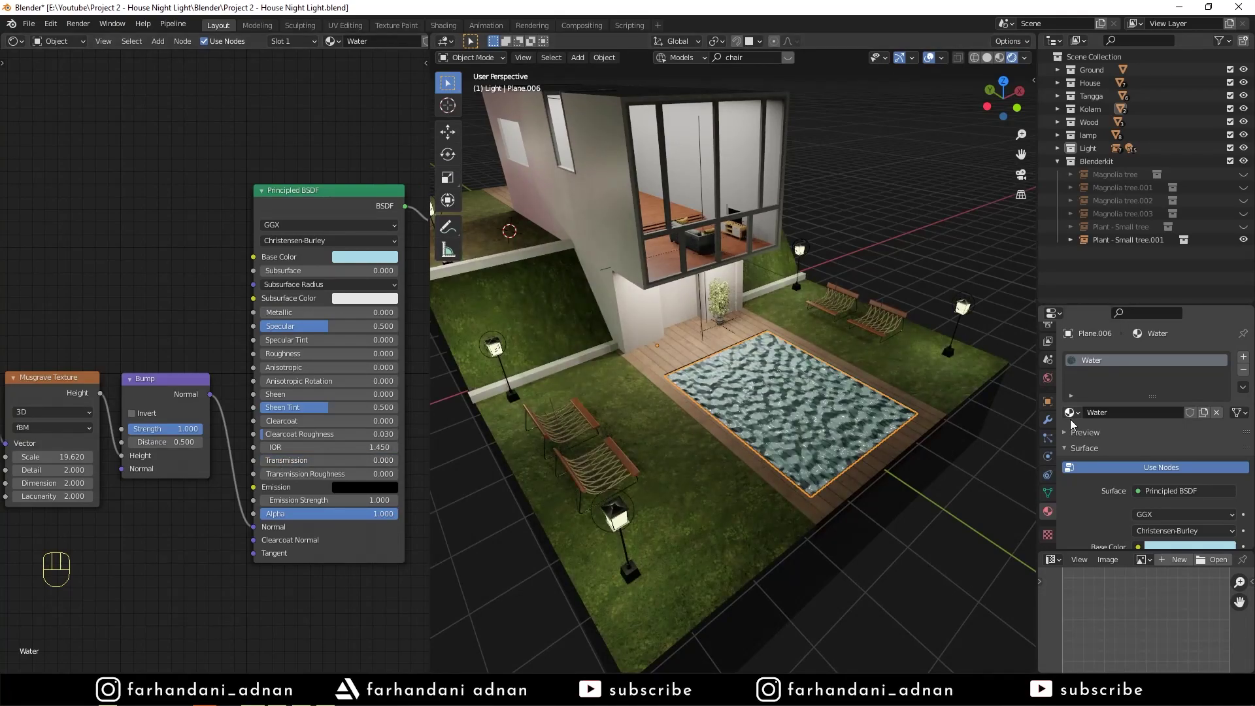
{"action": "left_click_drag", "start_coordinate": [721, 265], "coordinate": [732, 258]}
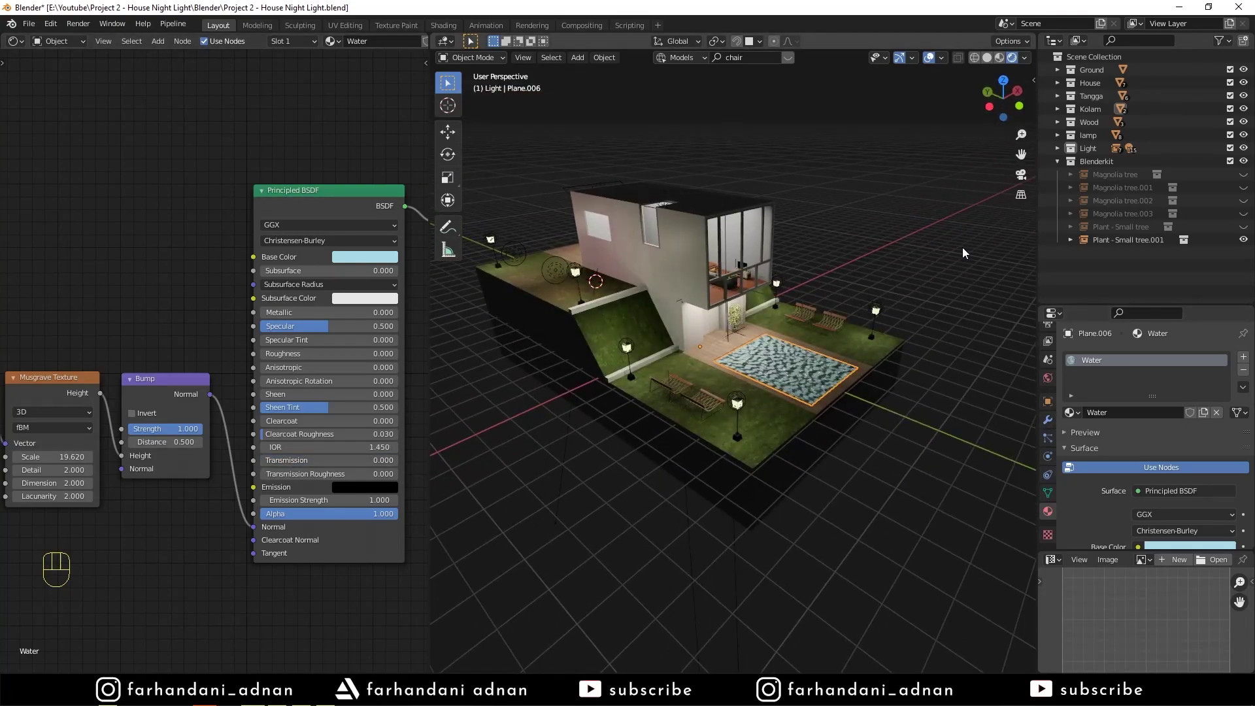
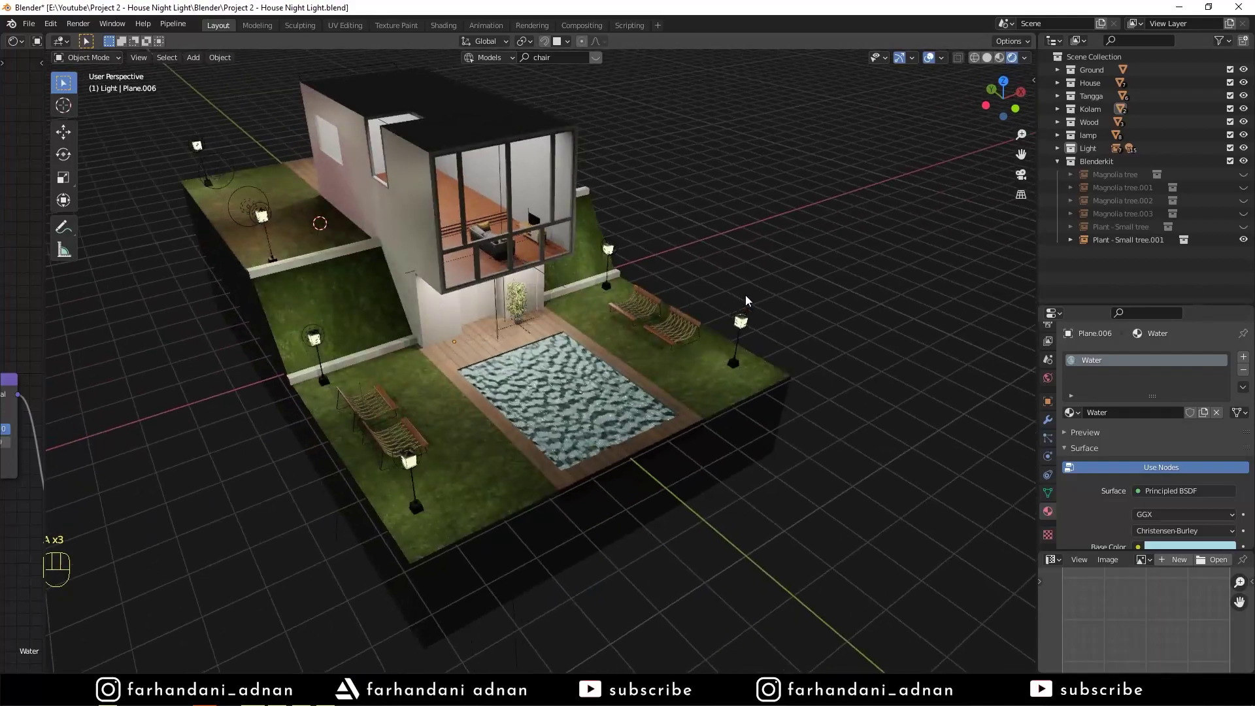
Step: Unhide the two magnolia trees and the small tree plant in the Outliner
{"action": "left_click", "coordinate": [1247, 227]}
{"action": "left_click", "coordinate": [1243, 210]}
{"action": "left_click", "coordinate": [1245, 201]}
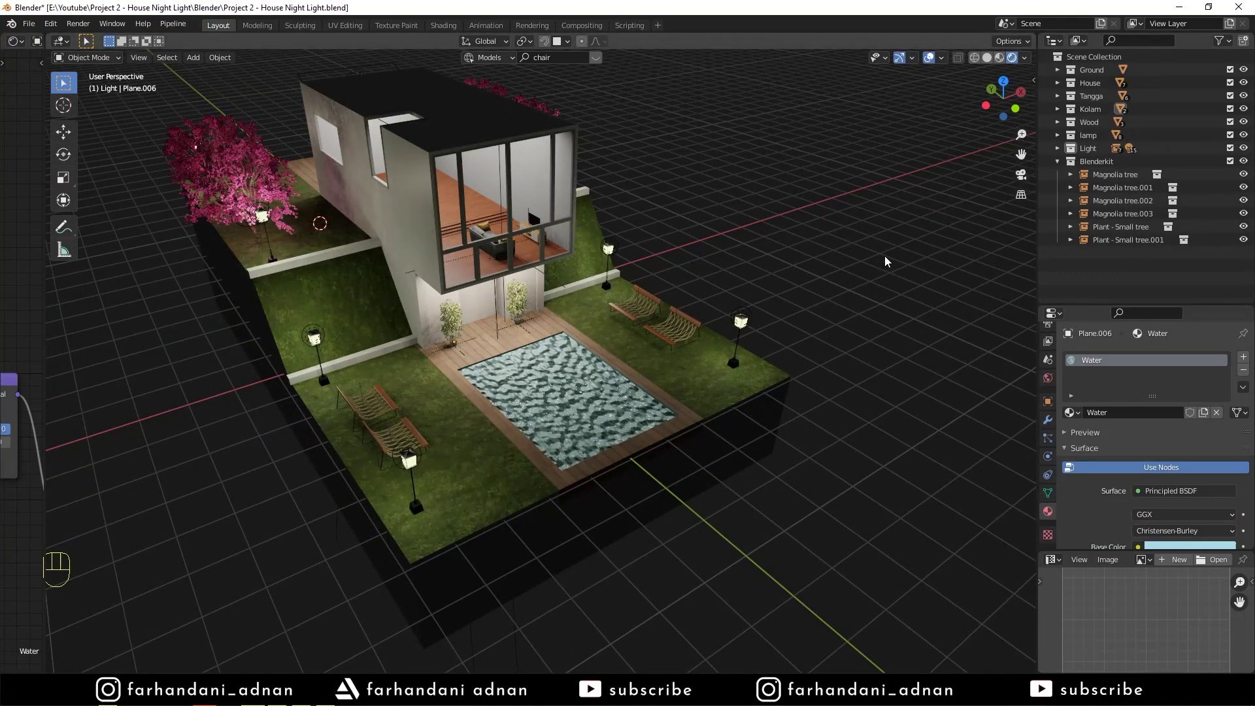
Step: Switch the viewport to Solid shading and reveal the sidebar add-on tabs
{"action": "key", "text": "n"}
{"action": "left_click_drag", "start_coordinate": [1098, 256], "coordinate": [1158, 276]}
{"action": "left_click_drag", "start_coordinate": [1107, 259], "coordinate": [892, 283]}
{"action": "key", "text": "z"}
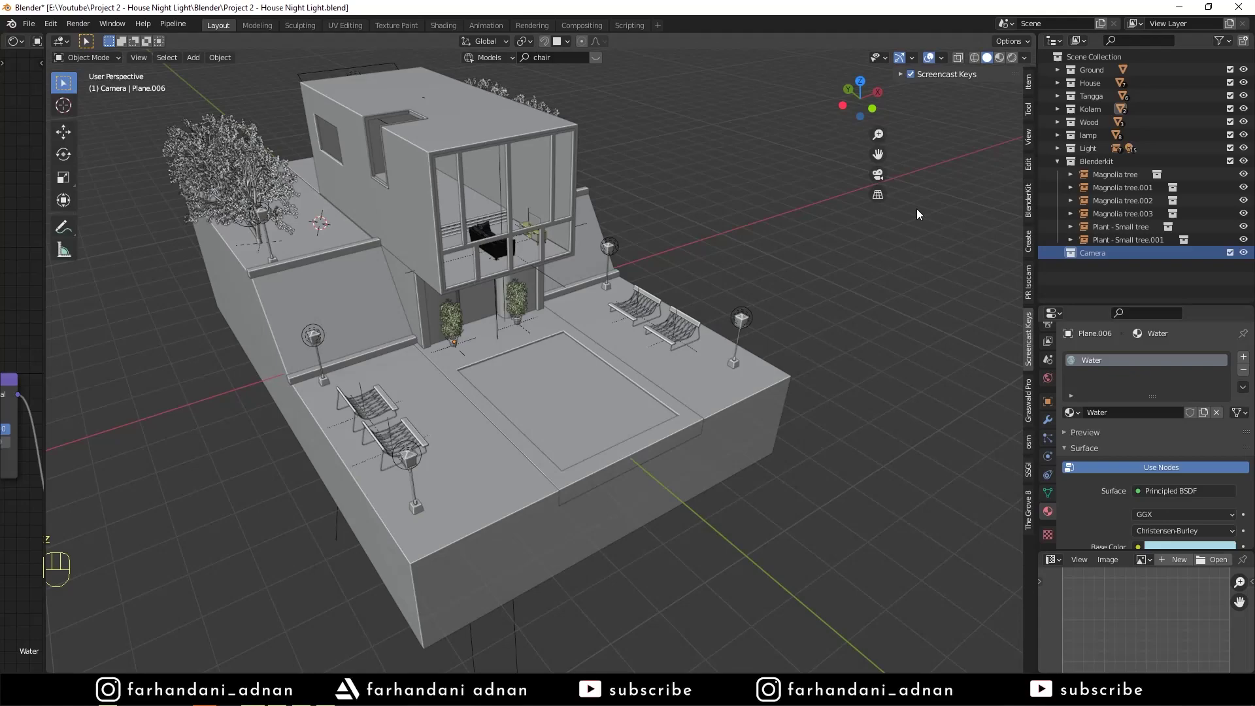
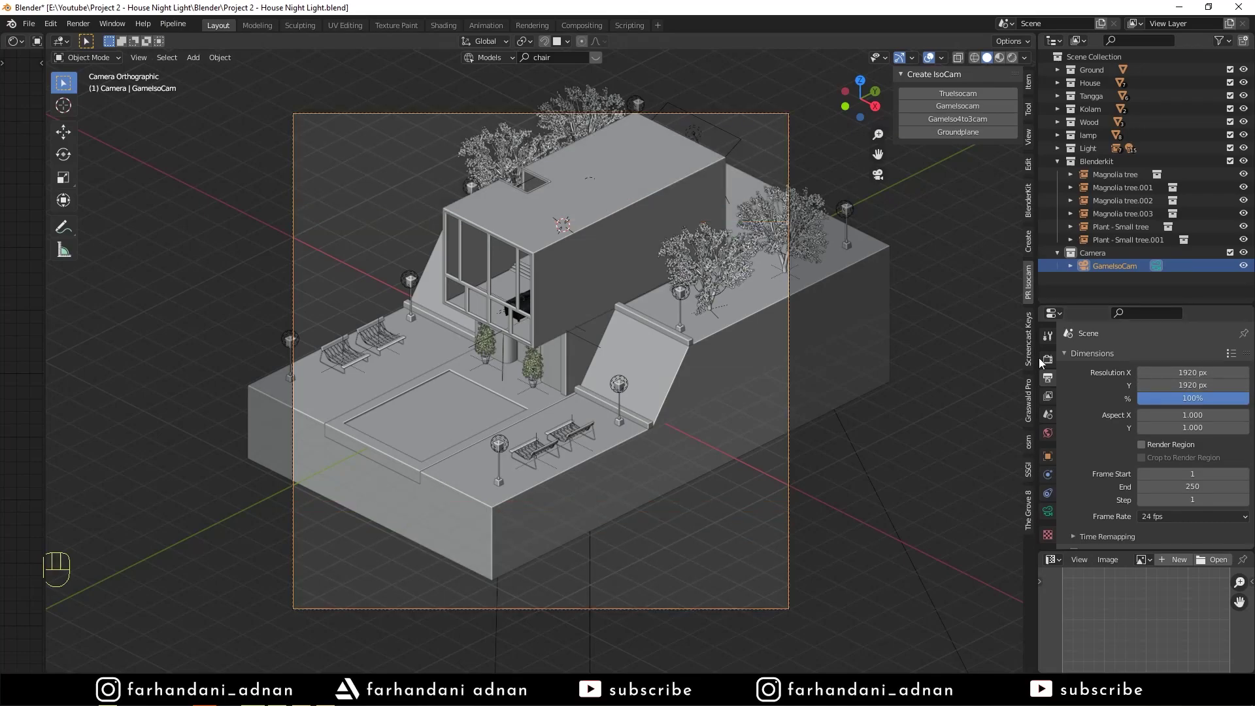
Step: Lock GameIsoCam to the view and frame the diorama inside the camera
{"action": "left_click", "coordinate": [1049, 511]}
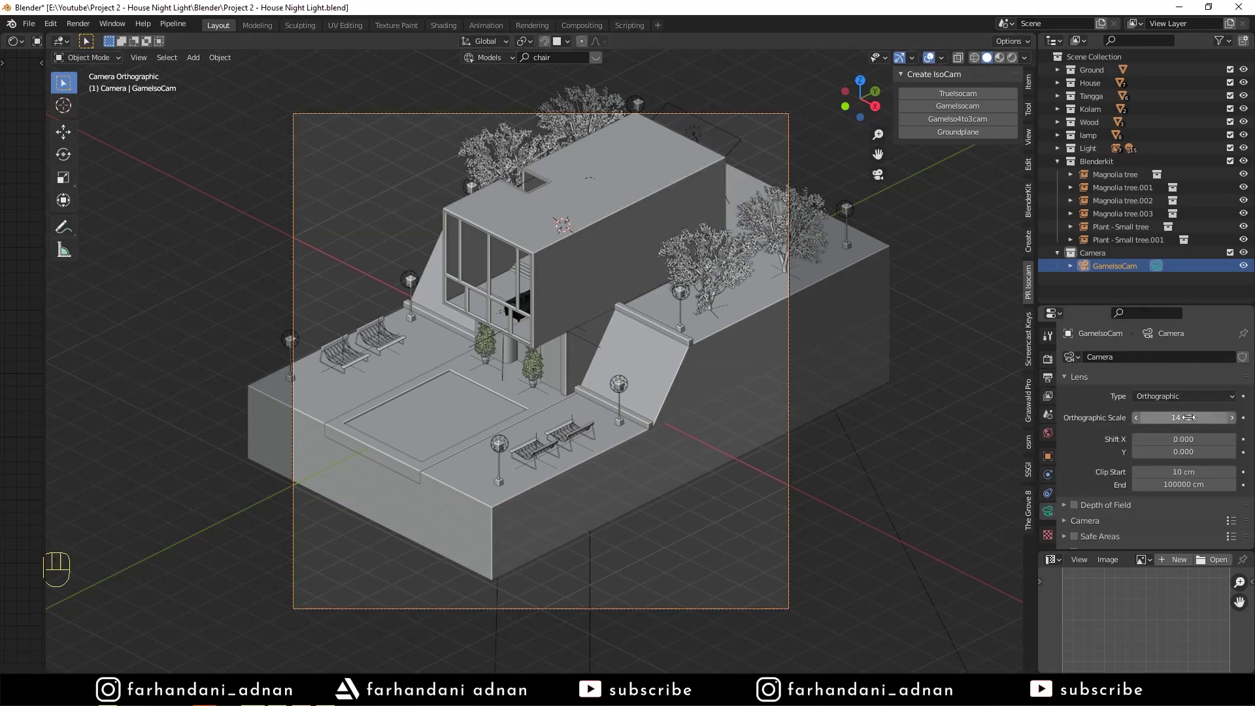
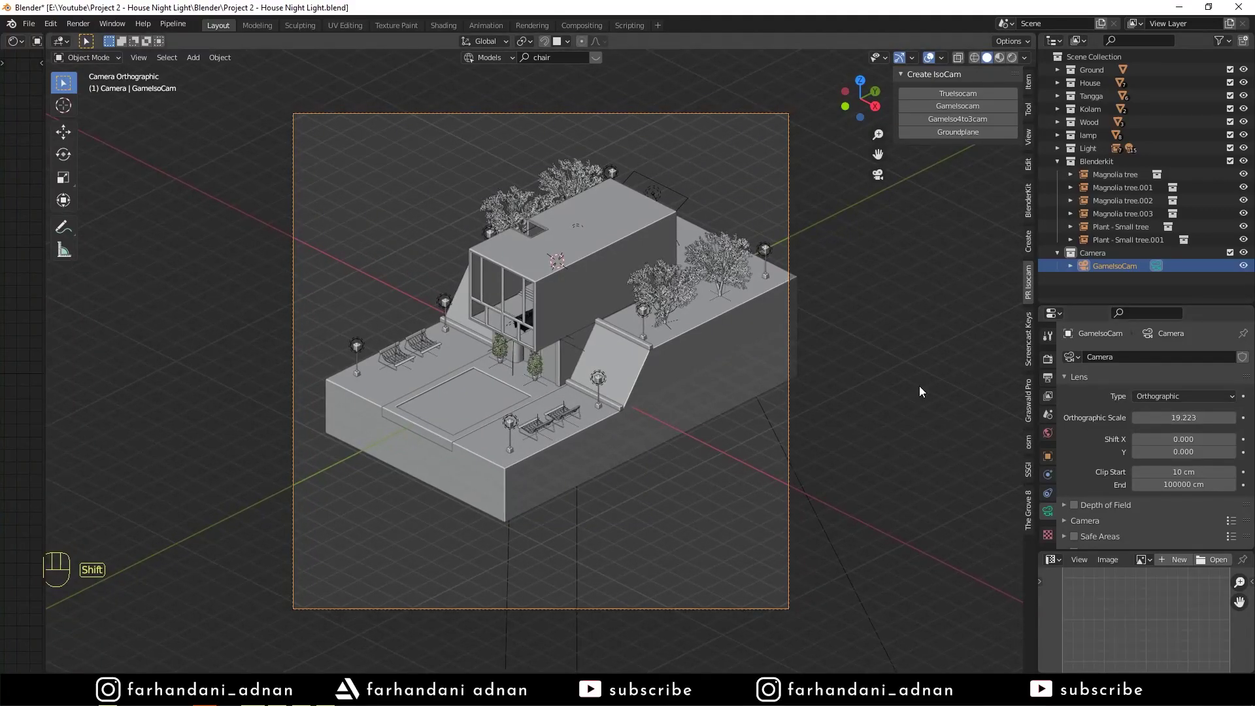
{"action": "left_click", "coordinate": [1031, 147]}
{"action": "left_click", "coordinate": [966, 240]}
{"action": "left_click_drag", "start_coordinate": [703, 249], "coordinate": [693, 251]}
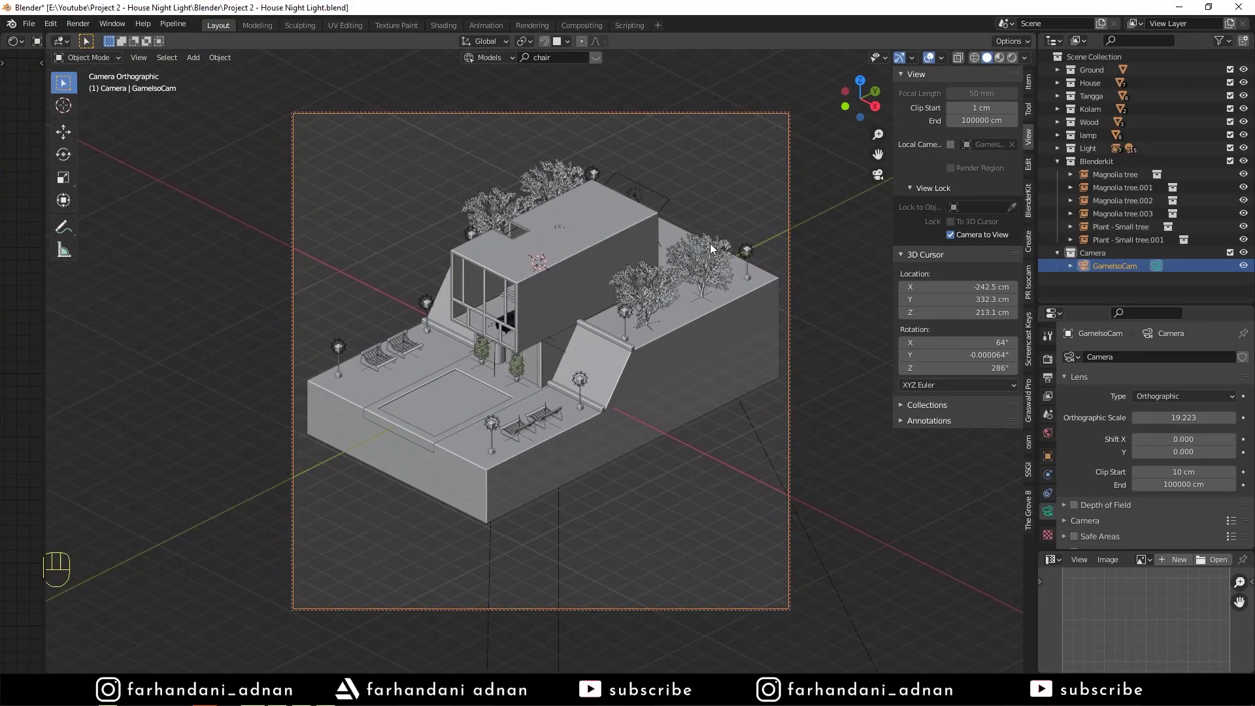
{"action": "middle_click", "coordinate": [706, 256]}
Step: Select all objects and rotate them 90° around Z, then clear the selection
{"action": "key", "text": "a"}
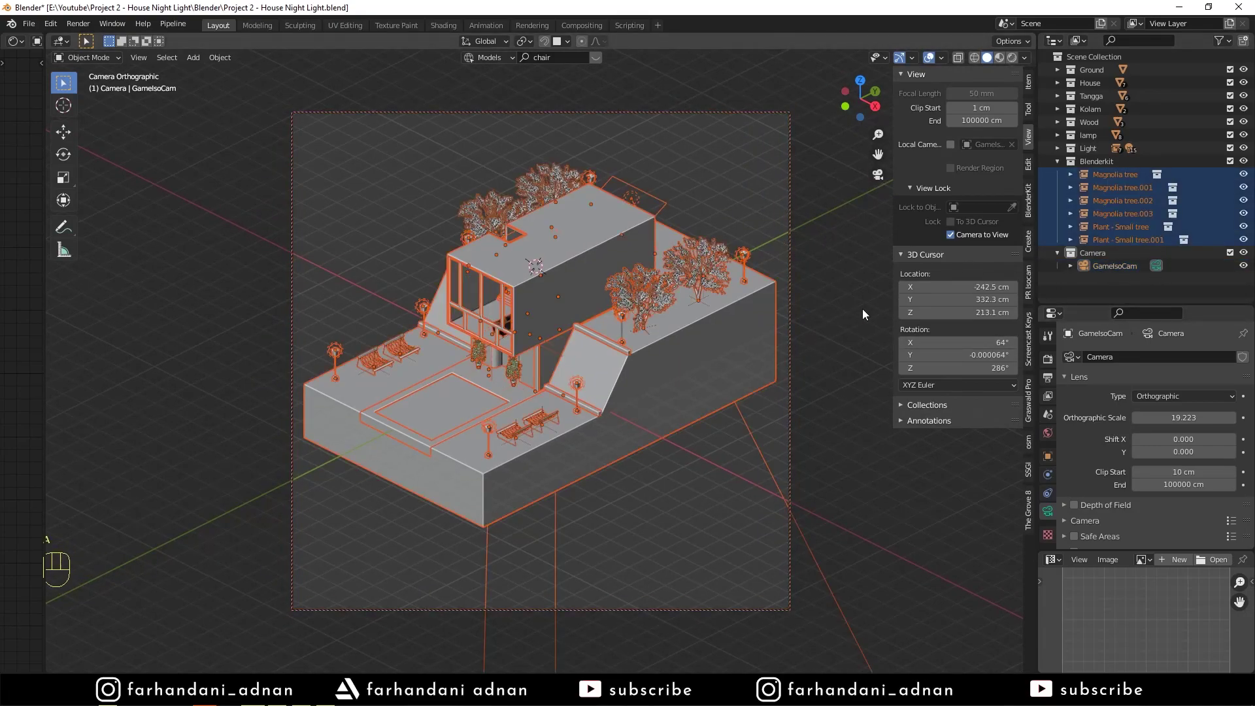
{"action": "key", "text": "s"}
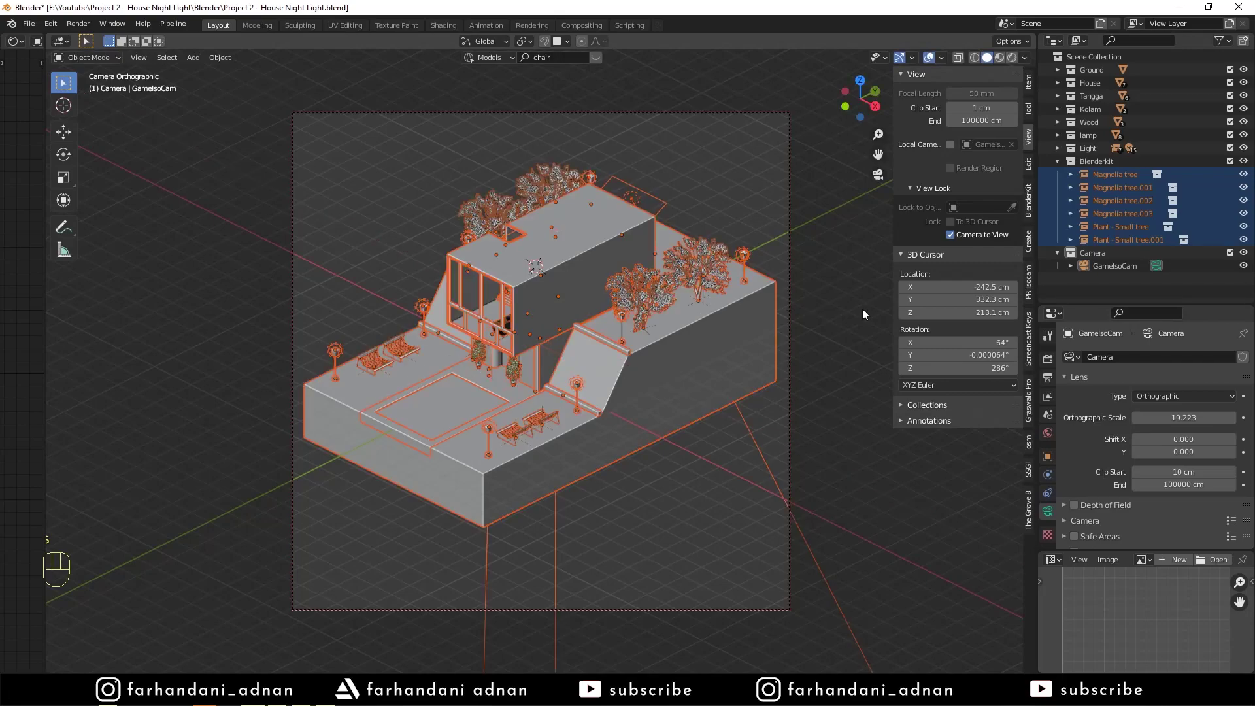
{"action": "key", "text": "r"}
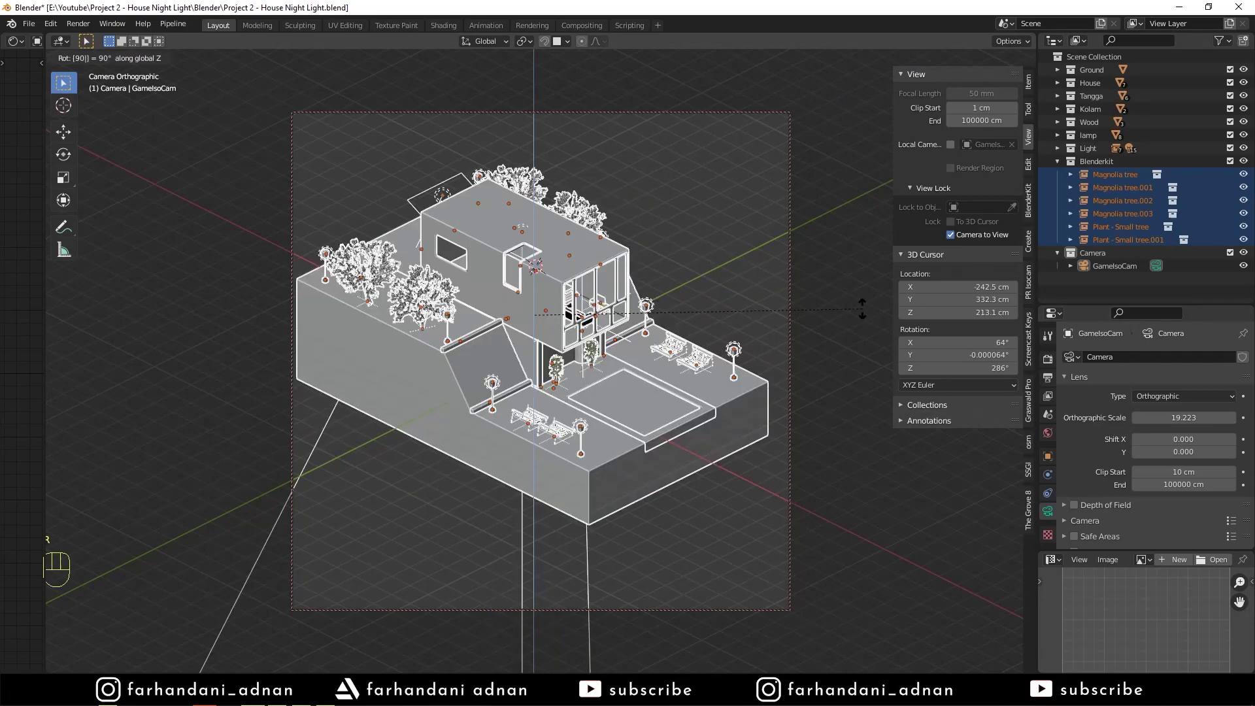
{"action": "middle_click", "coordinate": [573, 238]}
{"action": "middle_click", "coordinate": [583, 240]}
{"action": "middle_click", "coordinate": [666, 248]}
{"action": "left_click", "coordinate": [834, 245]}
{"action": "left_click", "coordinate": [964, 239]}
{"action": "left_click_drag", "start_coordinate": [525, 213], "coordinate": [589, 232]}
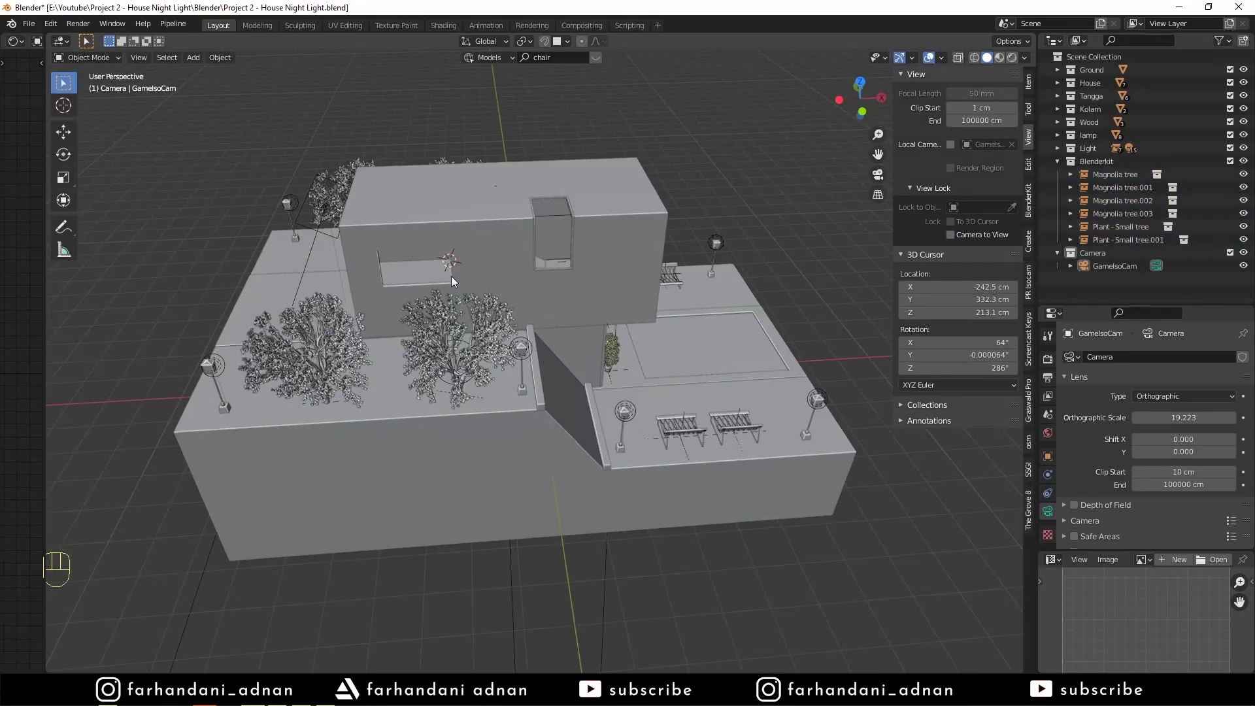
Step: Duplicate the area light as Area.005 and move it vertically above the rotated house
{"action": "middle_click", "coordinate": [436, 254]}
{"action": "left_click_drag", "start_coordinate": [495, 327], "coordinate": [552, 321]}
{"action": "key", "text": "shift+d"}
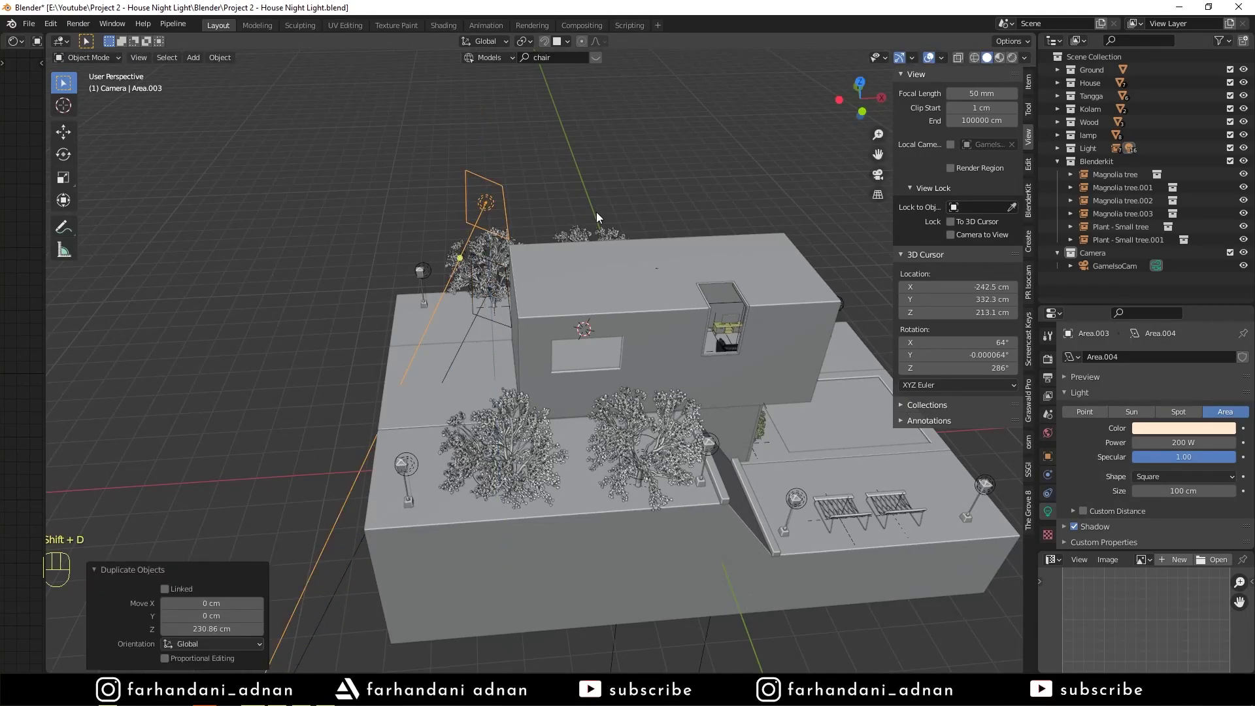
{"action": "key", "text": "r"}
{"action": "key", "text": "x"}
{"action": "key", "text": "shift+a"}
{"action": "key", "text": "shift+a"}
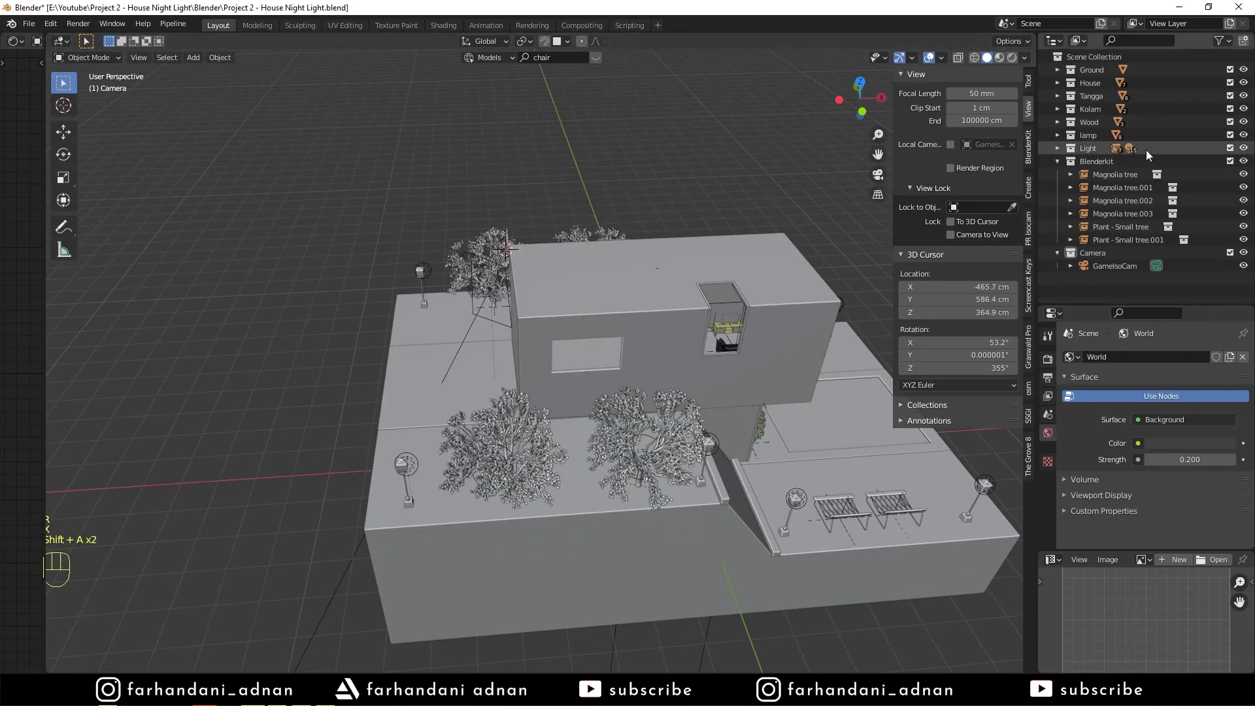
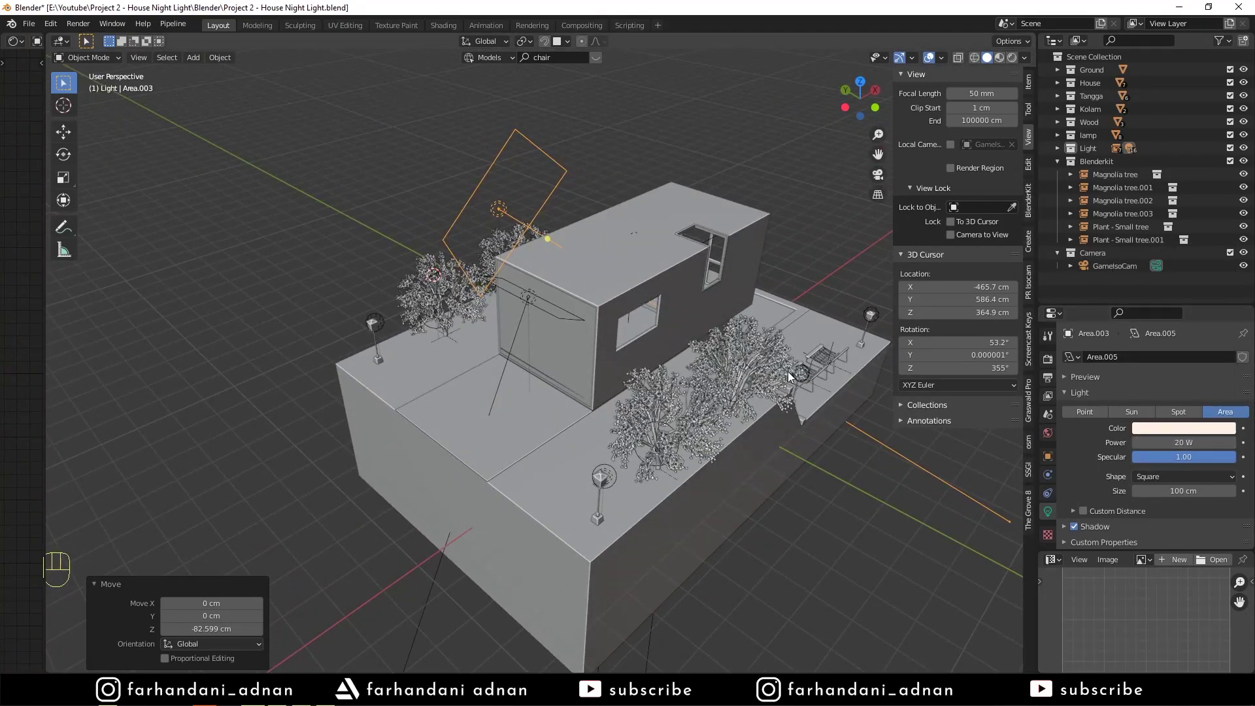
Step: Check the lighting through the camera in Rendered preview, then return to Solid shading
{"action": "key", "text": "KP_0"}
{"action": "key", "text": "a"}
{"action": "key", "text": "a"}
{"action": "key", "text": "z"}
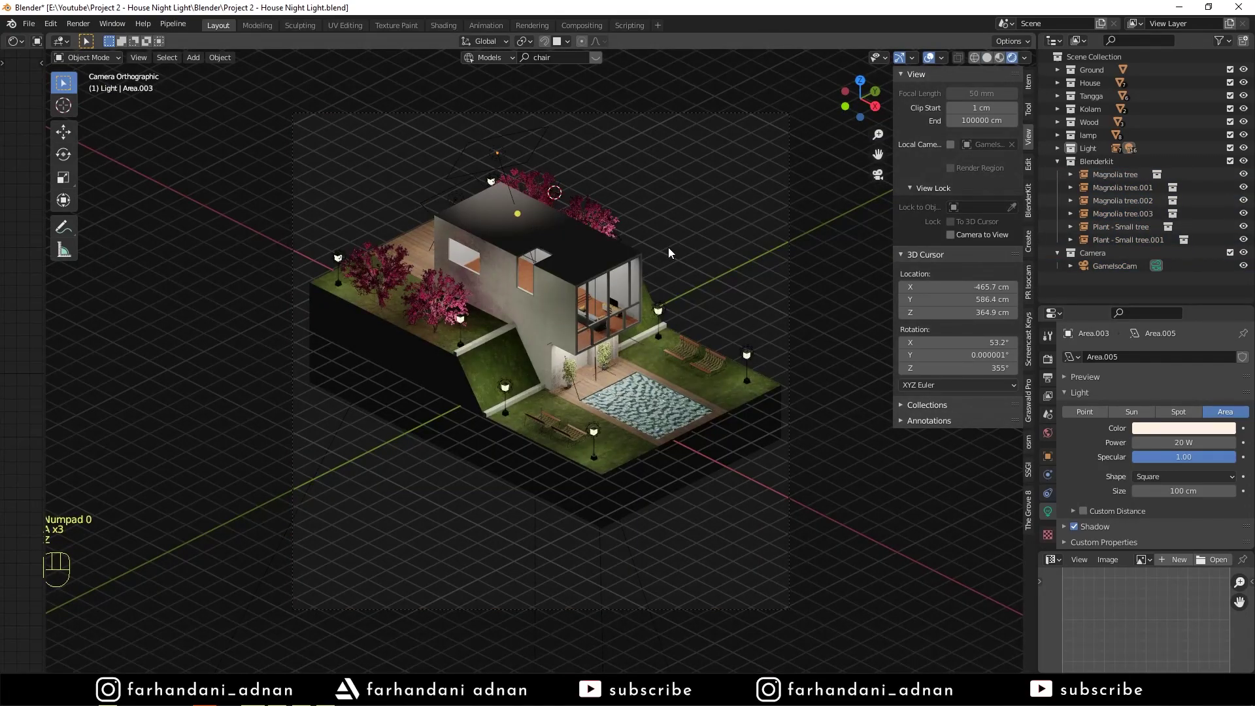
{"action": "key", "text": "z"}
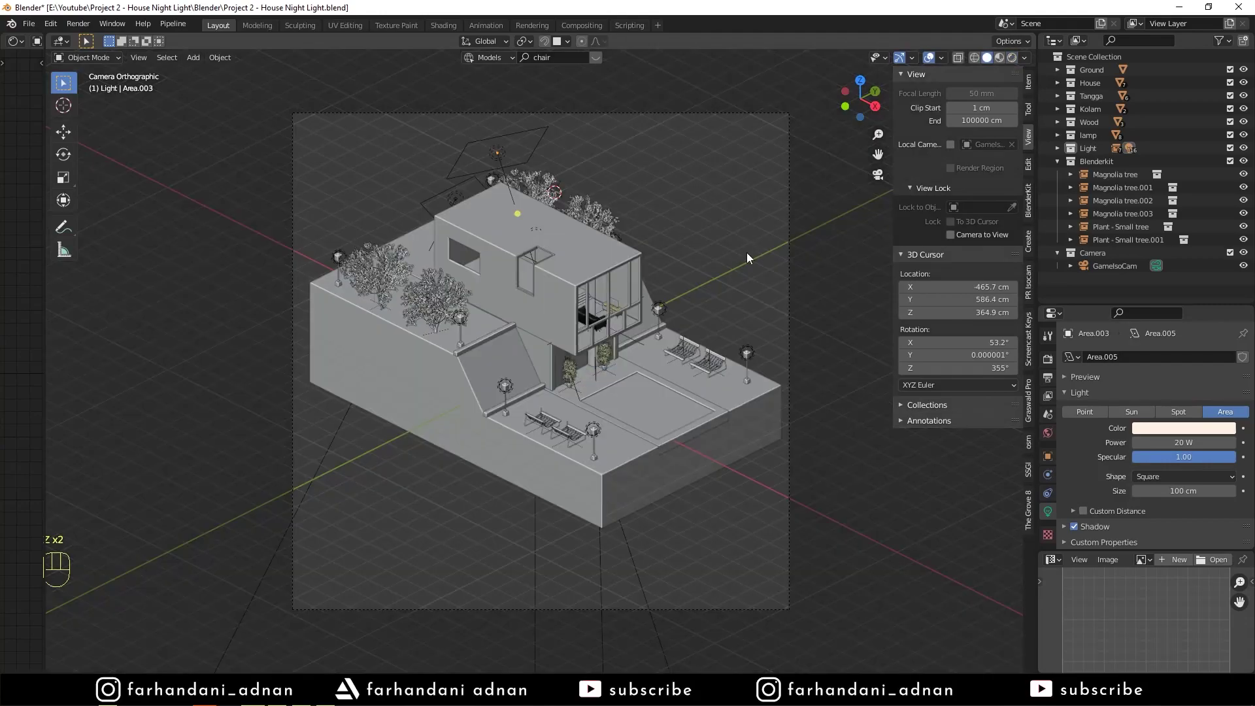
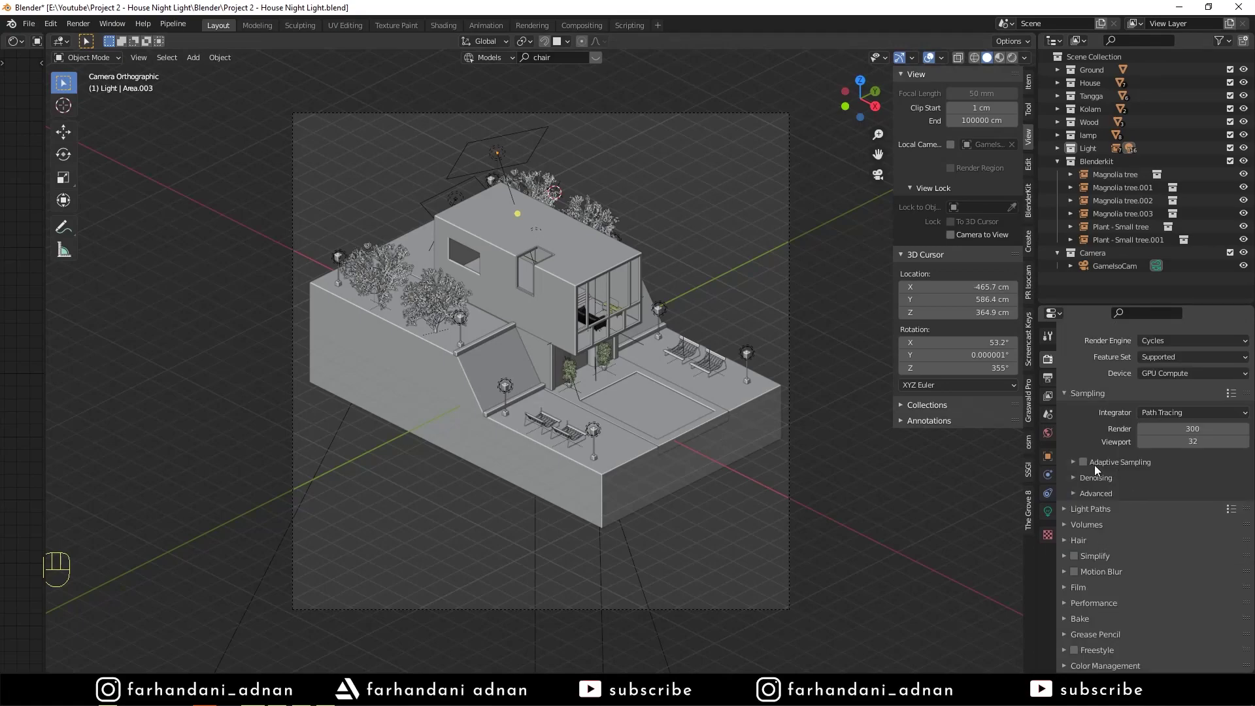
Step: Create a new collection below Camera in the Outliner and start renaming it
{"action": "key", "text": "a"}
{"action": "key", "text": "="}
{"action": "left_click_drag", "start_coordinate": [577, 375], "coordinate": [599, 389]}
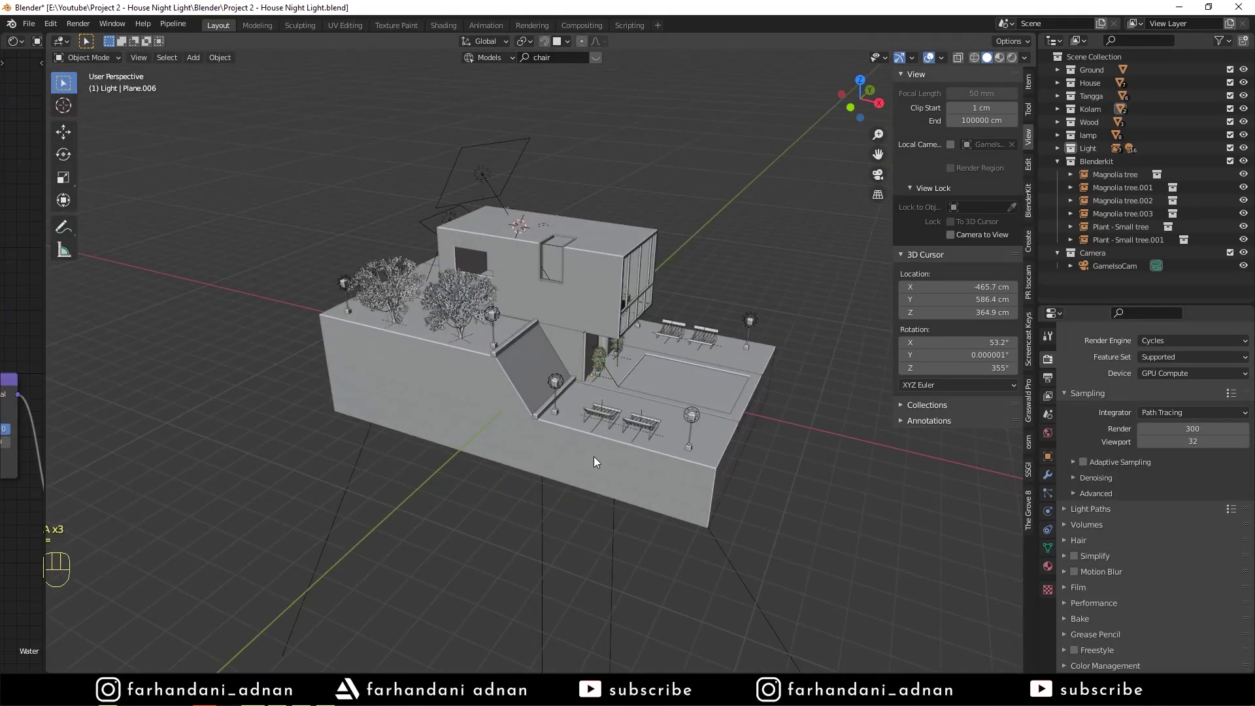
{"action": "key", "text": "shift+a"}
{"action": "left_click", "coordinate": [1061, 256]}
{"action": "left_click", "coordinate": [1098, 268]}
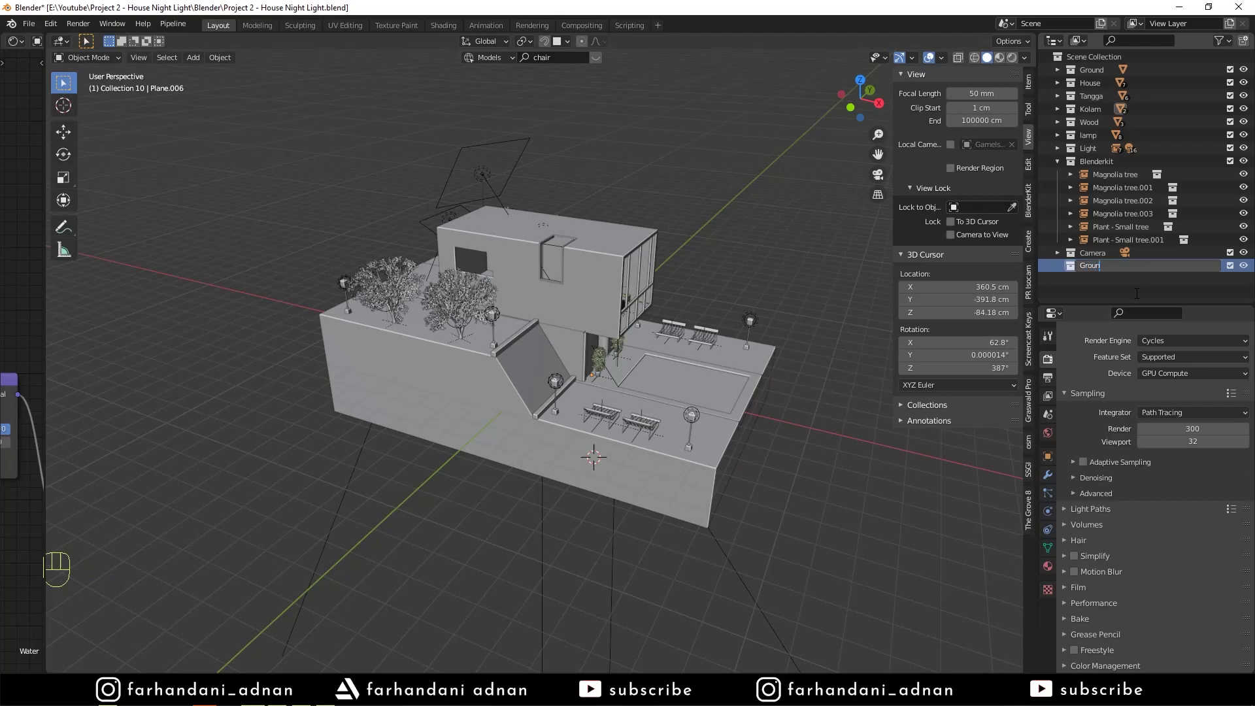
Step: Name the collection Ground 2, add a plane, scale it up and lower it beneath the diorama
{"action": "key", "text": "shift+a"}
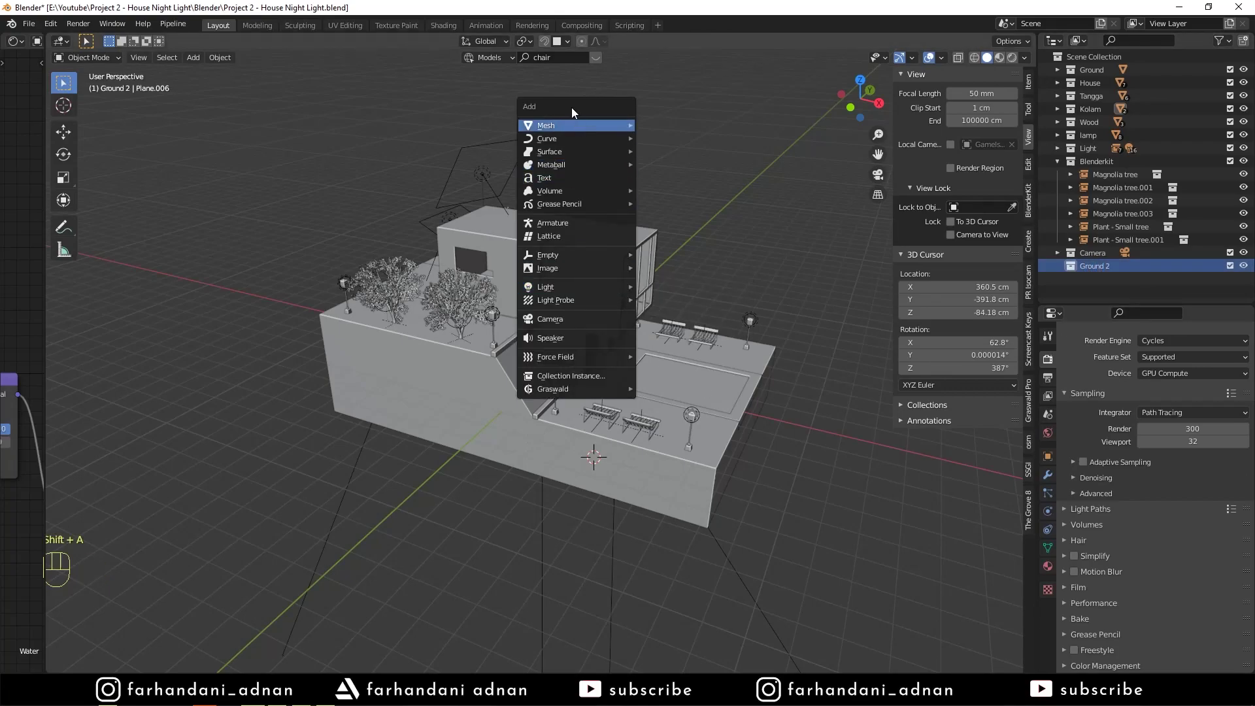
{"action": "left_click_drag", "start_coordinate": [626, 290], "coordinate": [575, 350]}
{"action": "key", "text": "s"}
{"action": "key", "text": "g"}
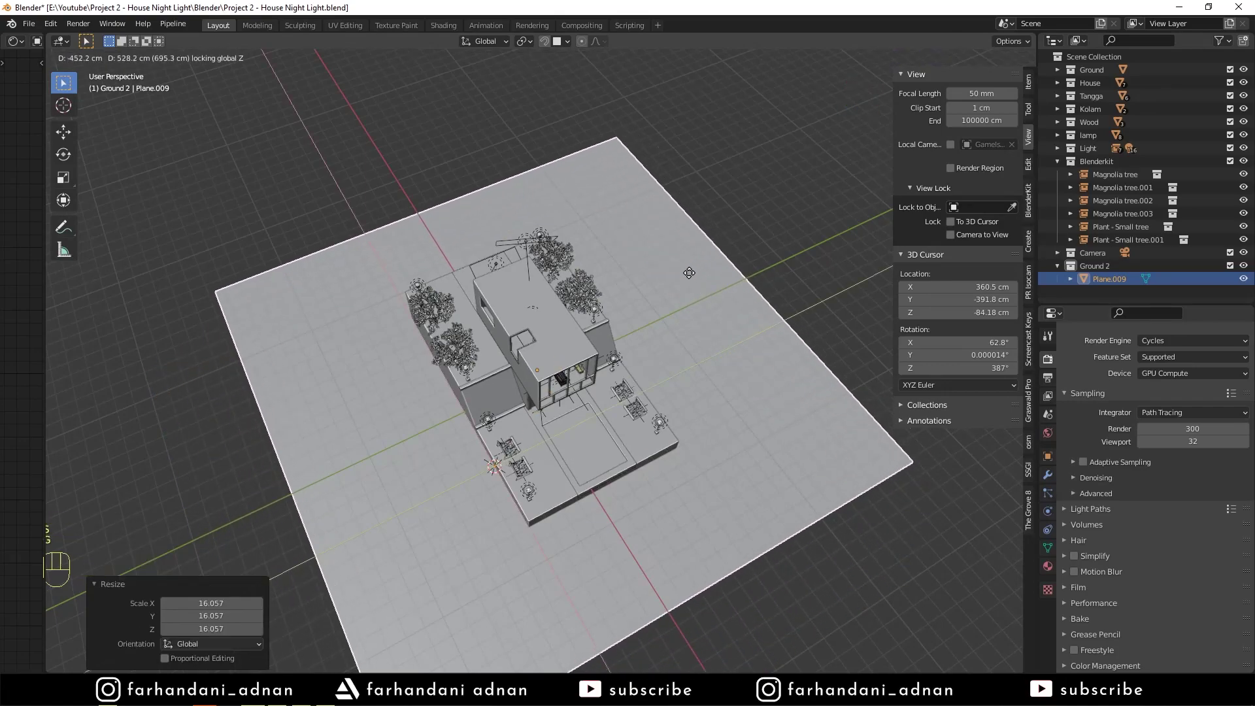
{"action": "key", "text": "KP_0"}
{"action": "key", "text": "g"}
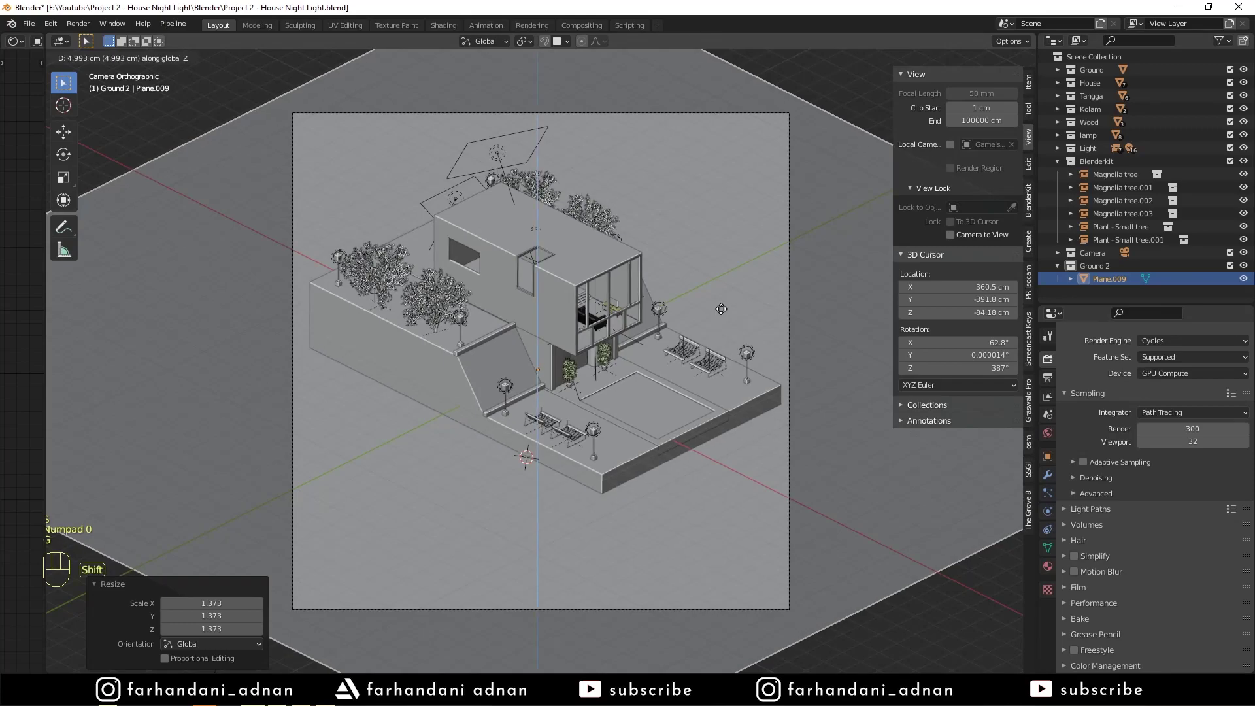
Step: Give the plane a new Ground2 material with a mid-grey base colour
{"action": "left_click", "coordinate": [1048, 572]}
{"action": "left_click_drag", "start_coordinate": [1137, 402], "coordinate": [1119, 379]}
{"action": "left_click_drag", "start_coordinate": [1109, 364], "coordinate": [1138, 362]}
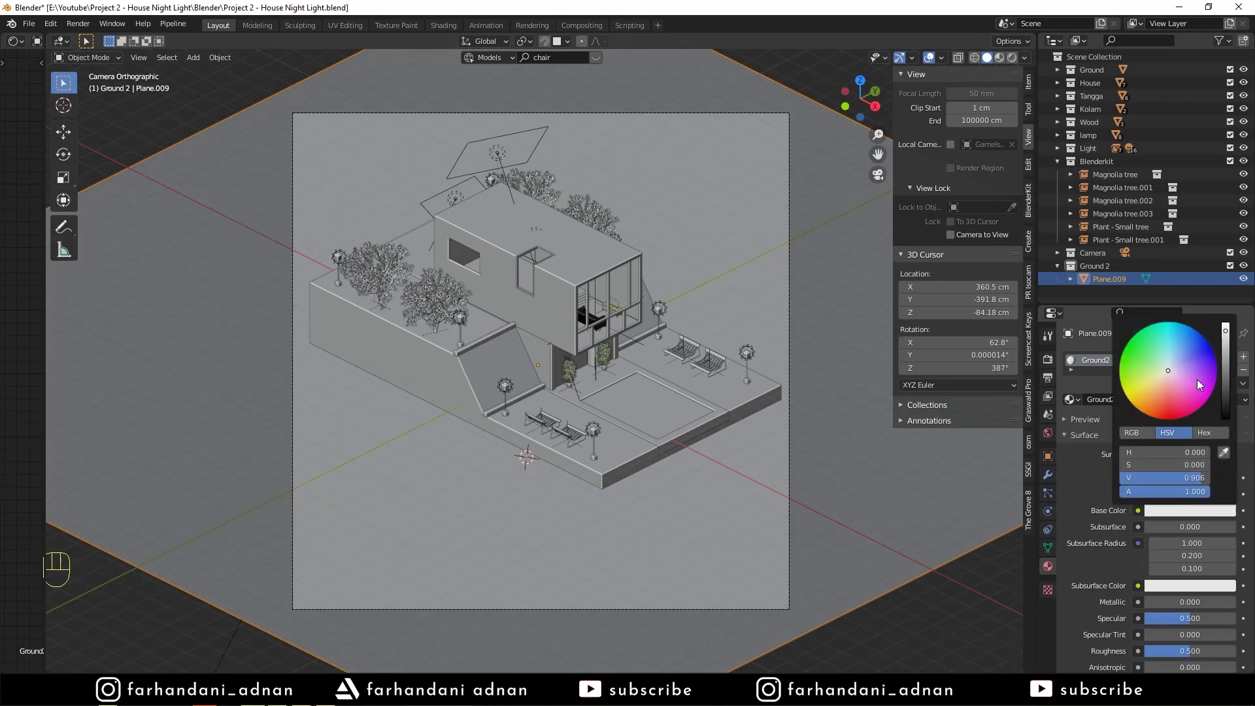
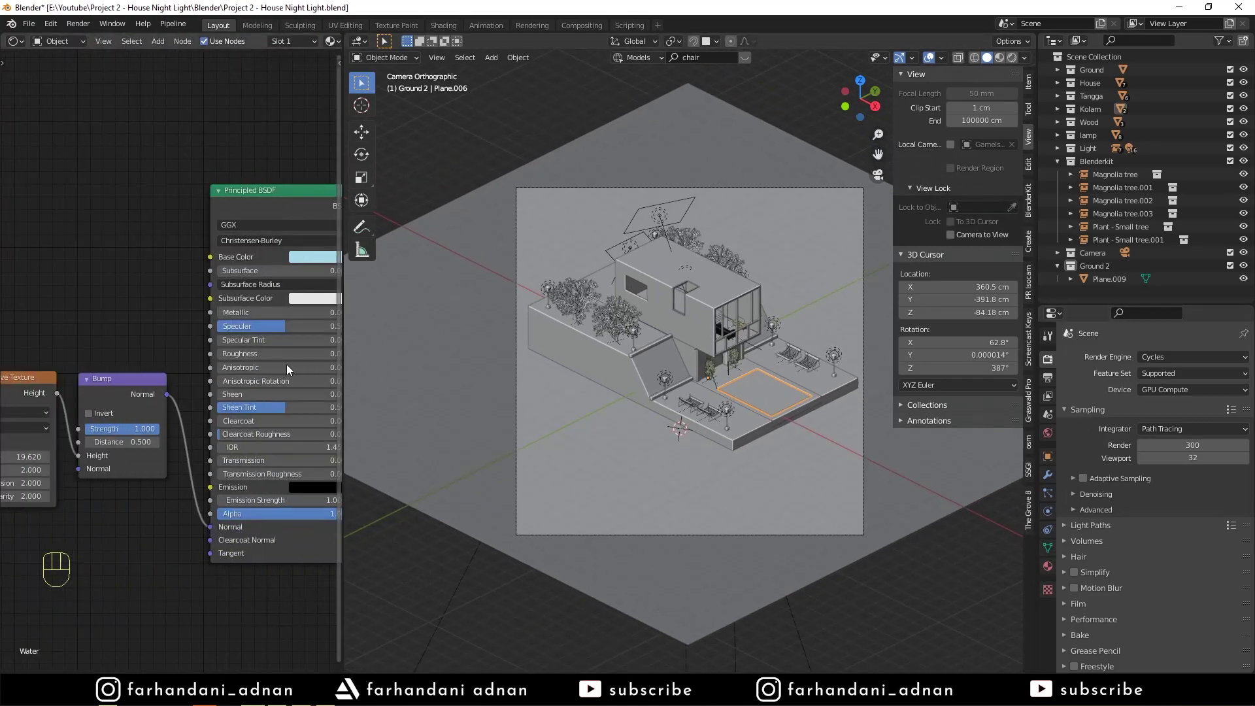
Step: Pan the Shader Editor to bring the Principled BSDF node into view
{"action": "middle_click", "coordinate": [221, 177]}
{"action": "left_click_drag", "start_coordinate": [130, 444], "coordinate": [256, 448]}
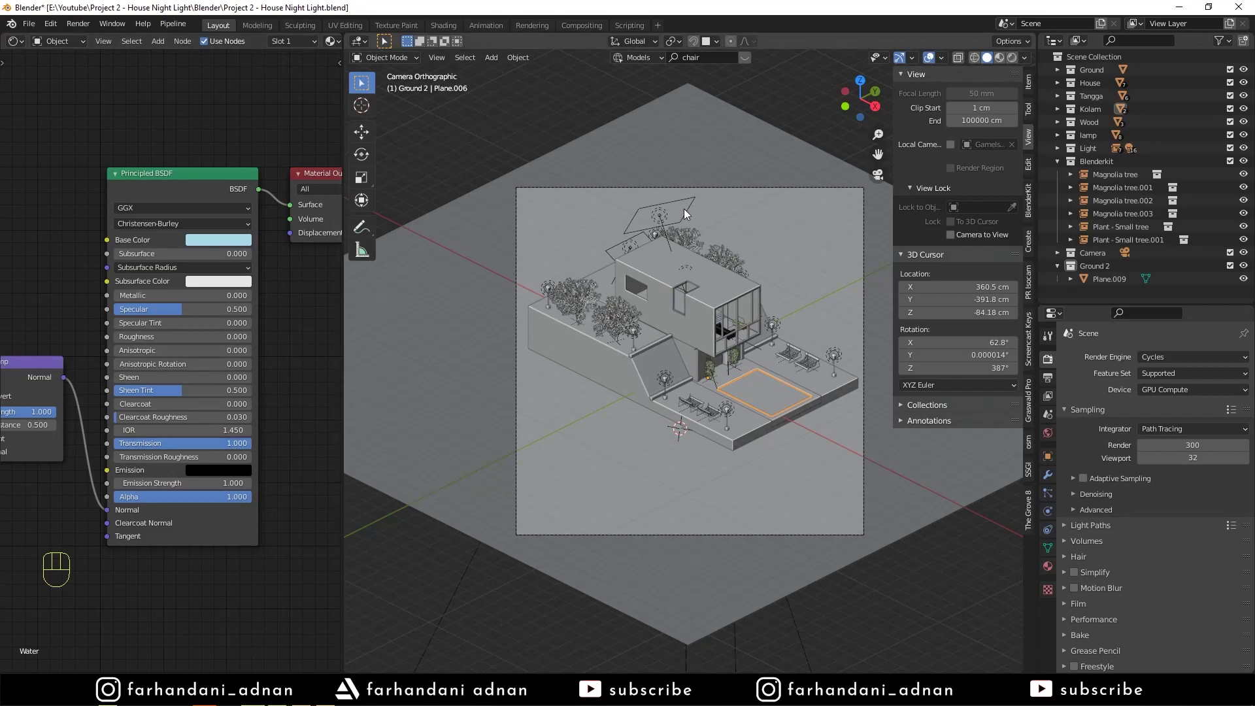
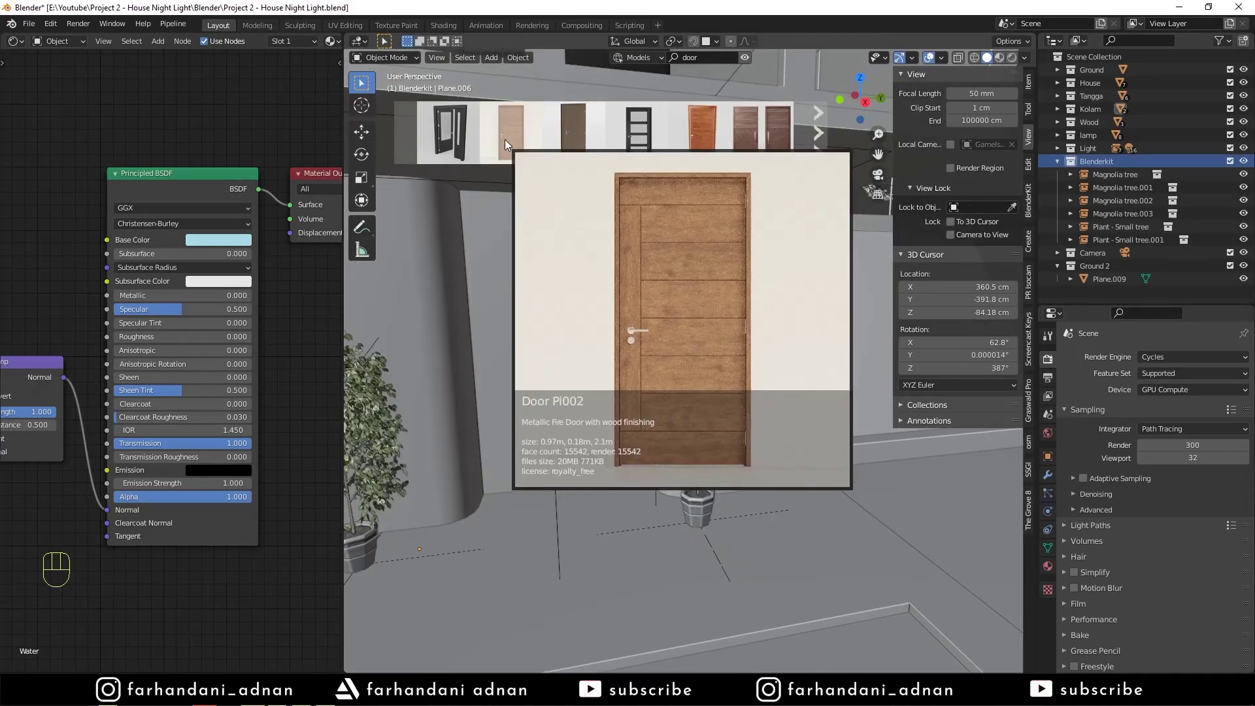
Step: Drop the BlenderKit Door PI002 near the house entrance
{"action": "middle_click", "coordinate": [730, 430]}
{"action": "left_click_drag", "start_coordinate": [787, 455], "coordinate": [804, 401]}
{"action": "left_click", "coordinate": [753, 347]}
{"action": "middle_click", "coordinate": [788, 362]}
{"action": "key", "text": "n"}
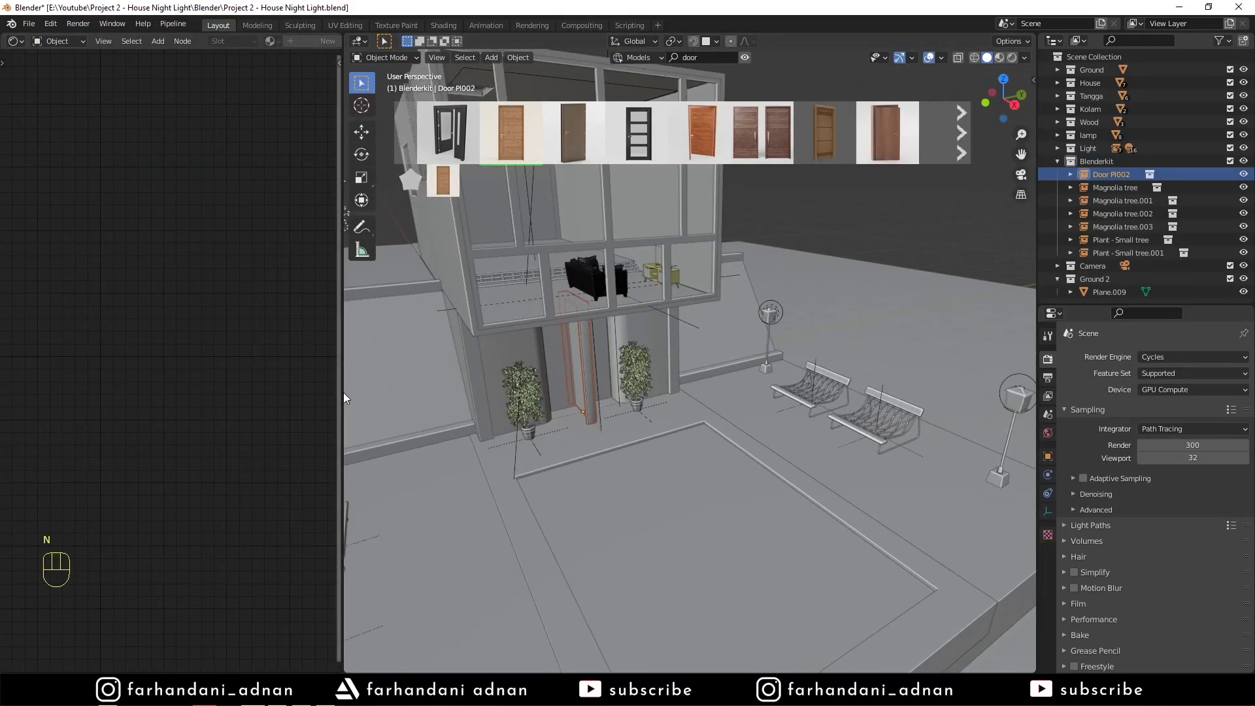
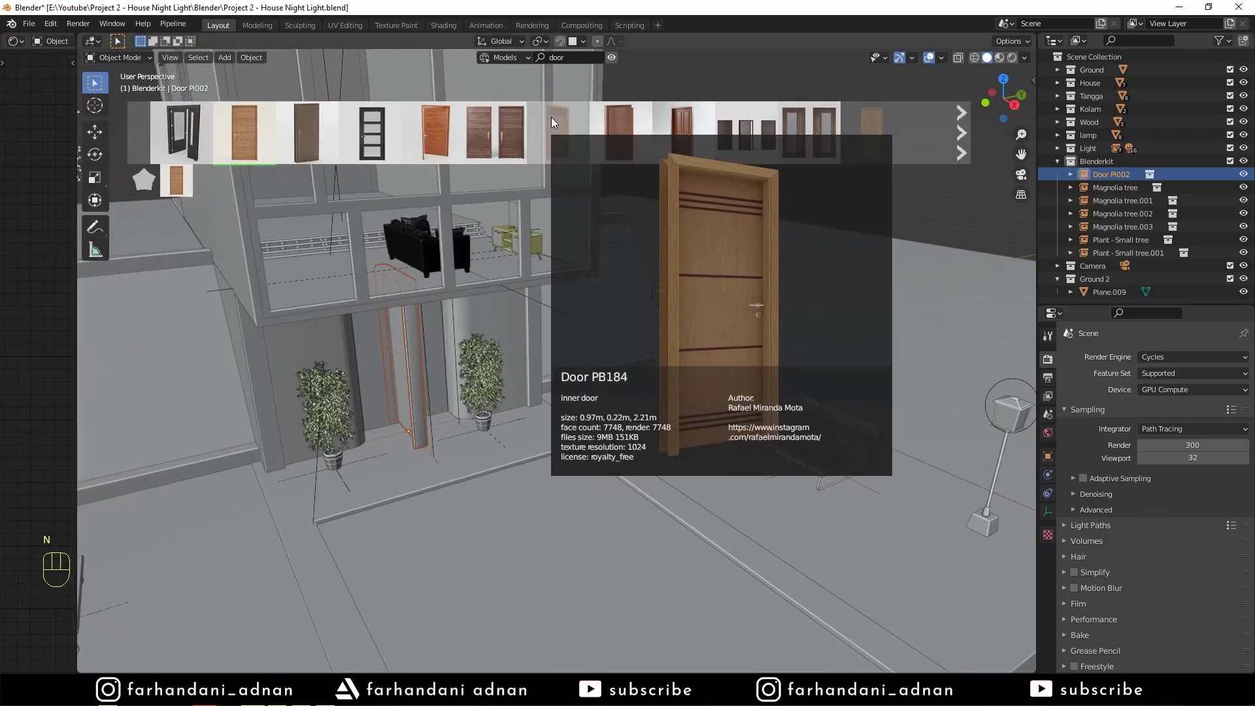
Step: Rotate, shrink and slide the door along X to fit the doorway, then view it through the camera
{"action": "key", "text": "r"}
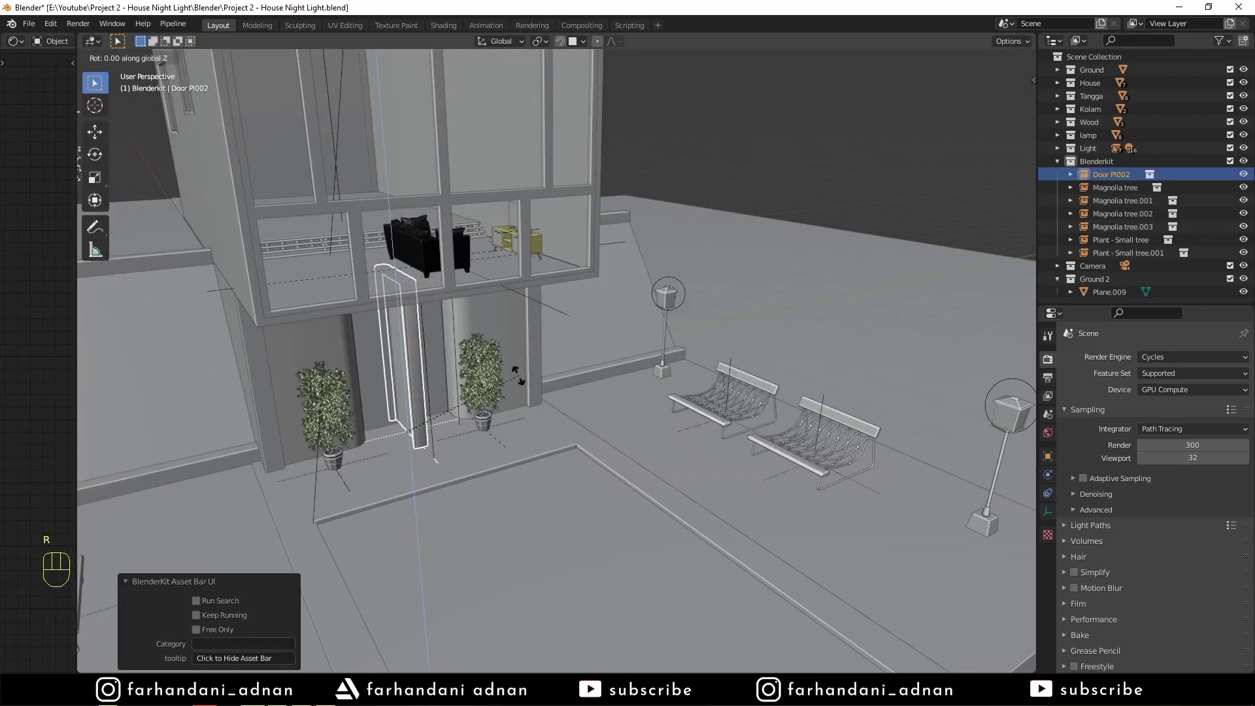
{"action": "key", "text": "s"}
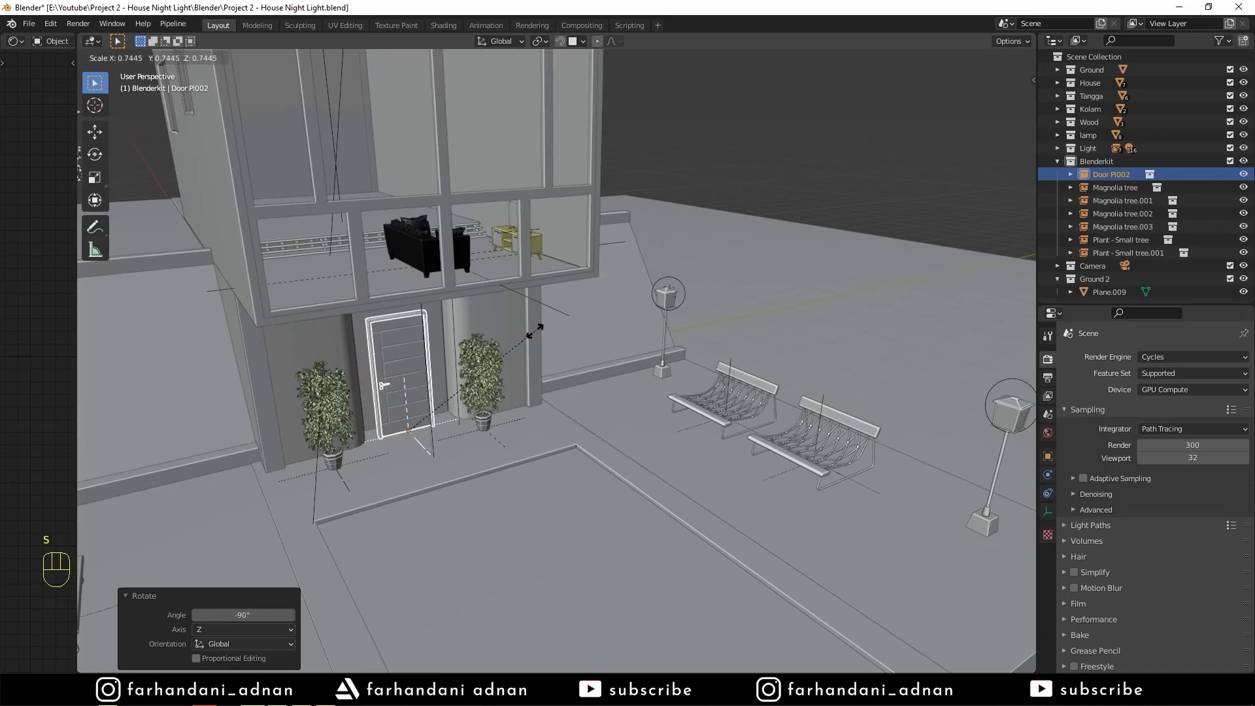
{"action": "middle_click", "coordinate": [563, 417]}
{"action": "key", "text": "g"}
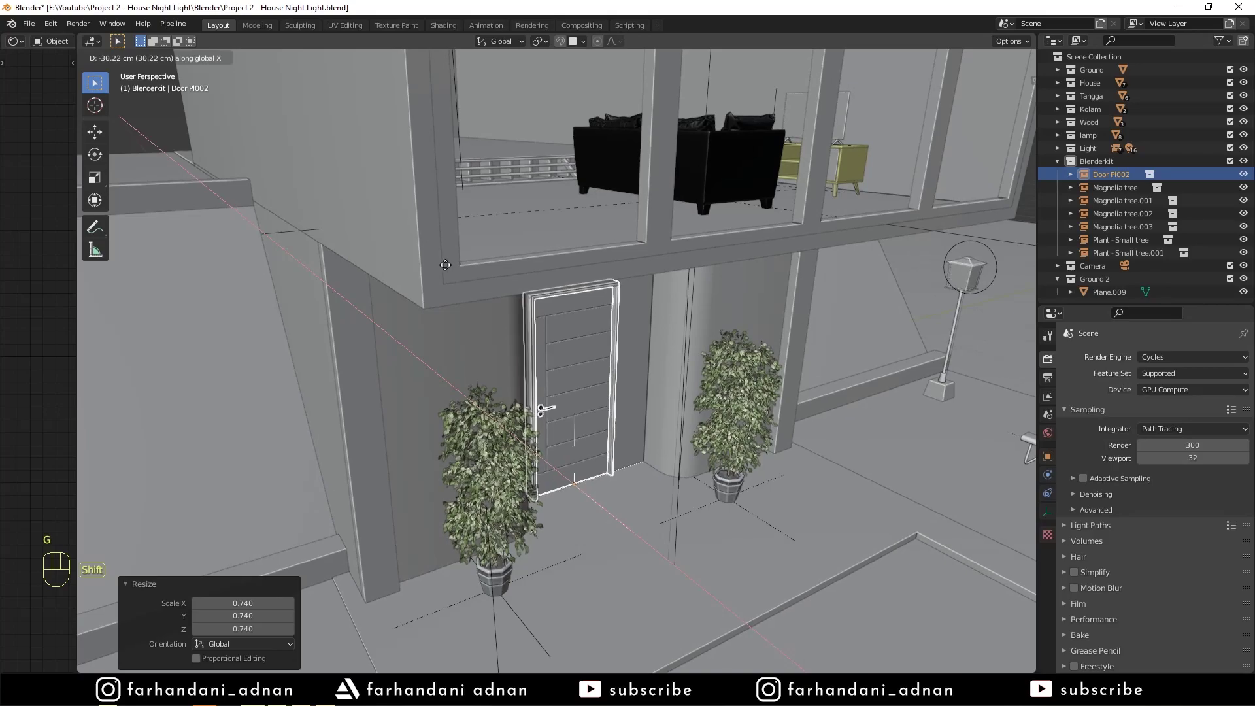
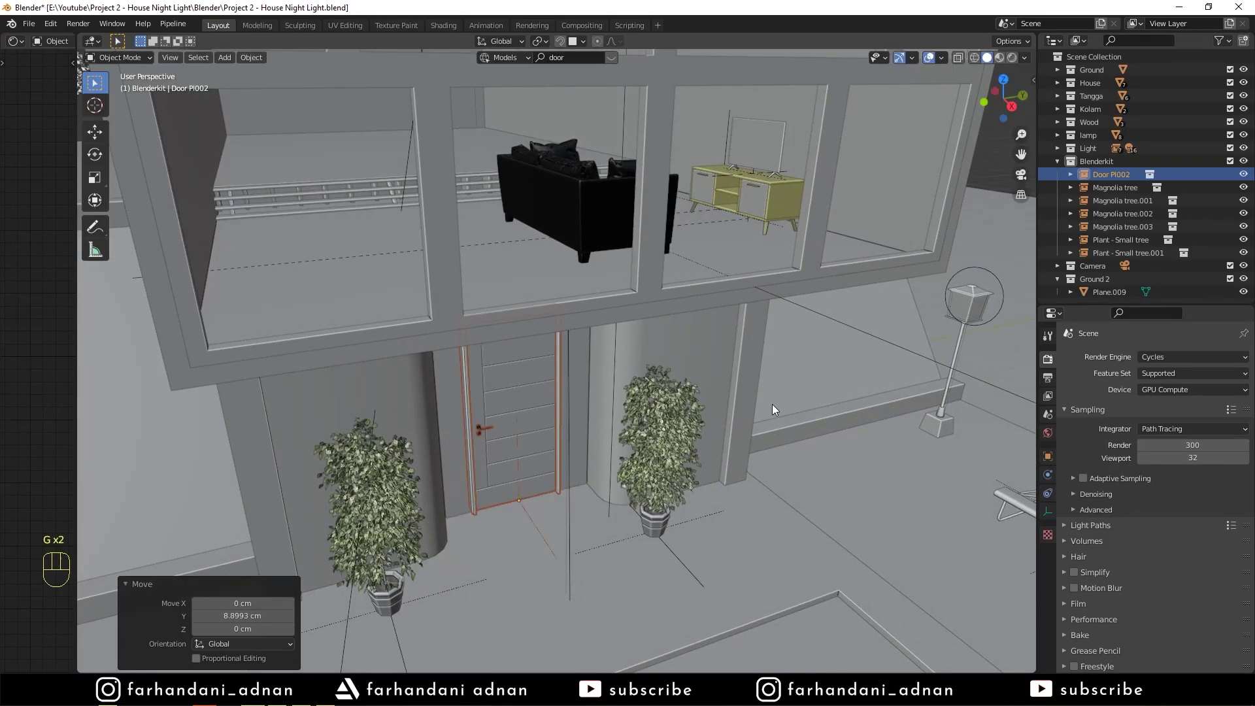
{"action": "key", "text": "KP_0"}
Step: Choose the viewport shading and launch the final render of the camera view
{"action": "key", "text": "a"}
{"action": "key", "text": "a"}
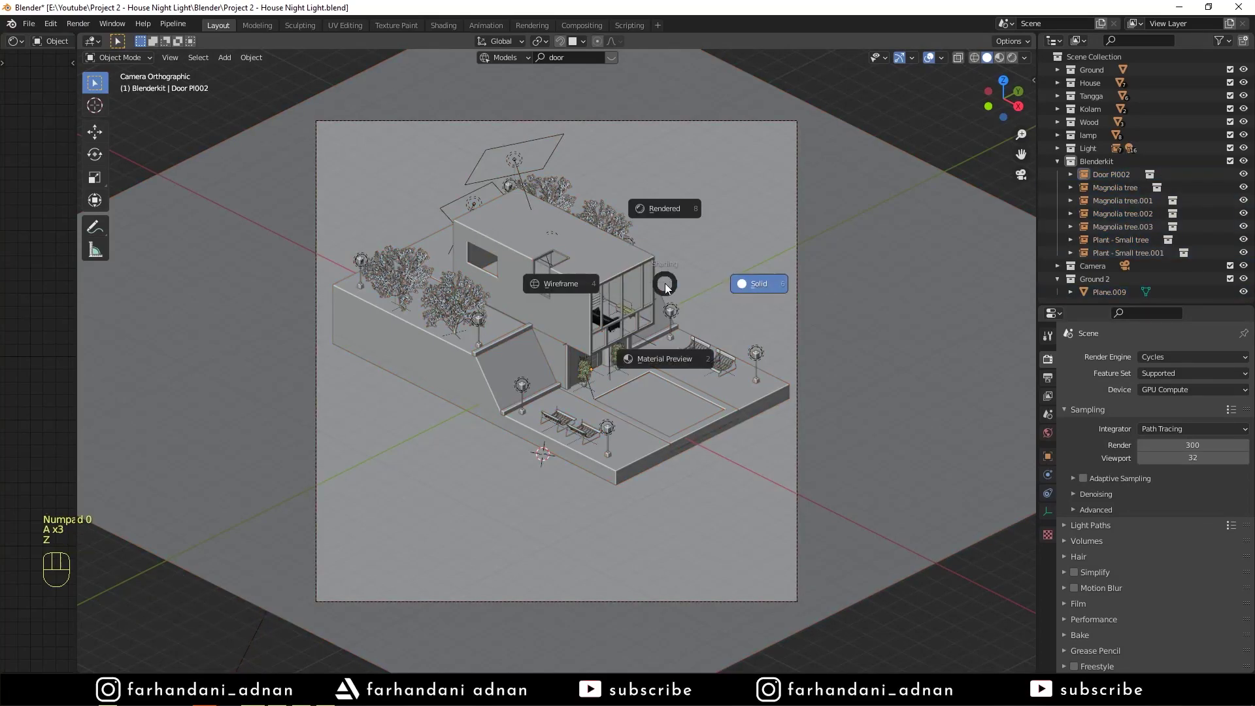
{"action": "key", "text": "z"}
{"action": "left_click_drag", "start_coordinate": [76, 22], "coordinate": [103, 37]}
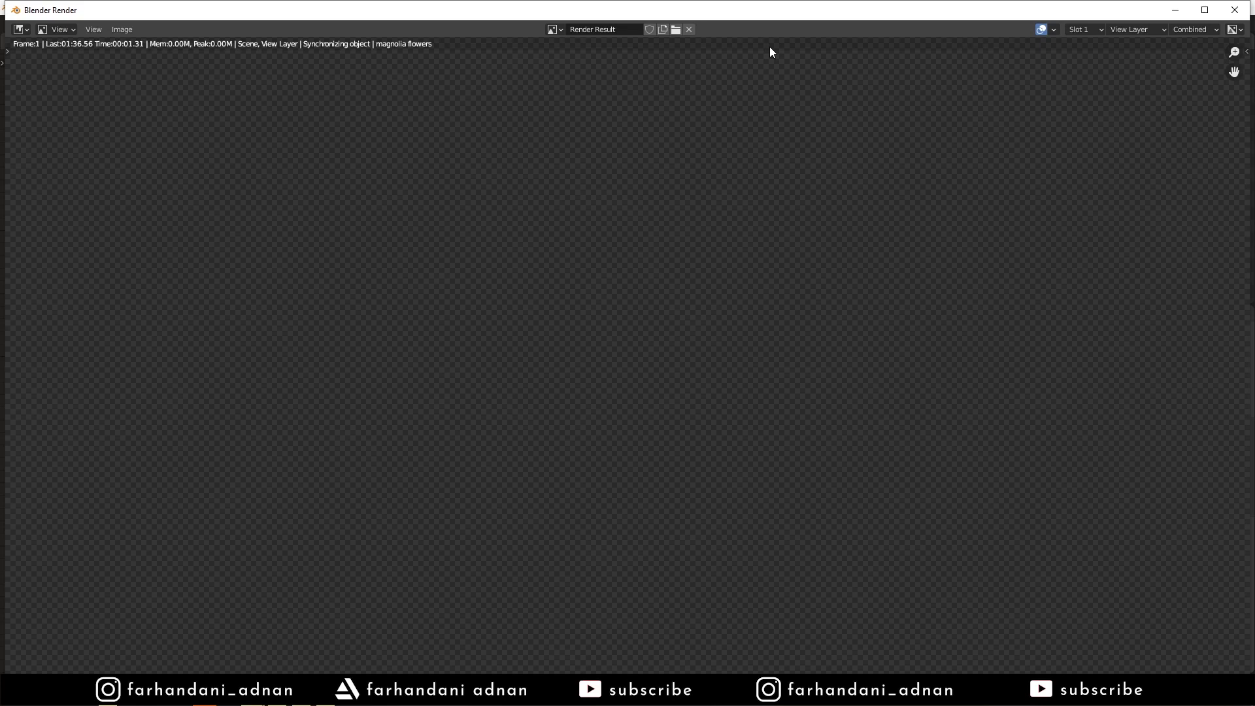